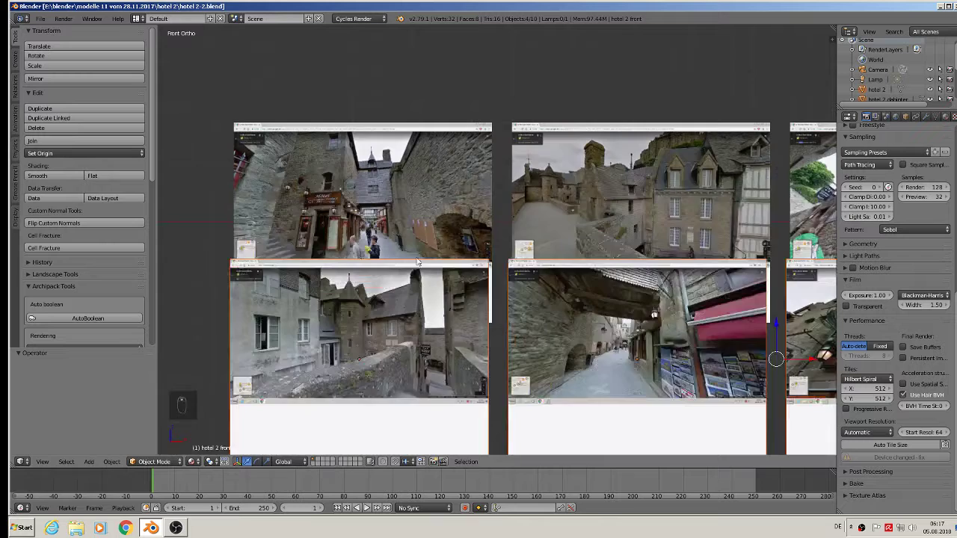
# - Add a cube beside the reference photos and shrink it to building scale
pyautogui.moveTo(281, 381); pyautogui.dragTo(96, 465)
pyautogui.click(100, 451)
pyautogui.click(220, 227)
pyautogui.press('s')
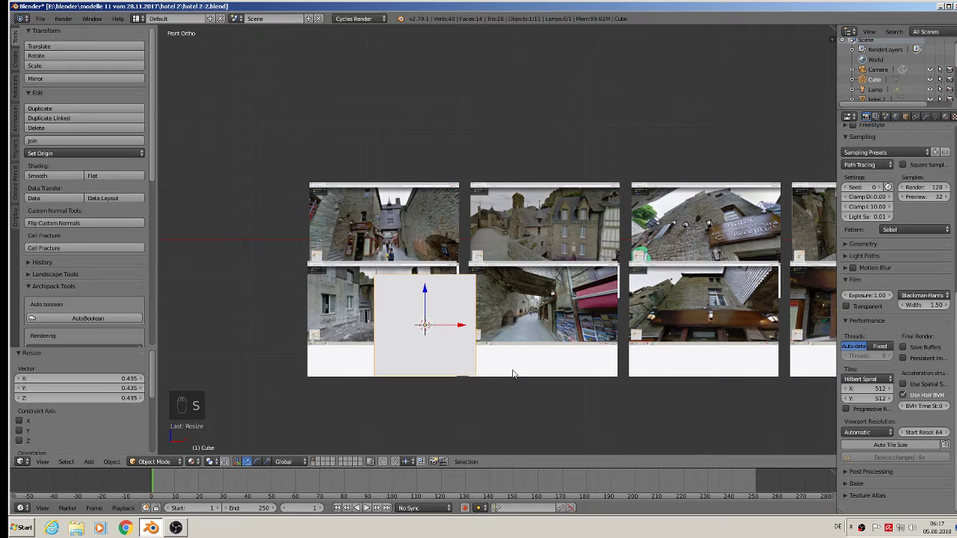
pyautogui.moveTo(551, 383); pyautogui.dragTo(607, 323)
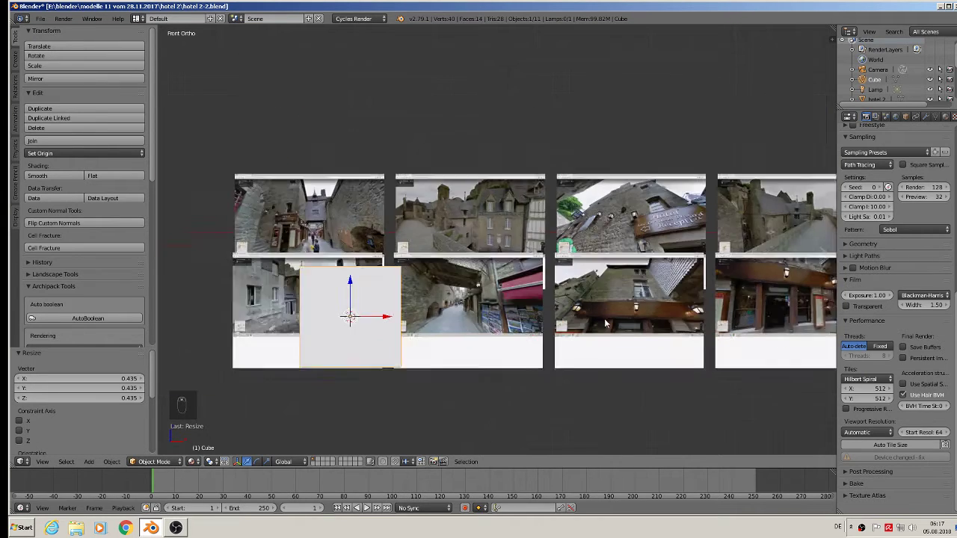
# - Stretch the box taller along Z for the hotel body and enter Edit Mode
pyautogui.press('s')
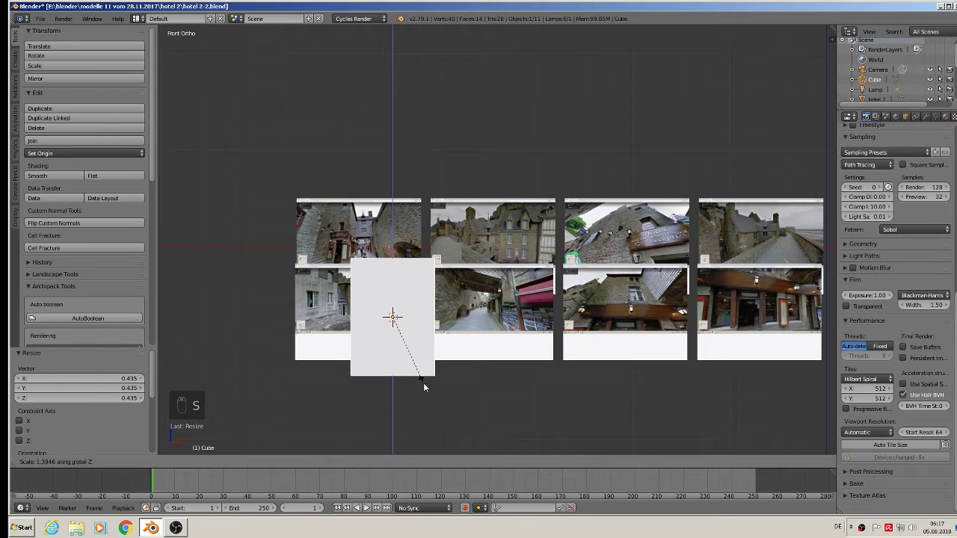
pyautogui.click(391, 319)
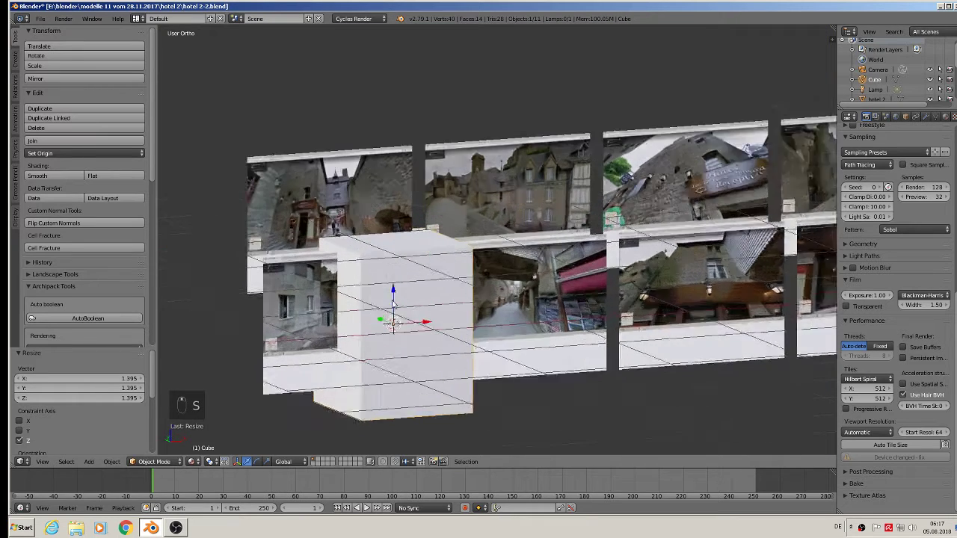
pyautogui.moveTo(384, 335); pyautogui.dragTo(489, 259)
pyautogui.press('Tab')
# - Cut three horizontal loops and assign a new red material to the middle face band
pyautogui.press('ctrl+r')
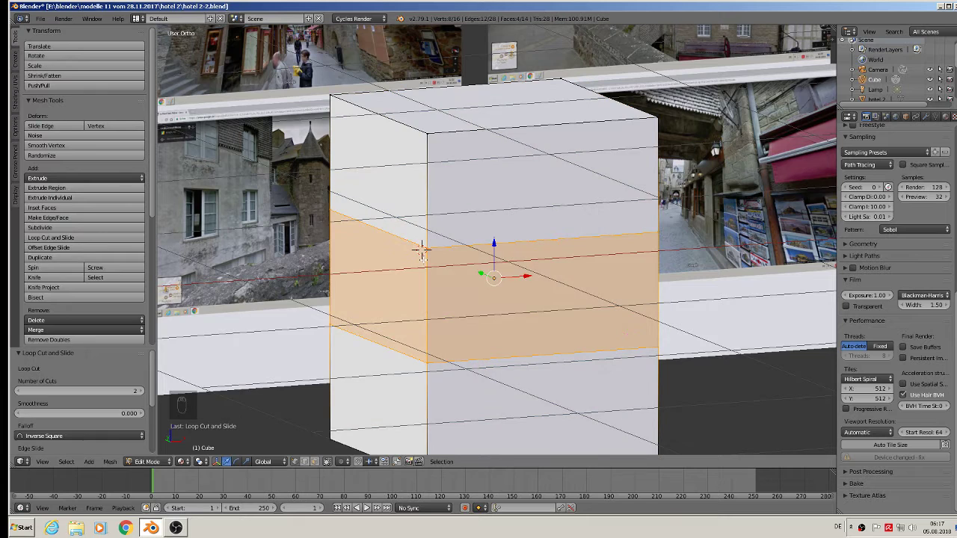
pyautogui.press('Tab')
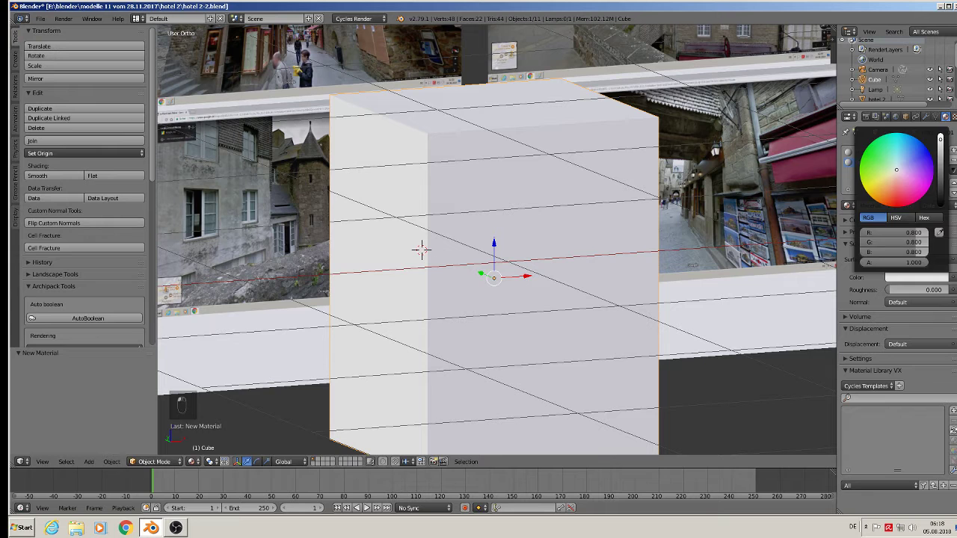
pyautogui.press('Tab')
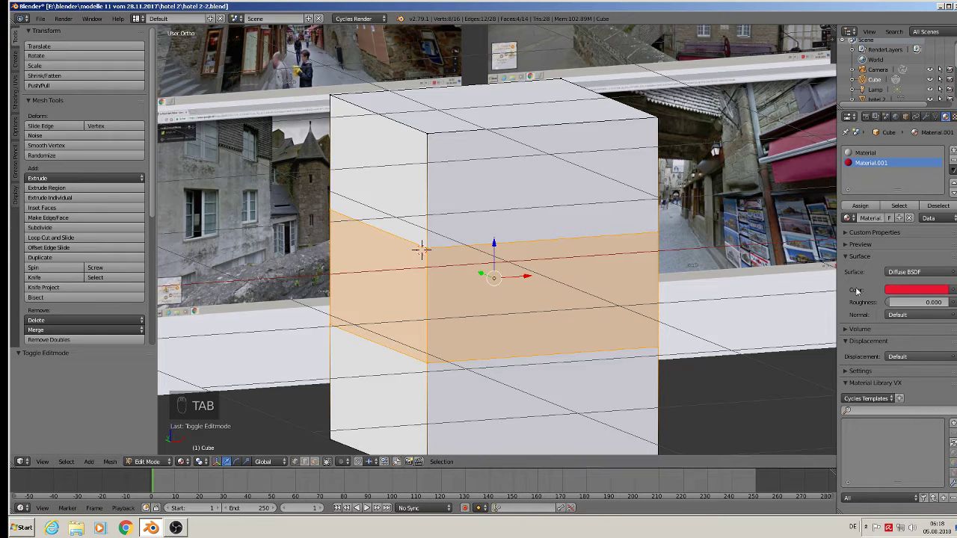
pyautogui.press('Tab')
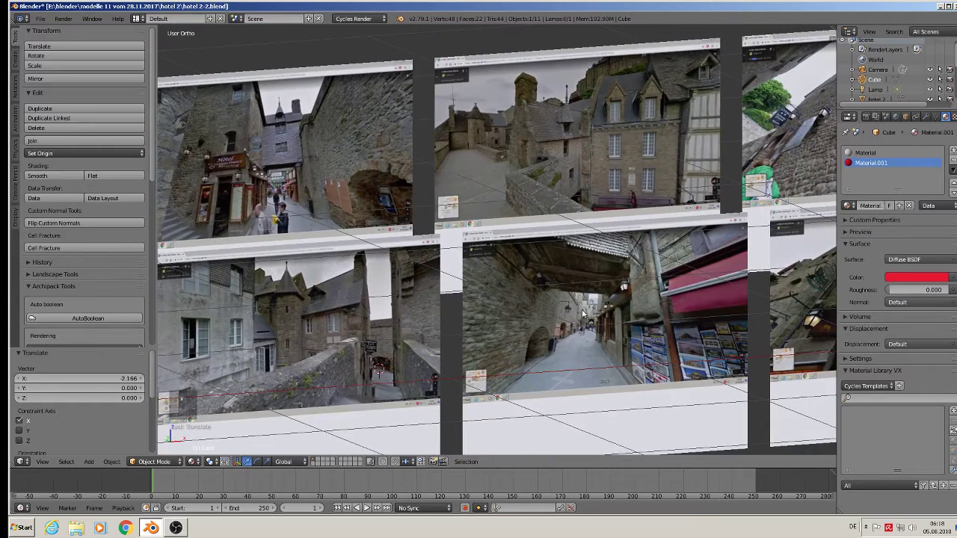
pyautogui.press('KP_4')
pyautogui.press('KP_1')
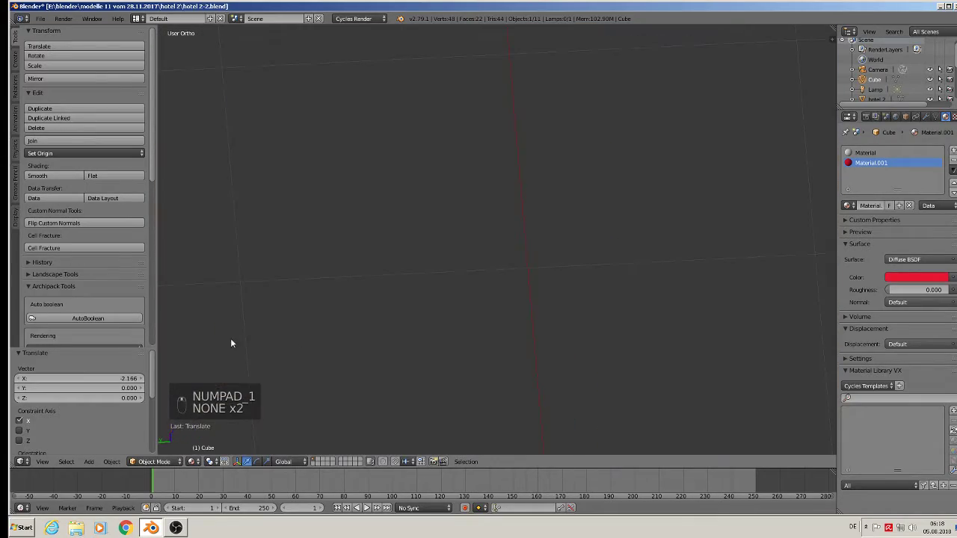
pyautogui.press('KP_1')
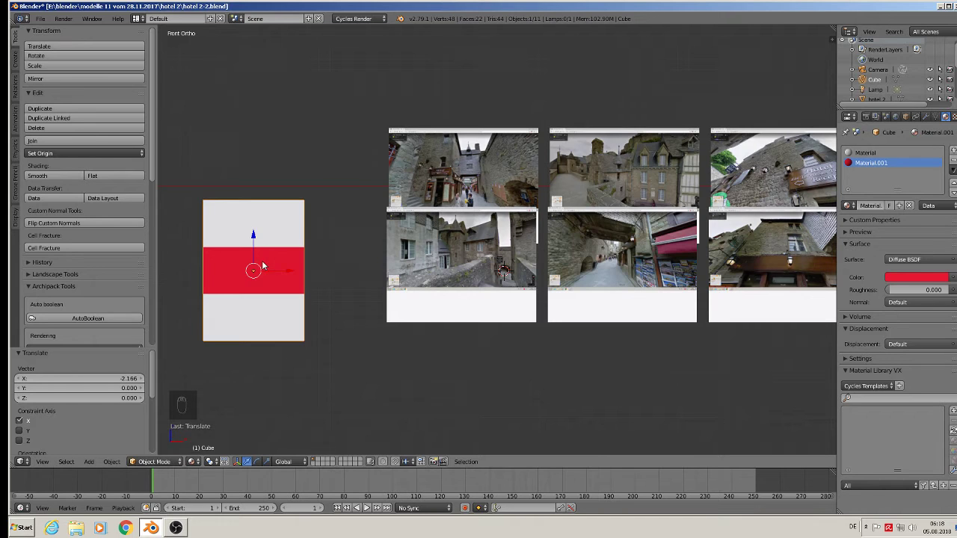
# - Add a smaller cube, widen it along X as a right-side wing, then deselect all
pyautogui.moveTo(181, 415); pyautogui.dragTo(130, 446)
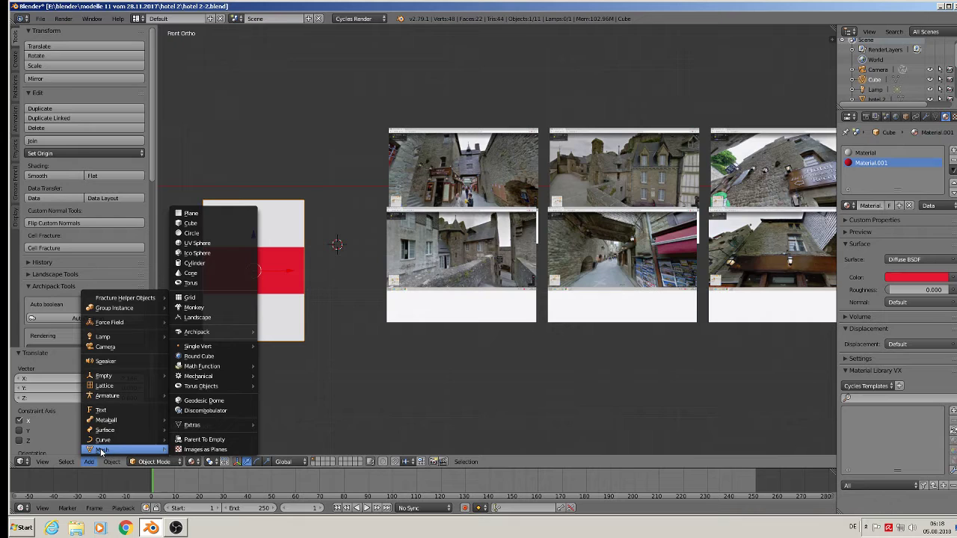
pyautogui.press('s')
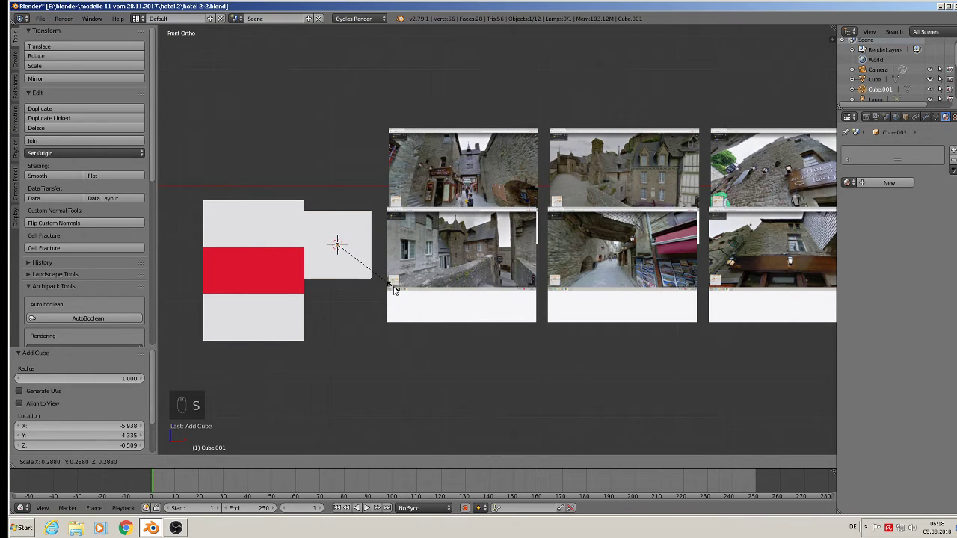
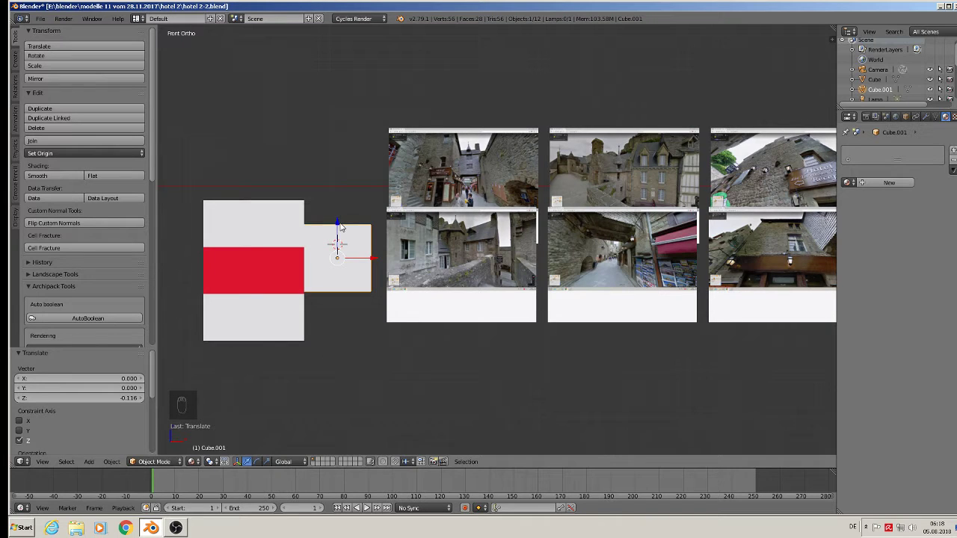
pyautogui.press('s')
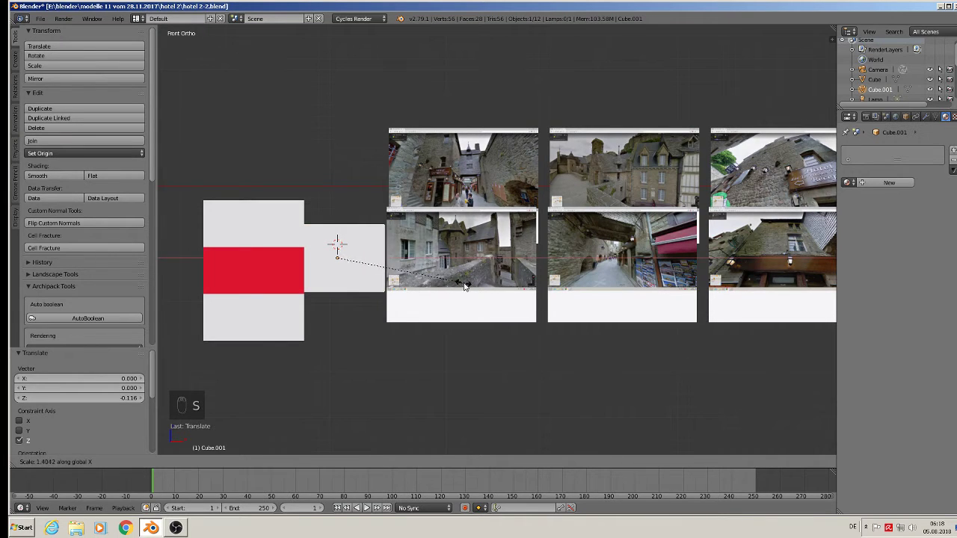
pyautogui.moveTo(457, 315); pyautogui.dragTo(390, 343)
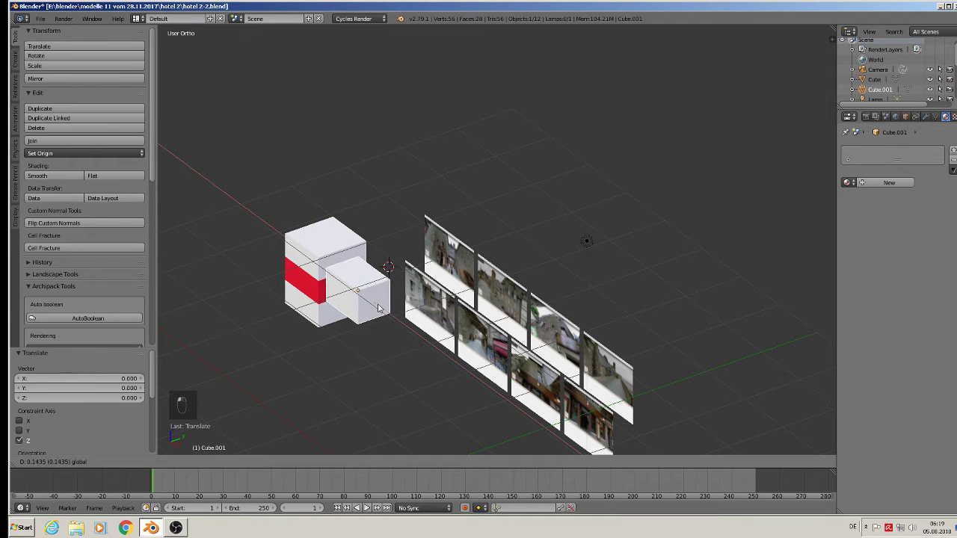
pyautogui.press('a')
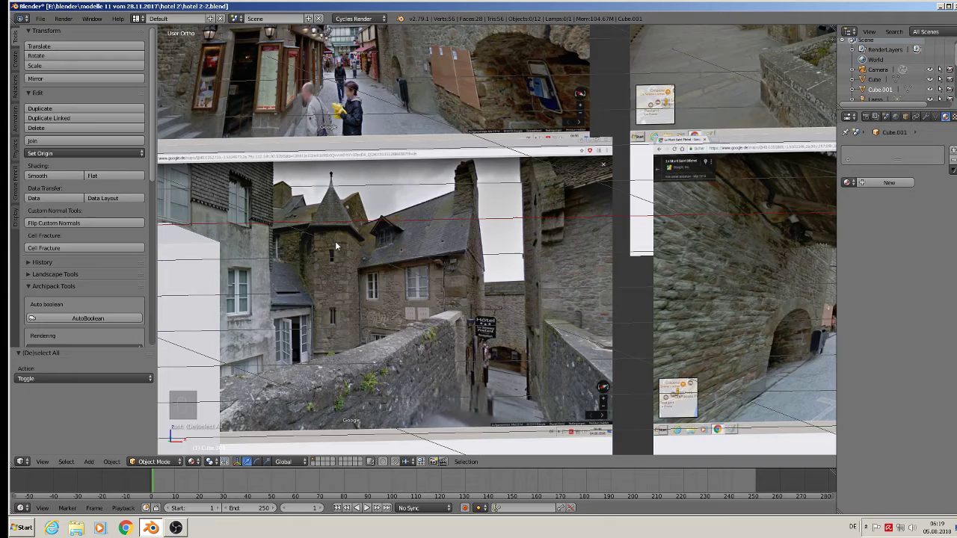
# - Add a slim cylinder for the turret and slide it to the building's left corner
pyautogui.moveTo(365, 304); pyautogui.dragTo(372, 309)
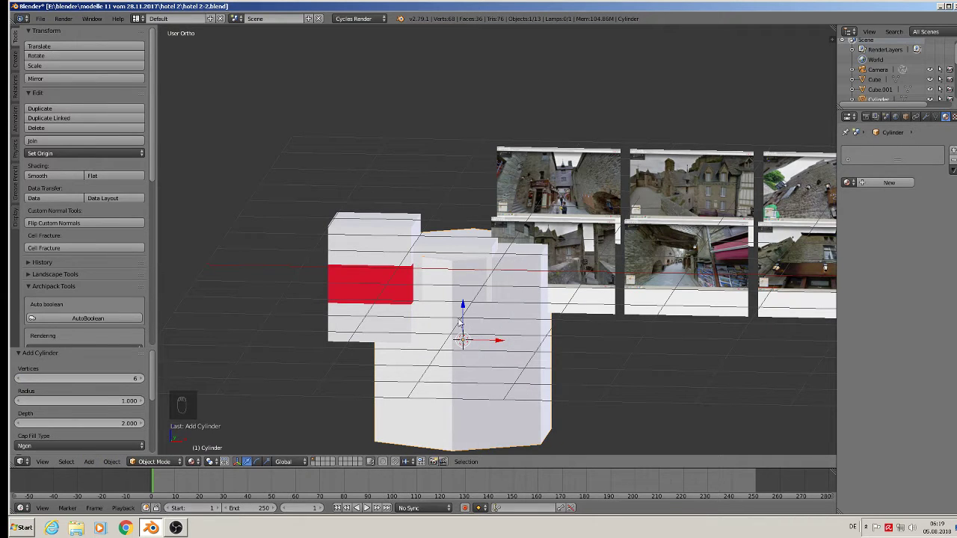
pyautogui.press('s')
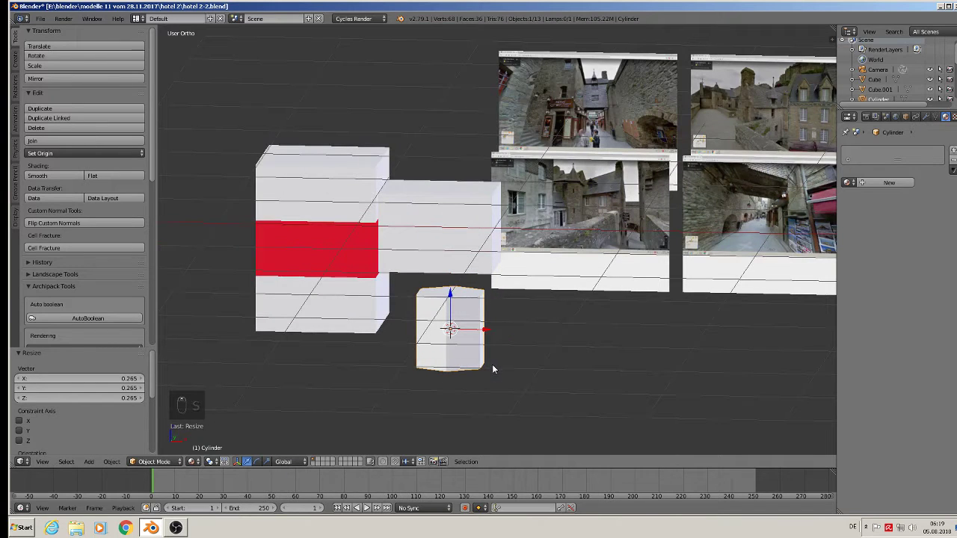
pyautogui.press('s')
pyautogui.moveTo(476, 333); pyautogui.dragTo(308, 321)
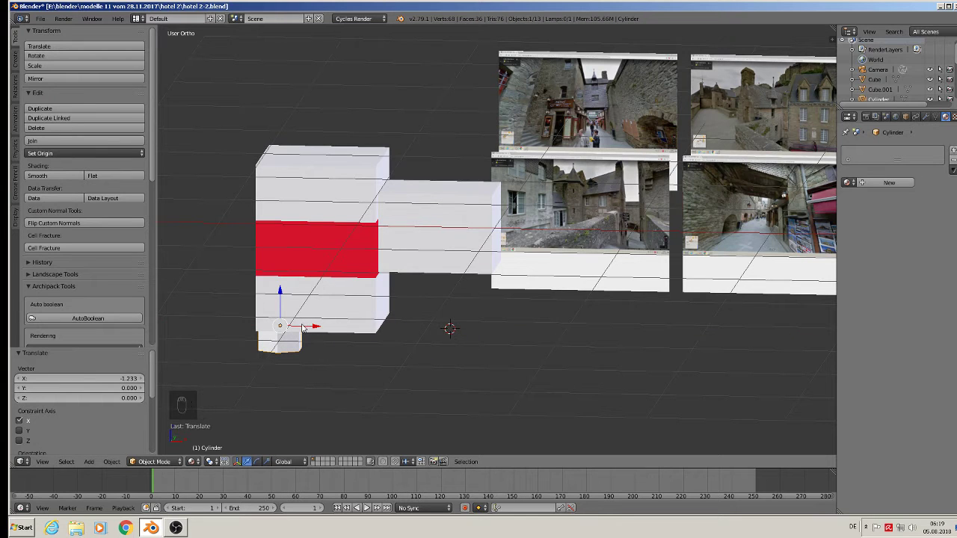
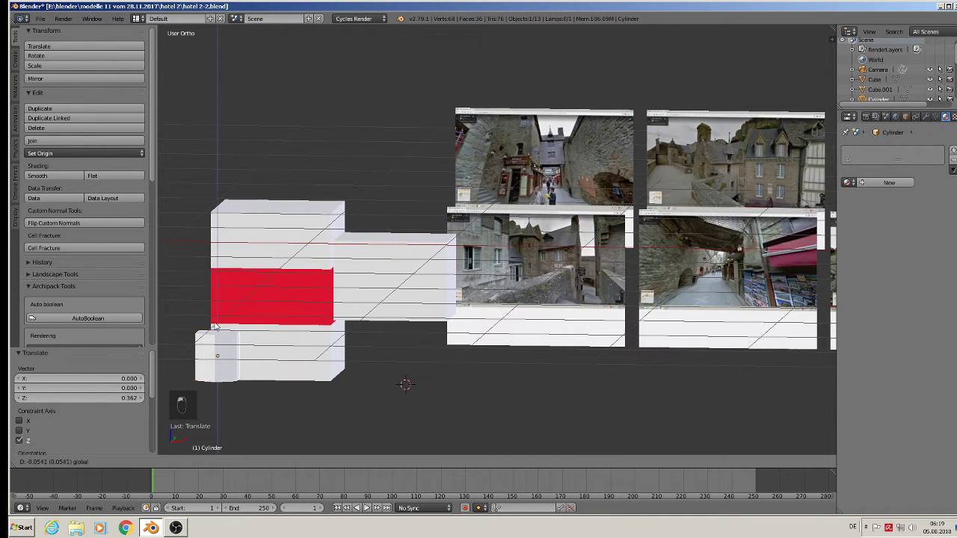
# - Raise the turret above the roofline and extrude its top face upward toward a point
pyautogui.press('Tab')
pyautogui.press('a')
pyautogui.press('c')
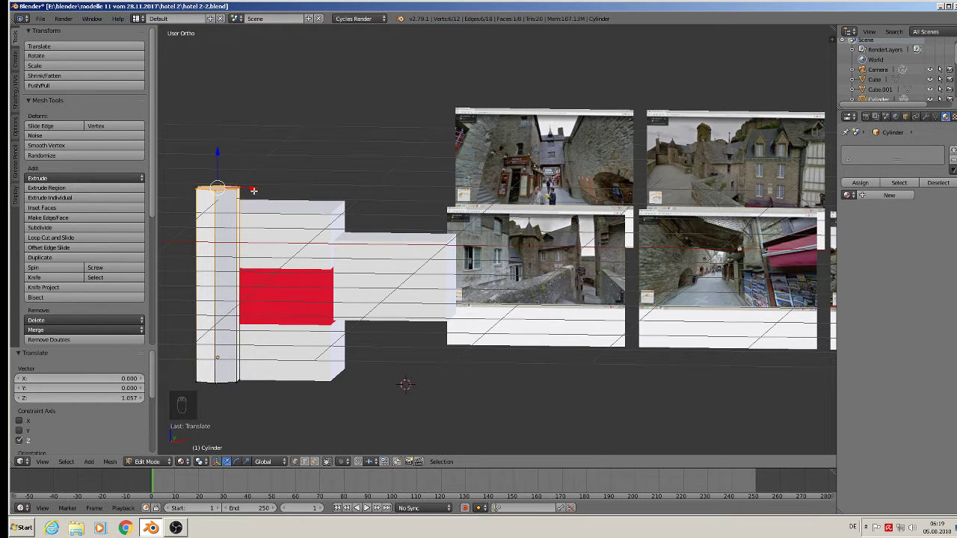
pyautogui.press('e')
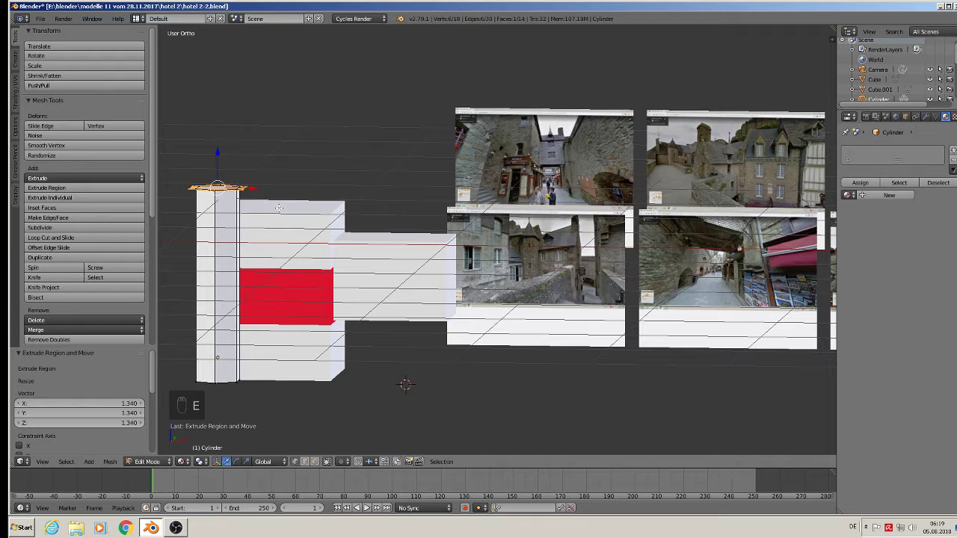
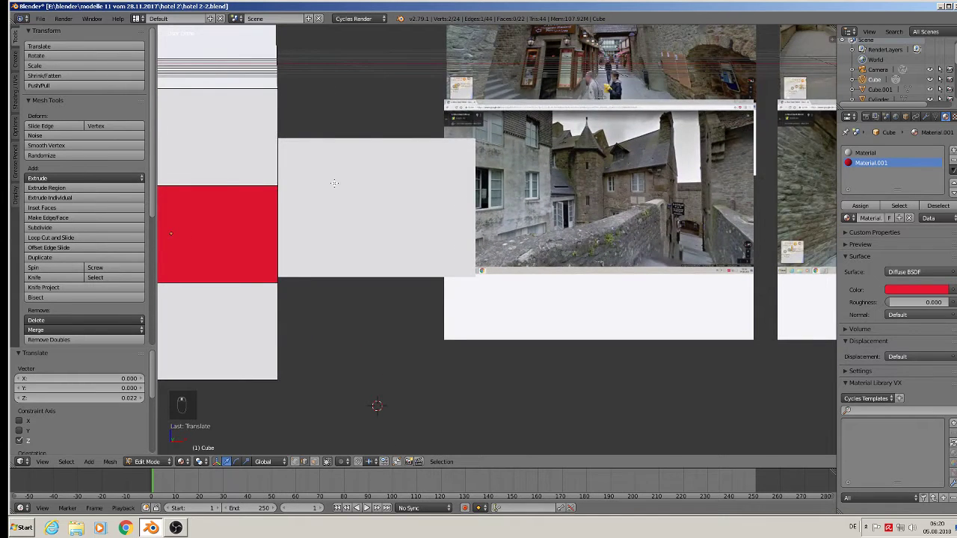
# - Finish the gable ridge on the main block and return to Object Mode
pyautogui.press('Tab')
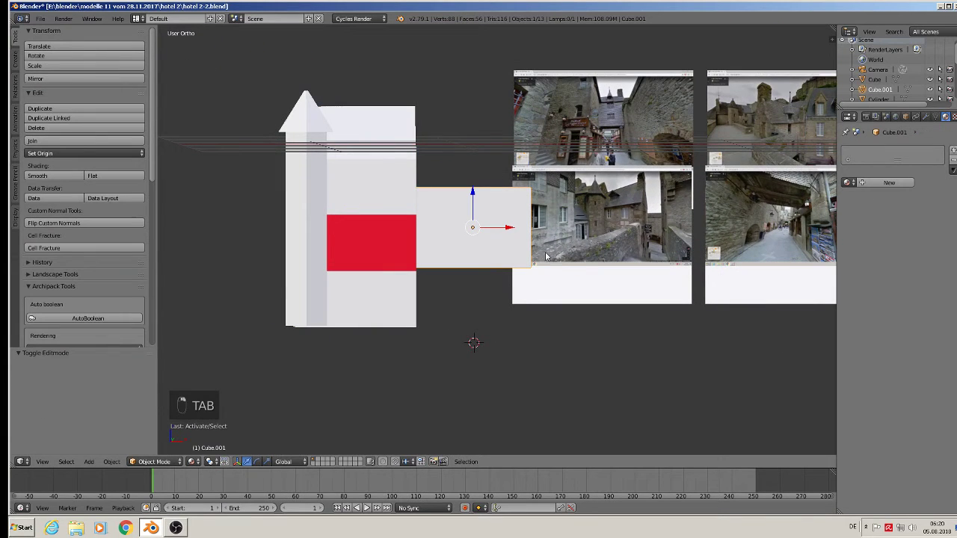
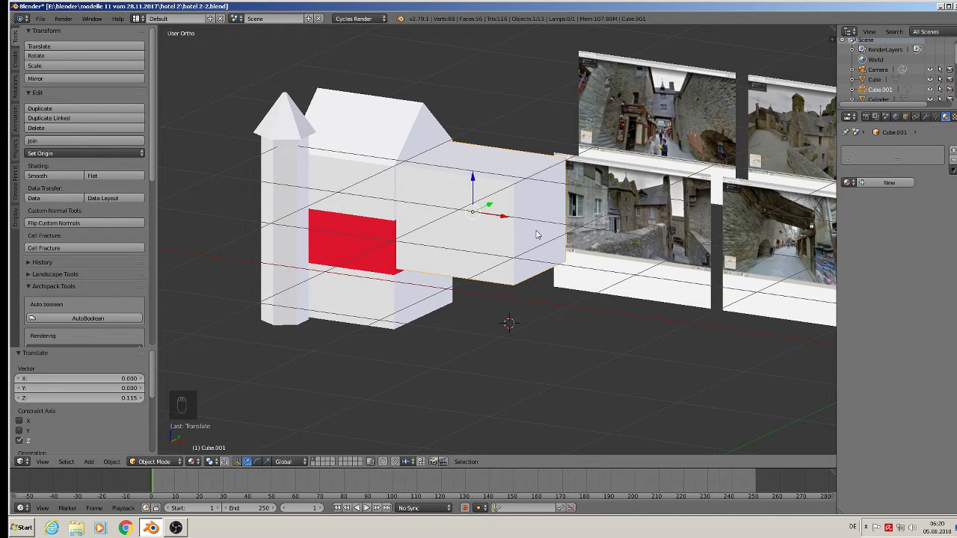
# - Nudge the wing back into alignment and inspect its geometry in Edit Mode
pyautogui.moveTo(505, 245); pyautogui.dragTo(552, 223)
pyautogui.press('s')
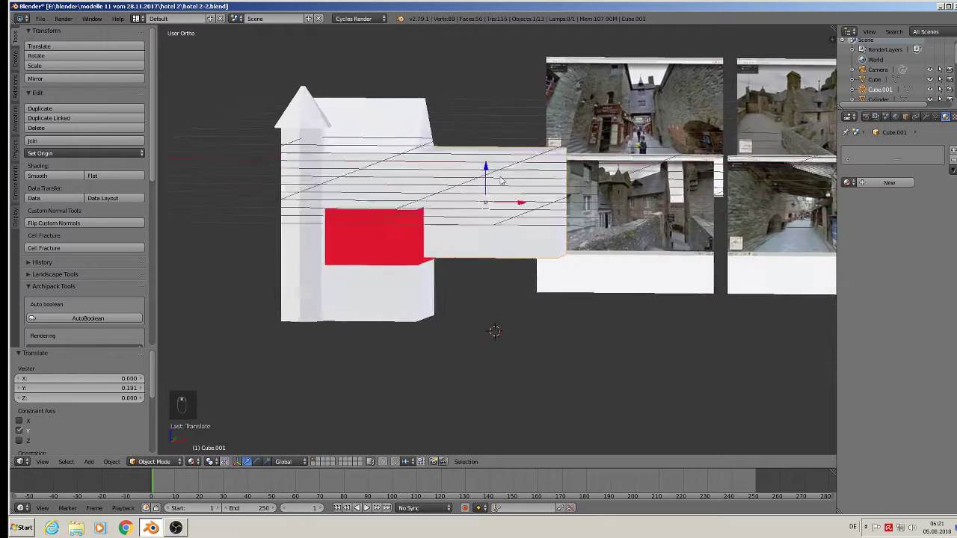
pyautogui.press('Tab')
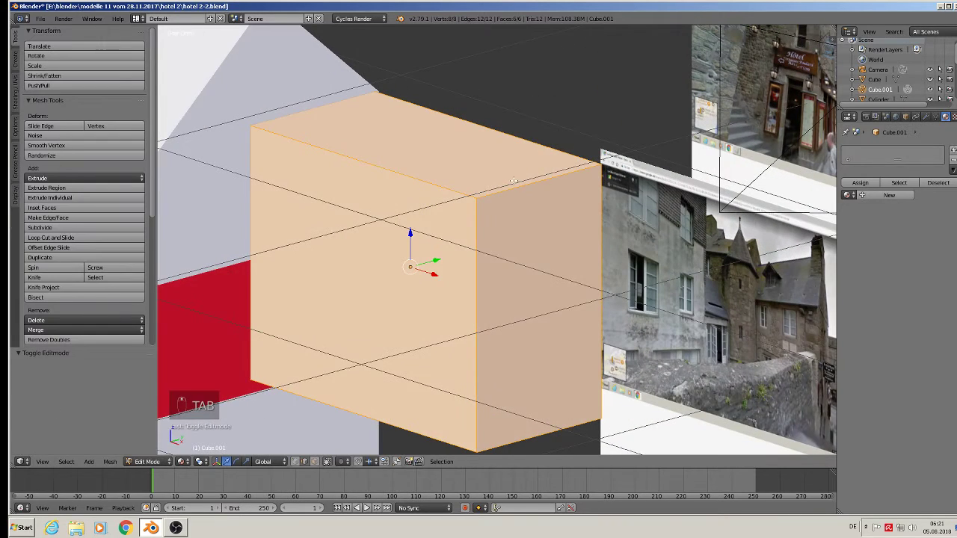
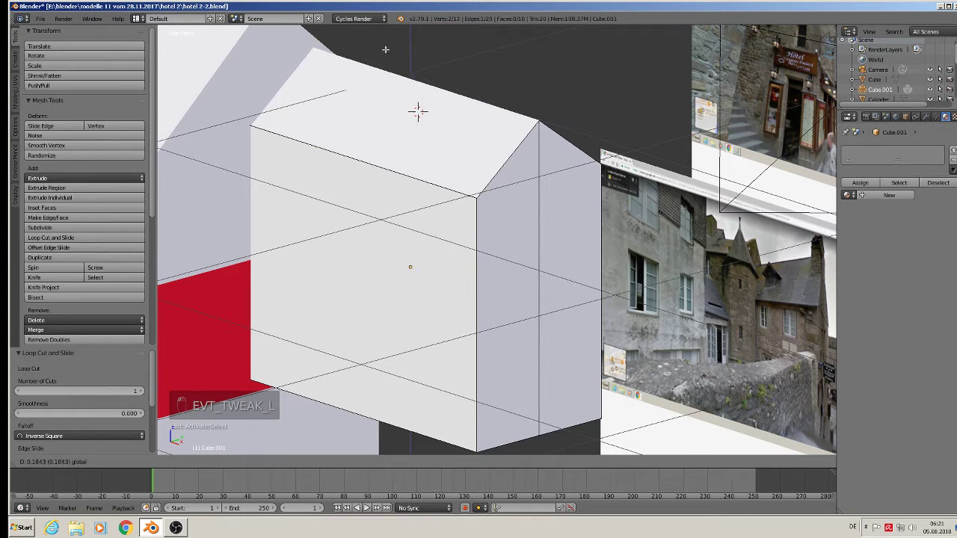
pyautogui.press('a')
pyautogui.press('Tab')
# - Add a Material.001 red slot to the wing, loop-cut it and select the lower band faces
pyautogui.press('Tab')
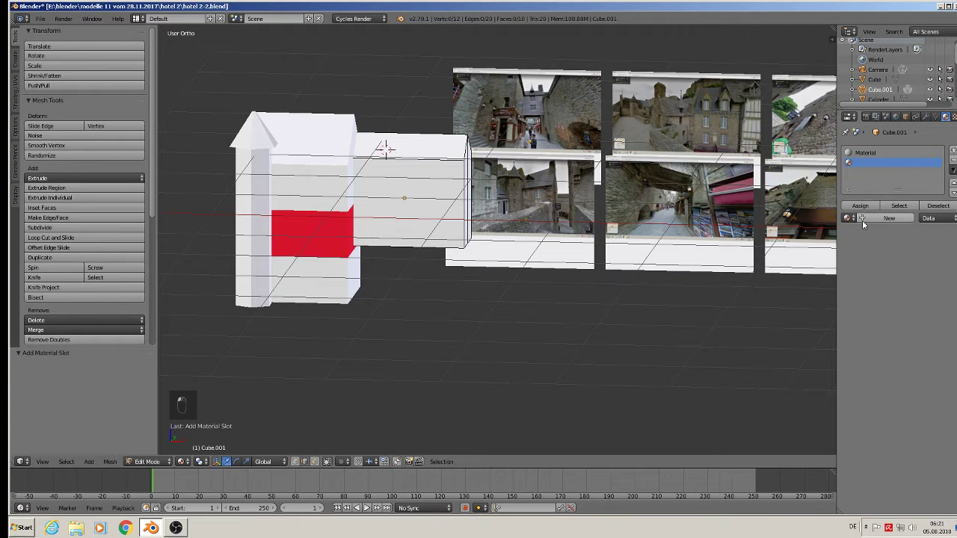
pyautogui.press('Tab')
pyautogui.press('Tab')
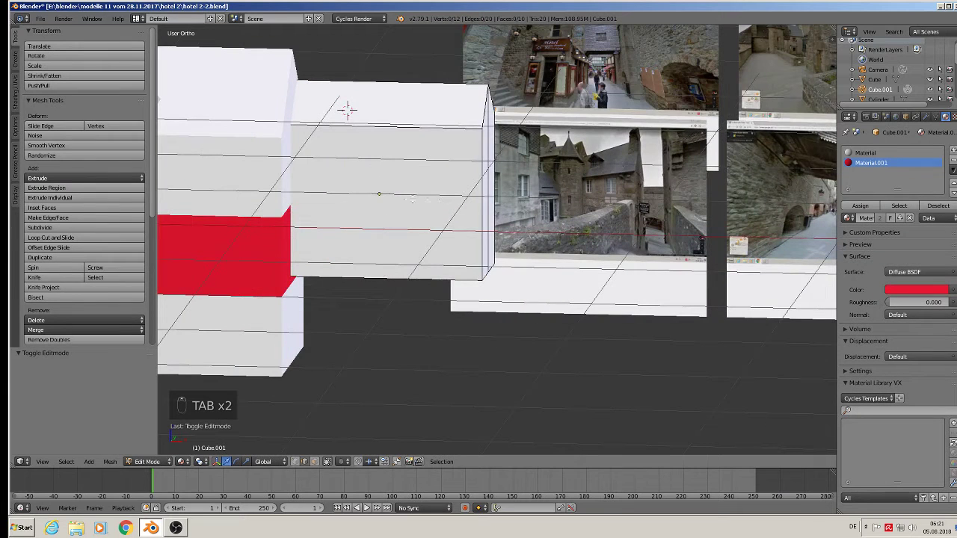
pyautogui.press('ctrl+r')
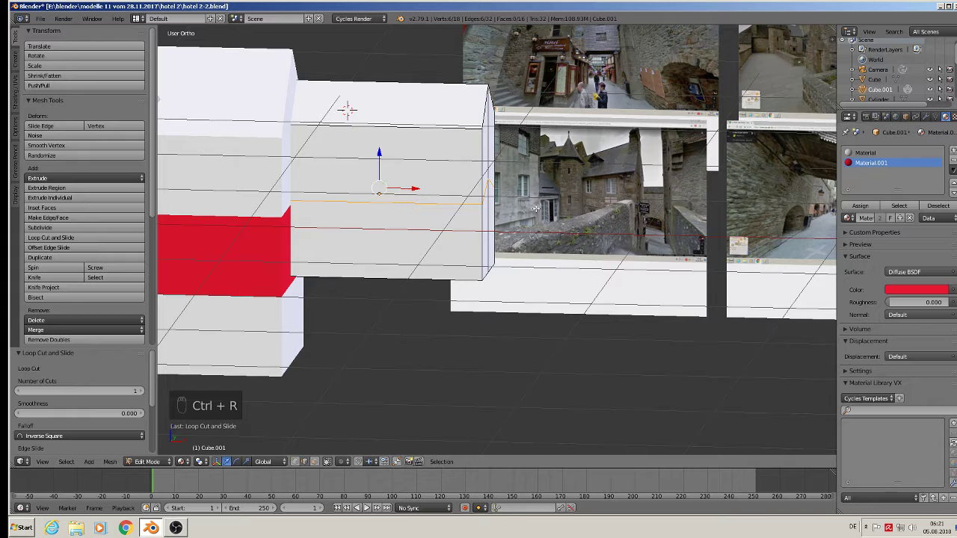
pyautogui.press('s')
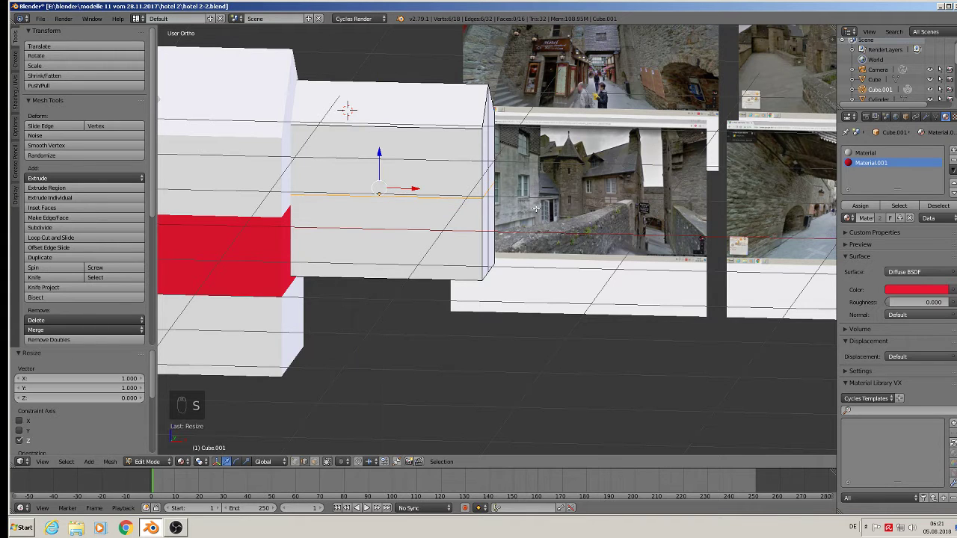
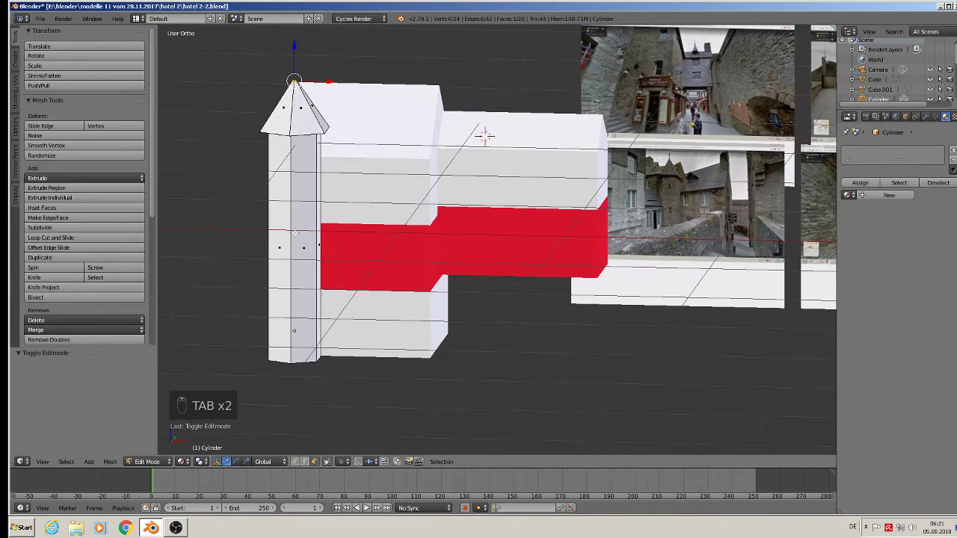
# - Add three horizontal loop cuts around the turret for the red bands
pyautogui.press('ctrl+r')
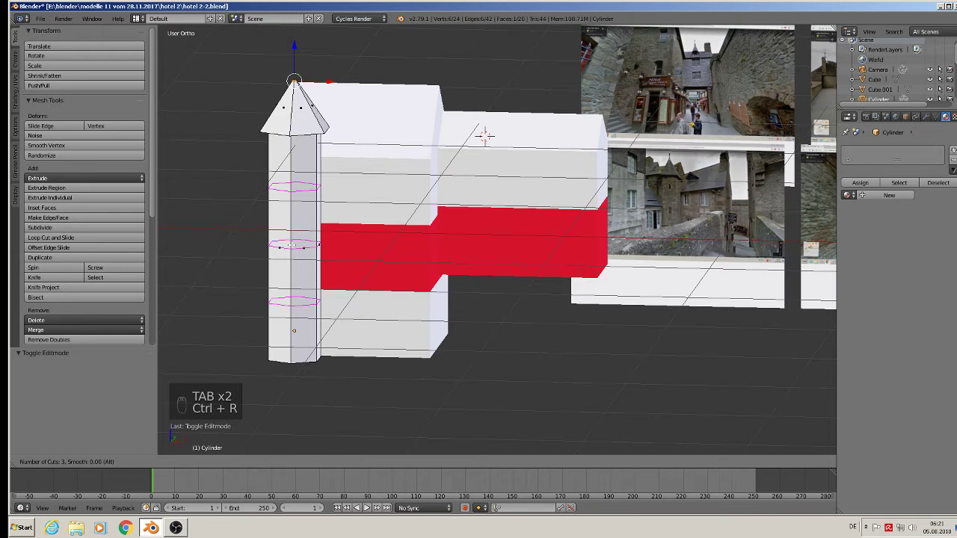
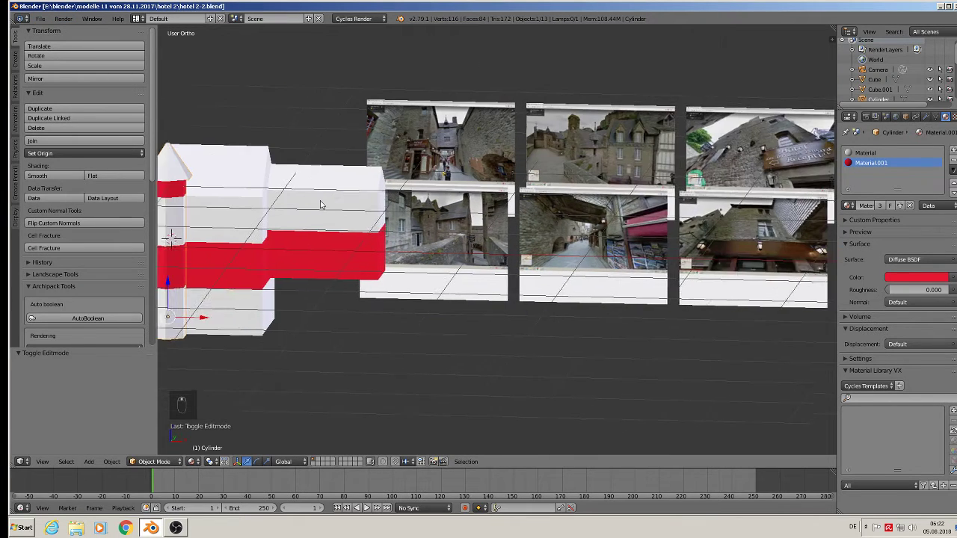
pyautogui.press('KP_1')
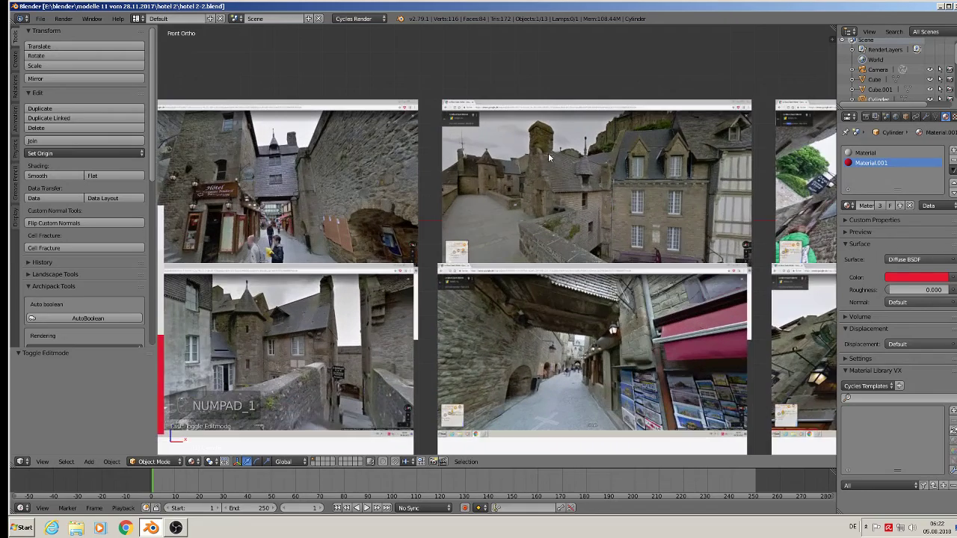
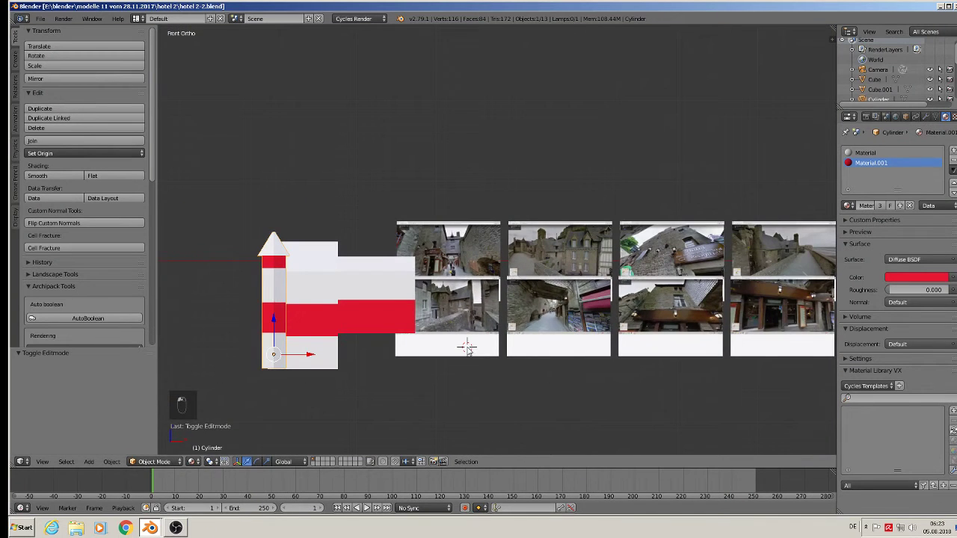
# - Paste the stone dormer, move it onto the roof slope and rotate it 180° to face outward
pyautogui.press('ctrl+v')
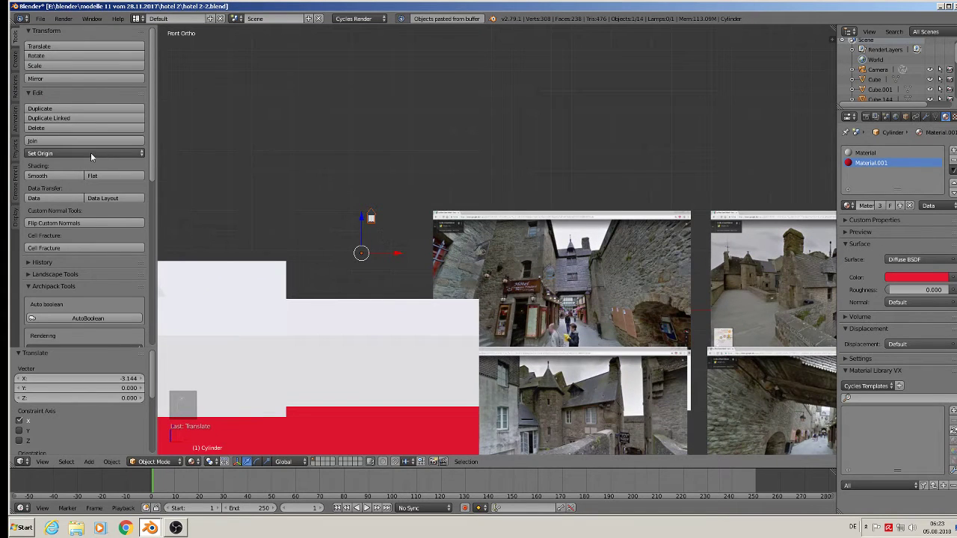
pyautogui.press('s')
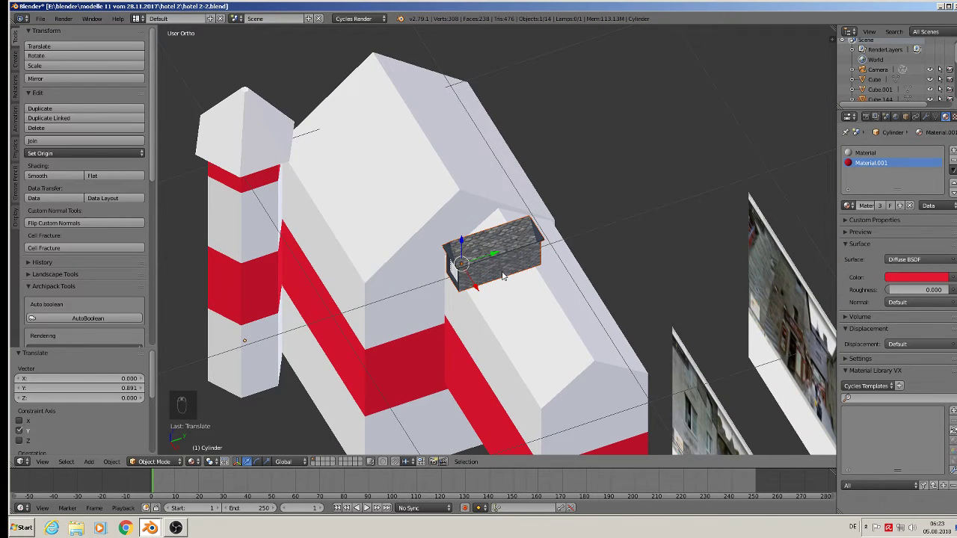
pyautogui.press('r')
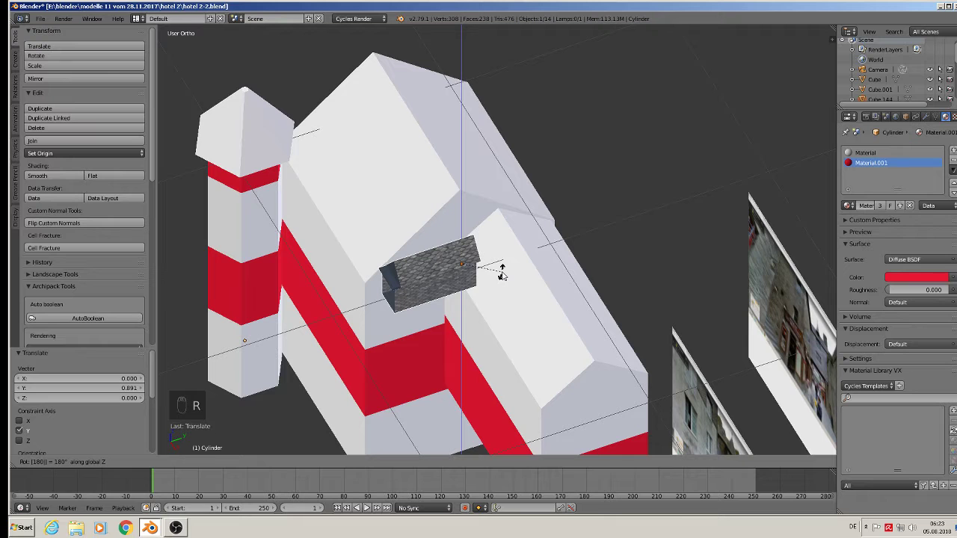
pyautogui.click(478, 288)
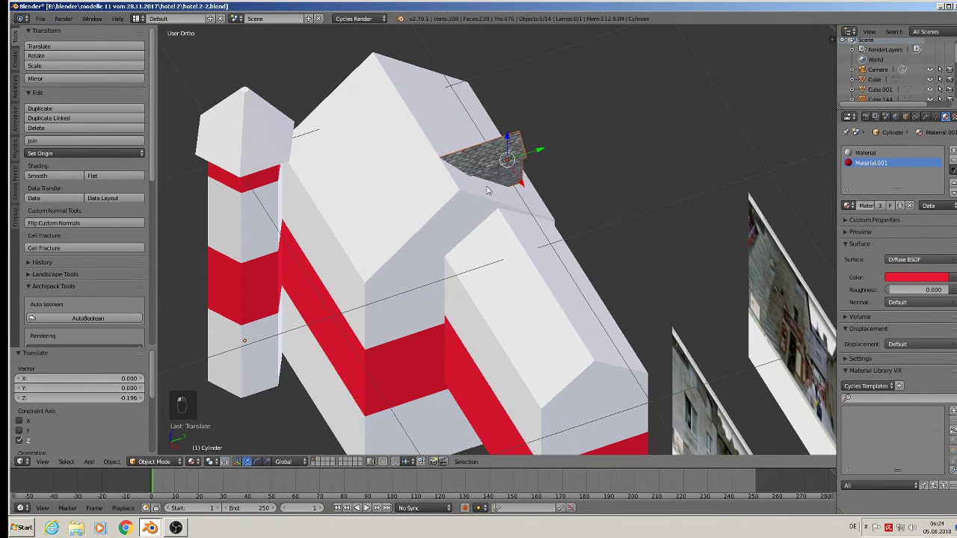
# - Study the reference photos of dormers and turret in front view, then frame the model again
pyautogui.moveTo(504, 149); pyautogui.dragTo(473, 262)
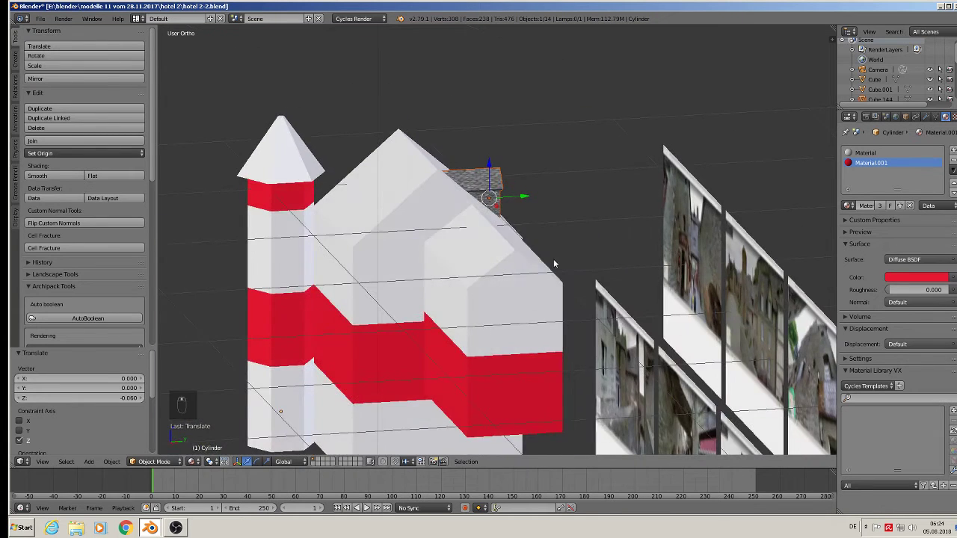
pyautogui.press('KP_1')
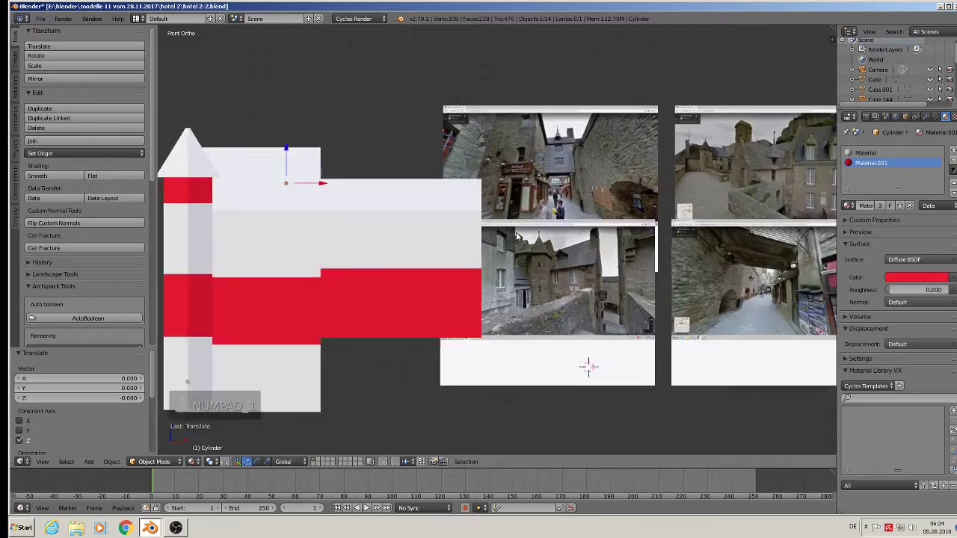
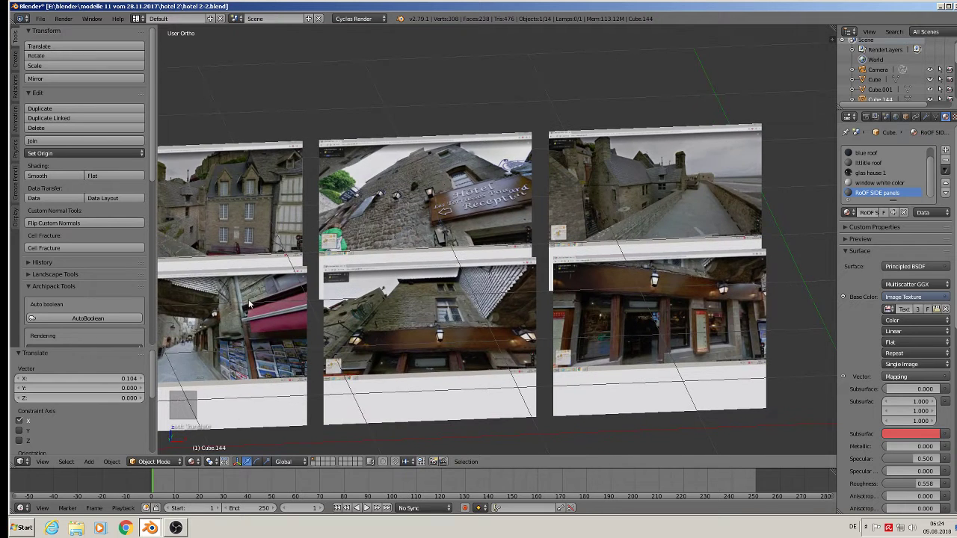
pyautogui.press('KP_1')
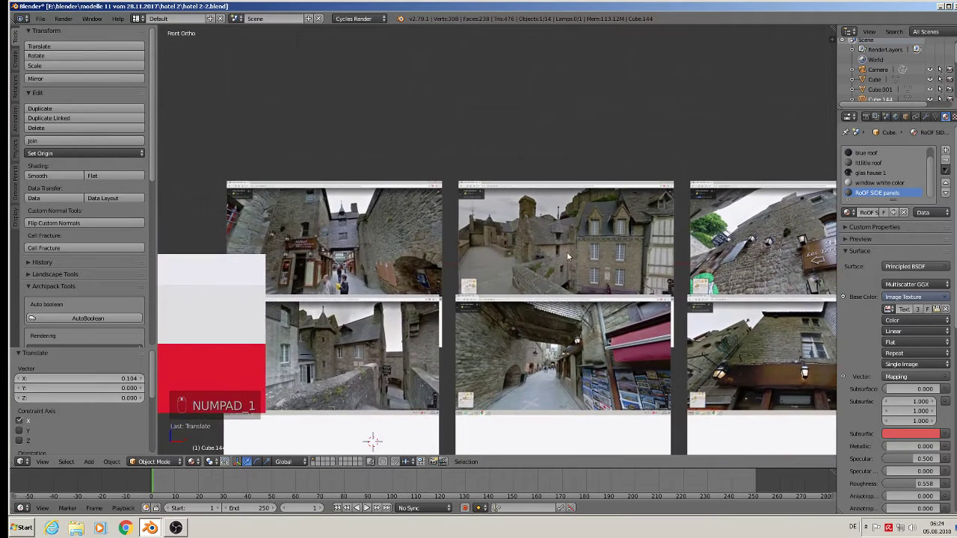
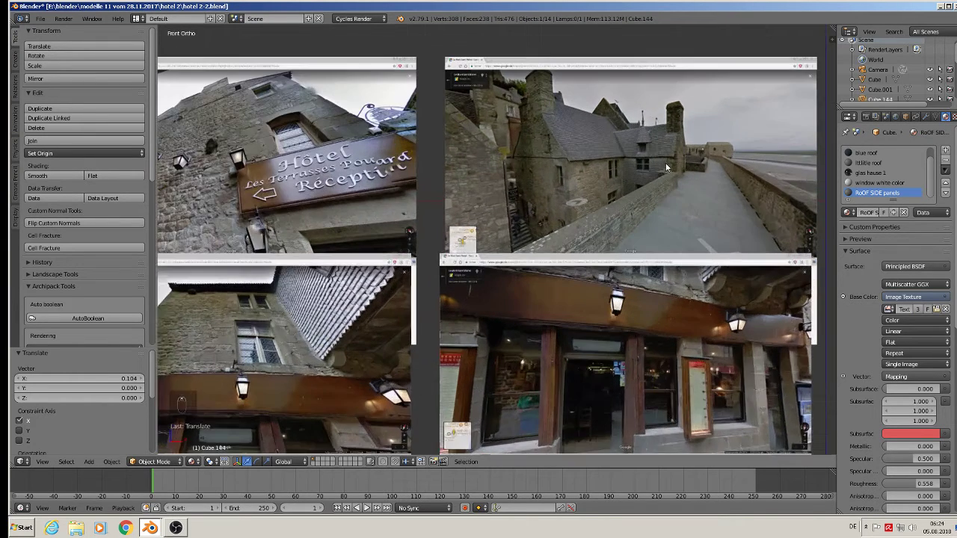
pyautogui.moveTo(314, 216); pyautogui.dragTo(292, 248)
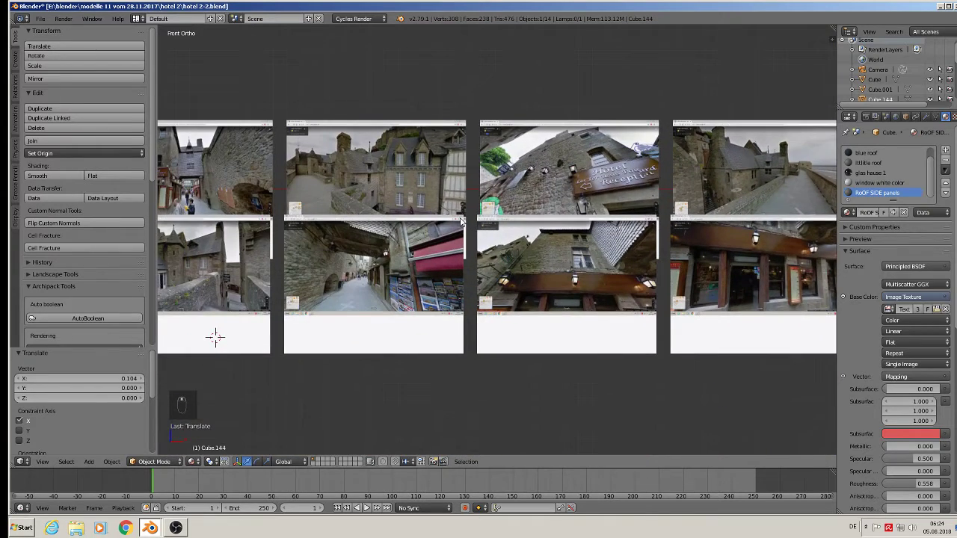
pyautogui.middleClick(543, 214)
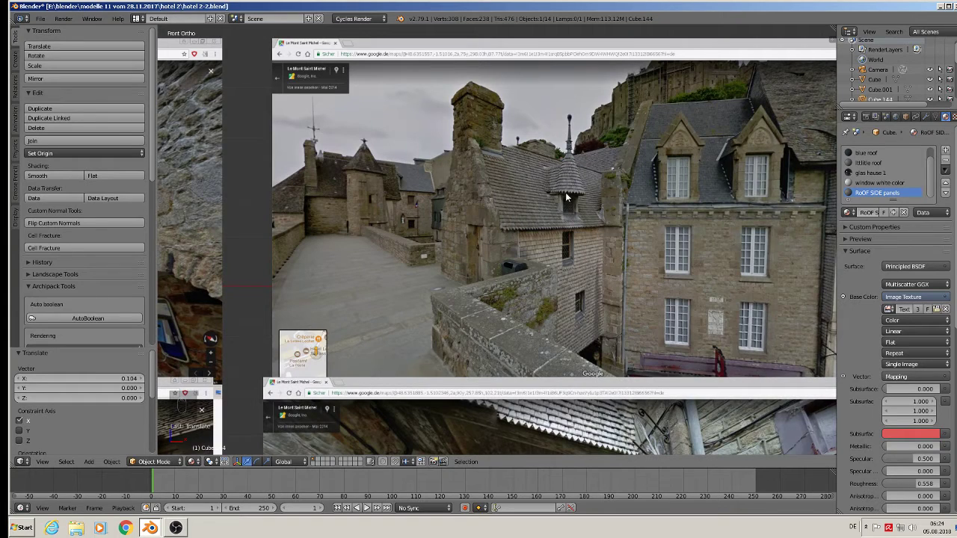
pyautogui.moveTo(540, 246); pyautogui.dragTo(482, 324)
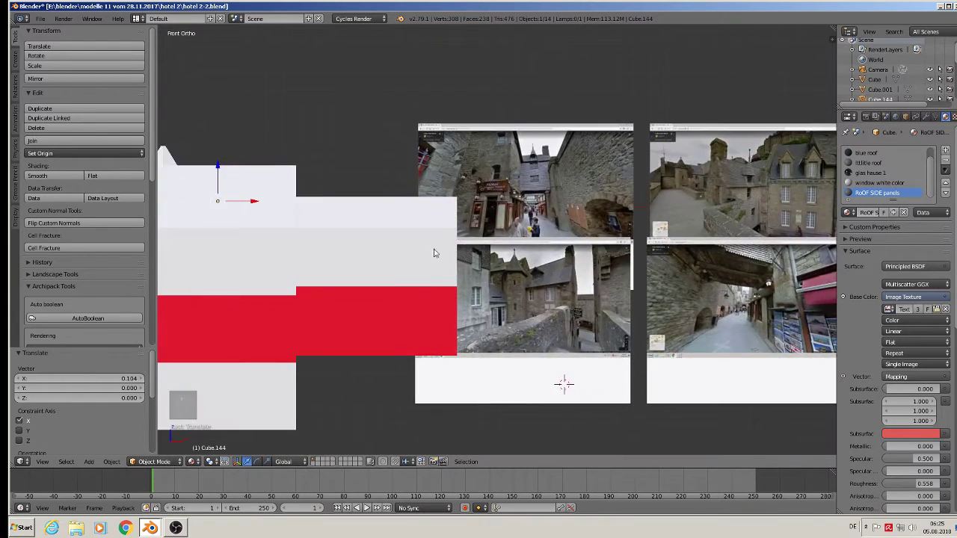
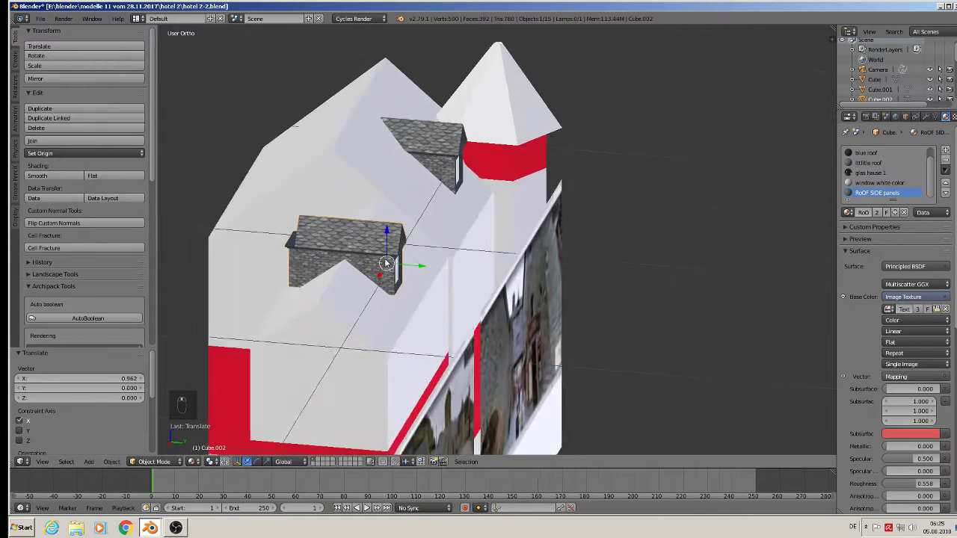
# - Lower the dormer along Z onto the lower roof section and tweak its mesh
pyautogui.press('s')
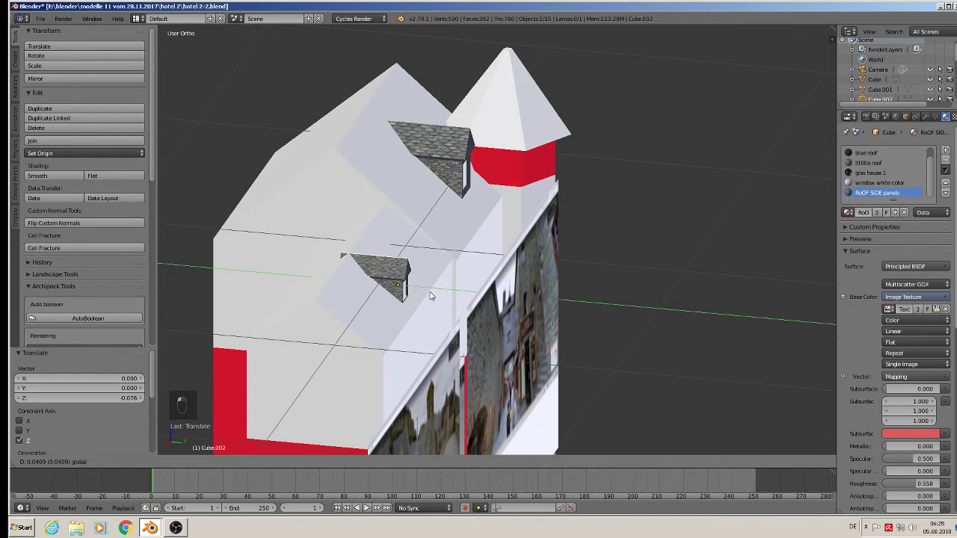
pyautogui.press('Tab')
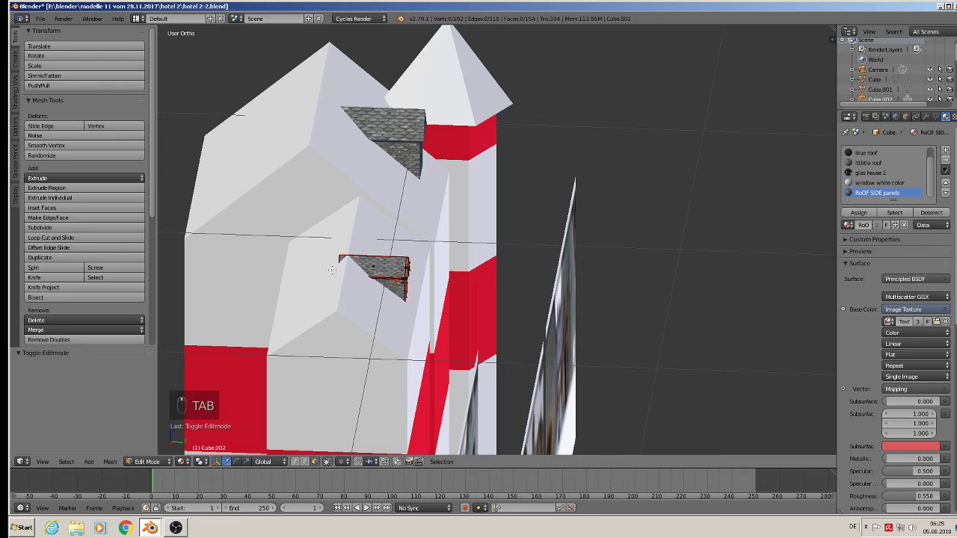
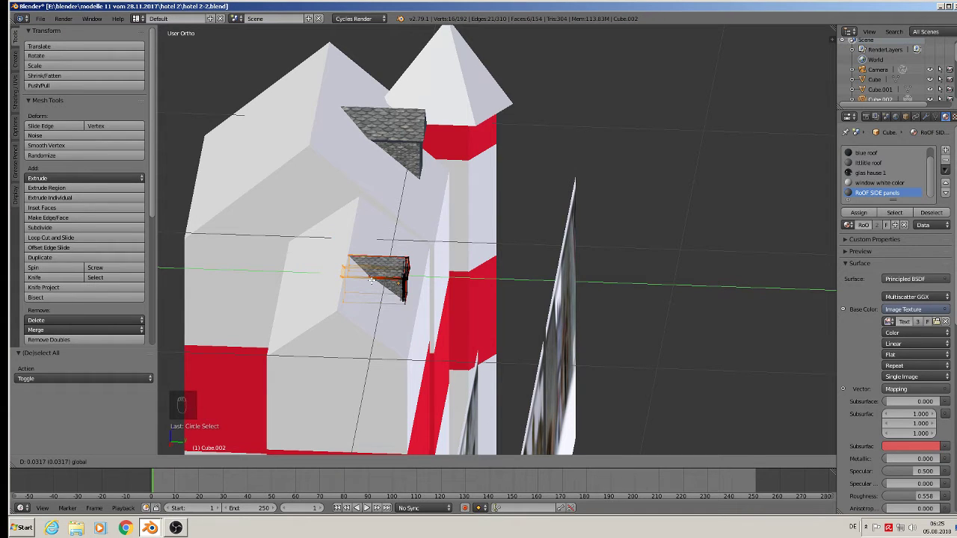
pyautogui.press('Tab')
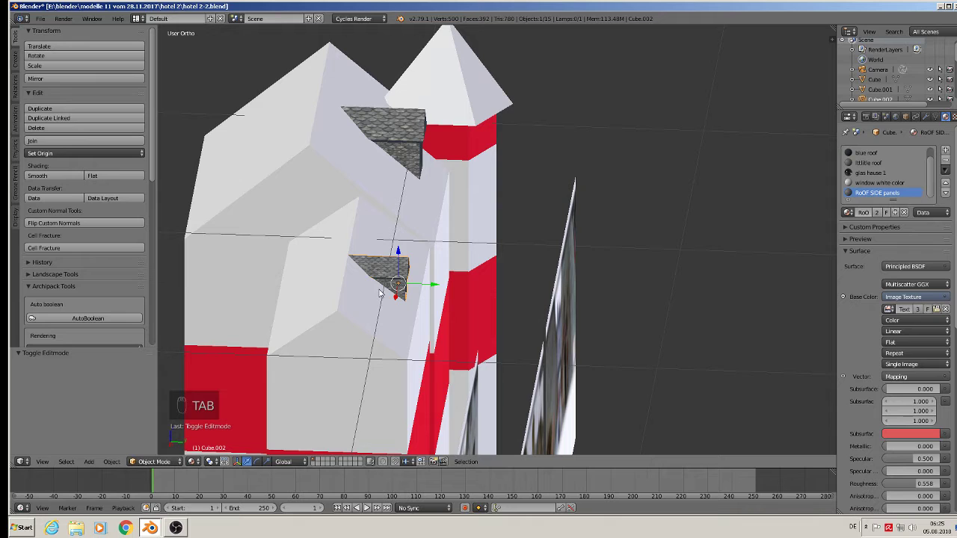
# - Duplicate the dormer and rotate the copy 180° around Z to face the opposite side
pyautogui.press('shift+d')
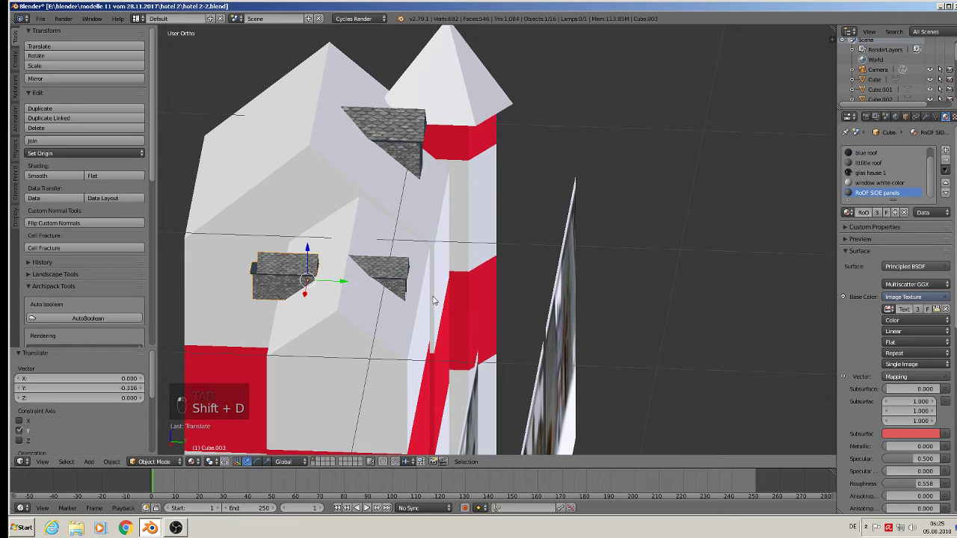
pyautogui.press('r')
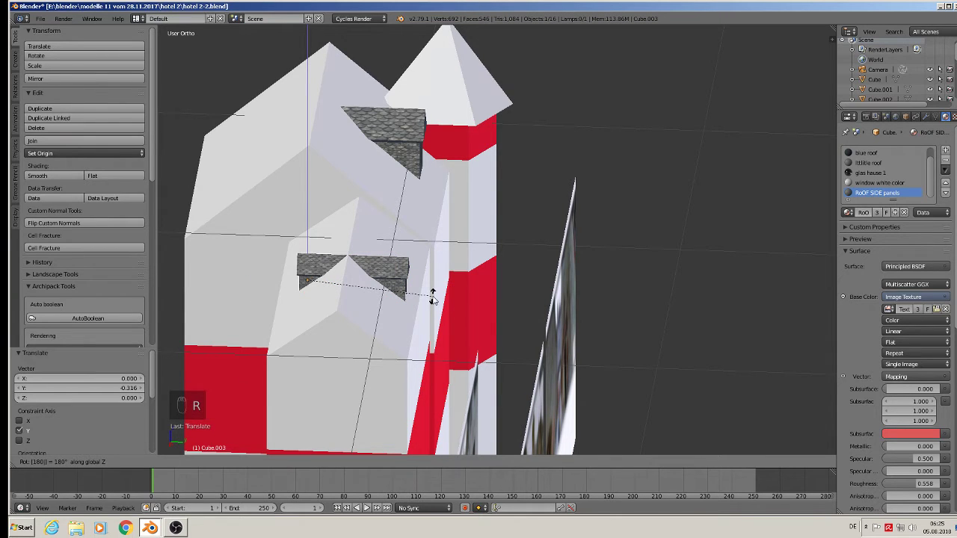
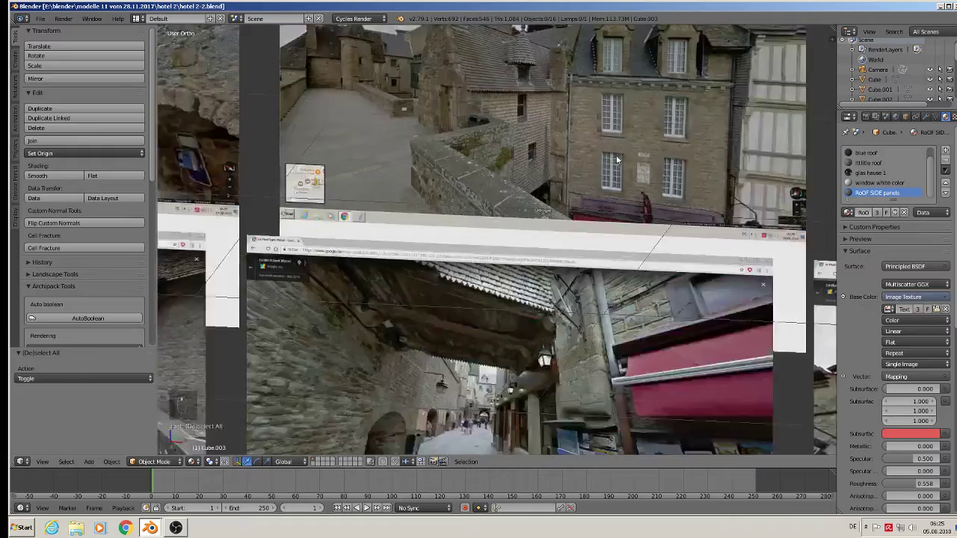
pyautogui.moveTo(540, 211); pyautogui.dragTo(538, 279)
pyautogui.middleClick(541, 277)
pyautogui.middleClick(742, 337)
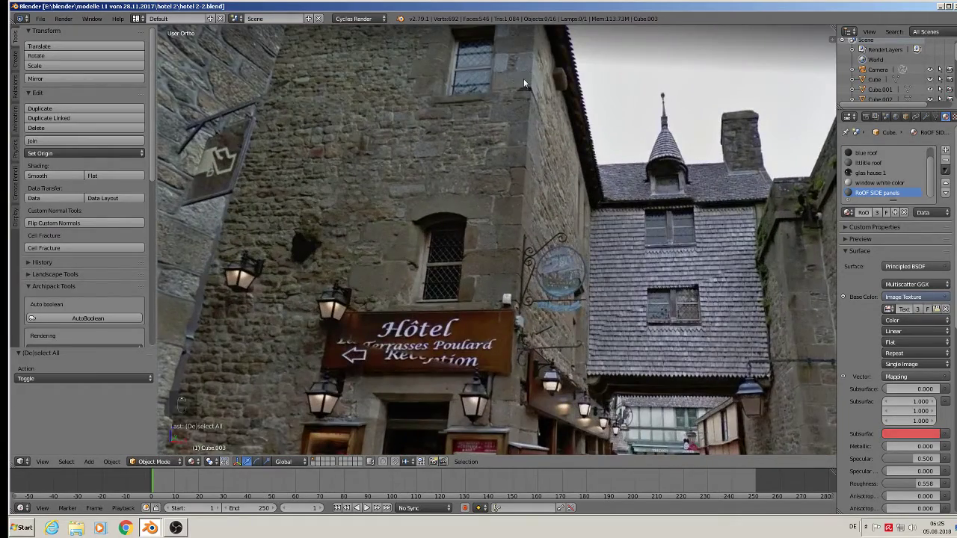
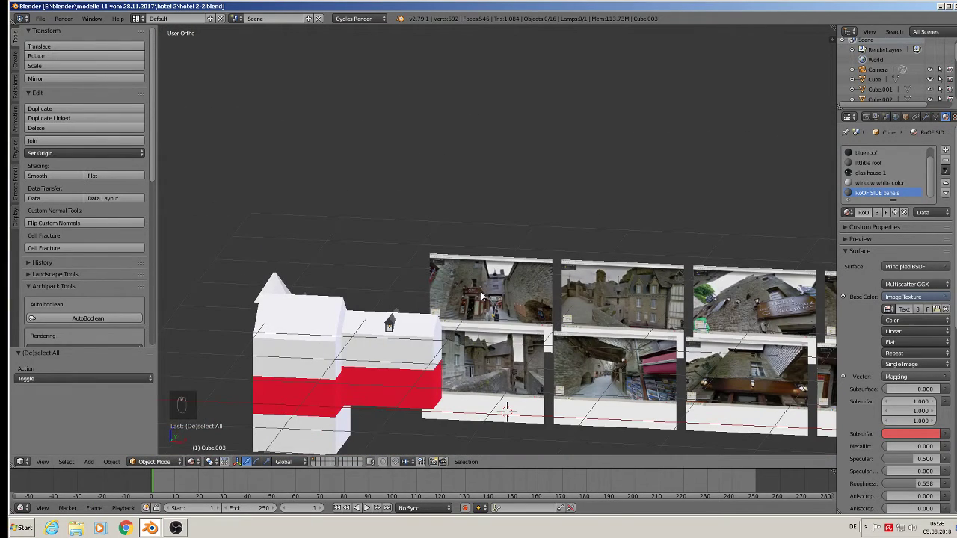
# - Paste the stone-framed window objects copied from the other Blender file into the hotel scene
pyautogui.press('ctrl+v')
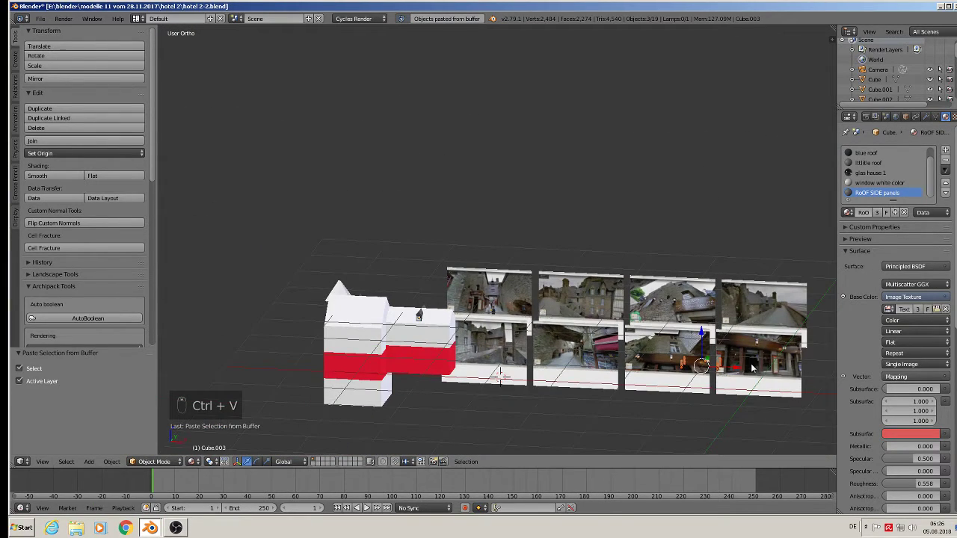
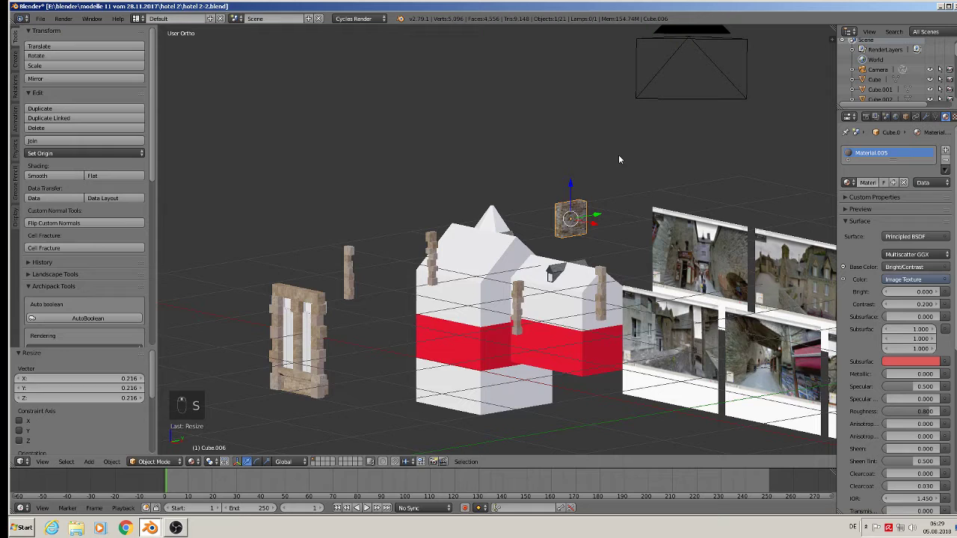
# - Deselect everything before loading the other project file with the stone-framed window
pyautogui.press('a')
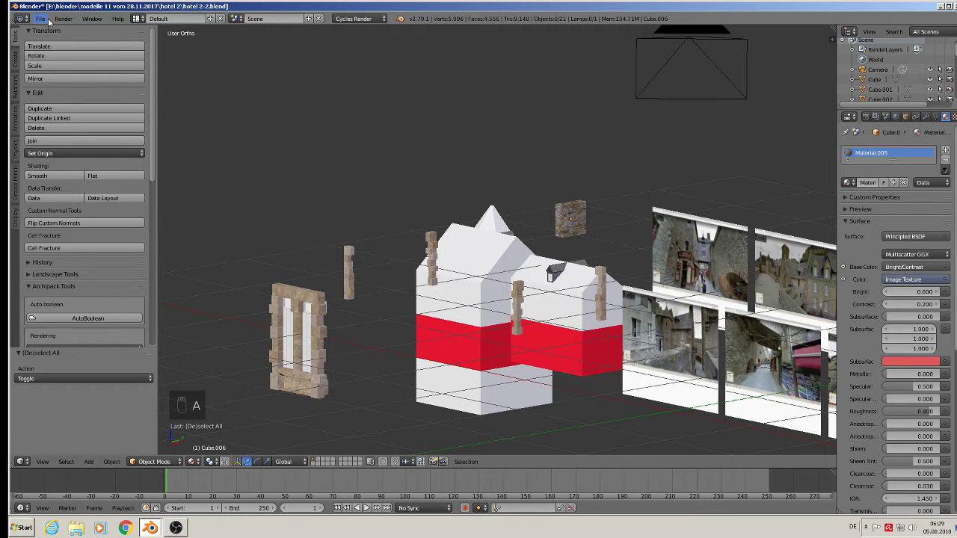
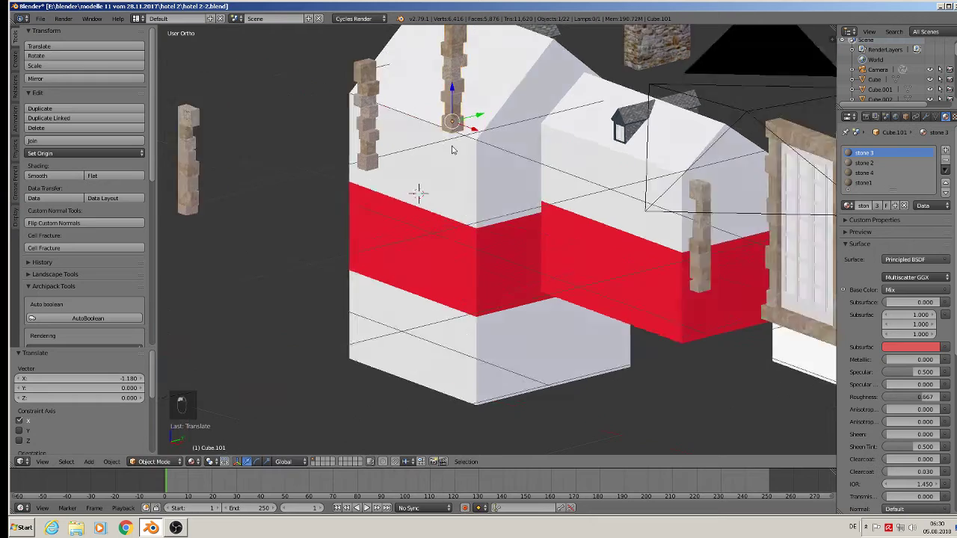
# - Slide the stone strip down and fit it onto the wall corner above the red band
pyautogui.middleClick(427, 158)
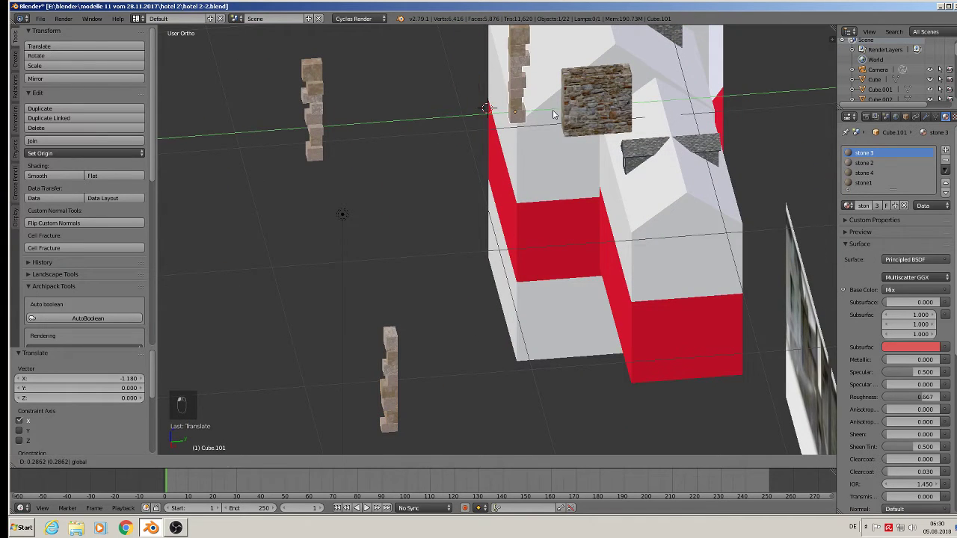
pyautogui.middleClick(611, 106)
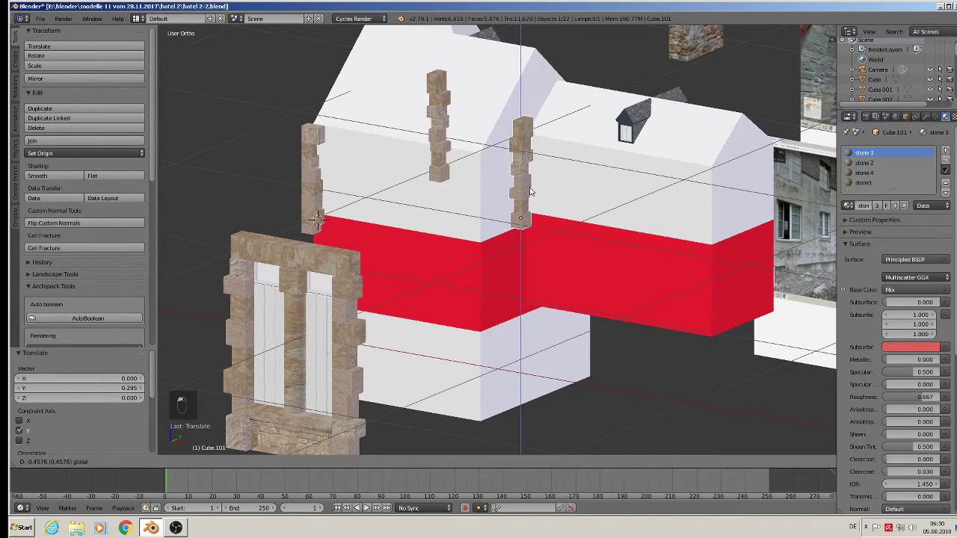
pyautogui.moveTo(532, 226); pyautogui.dragTo(520, 251)
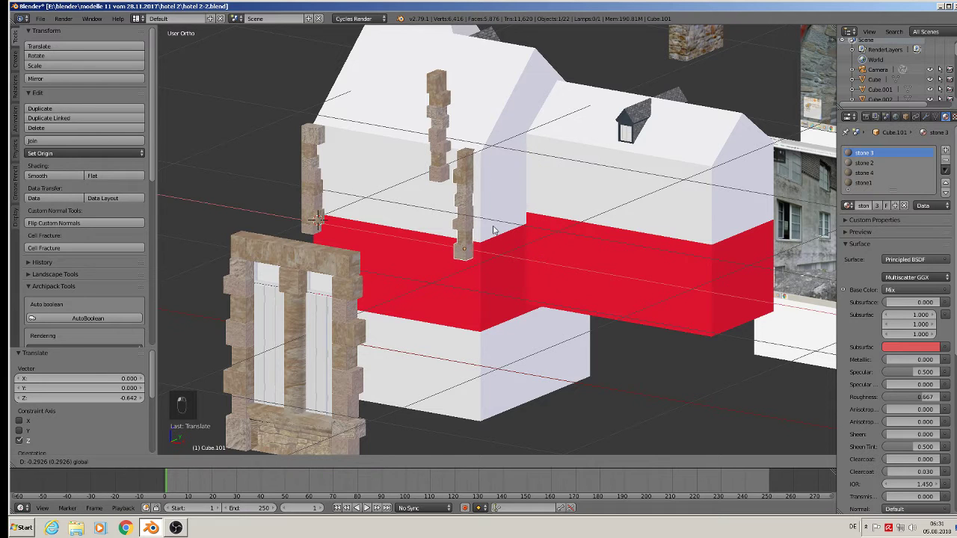
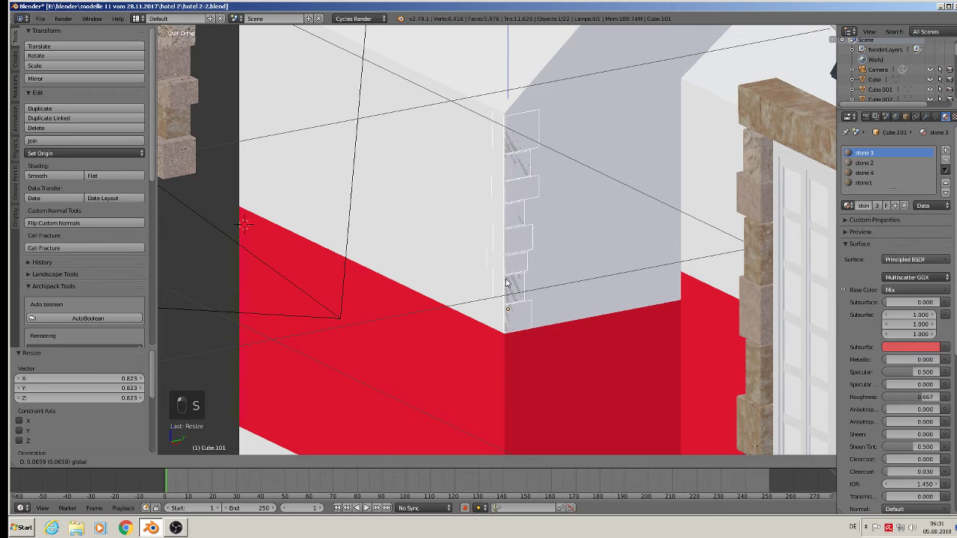
pyautogui.moveTo(539, 305); pyautogui.dragTo(532, 331)
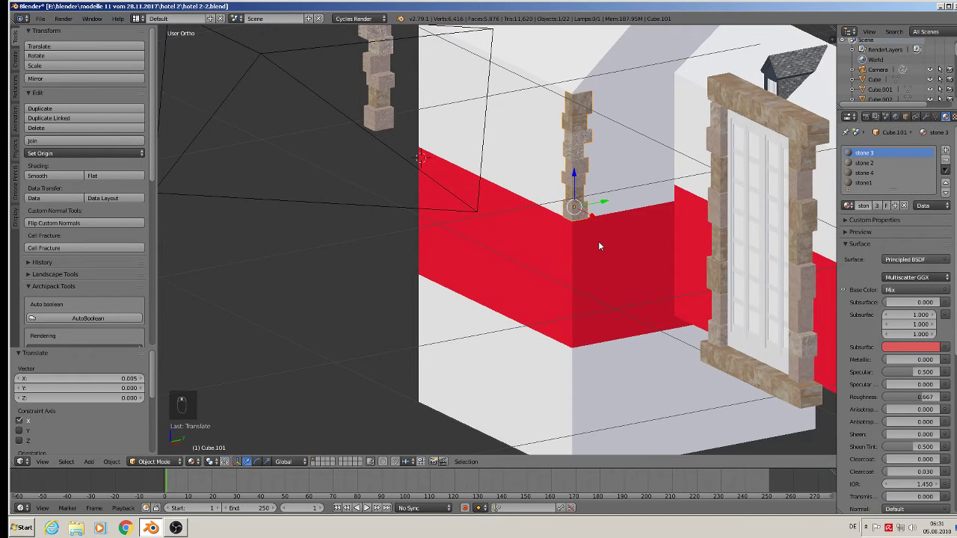
# - Duplicate the corner strip twice and run the copies down the corner over the red band
pyautogui.press('shift+d')
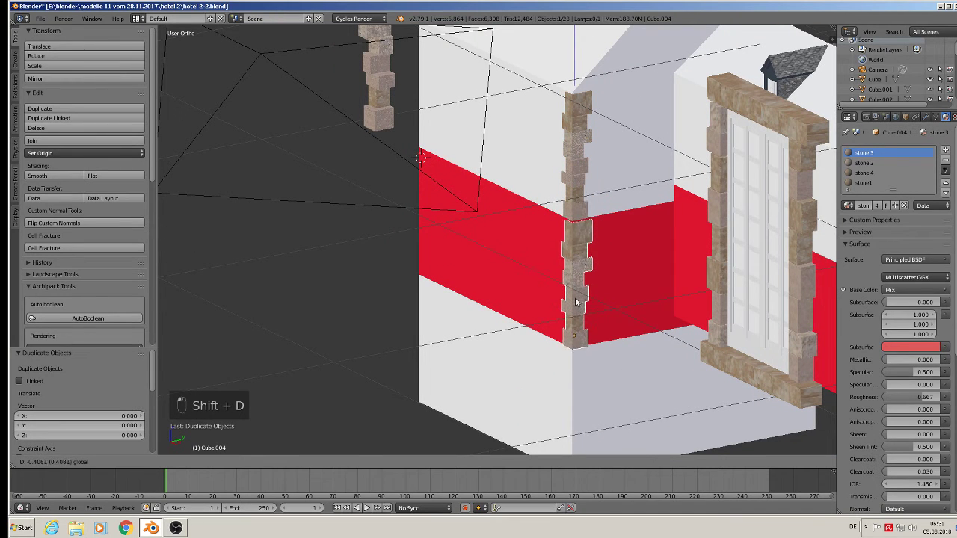
pyautogui.press('shift+d')
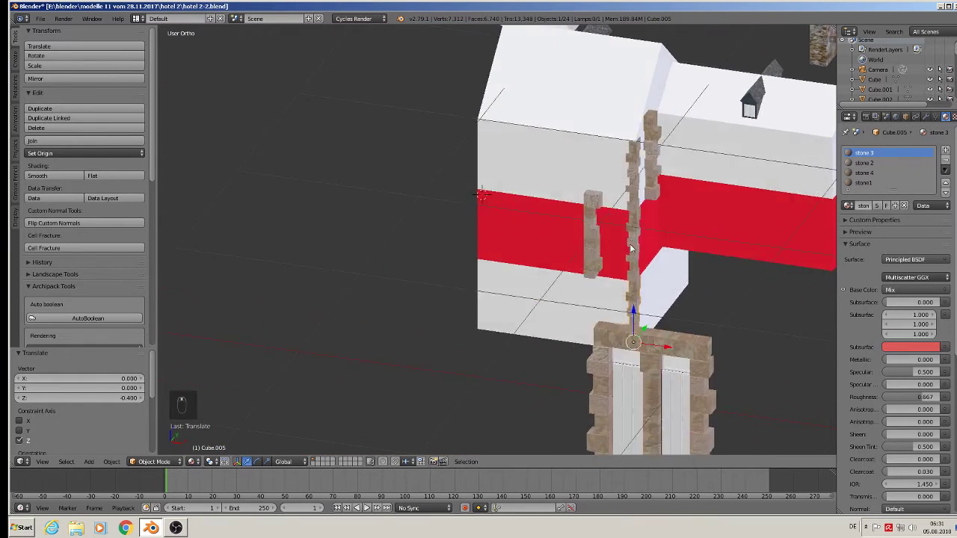
pyautogui.moveTo(622, 250); pyautogui.dragTo(657, 302)
pyautogui.moveTo(657, 302); pyautogui.dragTo(638, 284)
pyautogui.moveTo(648, 274); pyautogui.dragTo(757, 230)
pyautogui.moveTo(756, 230); pyautogui.dragTo(700, 166)
# - Move a strip copy across and set it on the neighbouring wing's corner
pyautogui.moveTo(700, 167); pyautogui.dragTo(663, 295)
pyautogui.moveTo(663, 295); pyautogui.dragTo(693, 282)
pyautogui.click(701, 308)
pyautogui.moveTo(664, 284); pyautogui.dragTo(667, 282)
pyautogui.moveTo(667, 283); pyautogui.dragTo(652, 266)
pyautogui.moveTo(651, 266); pyautogui.dragTo(654, 303)
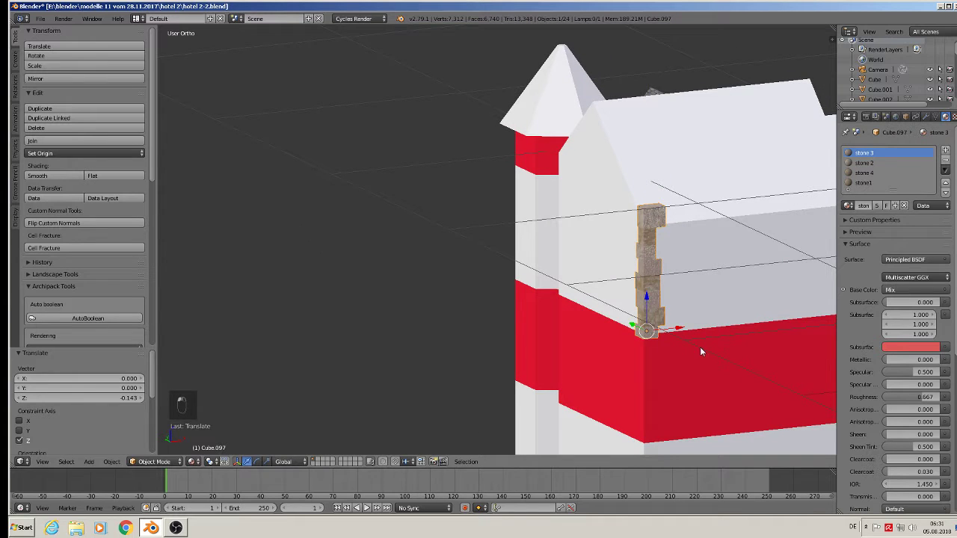
# - Adjust the strip's position, then duplicate it twice onto the wing's remaining wall corners
pyautogui.press('s')
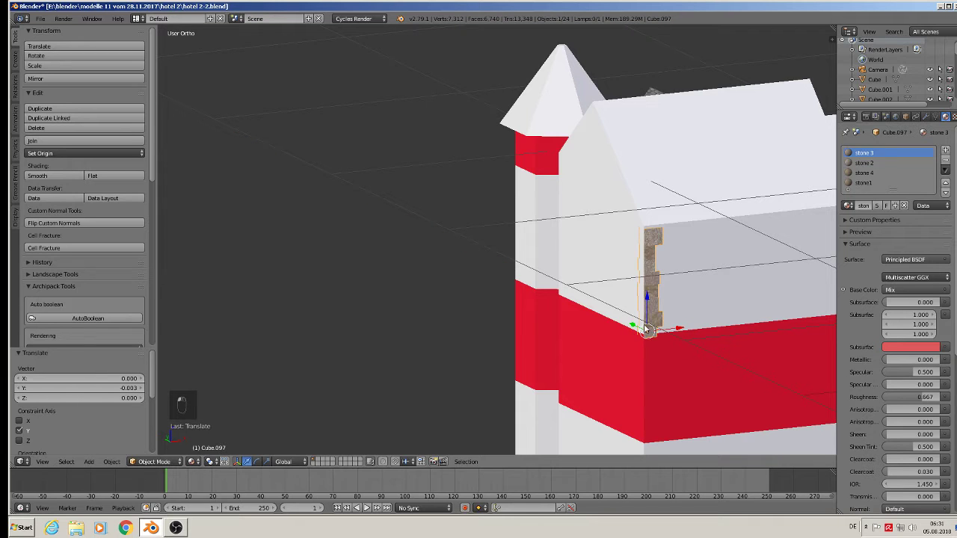
pyautogui.click(649, 299)
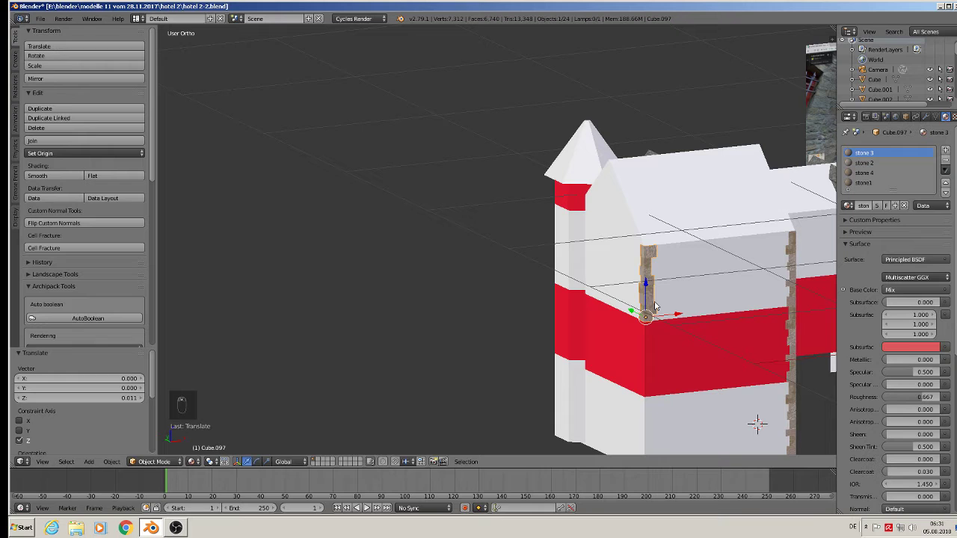
pyautogui.press('shift+d')
pyautogui.moveTo(652, 286); pyautogui.dragTo(654, 363)
pyautogui.press('shift+d')
pyautogui.moveTo(648, 354); pyautogui.dragTo(645, 428)
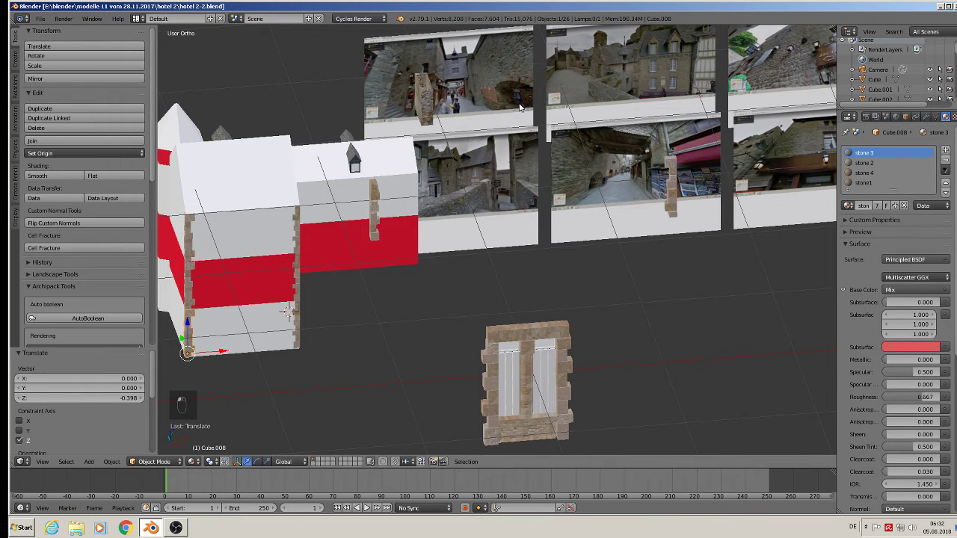
# - In front view, enlarge the stone block and narrow it sideways into a chimney-sized piece
pyautogui.press('KP_1')
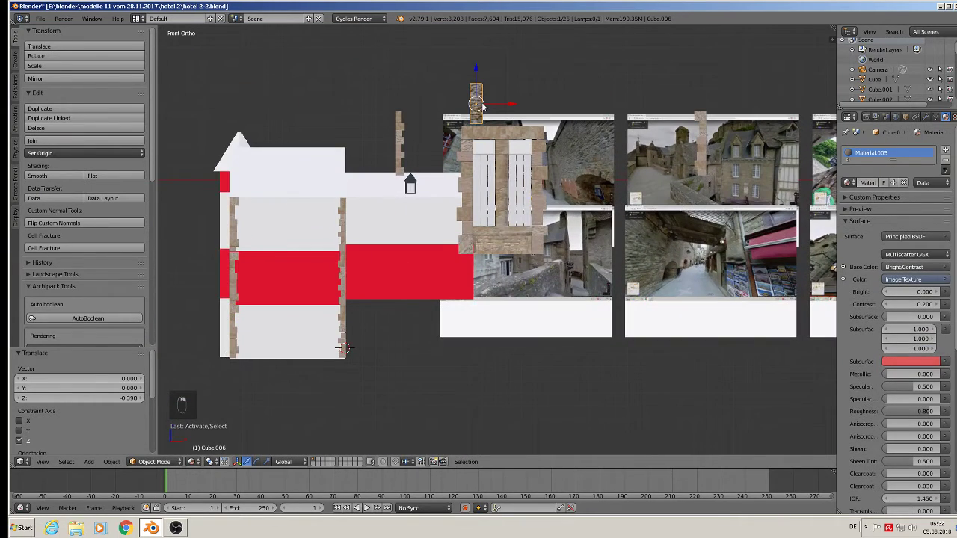
pyautogui.press('s')
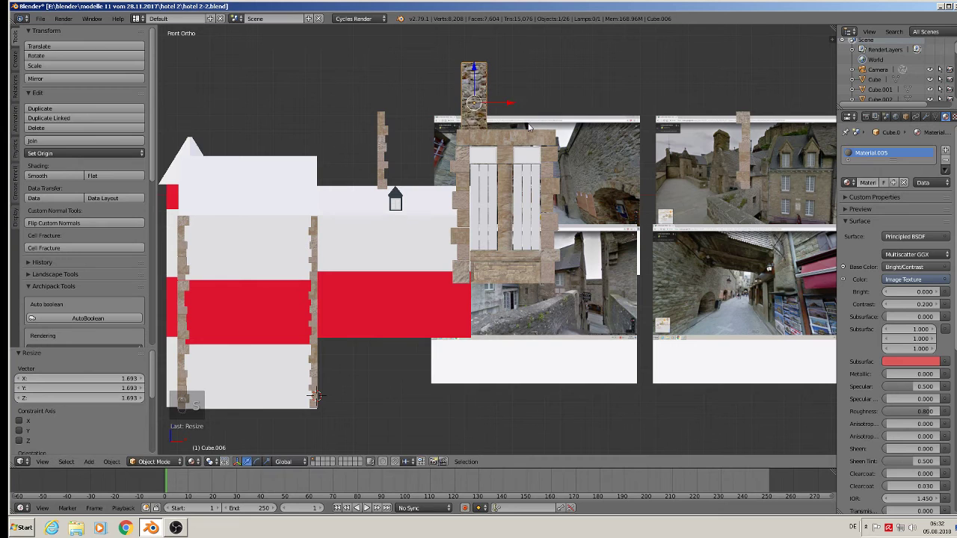
pyautogui.press('s')
pyautogui.press('z')
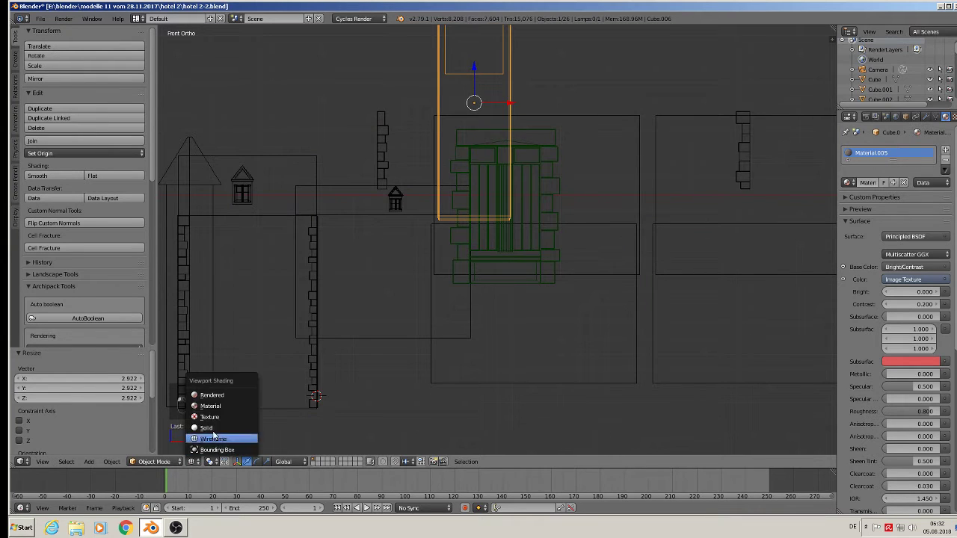
pyautogui.press('s')
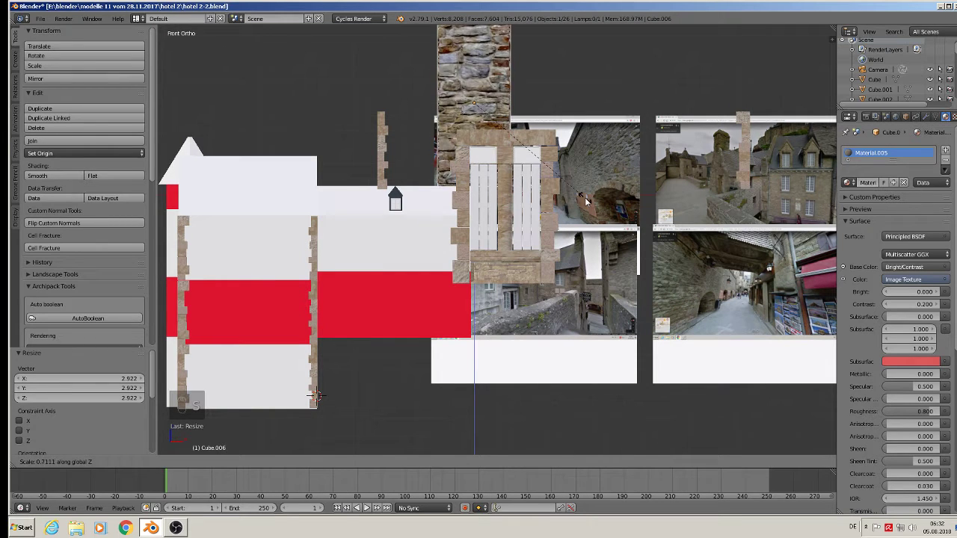
pyautogui.press('s')
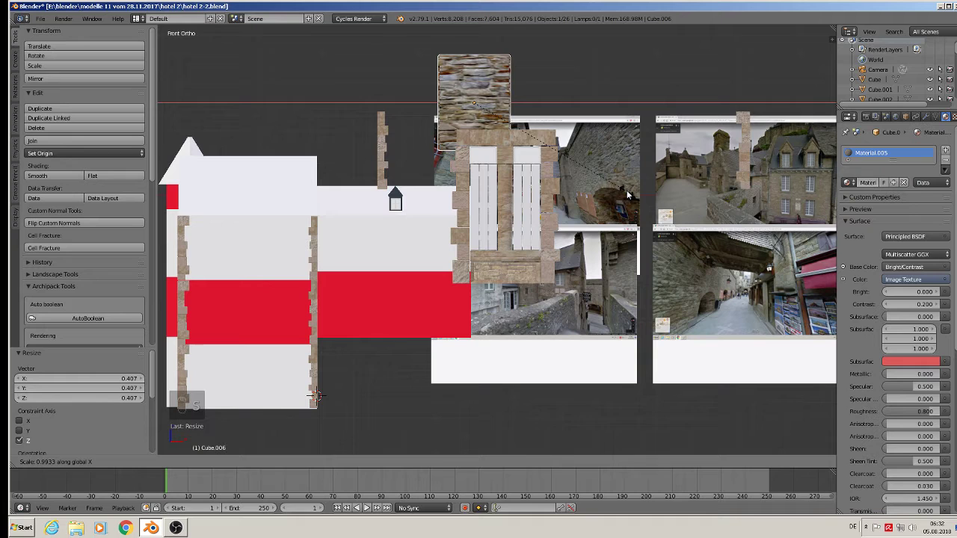
# - Move the stone block onto the roof and shrink its width and depth into a small chimney
pyautogui.moveTo(471, 72); pyautogui.dragTo(461, 208)
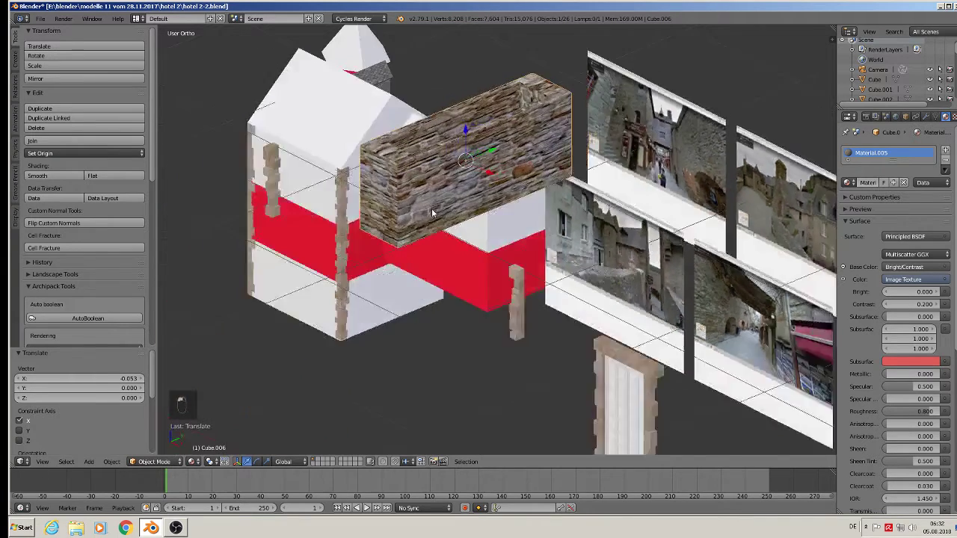
pyautogui.moveTo(406, 206); pyautogui.dragTo(487, 163)
pyautogui.press('s')
pyautogui.moveTo(500, 162); pyautogui.dragTo(574, 202)
pyautogui.press('s')
pyautogui.press('s')
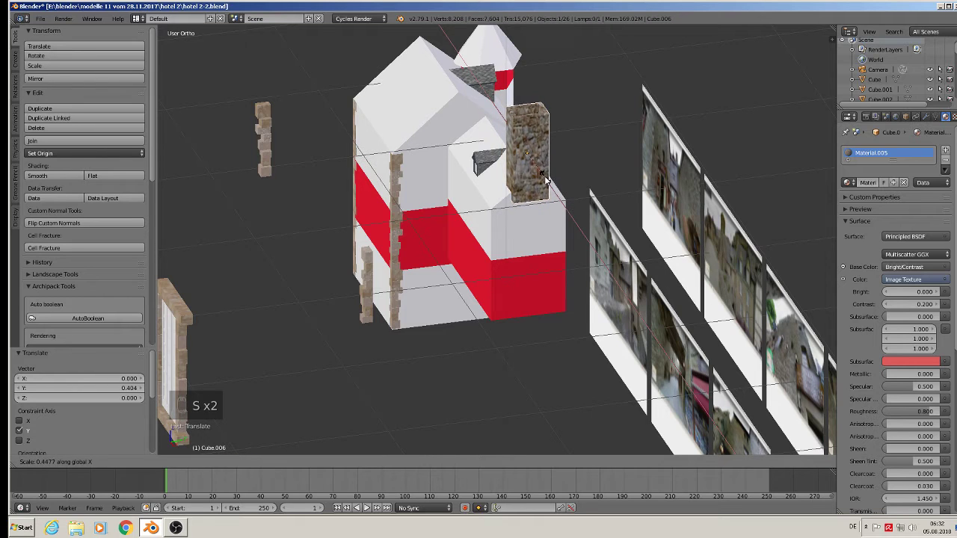
pyautogui.press('s')
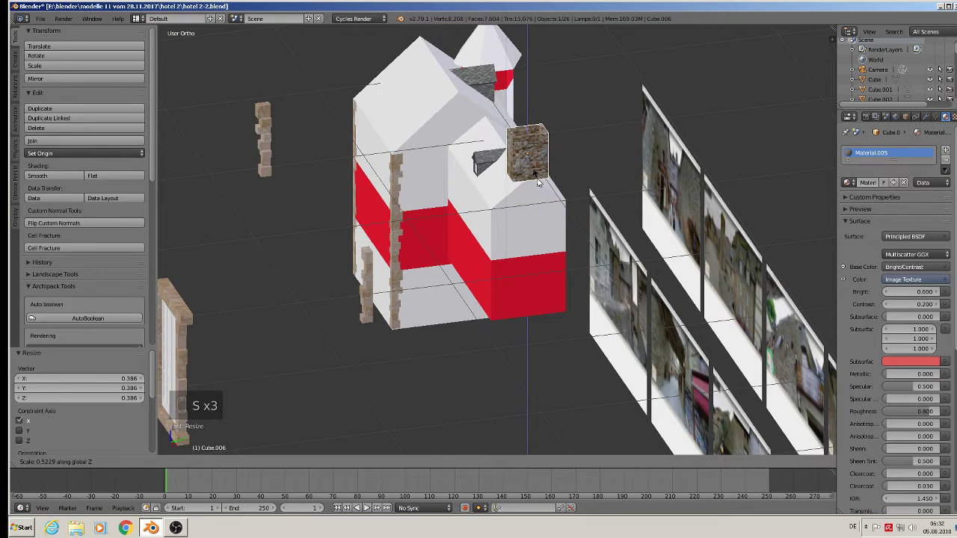
# - Duplicate the stone chimney and drop the copy on the other wing's roof
pyautogui.moveTo(525, 125); pyautogui.dragTo(509, 179)
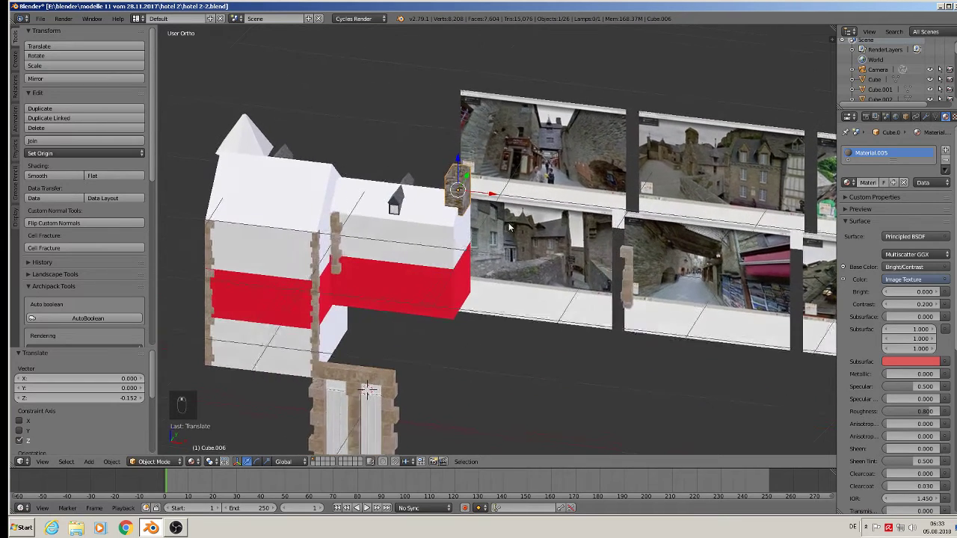
pyautogui.press('shift+d')
pyautogui.click(500, 199)
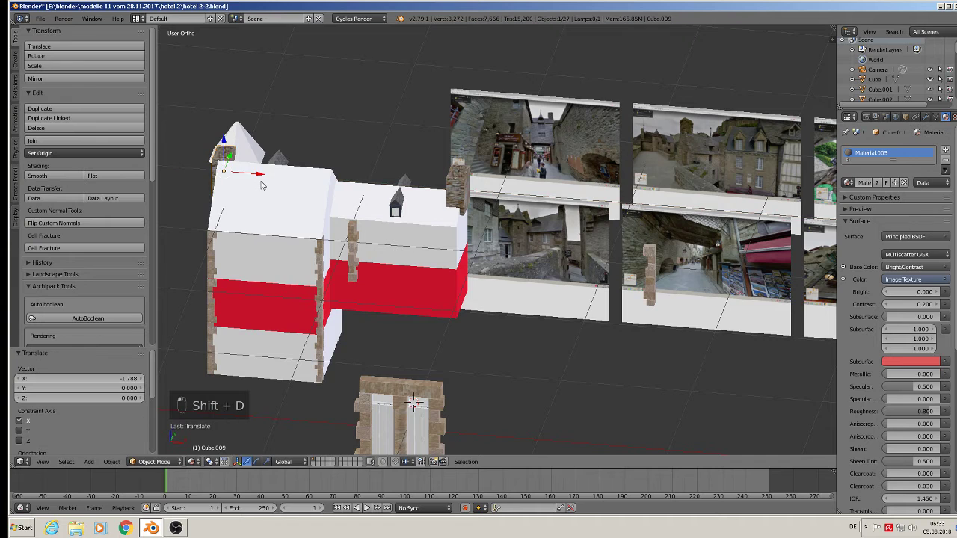
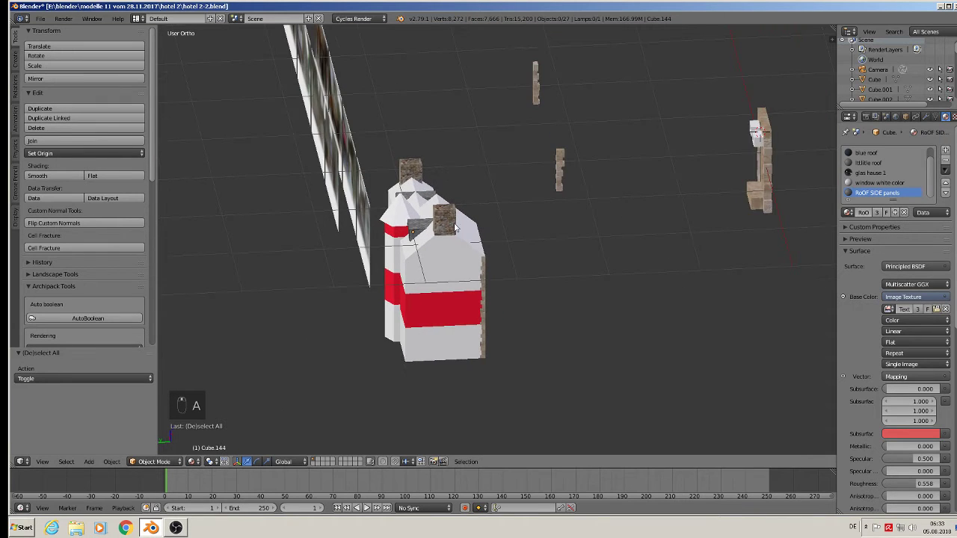
# - Duplicate a strip and rotate it a quarter turn about Z to face the side wall
pyautogui.moveTo(441, 245); pyautogui.dragTo(441, 367)
pyautogui.press('shift+d')
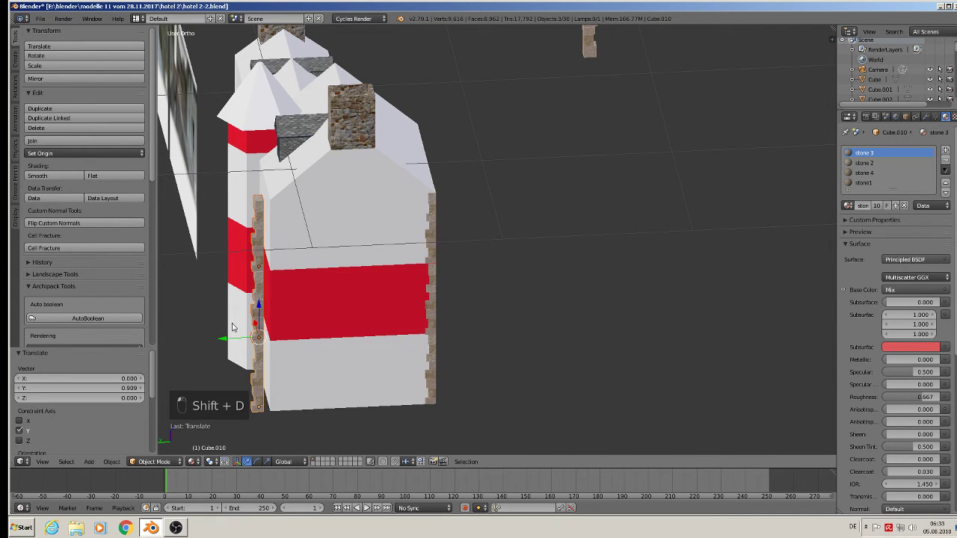
pyautogui.press('r')
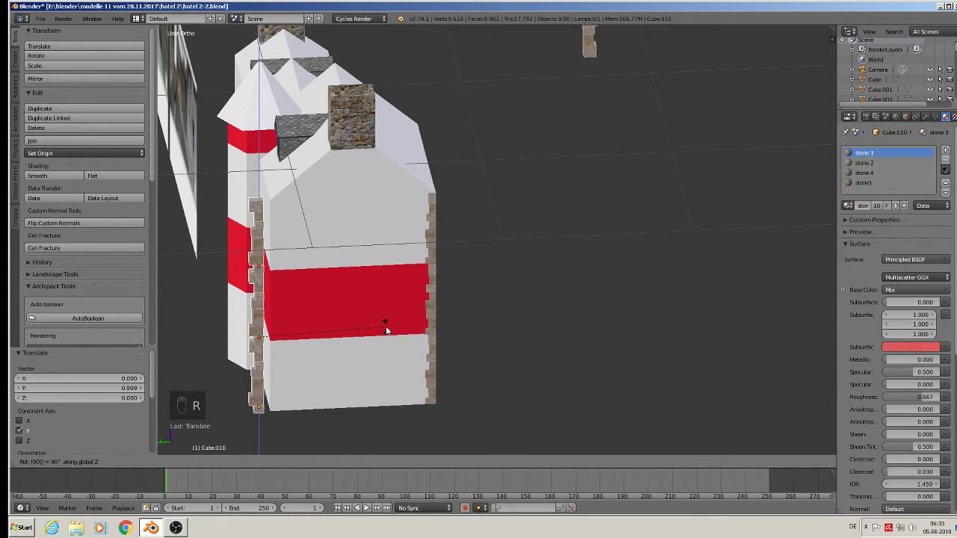
pyautogui.moveTo(343, 305); pyautogui.dragTo(345, 342)
pyautogui.press('r')
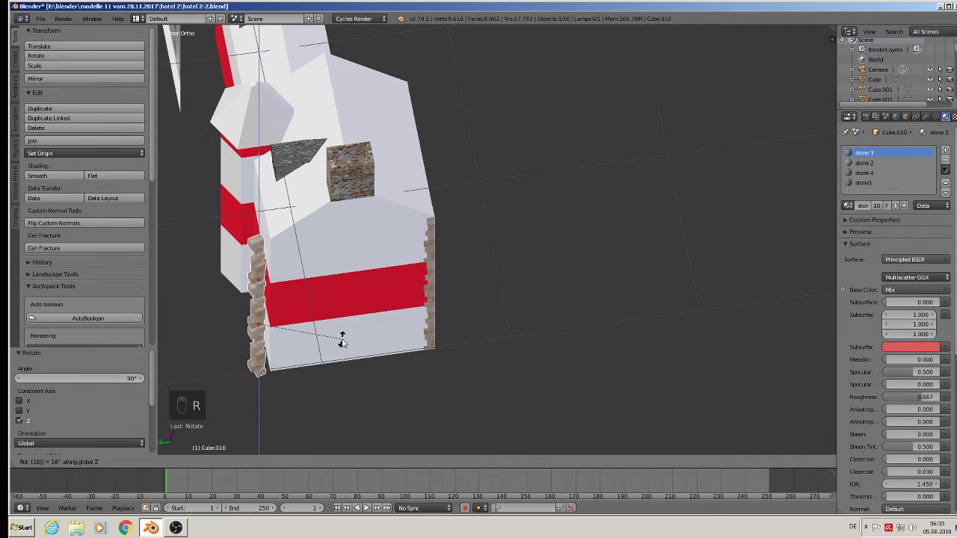
# - Set the rotated strip on the side wall's corner across the red band and deselect
pyautogui.middleClick(241, 322)
pyautogui.middleClick(246, 350)
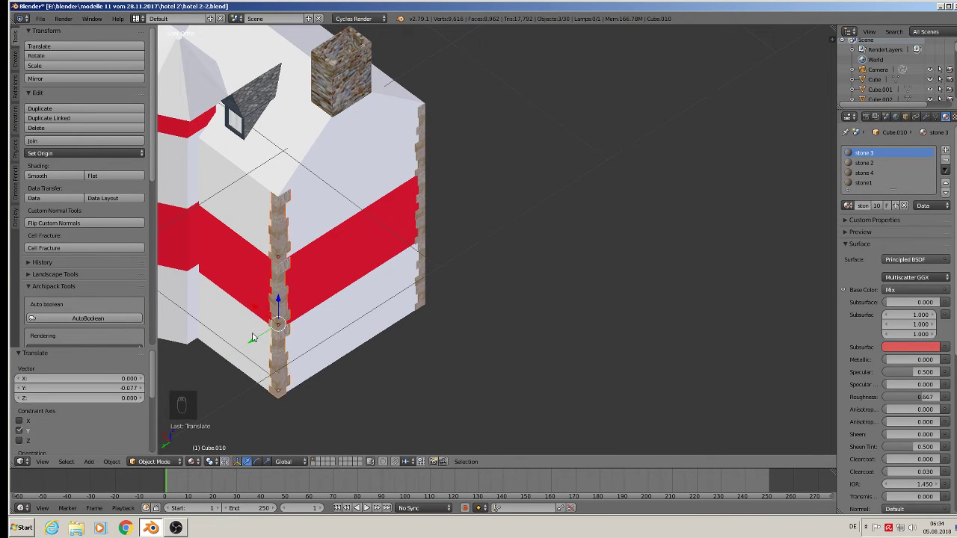
pyautogui.click(266, 317)
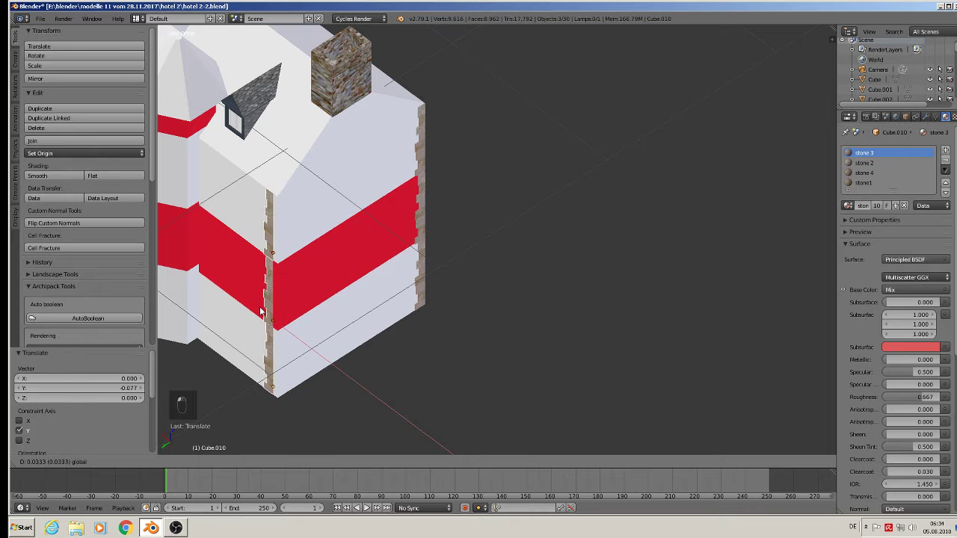
pyautogui.press('a')
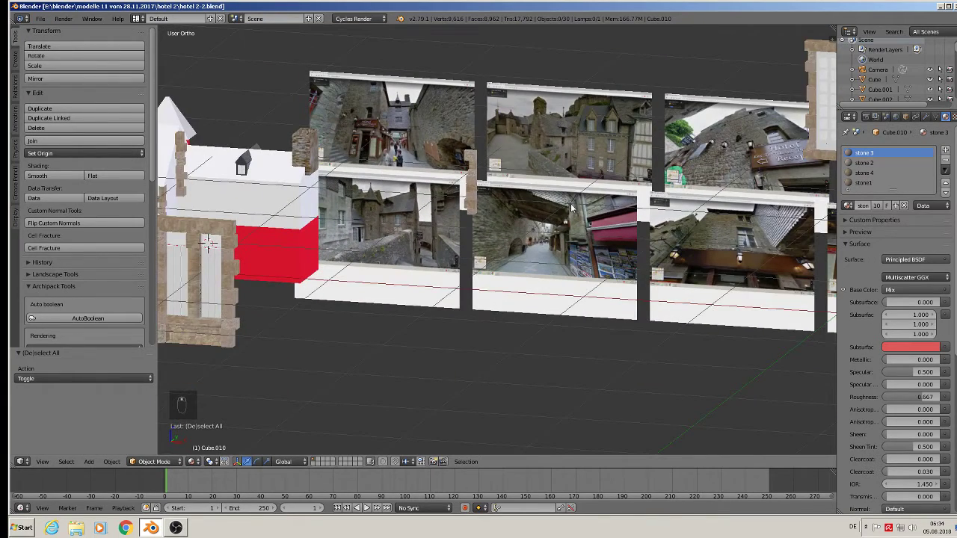
# - Zoom in straight-on to the reference photo of the dormered stone house
pyautogui.moveTo(538, 67); pyautogui.dragTo(576, 100)
pyautogui.middleClick(584, 101)
pyautogui.middleClick(589, 107)
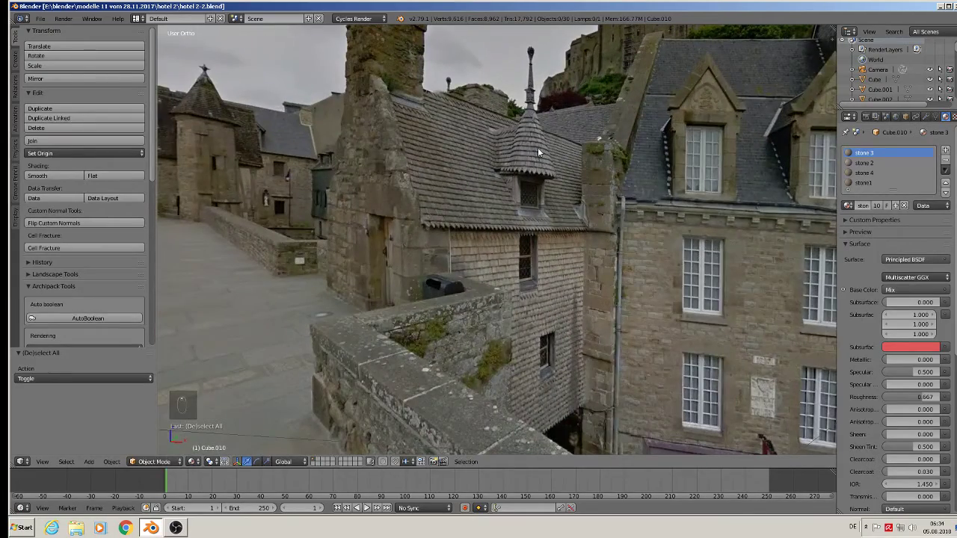
pyautogui.press('KP_1')
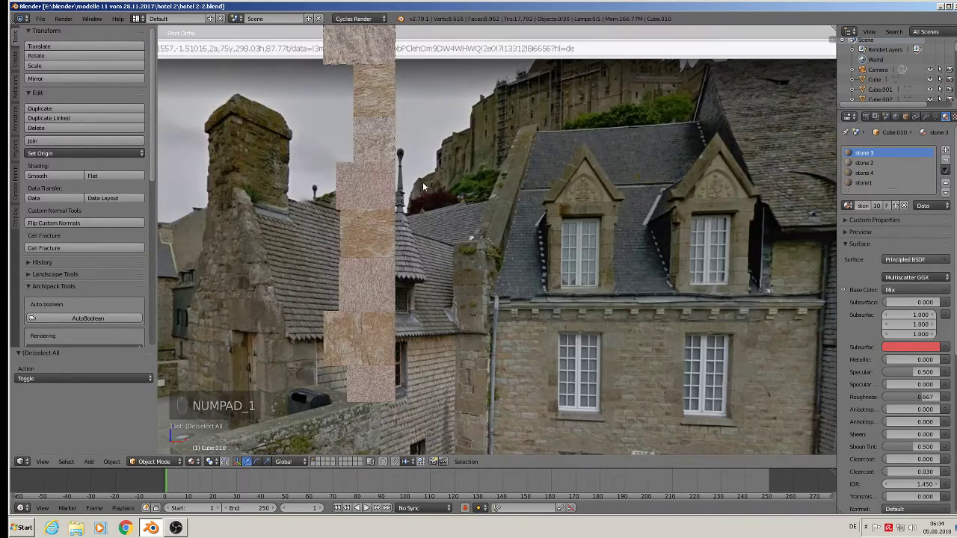
# - Move a stone strip aside next to the photo and deselect everything for a new shape
pyautogui.moveTo(380, 190); pyautogui.dragTo(394, 241)
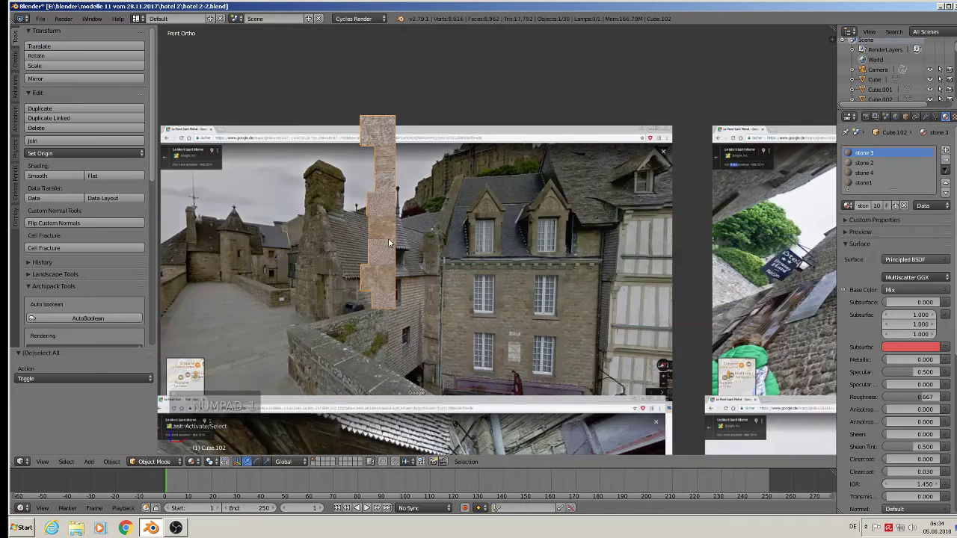
pyautogui.press('g')
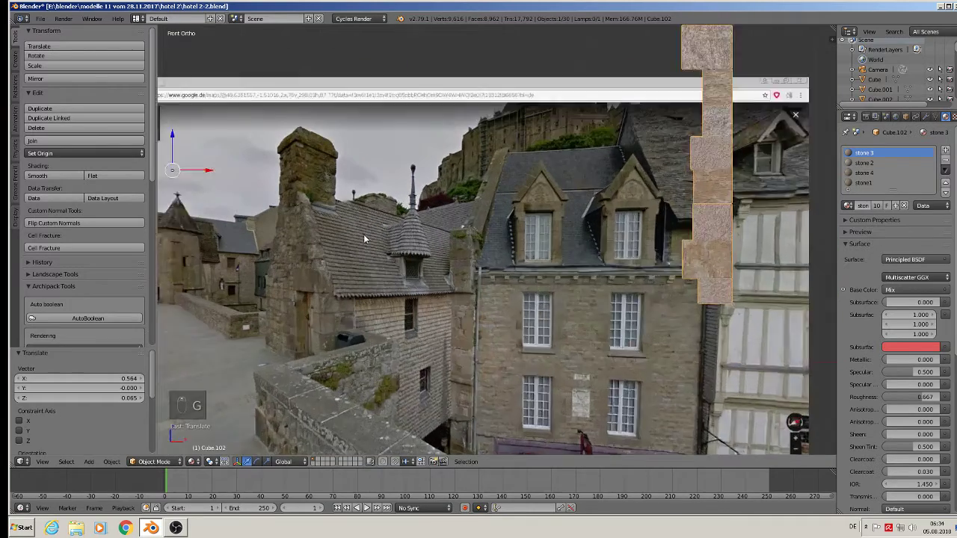
pyautogui.press('a')
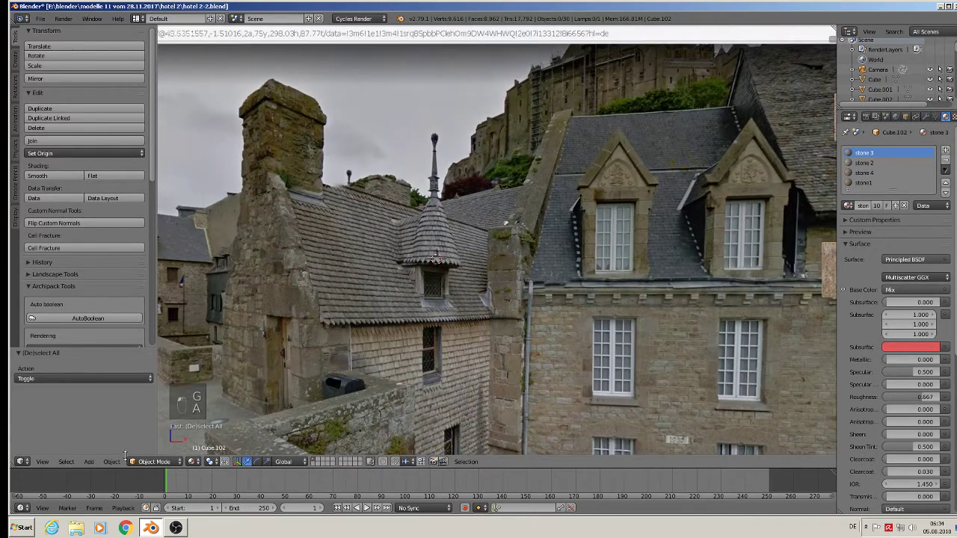
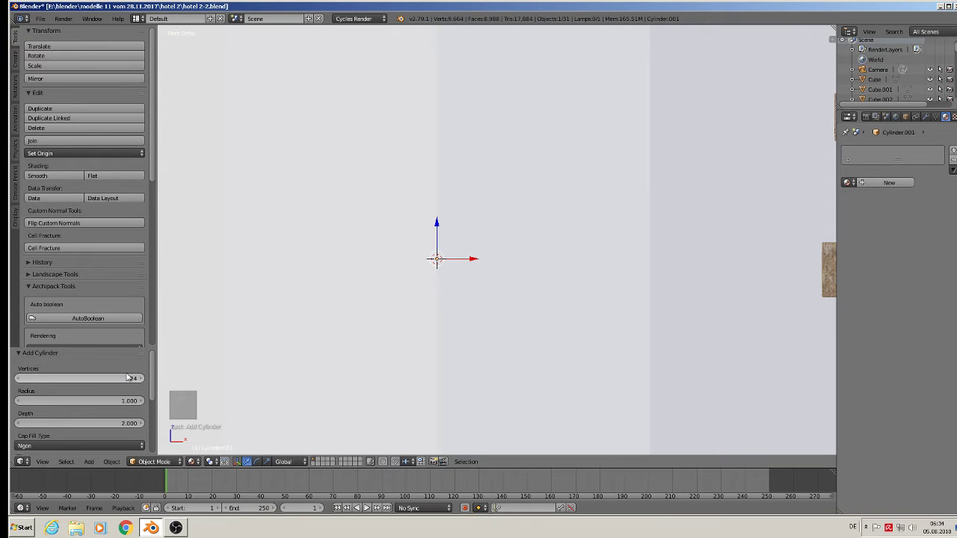
# - Shrink the cylinder to turret size and pinch its top ring into a pointed cone
pyautogui.press('s')
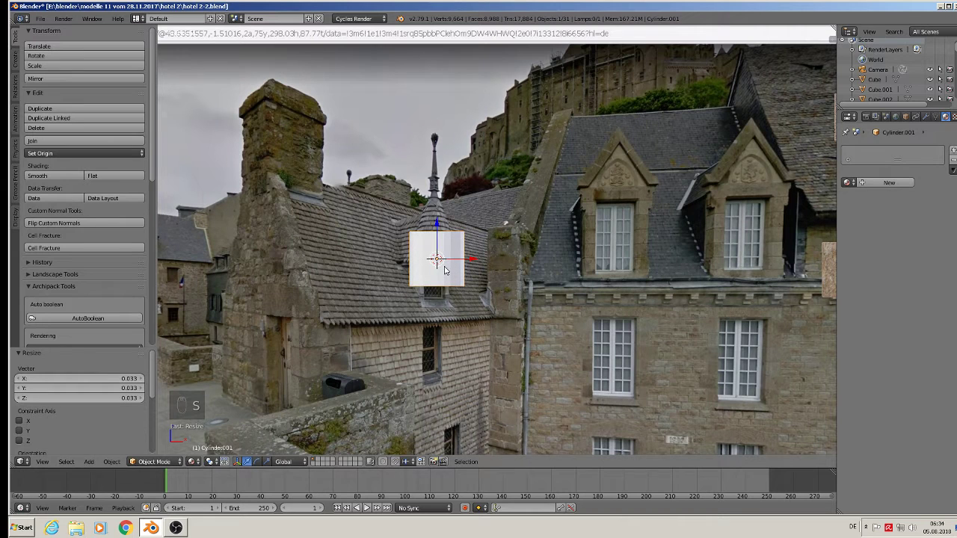
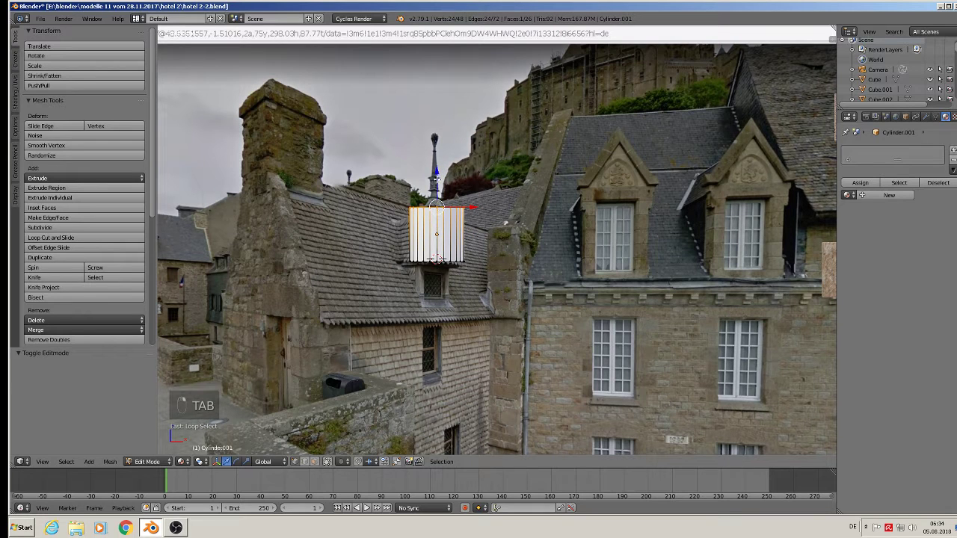
pyautogui.press('s')
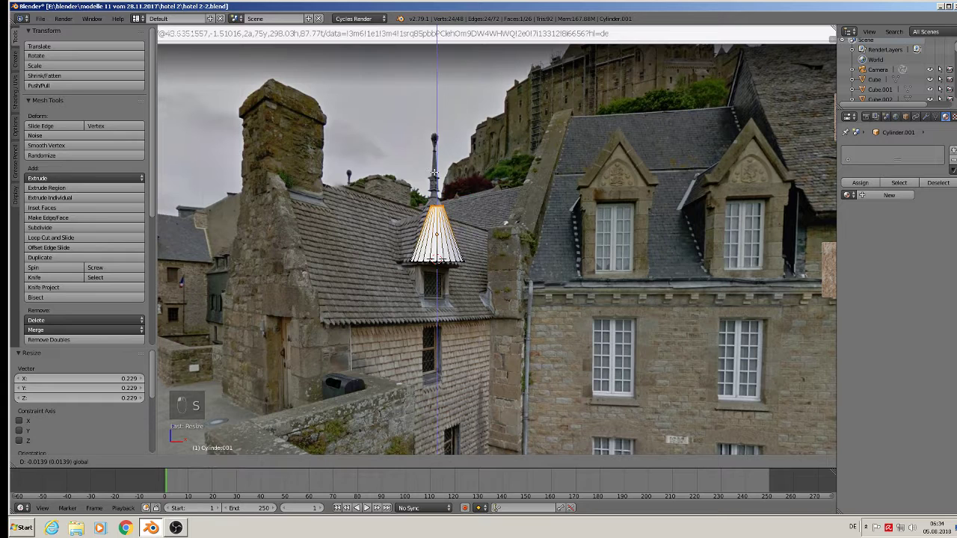
pyautogui.press('s')
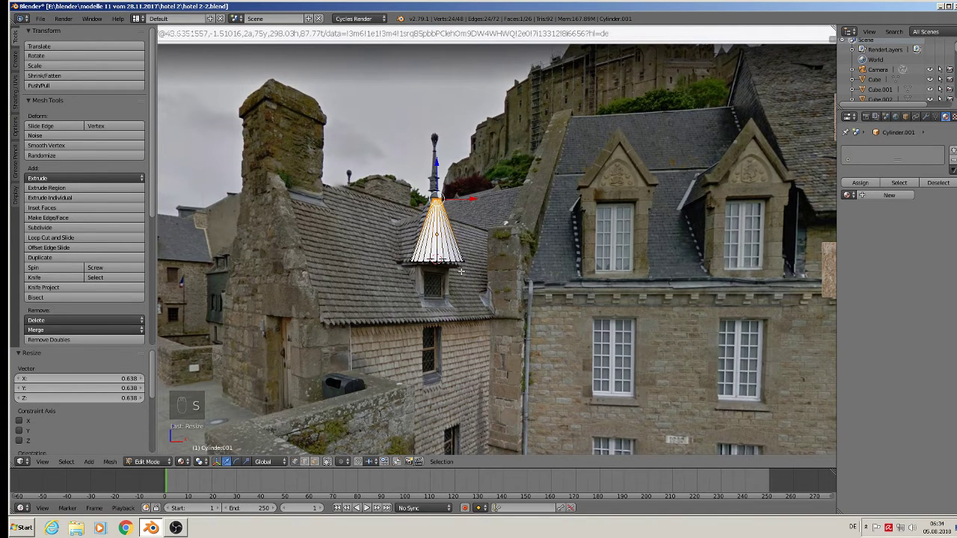
pyautogui.press('Tab')
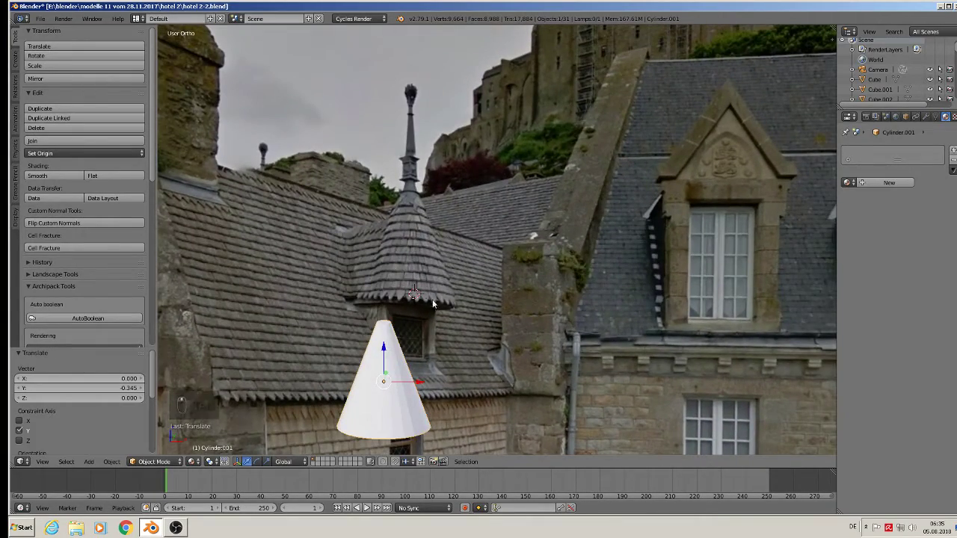
# - Pull alternate bottom-rim vertices down on Z to form a scalloped edge
pyautogui.press('Tab')
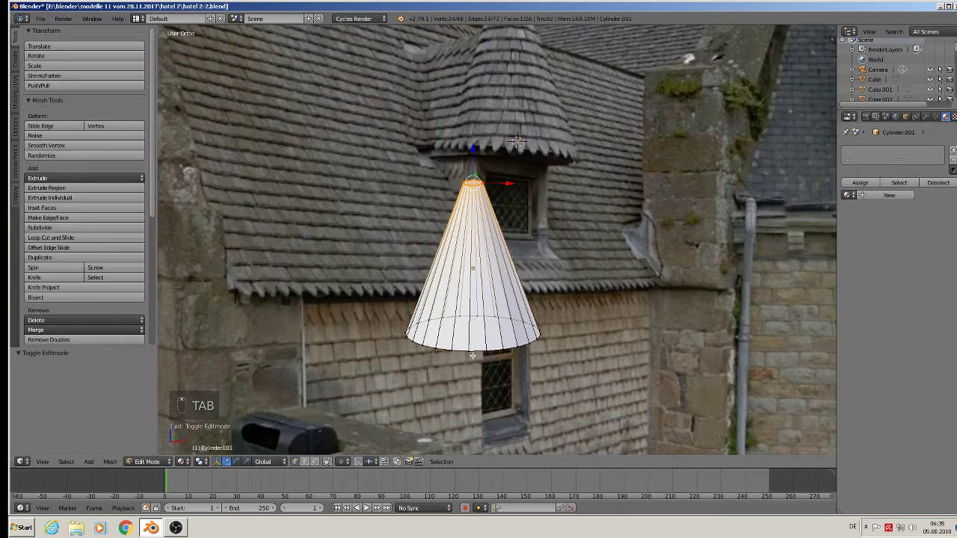
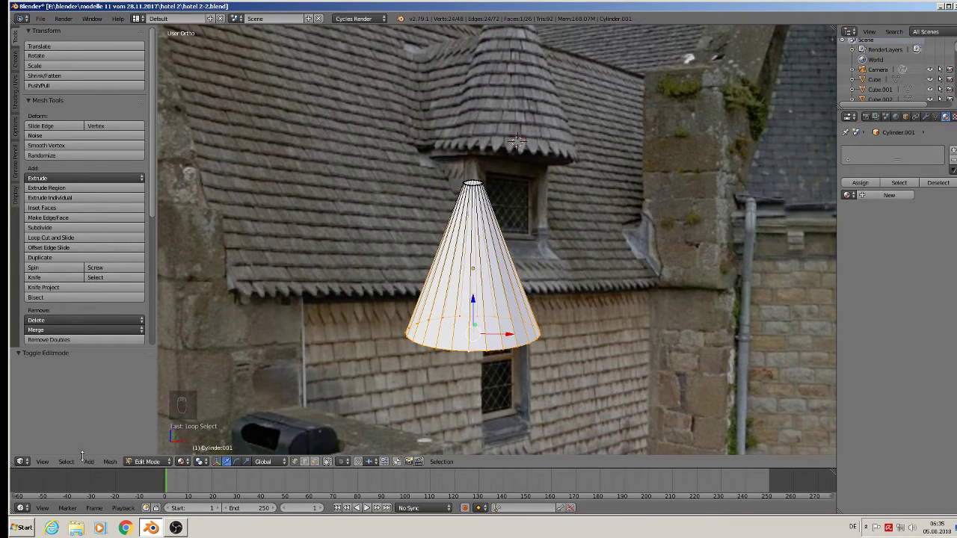
pyautogui.moveTo(68, 465); pyautogui.dragTo(100, 391)
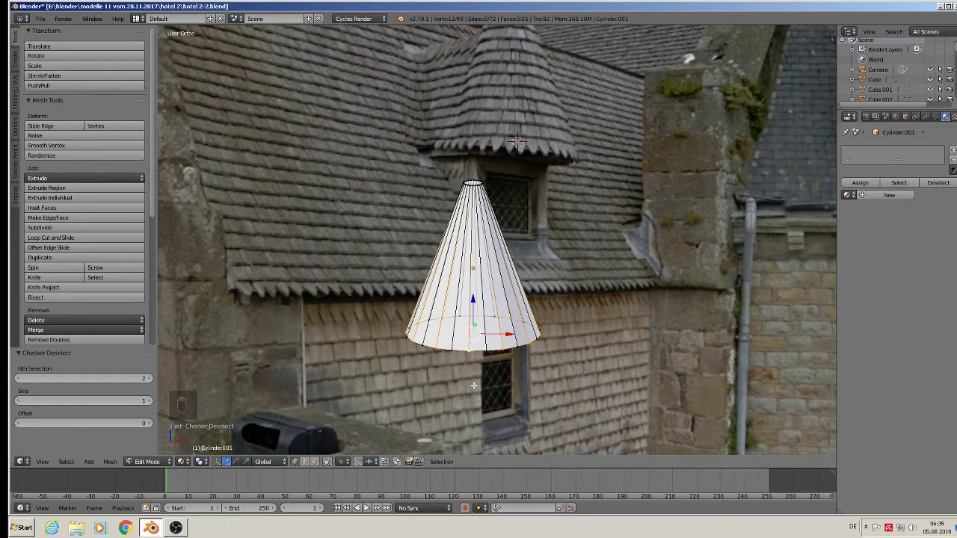
pyautogui.press('g')
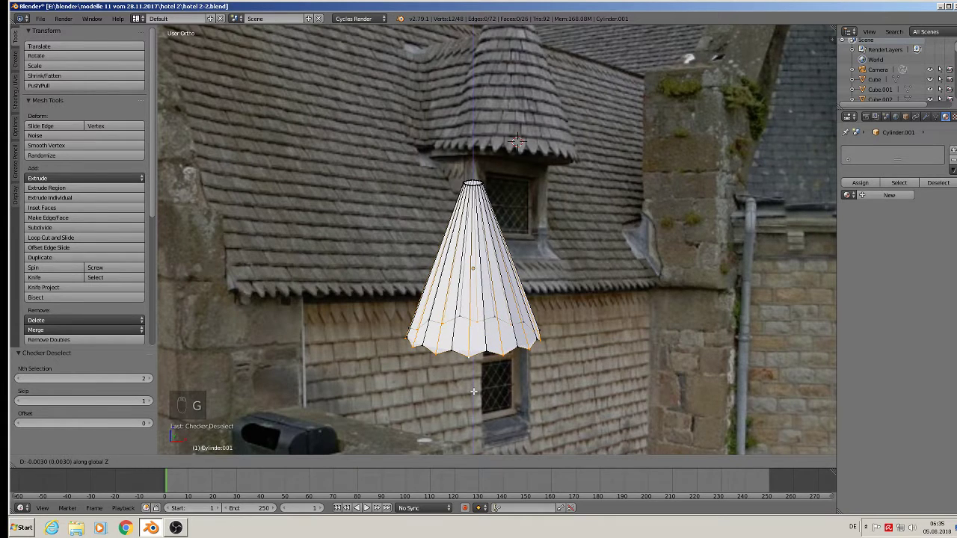
# - Move the scalloped cone onto the roof dormer and scale it to cap the dormer
pyautogui.press('Tab')
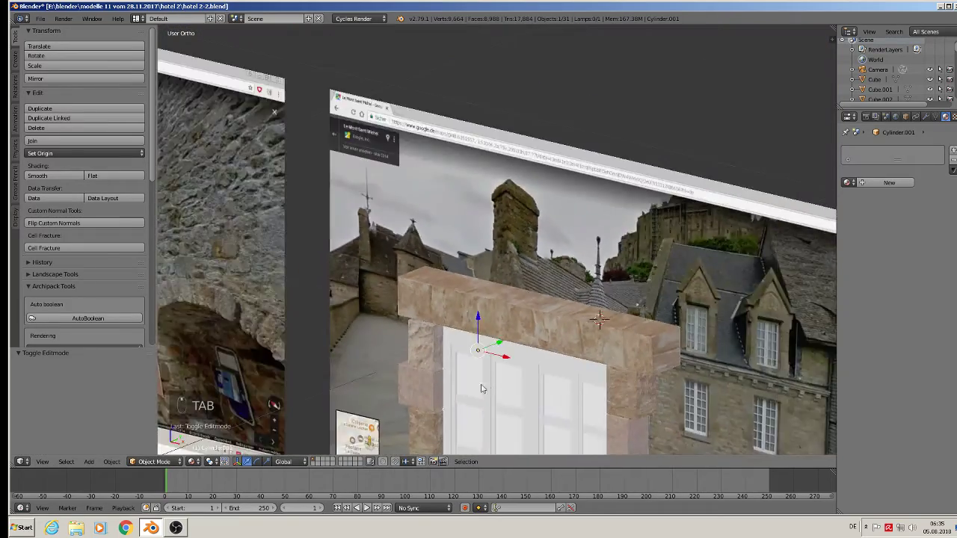
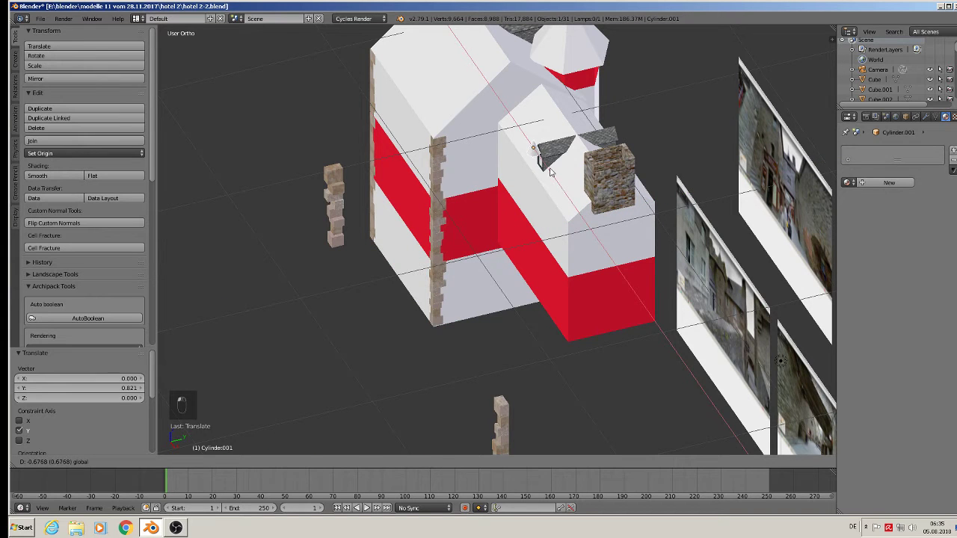
pyautogui.press('s')
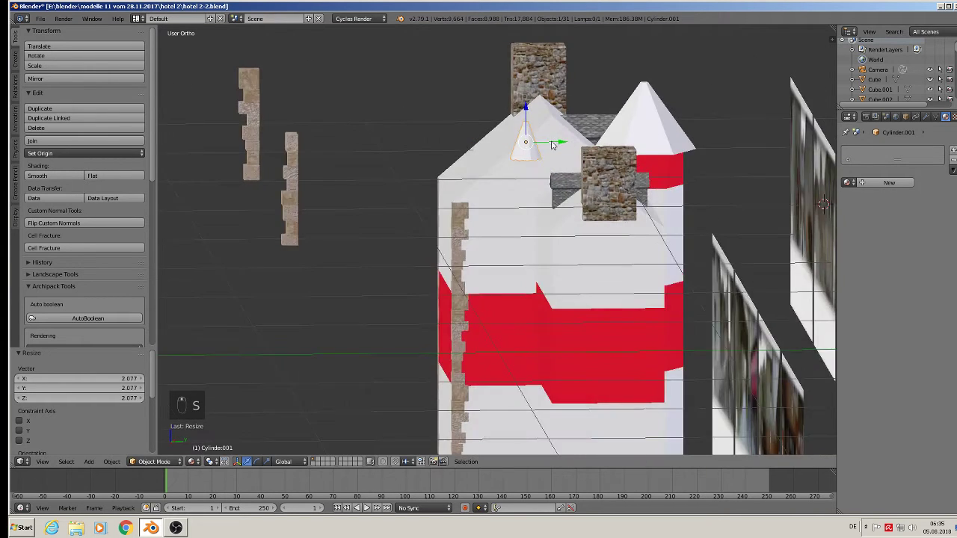
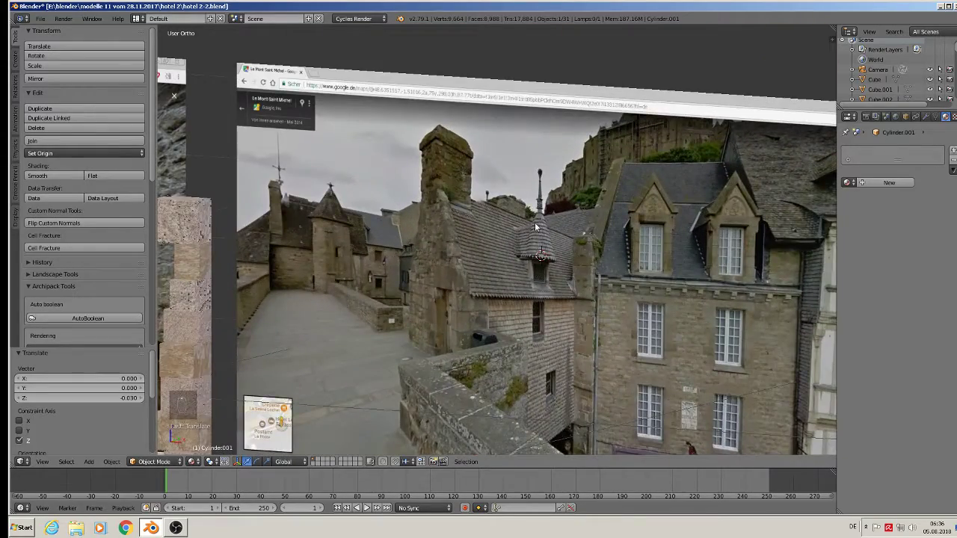
pyautogui.middleClick(362, 310)
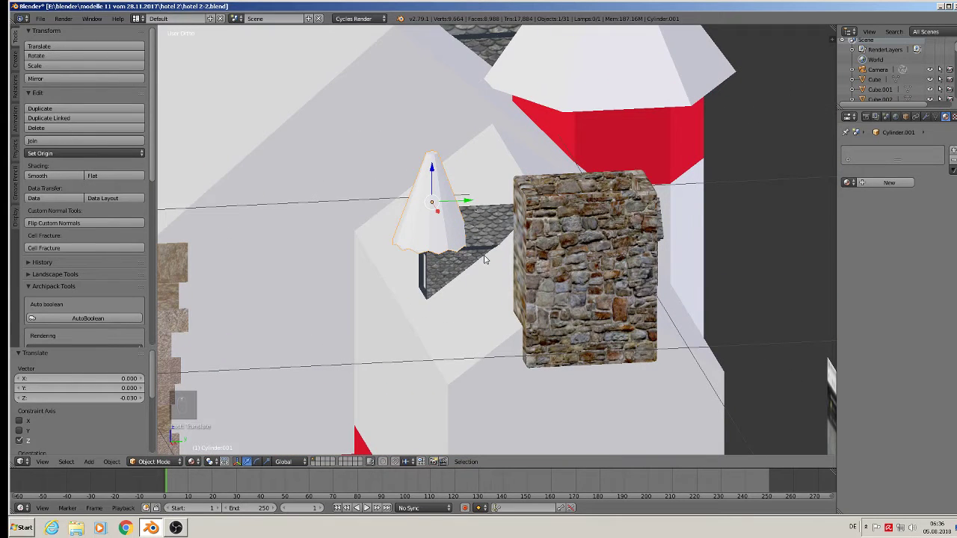
pyautogui.press('s')
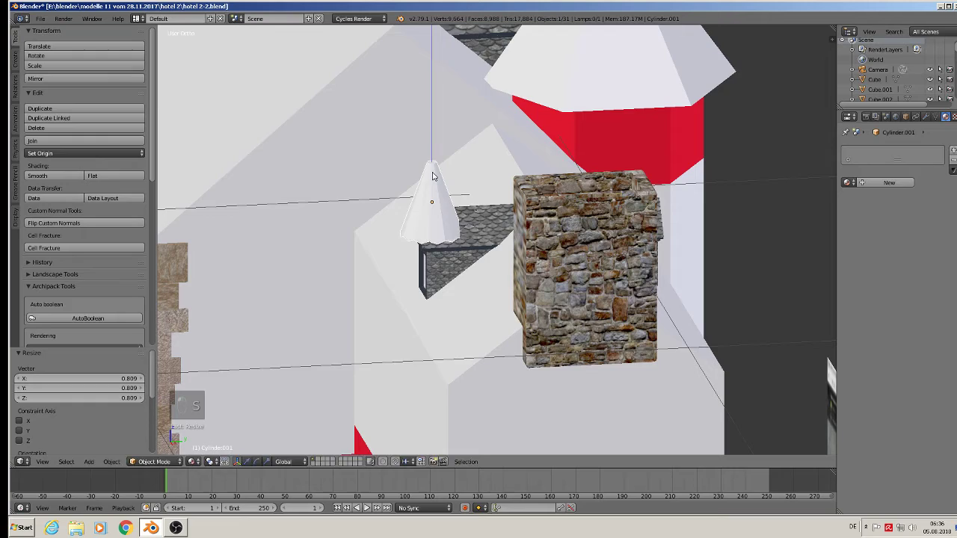
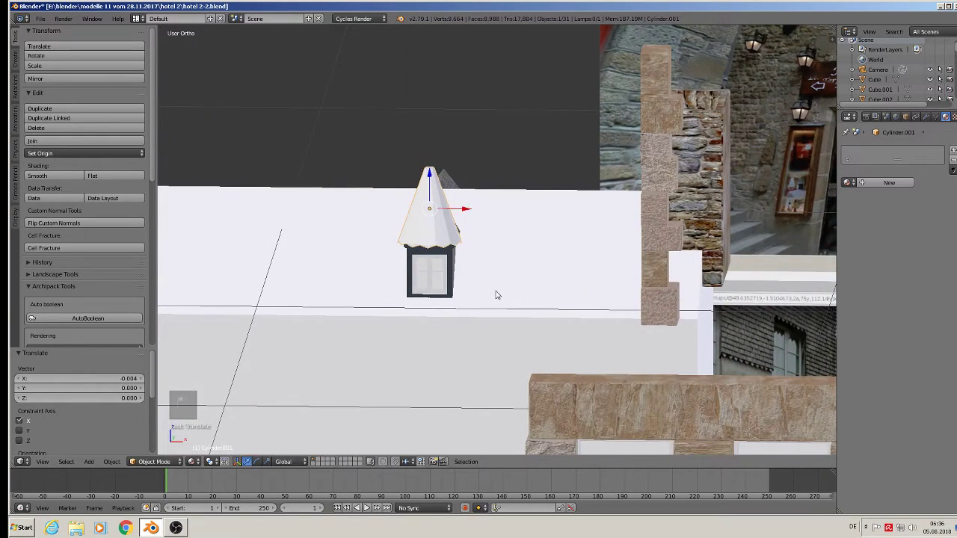
pyautogui.press('s')
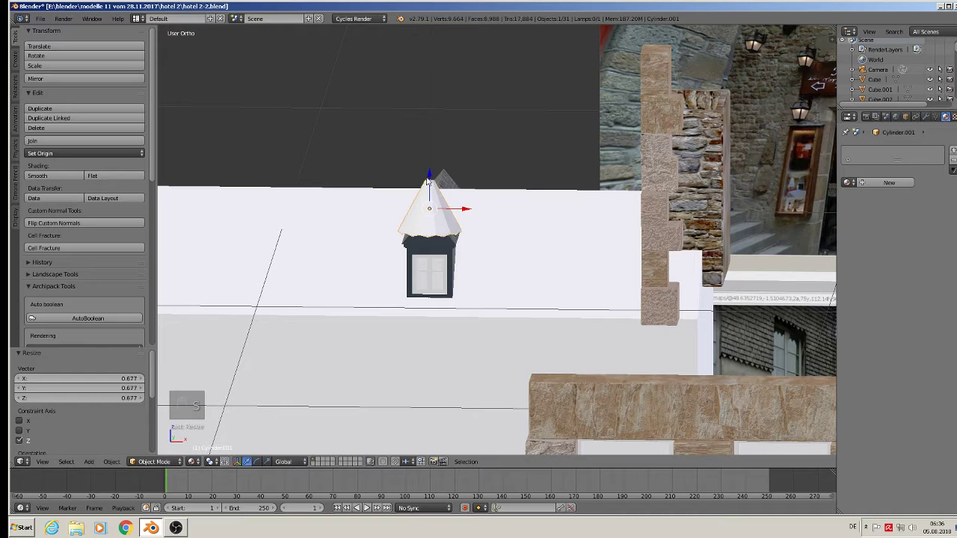
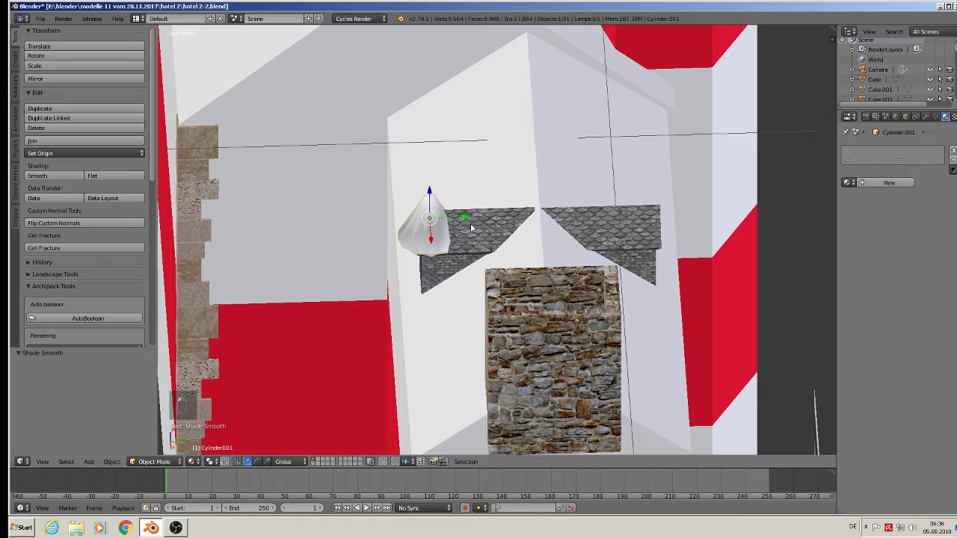
# - Add and slide an edge loop on the cone, removing stray geometry from its mesh
pyautogui.press('Tab')
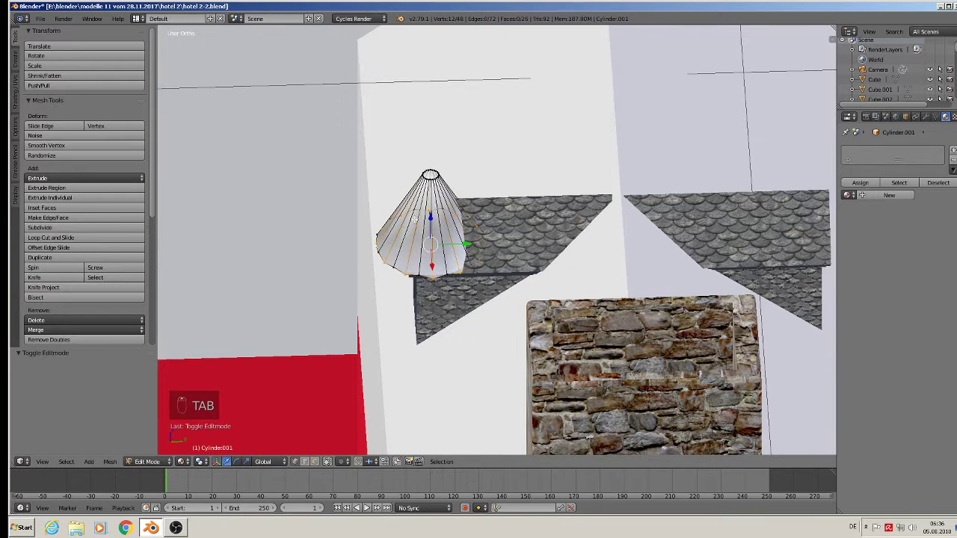
pyautogui.press('ctrl+r')
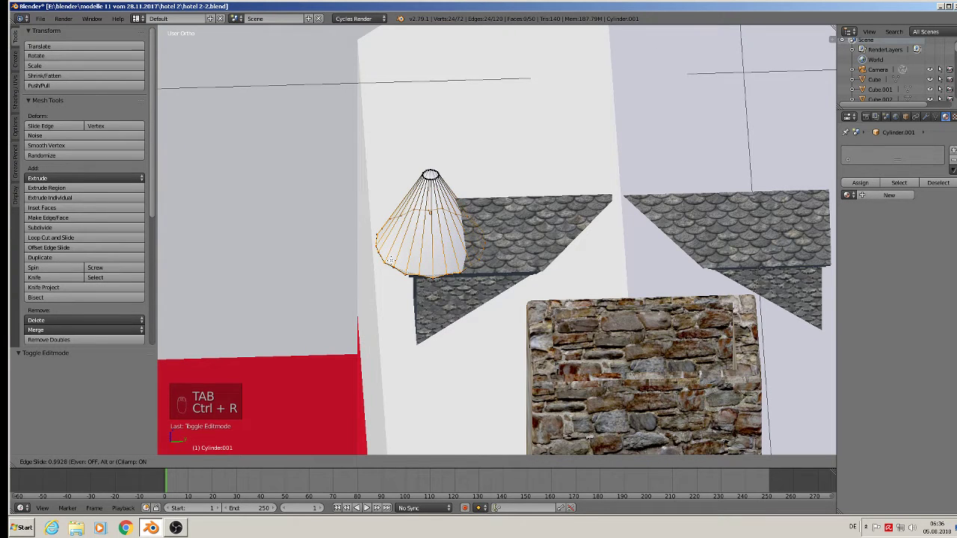
pyautogui.press('ctrl+r')
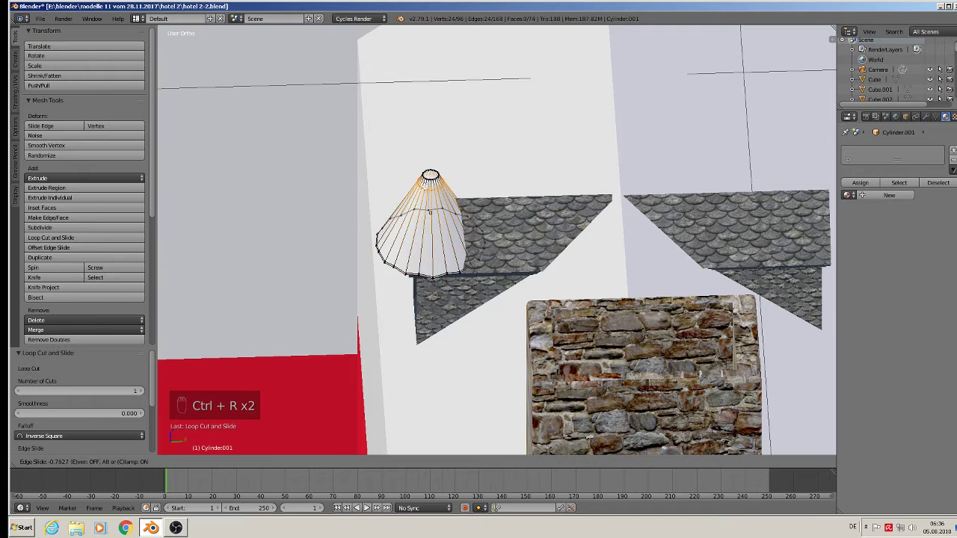
pyautogui.press('Tab')
pyautogui.press('shift+d')
pyautogui.press('x')
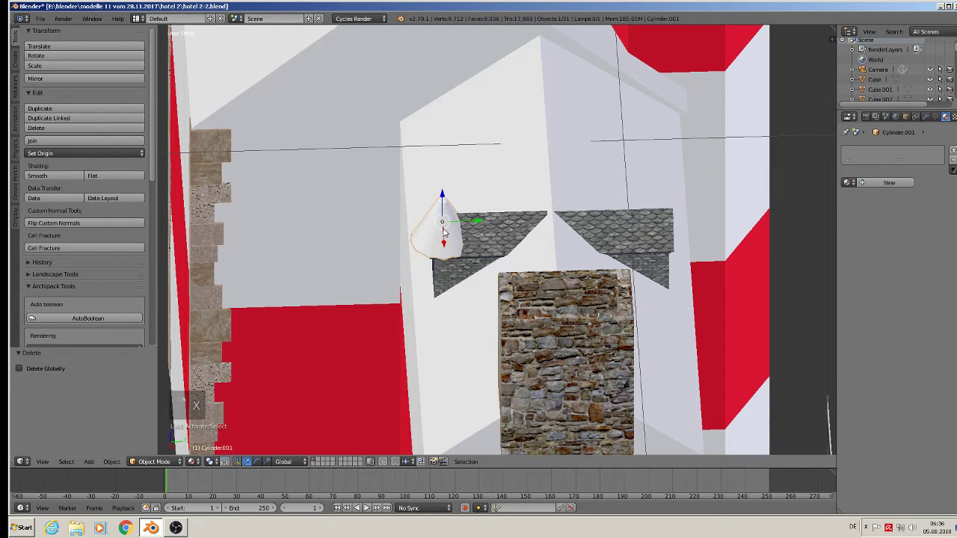
# - Place a linked copy of the cone roof on the second dormer
pyautogui.press('alt+d')
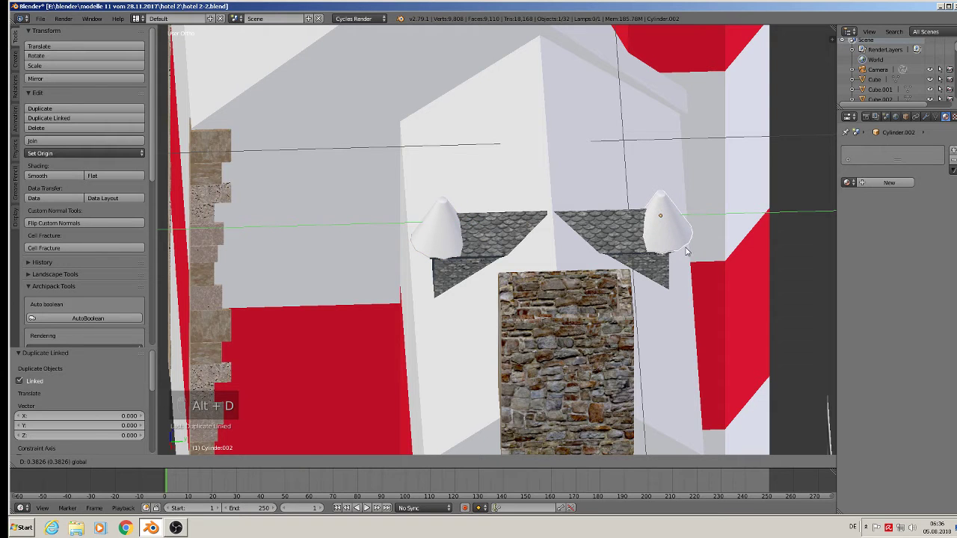
pyautogui.press('a')
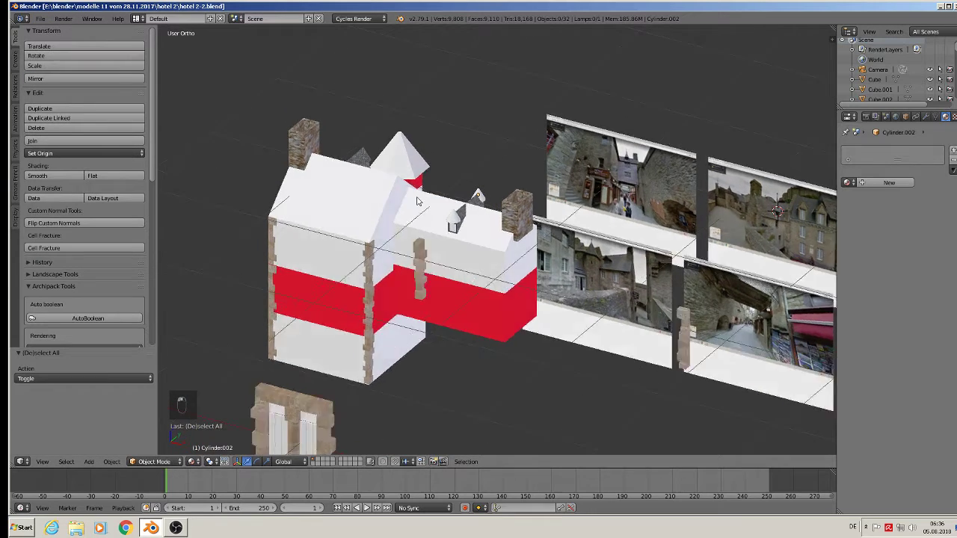
# - From front view, add a small cube on the wing's facade and shrink it to window-cutter size
pyautogui.press('KP_1')
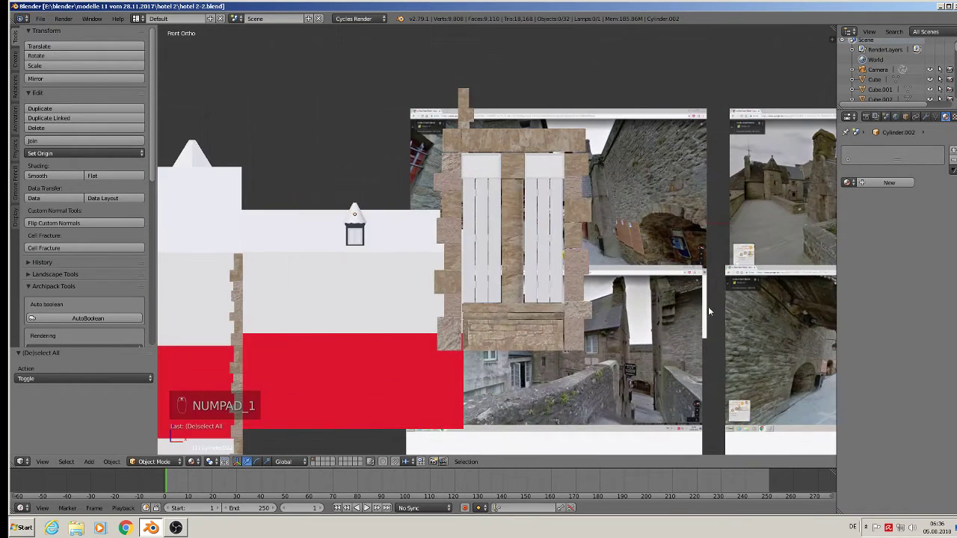
pyautogui.moveTo(427, 170); pyautogui.dragTo(432, 72)
pyautogui.rightClick(398, 149)
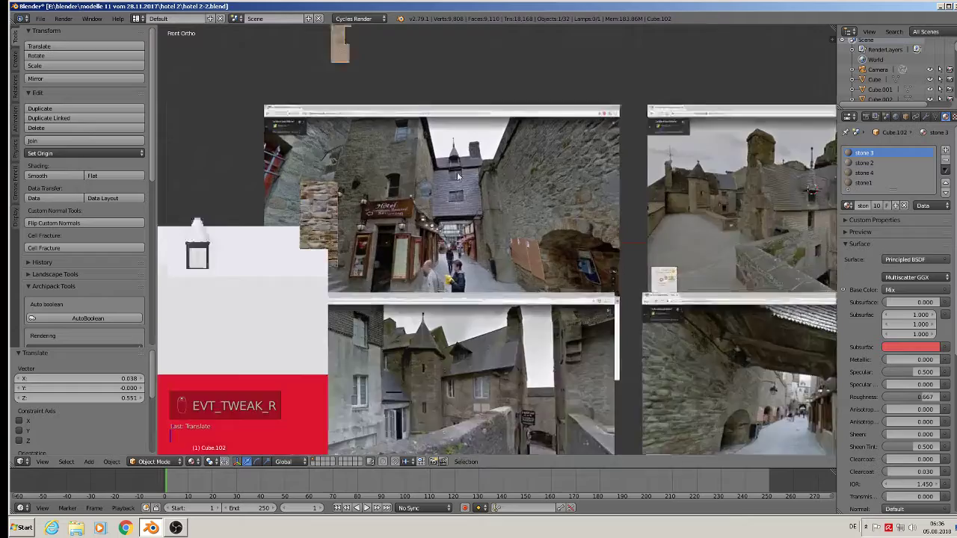
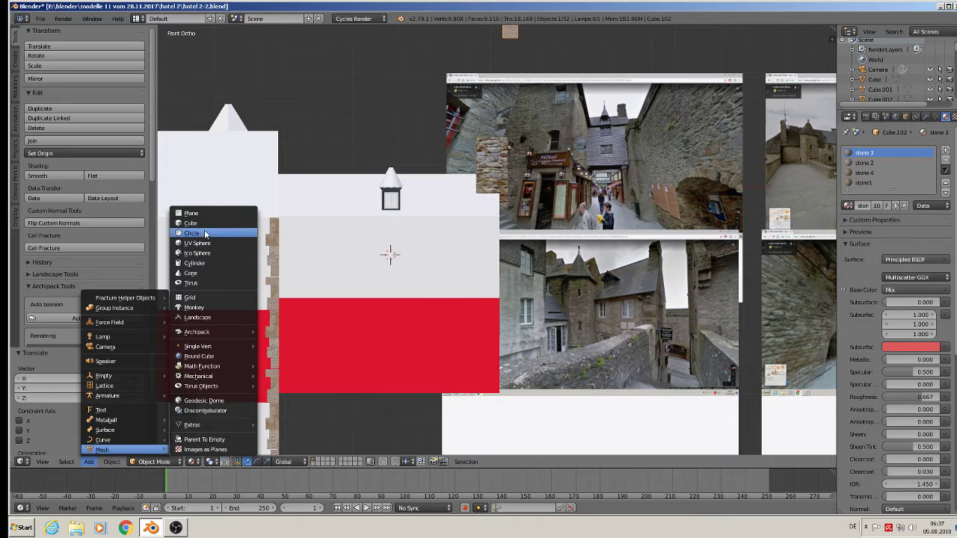
pyautogui.press('s')
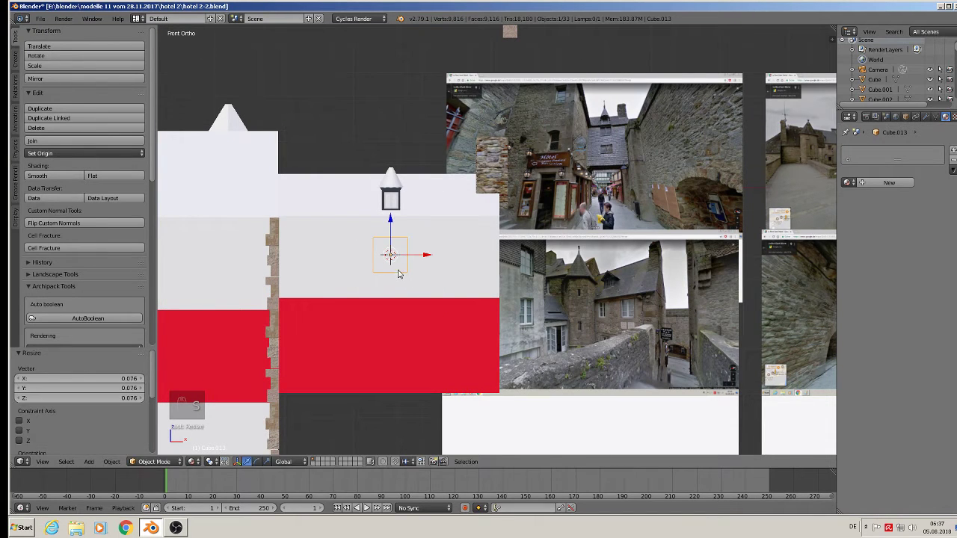
pyautogui.press('s')
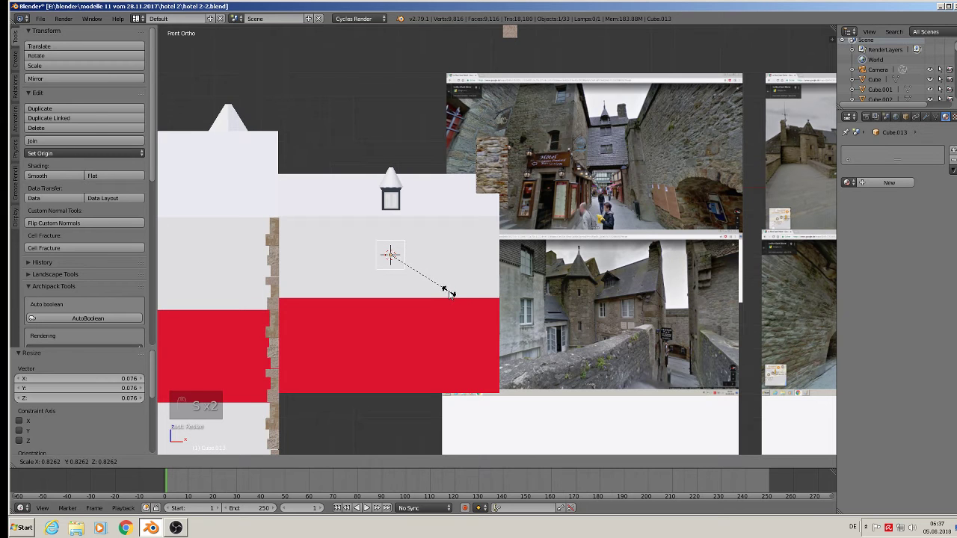
pyautogui.moveTo(407, 316); pyautogui.dragTo(380, 339)
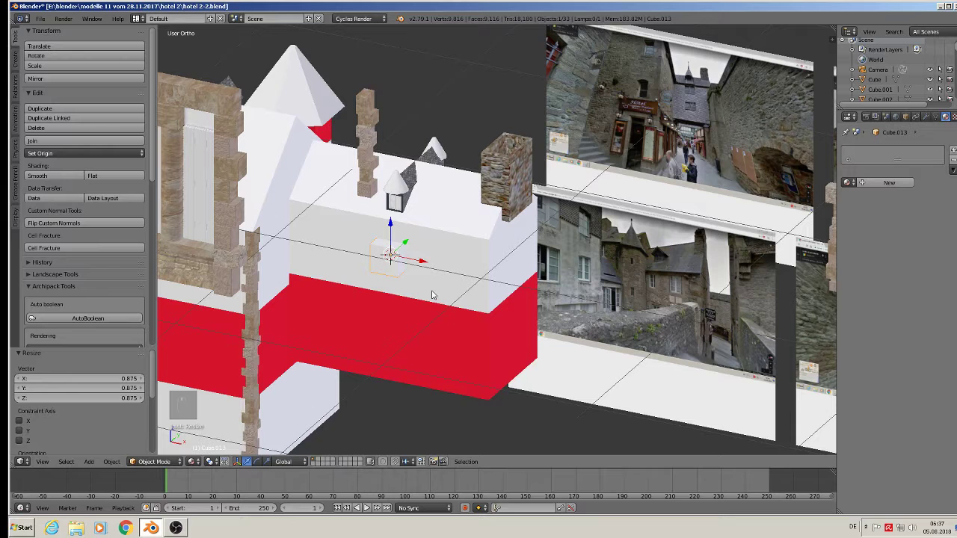
# - Duplicate the cutter block to the other window spots on the wing's wall and red band
pyautogui.press('shift+d')
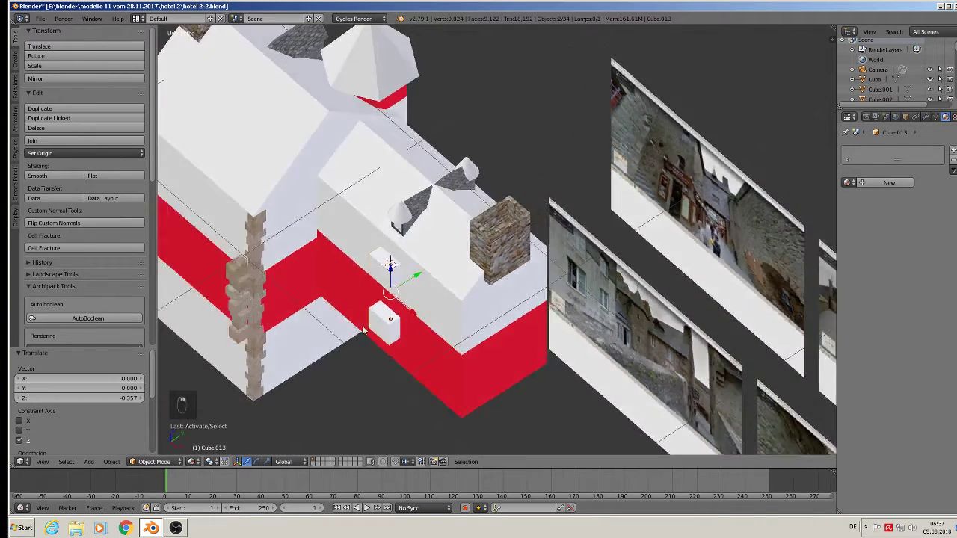
pyautogui.press('shift+d')
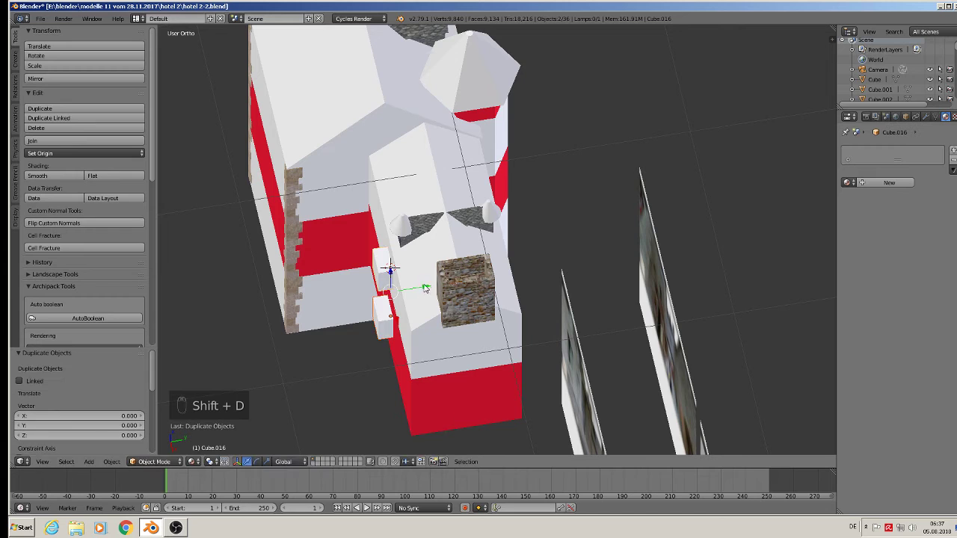
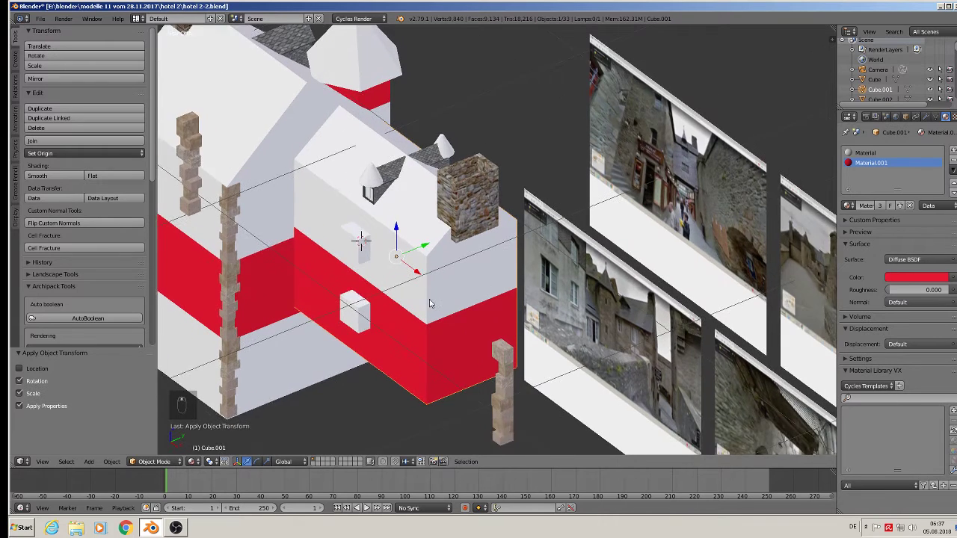
# - Send a backup copy of the wing and the cutter blocks to another layer, leaving the window holes cut
pyautogui.press('shift+d')
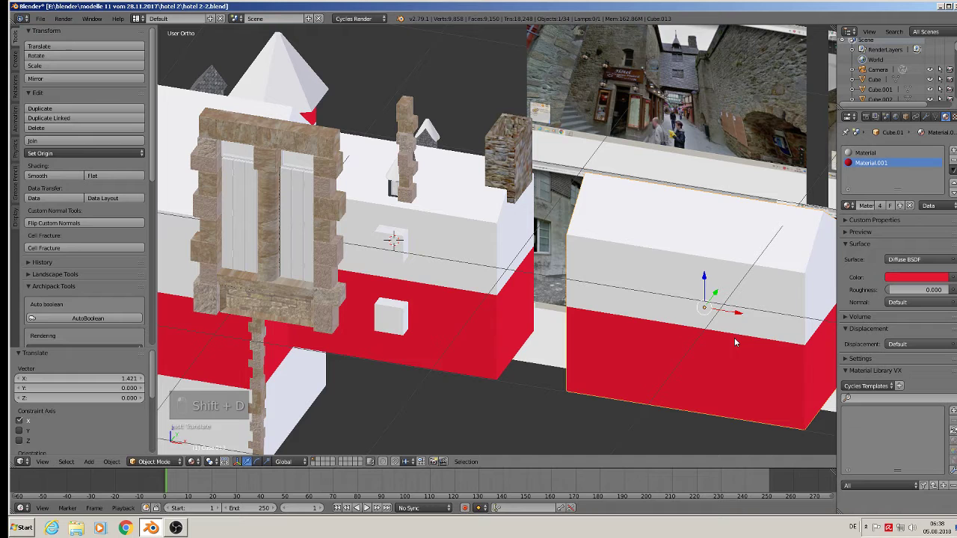
pyautogui.press('m')
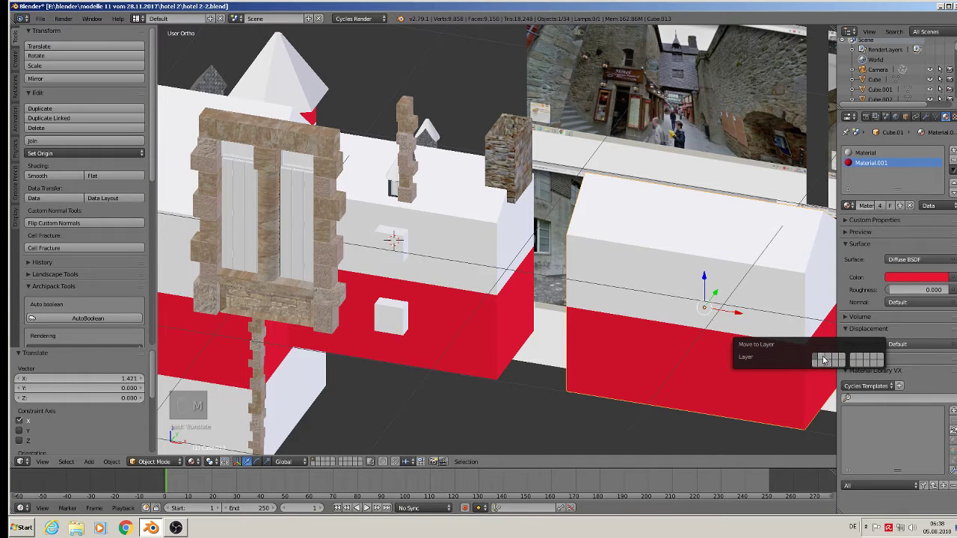
pyautogui.moveTo(391, 248); pyautogui.dragTo(341, 397)
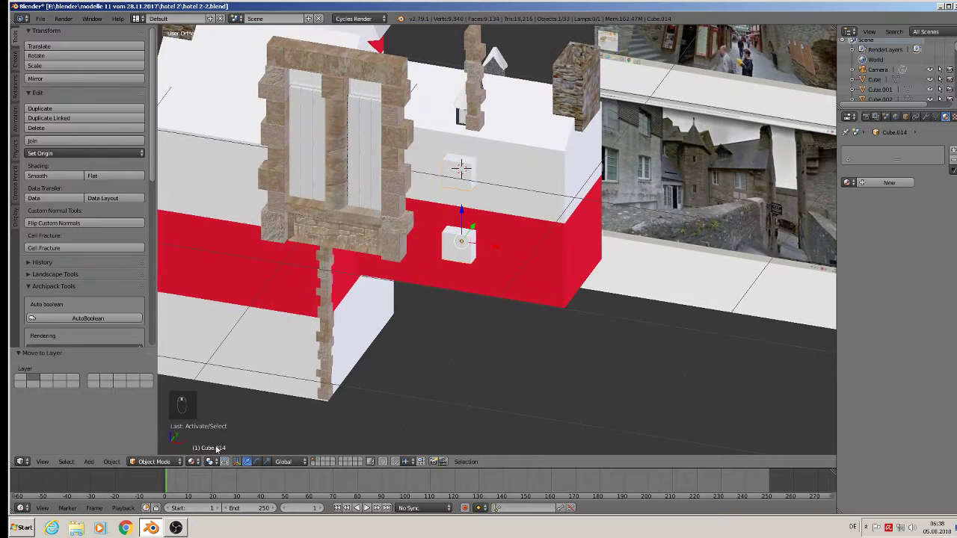
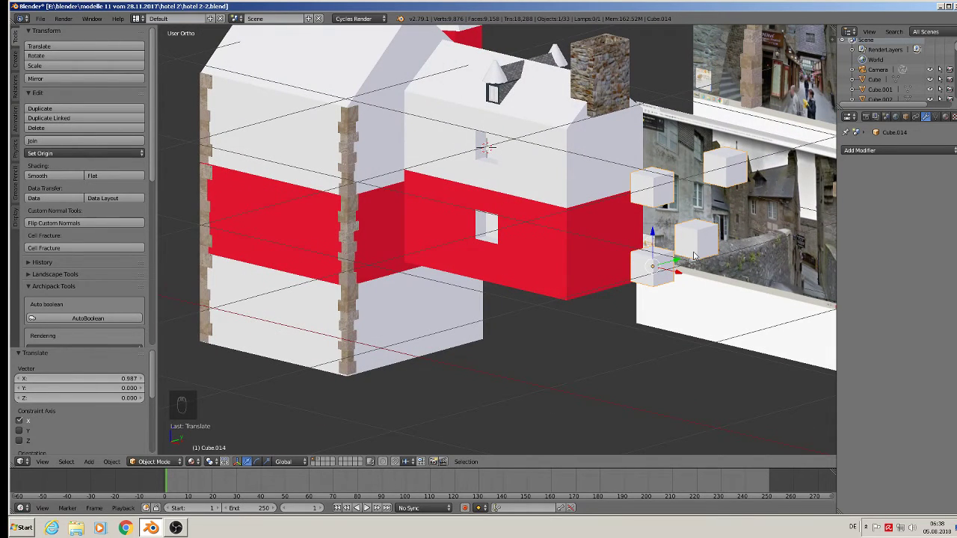
pyautogui.press('m')
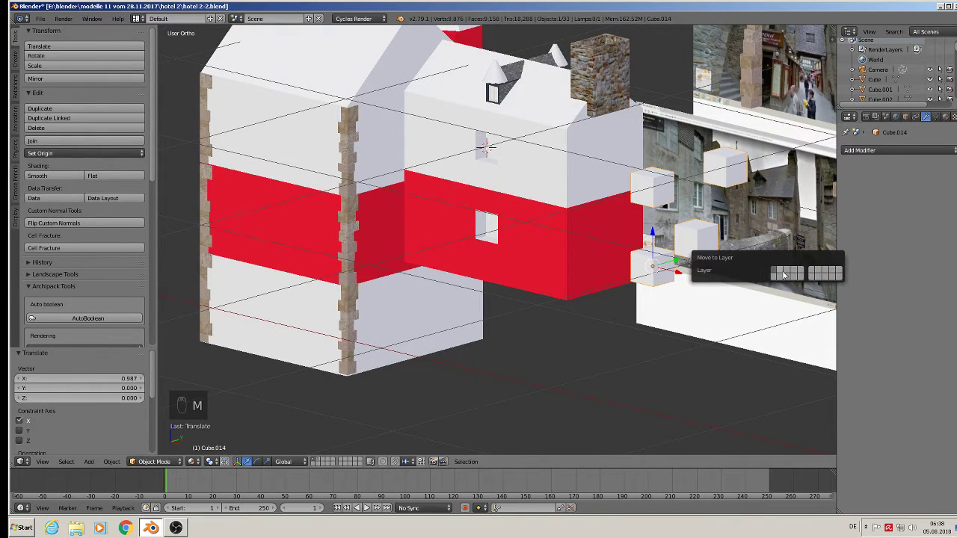
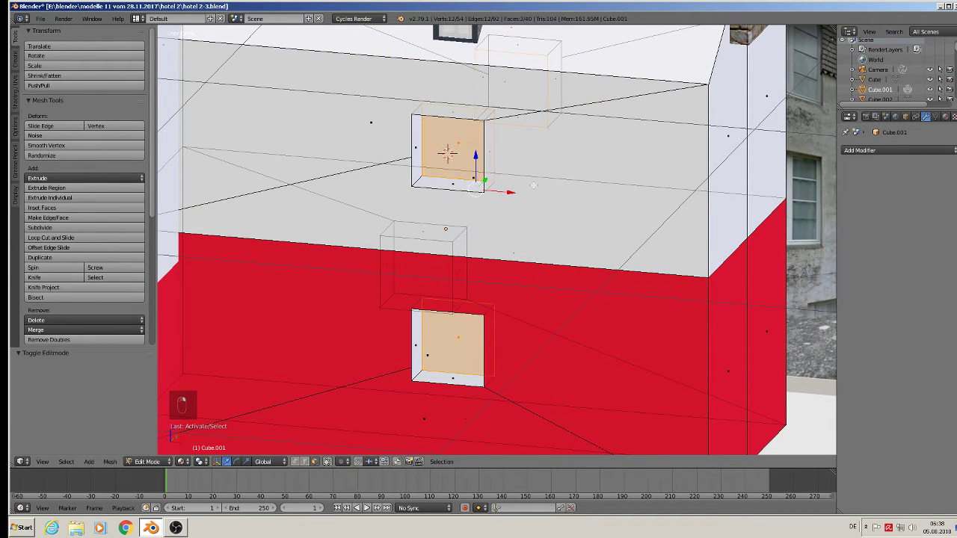
# - Delete the recess back faces so the window openings pass through, then face the wing from the front
pyautogui.press('x')
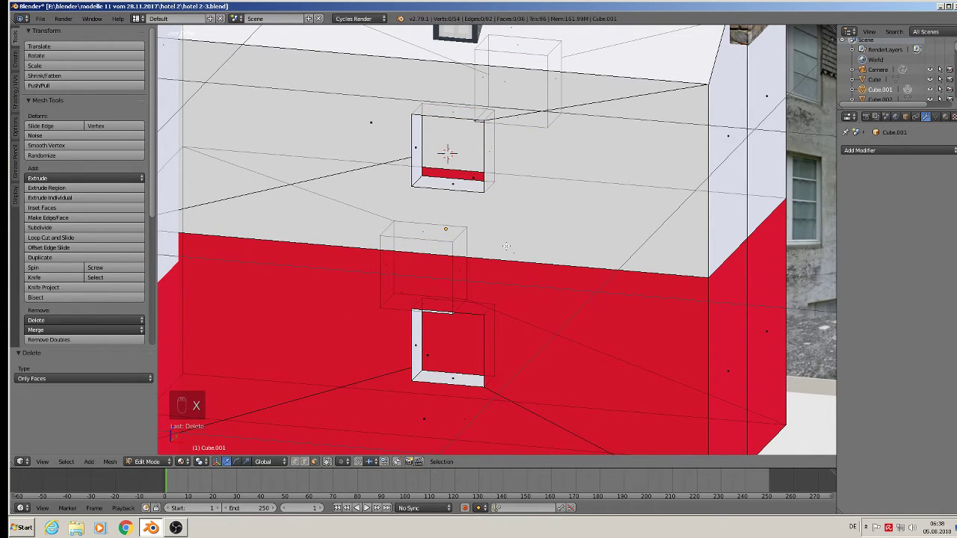
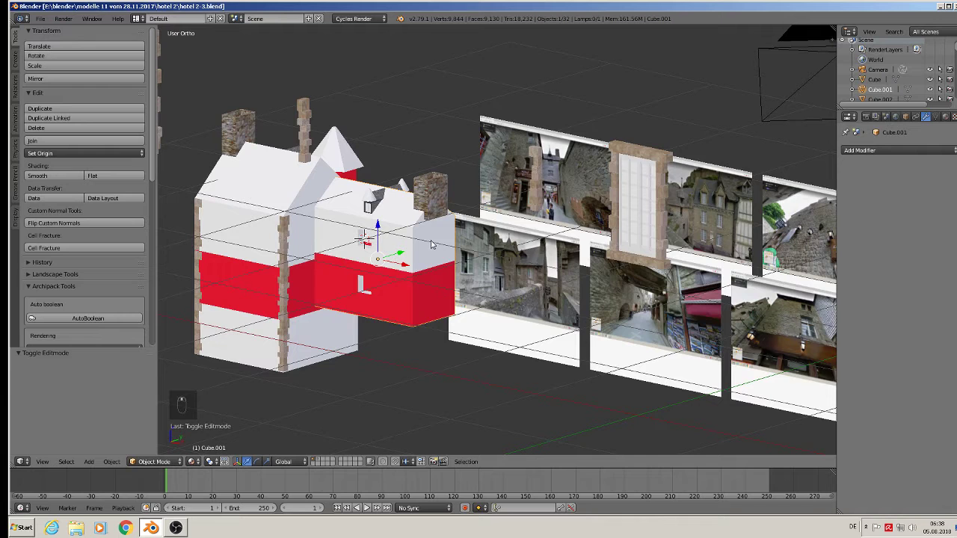
pyautogui.press('KP_1')
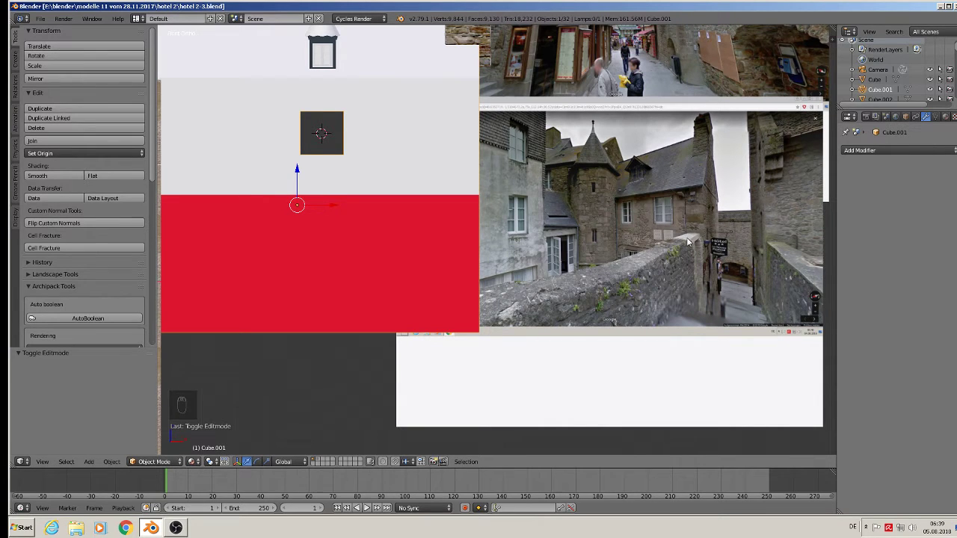
# - Zoom out to frame the whole hotel front with the storefront photo
pyautogui.moveTo(563, 270); pyautogui.dragTo(495, 260)
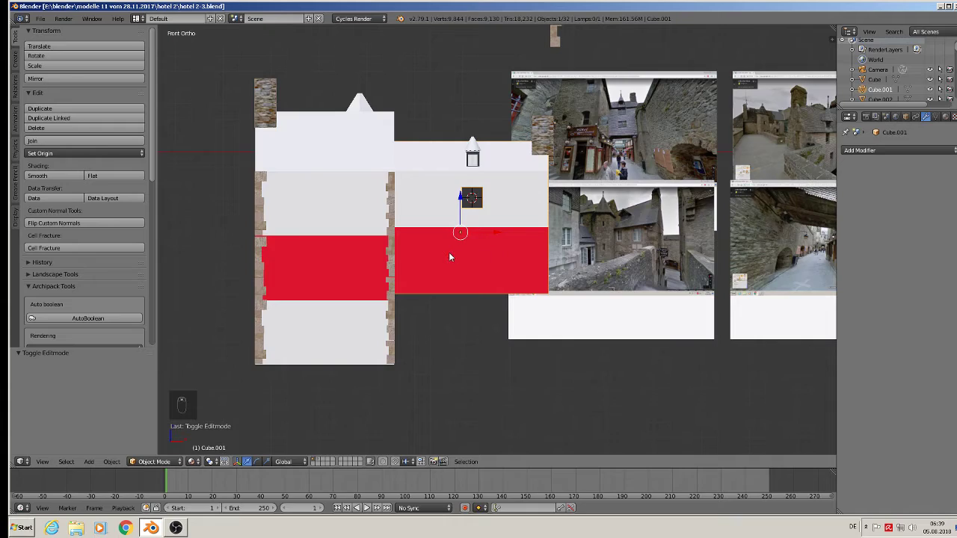
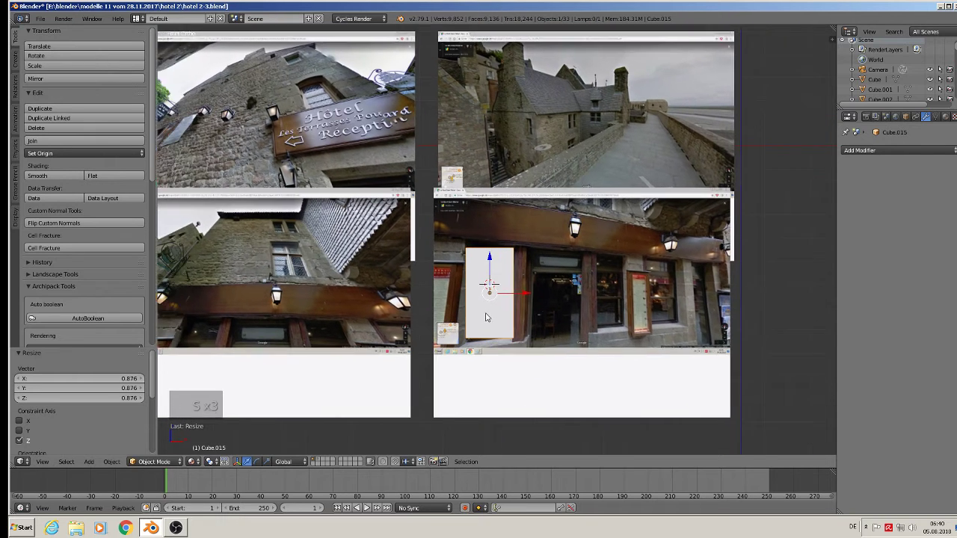
# - Duplicate the window block across the storefront photo's five ground-floor openings
pyautogui.press('shift+d')
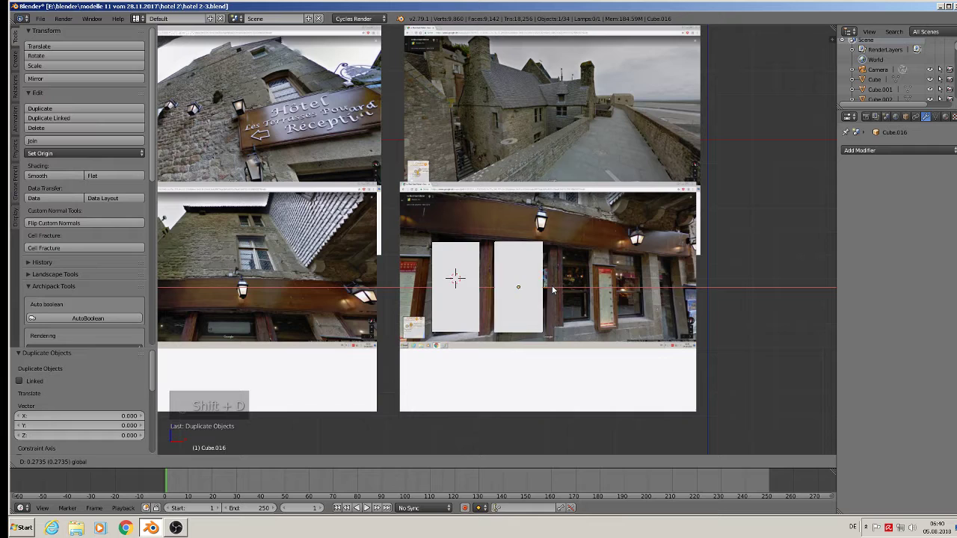
pyautogui.press('s')
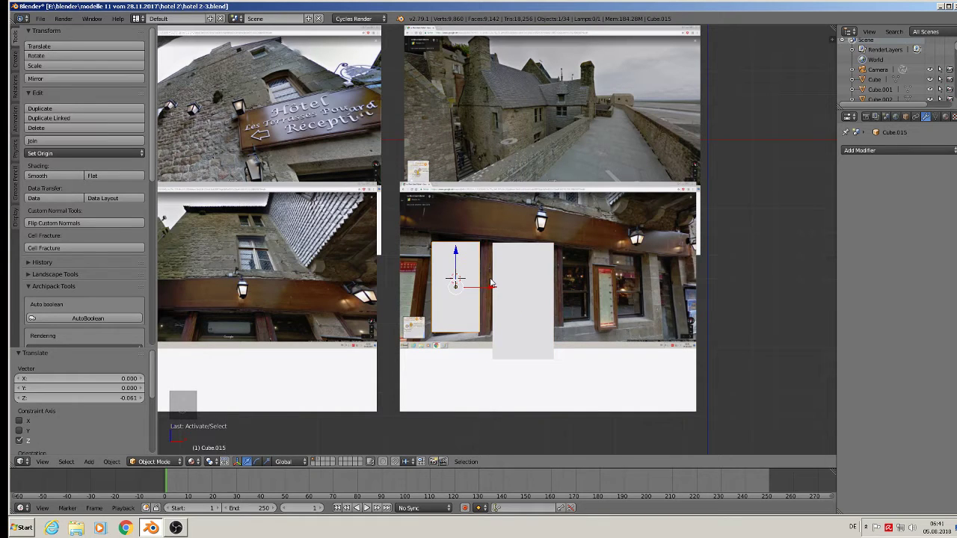
pyautogui.press('shift+d')
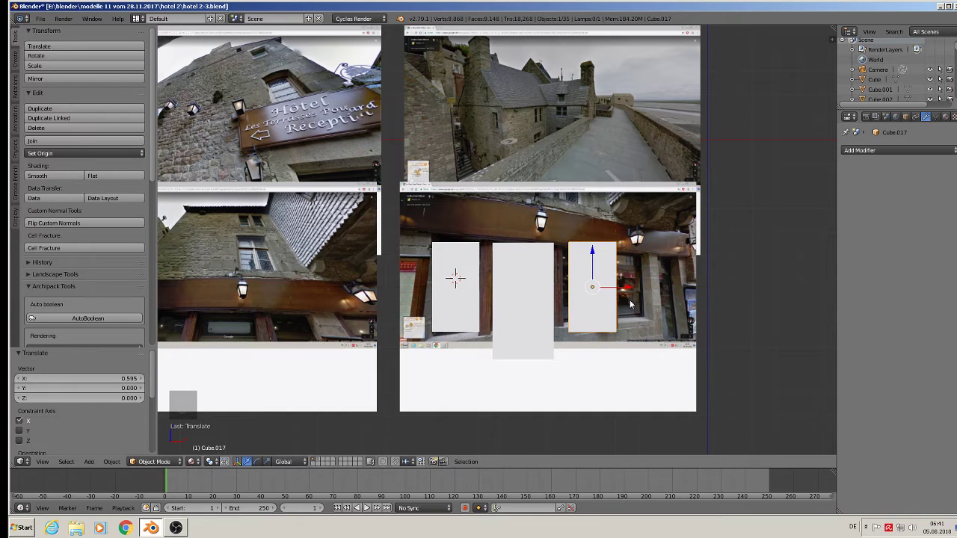
pyautogui.press('shift+d')
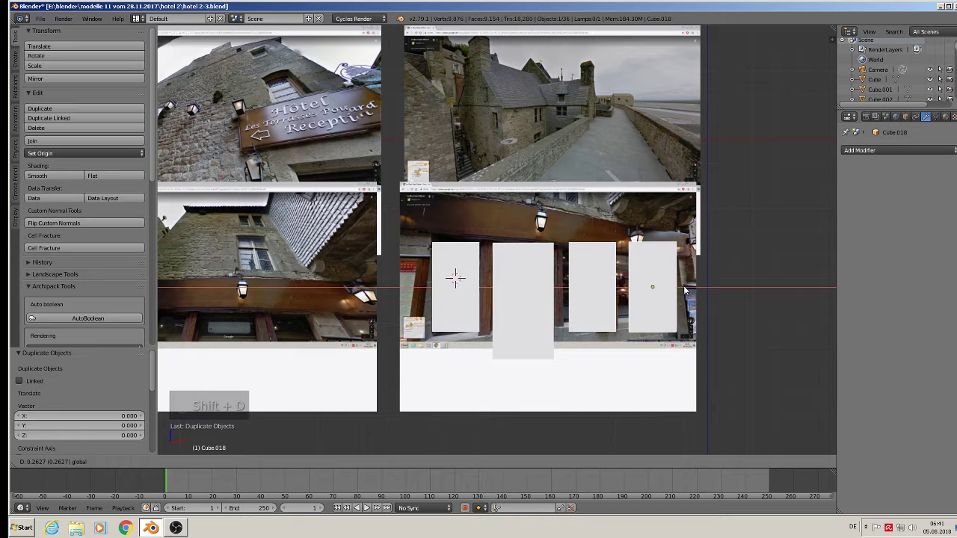
pyautogui.press('shift+d')
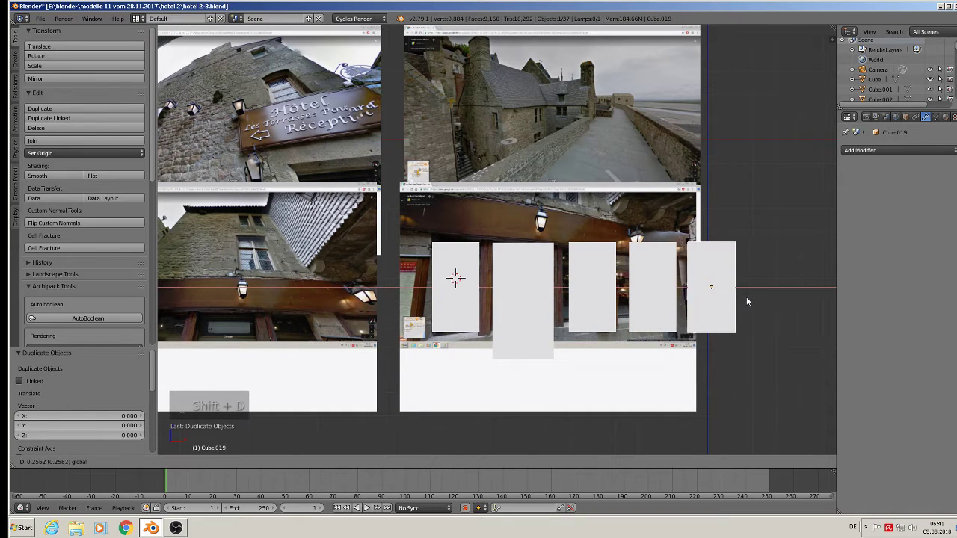
# - Extend the bottoms of the last and second blocks downward so they become doors
pyautogui.press('Tab')
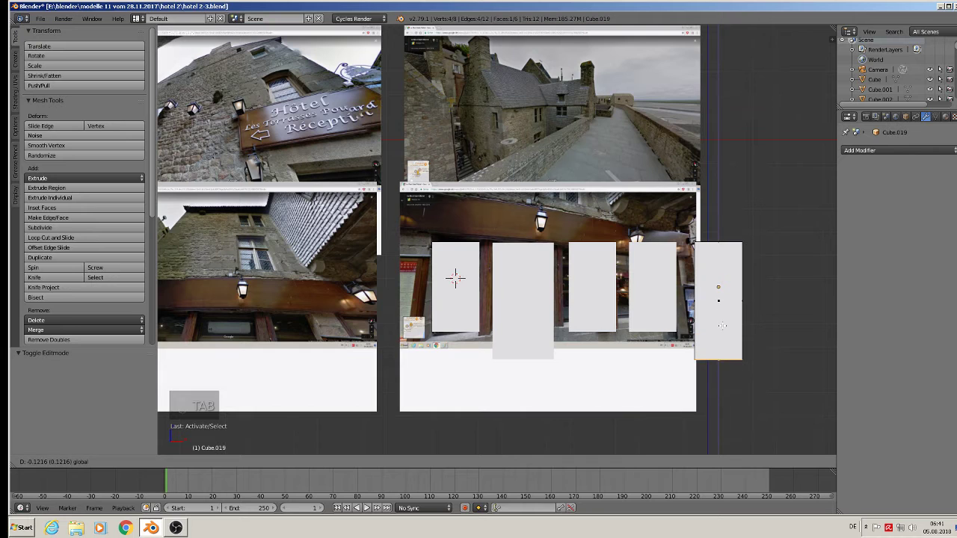
pyautogui.press('Tab')
pyautogui.press('Tab')
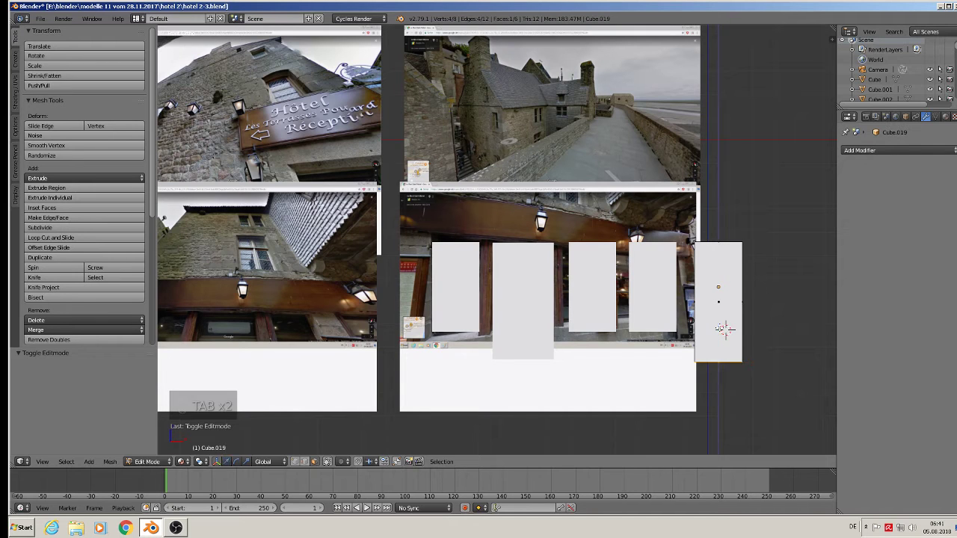
pyautogui.press('Tab')
pyautogui.press('Tab')
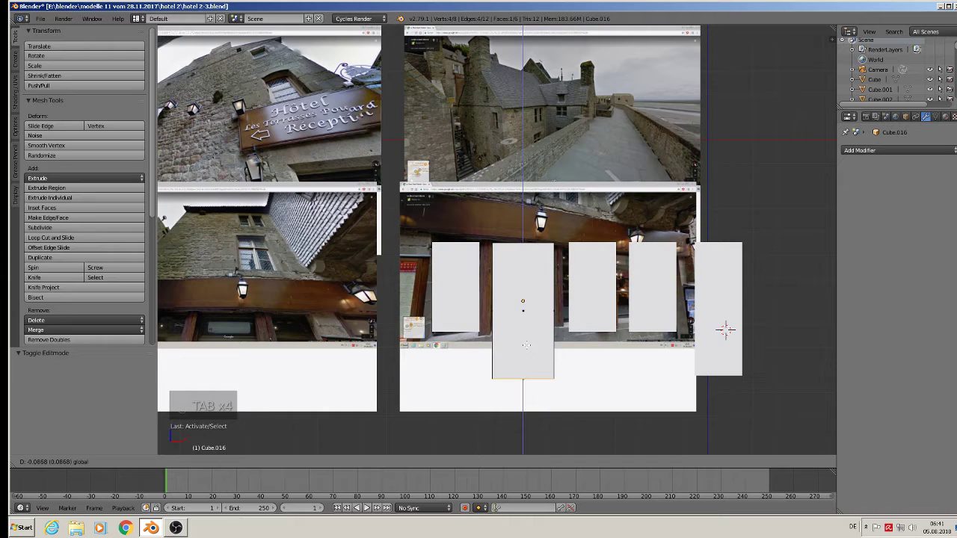
pyautogui.press('Tab')
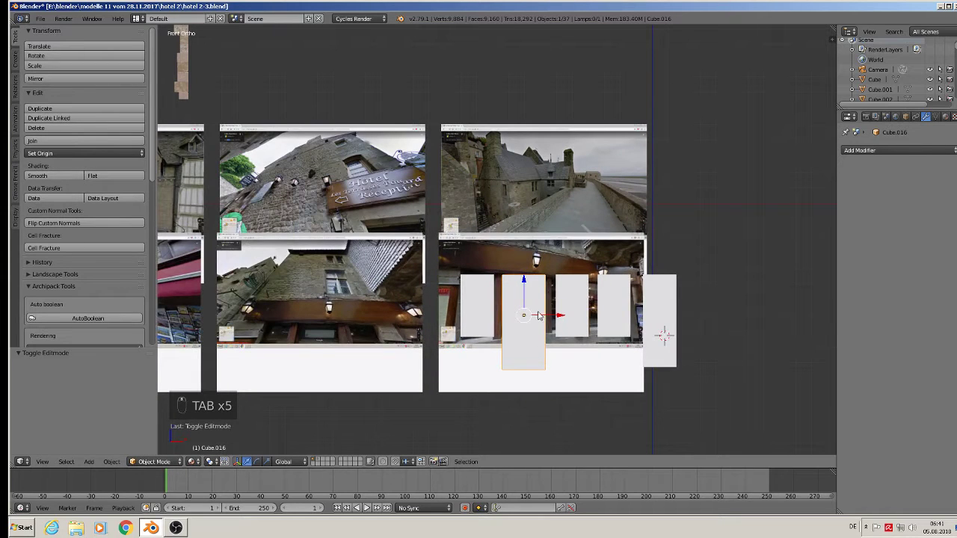
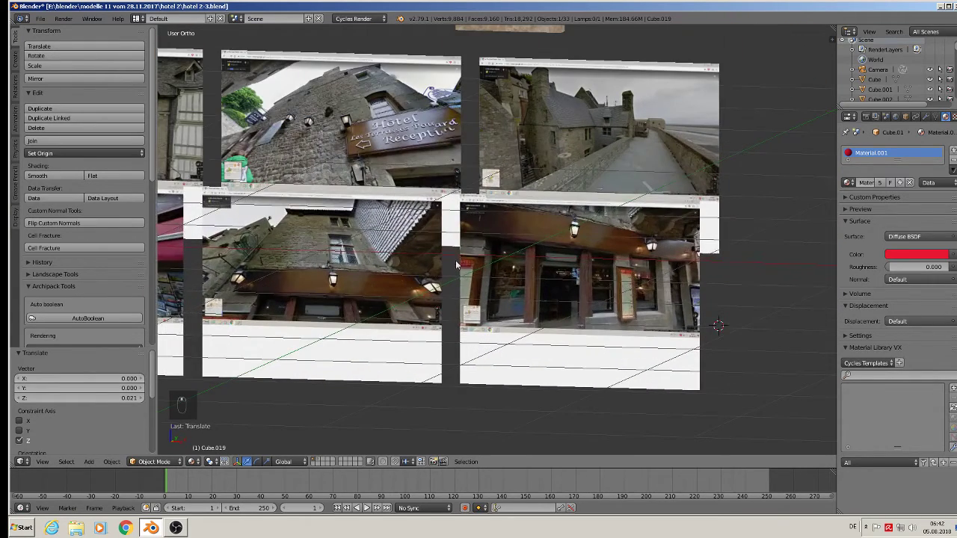
# - Set the joined blocks on the main building's ground floor and widen them along the wall
pyautogui.moveTo(692, 289); pyautogui.dragTo(411, 309)
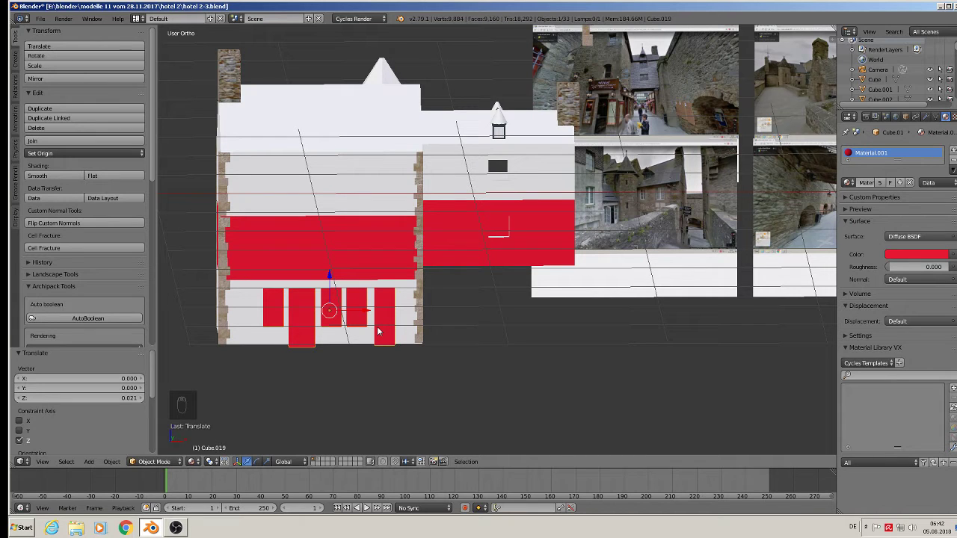
pyautogui.press('s')
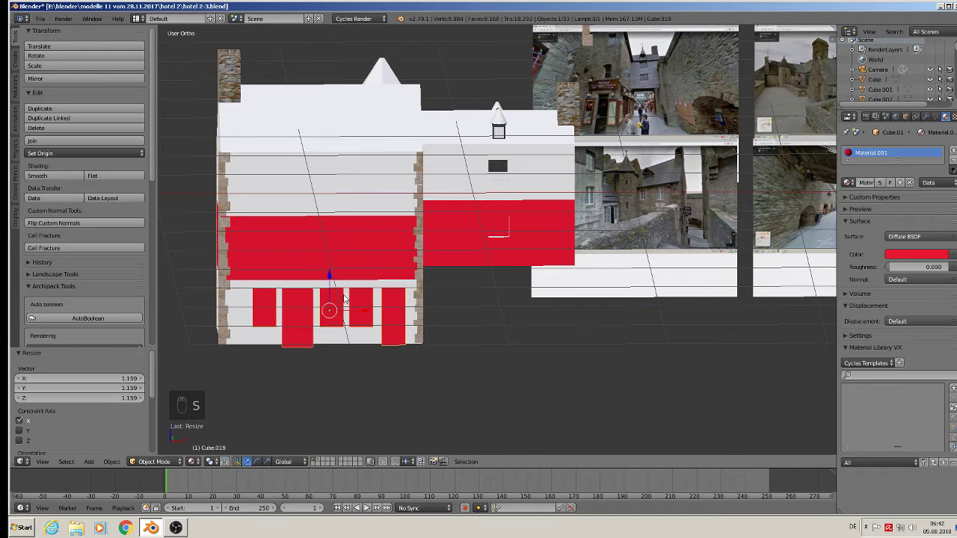
pyautogui.moveTo(338, 279); pyautogui.dragTo(271, 311)
pyautogui.press('Tab')
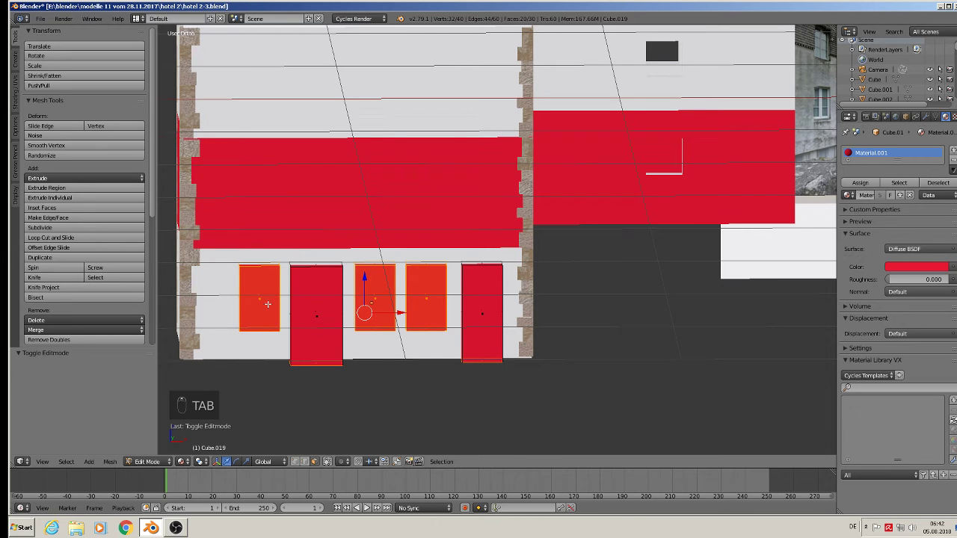
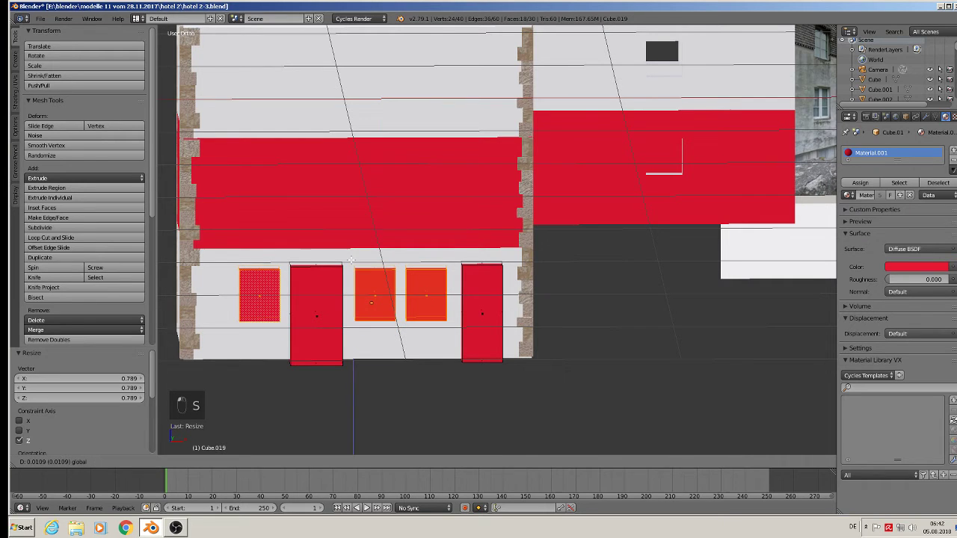
# - Apply the building's scale and Boolean cut for the five openings, then pull the cutters out front
pyautogui.press('Tab')
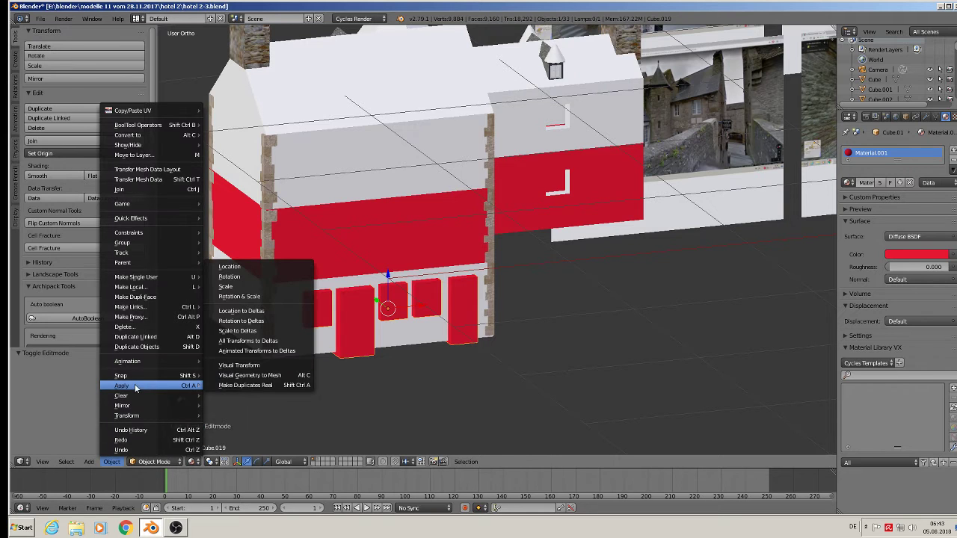
pyautogui.moveTo(335, 233); pyautogui.dragTo(168, 392)
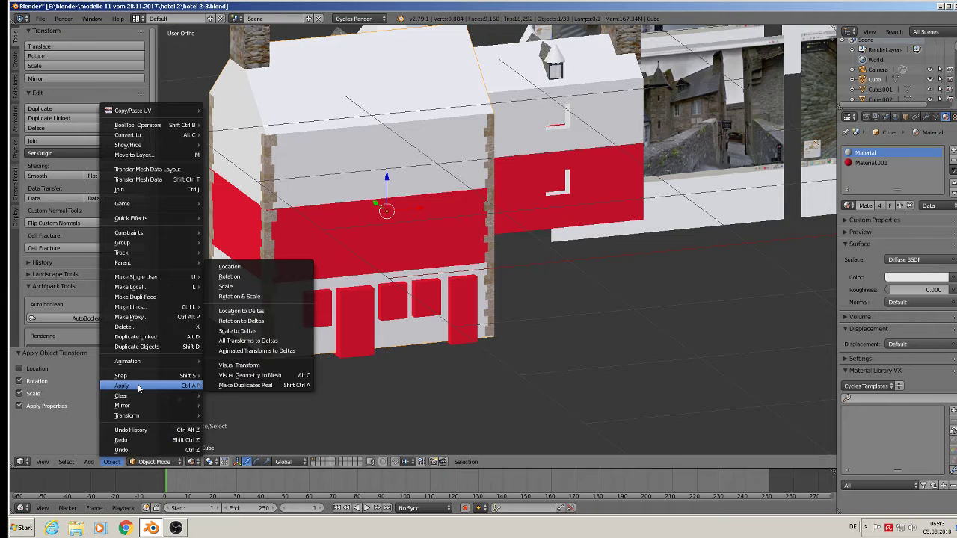
pyautogui.moveTo(366, 312); pyautogui.dragTo(397, 231)
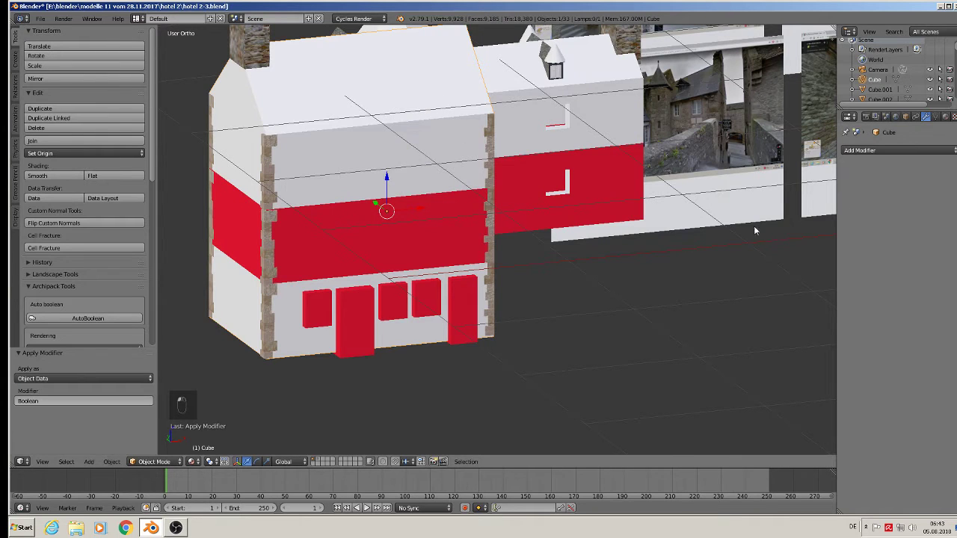
pyautogui.moveTo(385, 337); pyautogui.dragTo(504, 352)
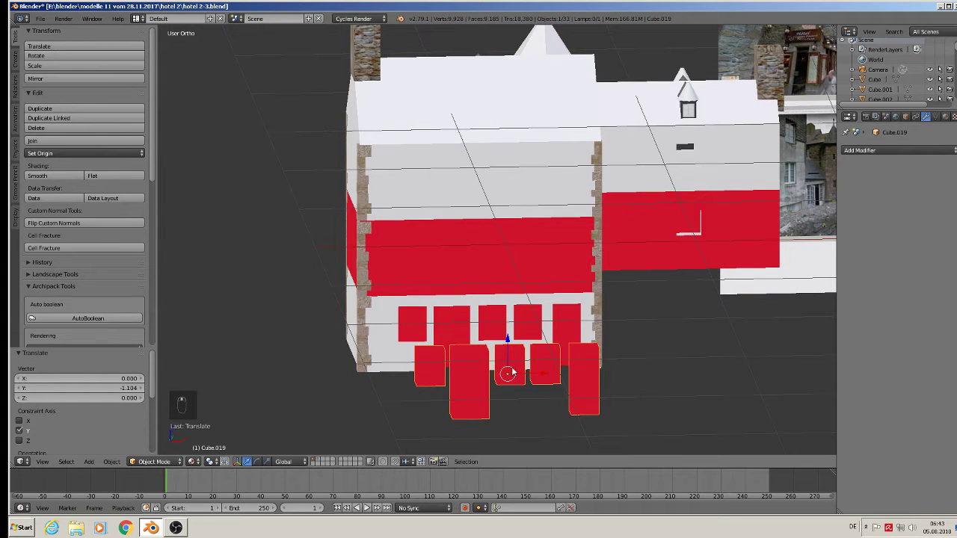
# - Move the cutter blocks to another layer and delete only the front faces of the ground-floor window boxes
pyautogui.press('m')
pyautogui.rightClick(453, 332)
pyautogui.press('Tab')
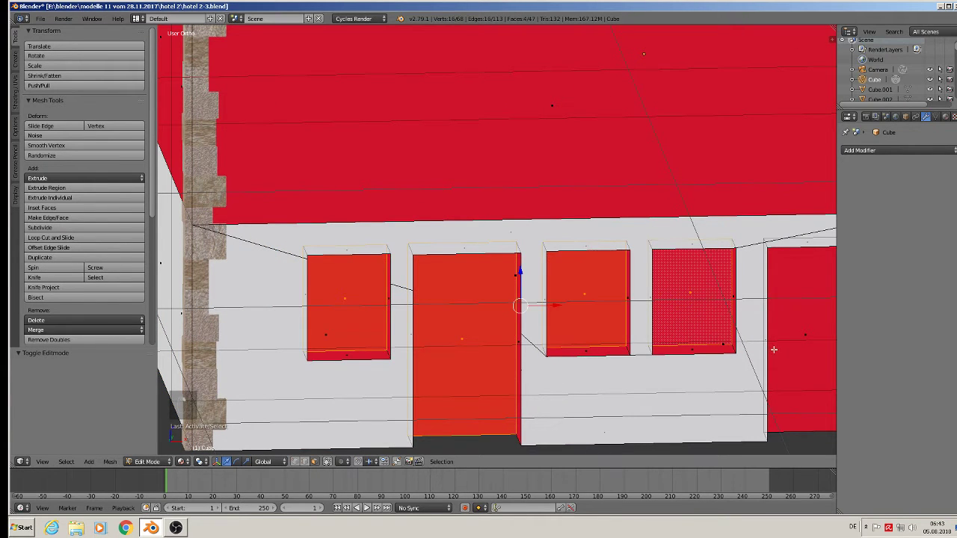
pyautogui.press('x')
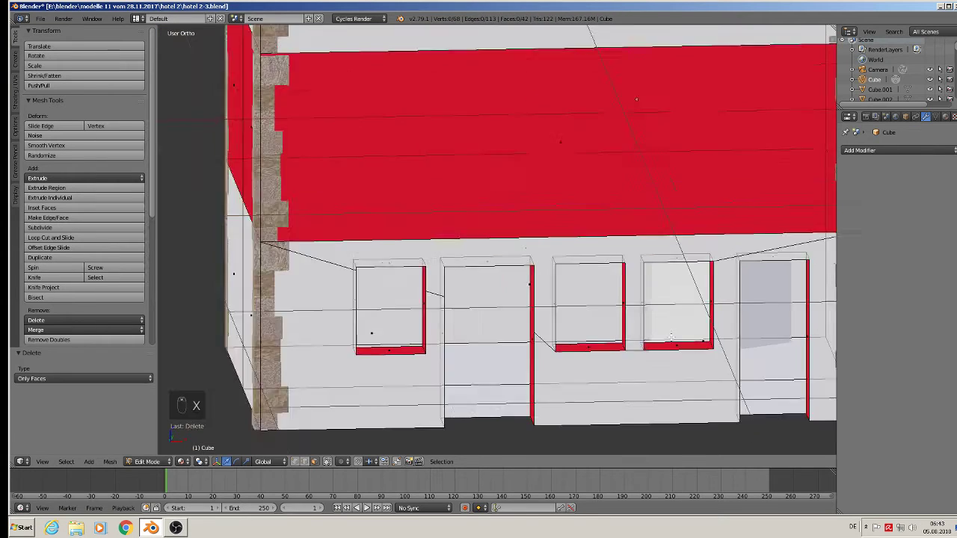
# - Return to Object Mode so the small wing can be moved as a whole
pyautogui.press('Tab')
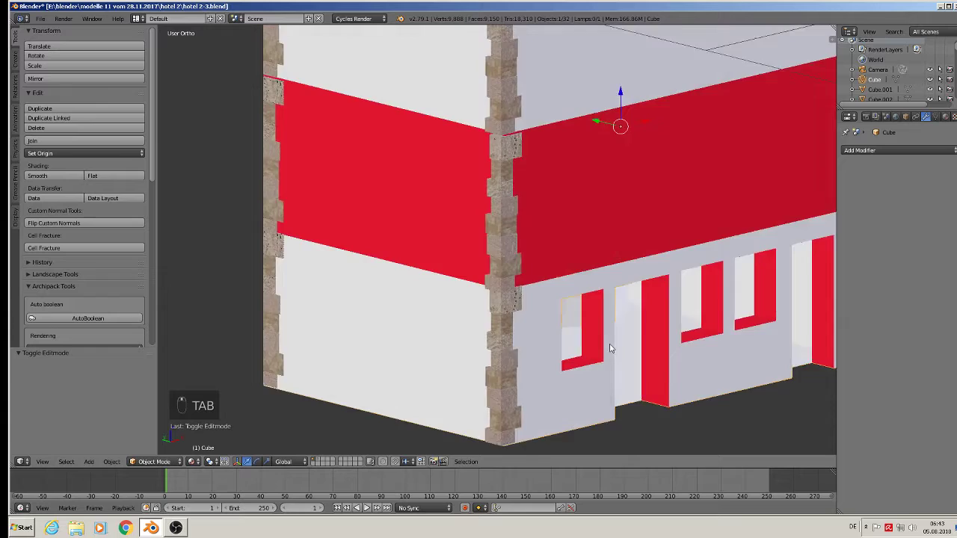
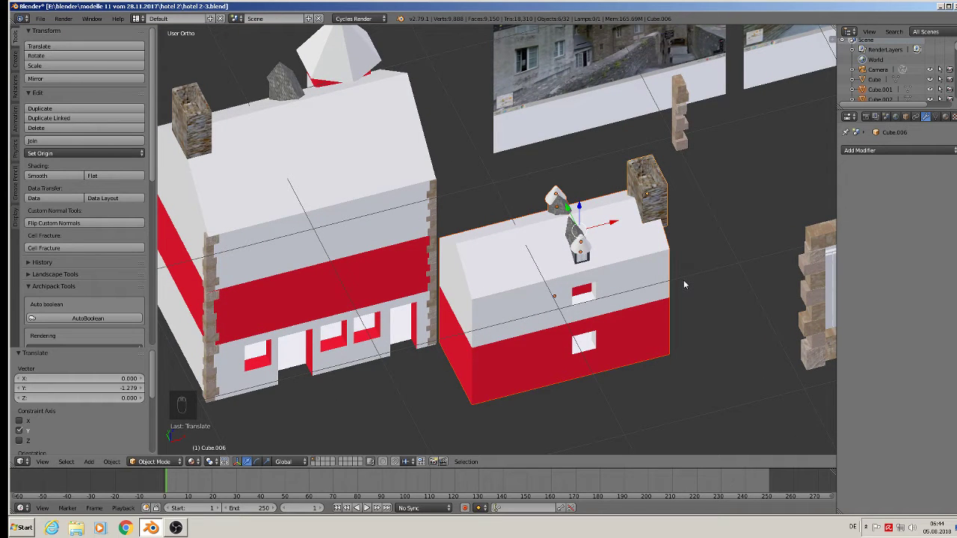
# - Rotate the small wing 180 degrees about the vertical axis
pyautogui.press('r')
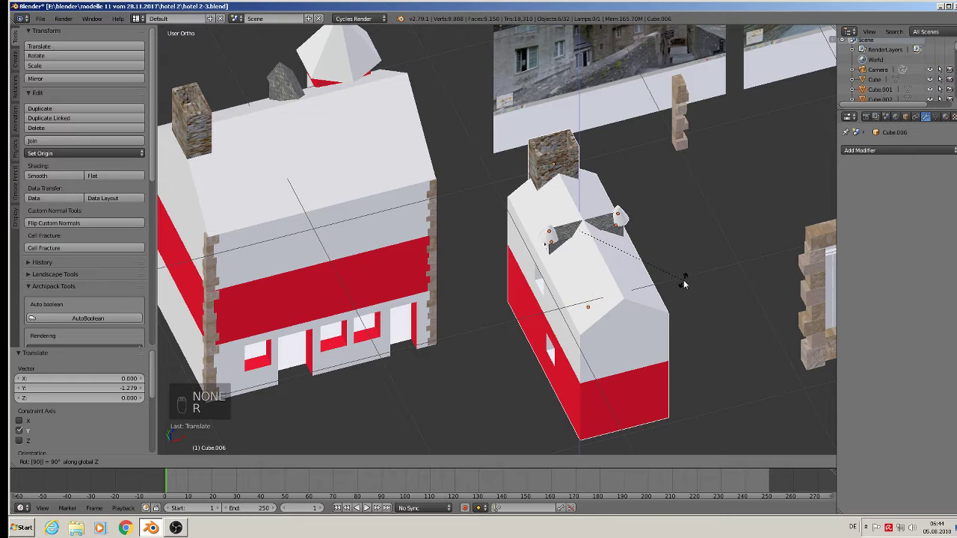
pyautogui.press('r')
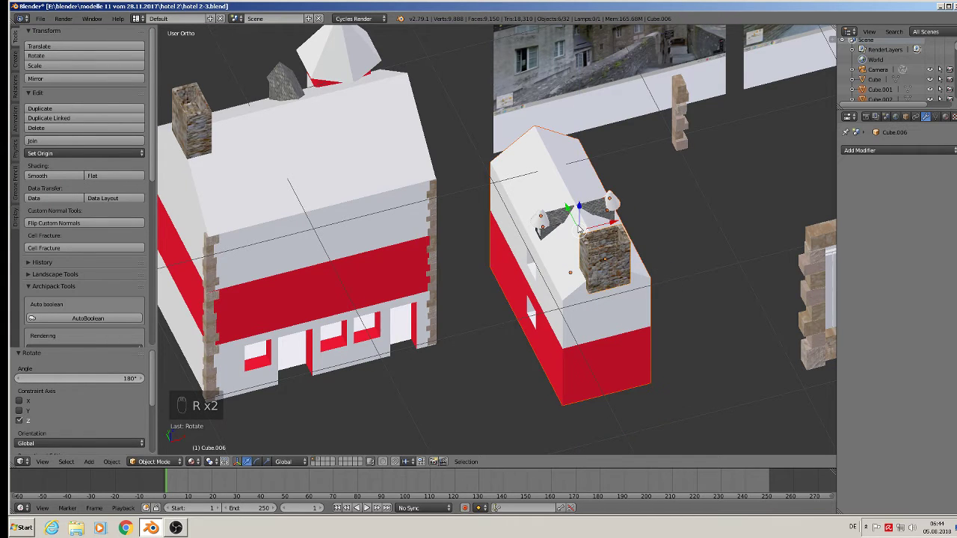
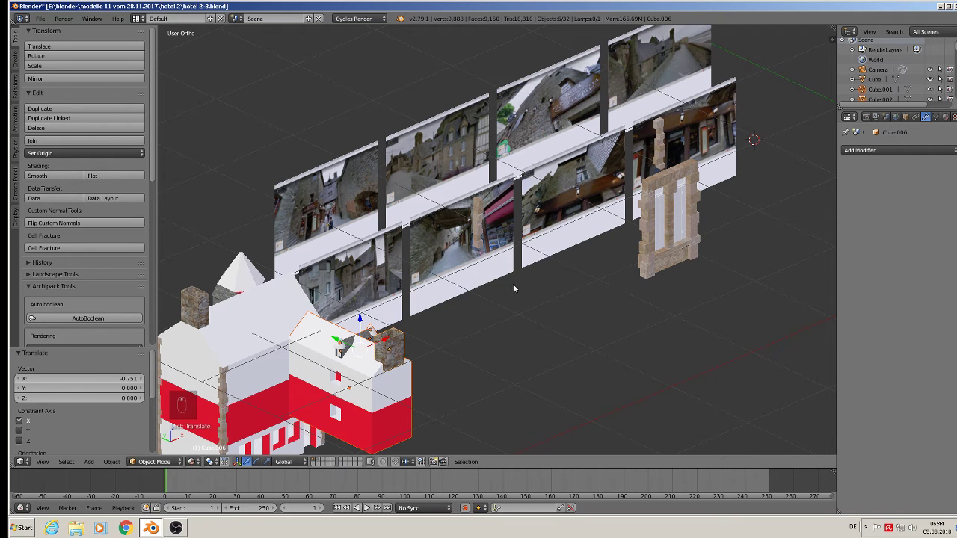
pyautogui.middleClick(698, 37)
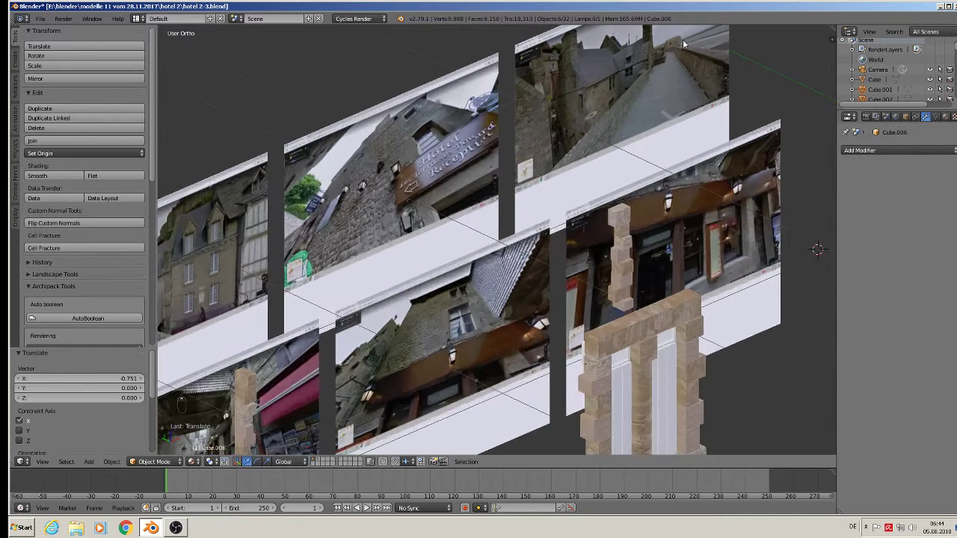
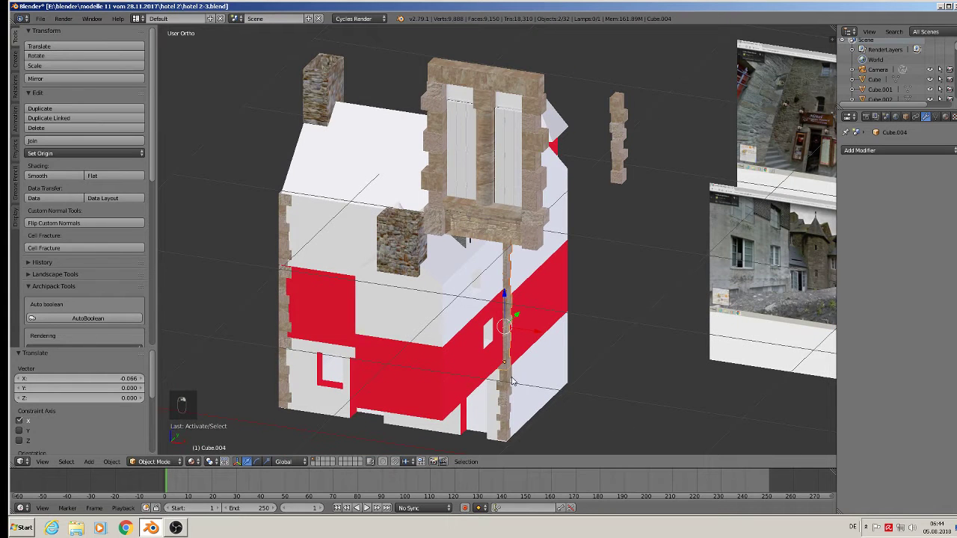
# - Delete the selected stone window frame pieces near the wing
pyautogui.press('x')
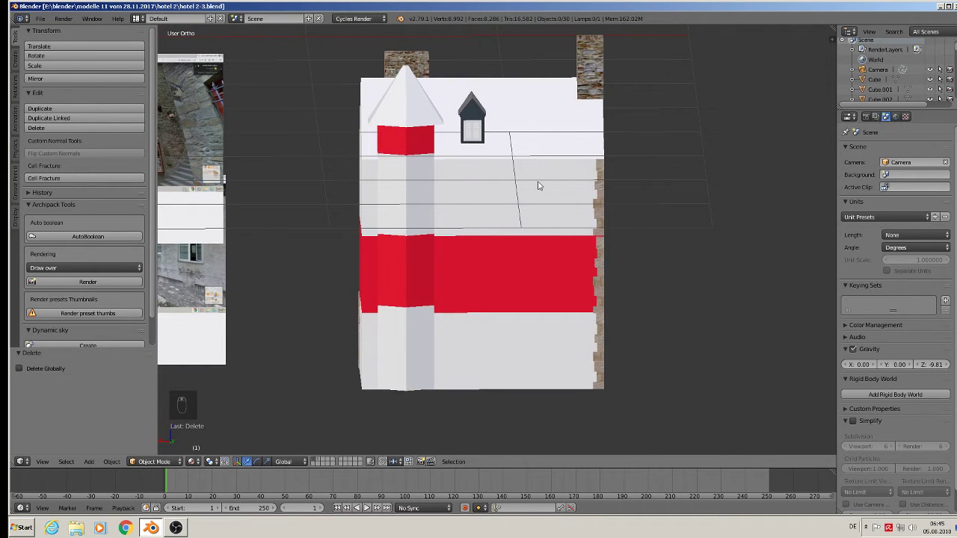
# - Add a cube on the side wall, shrink it to window size and duplicate it into four cutter blocks
pyautogui.moveTo(503, 195); pyautogui.dragTo(108, 459)
pyautogui.click(98, 458)
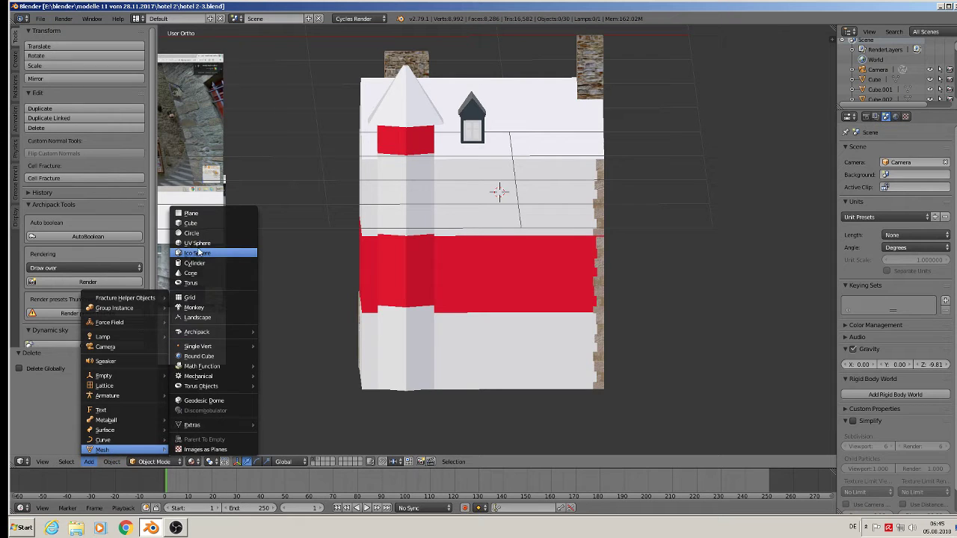
pyautogui.press('s')
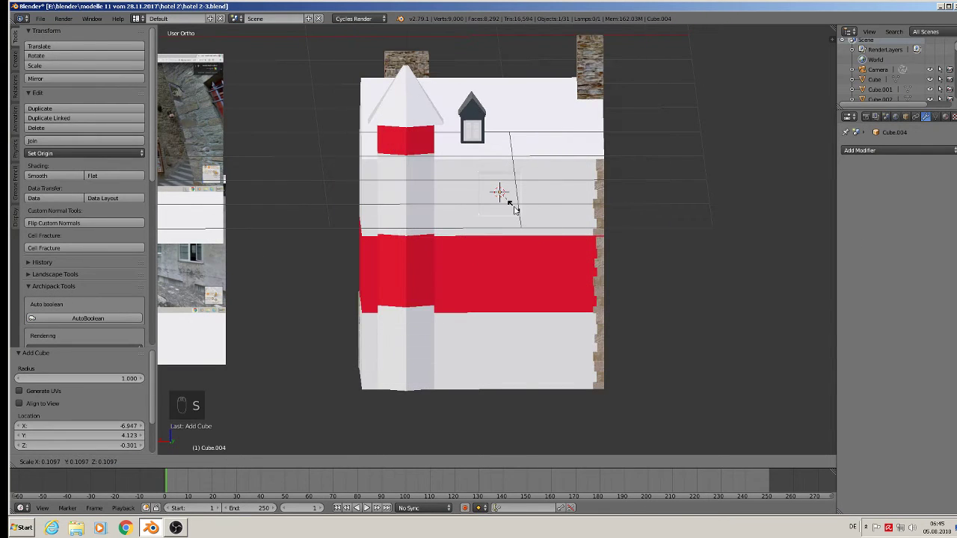
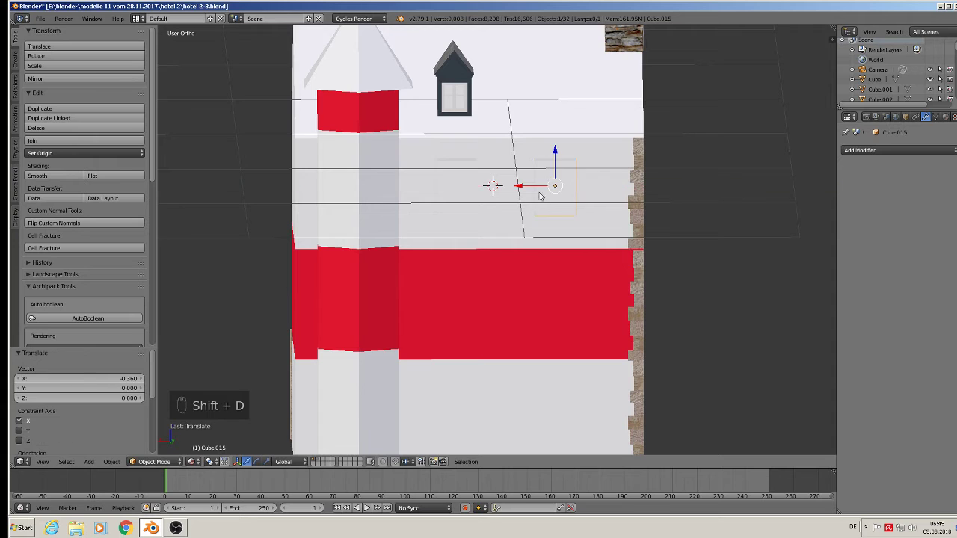
pyautogui.press('shift+d')
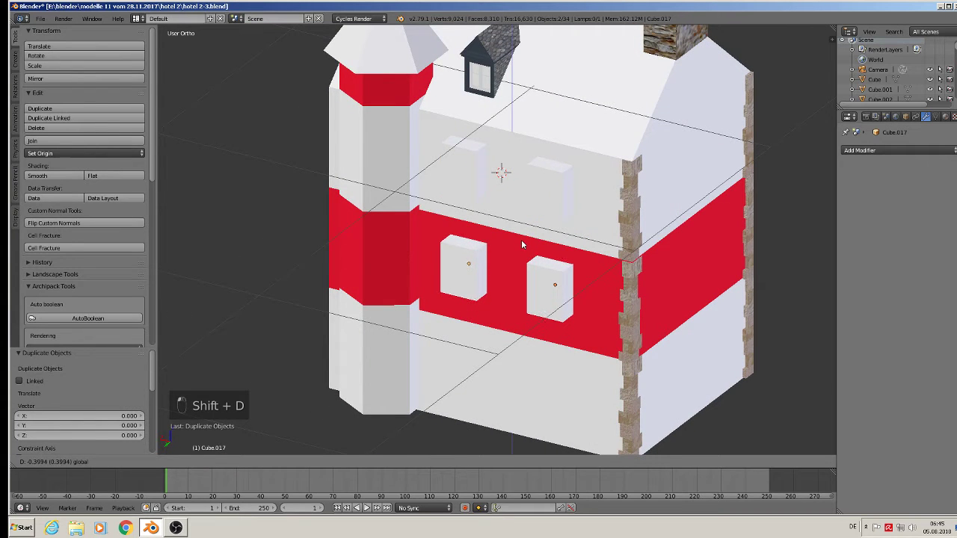
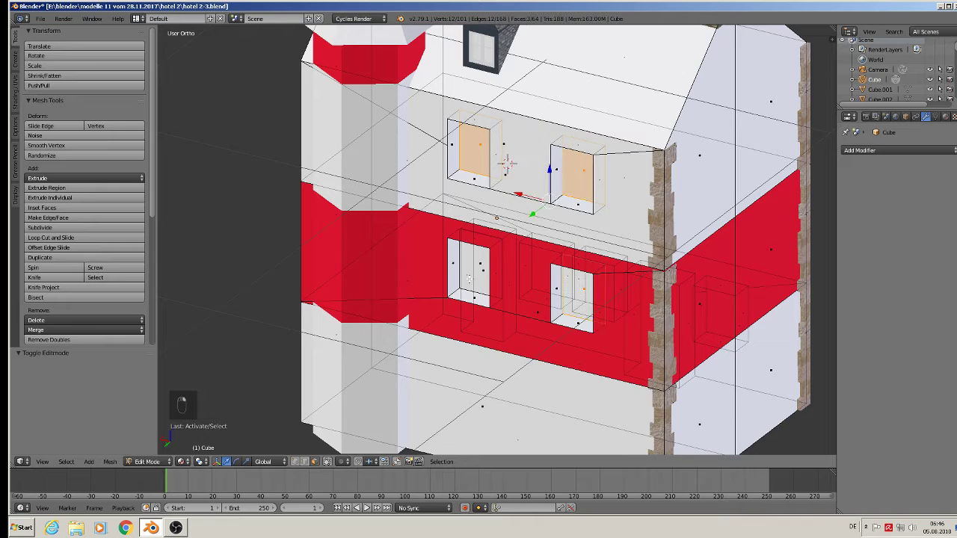
# - Delete only the front faces of the new side-wall window boxes, check the openings, and switch to Front view for the next cube
pyautogui.press('x')
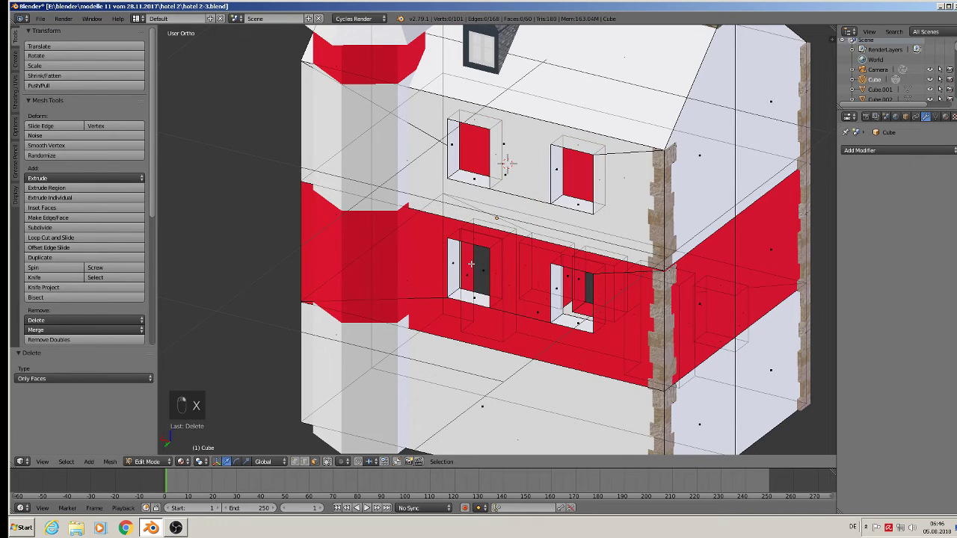
pyautogui.press('Tab')
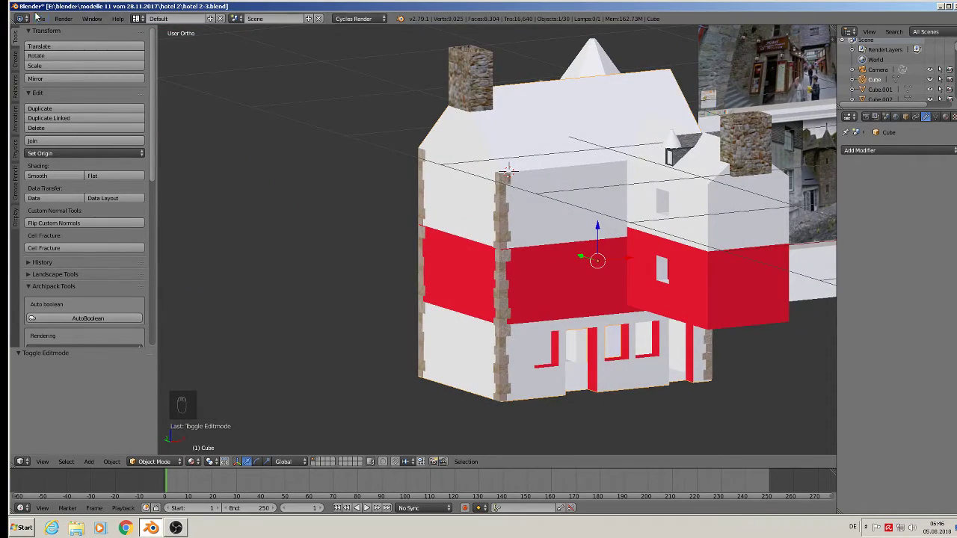
pyautogui.moveTo(541, 211); pyautogui.dragTo(587, 165)
pyautogui.press('KP_1')
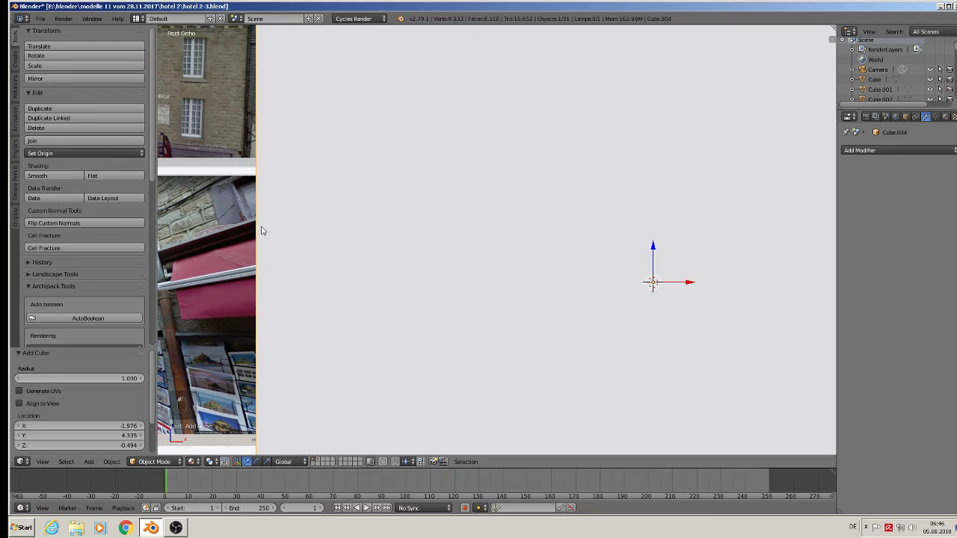
# - Scale the cube into a tall window block matching the photo and duplicate it
pyautogui.press('s')
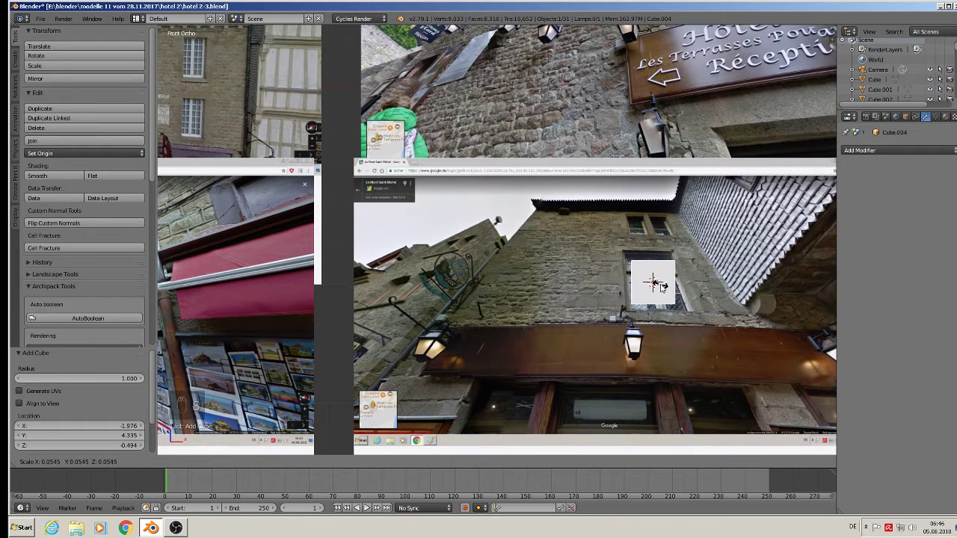
pyautogui.press('s')
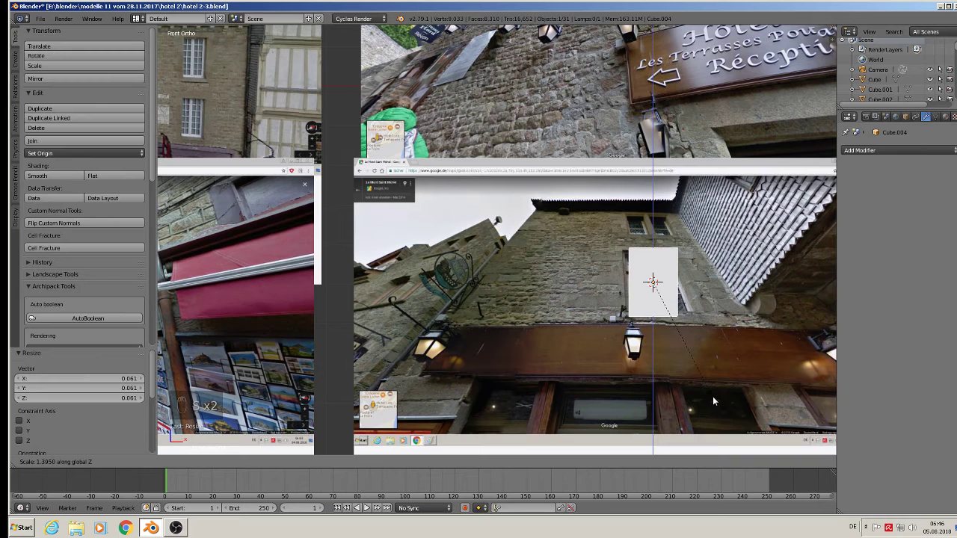
pyautogui.moveTo(689, 281); pyautogui.dragTo(609, 277)
pyautogui.press('shift+d')
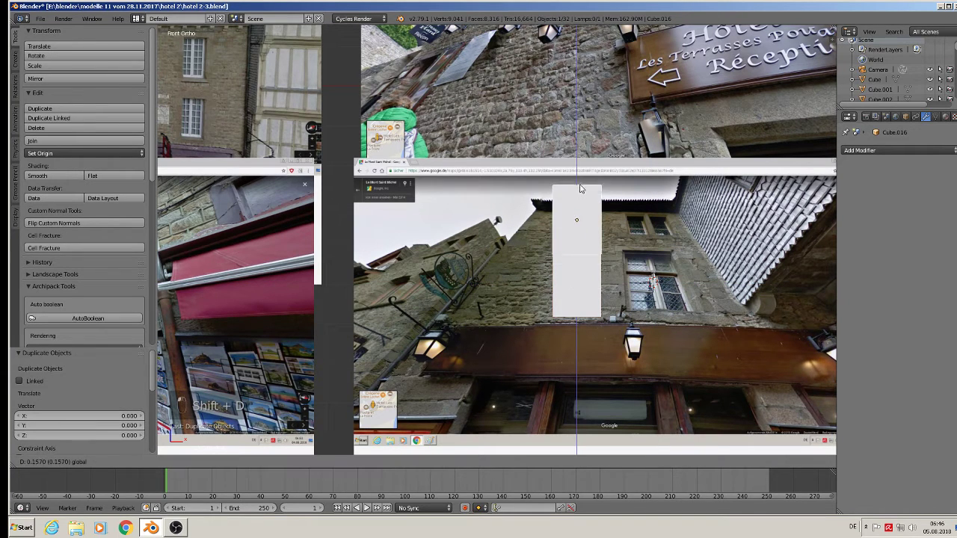
# - Resize the copy into two narrow small blocks placed side by side above the tall one
pyautogui.press('s')
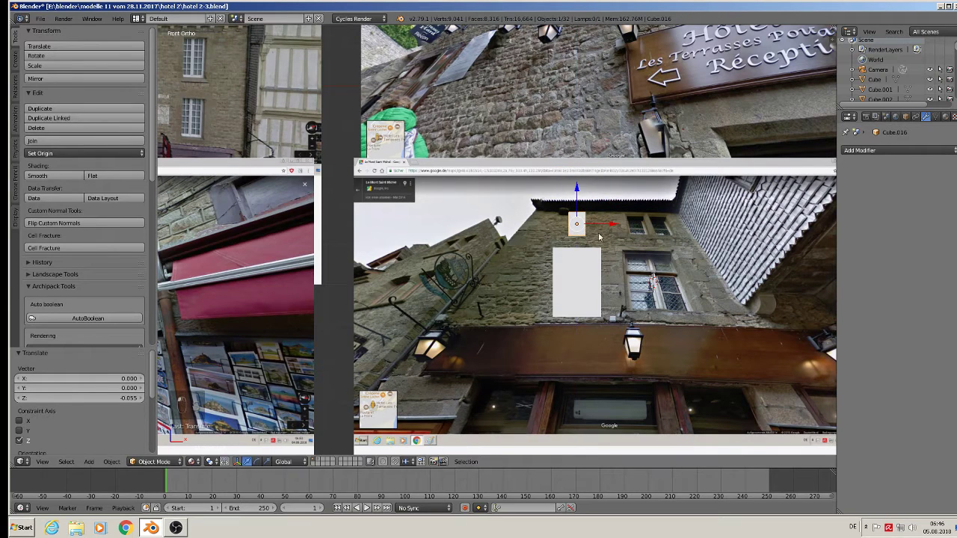
pyautogui.press('s')
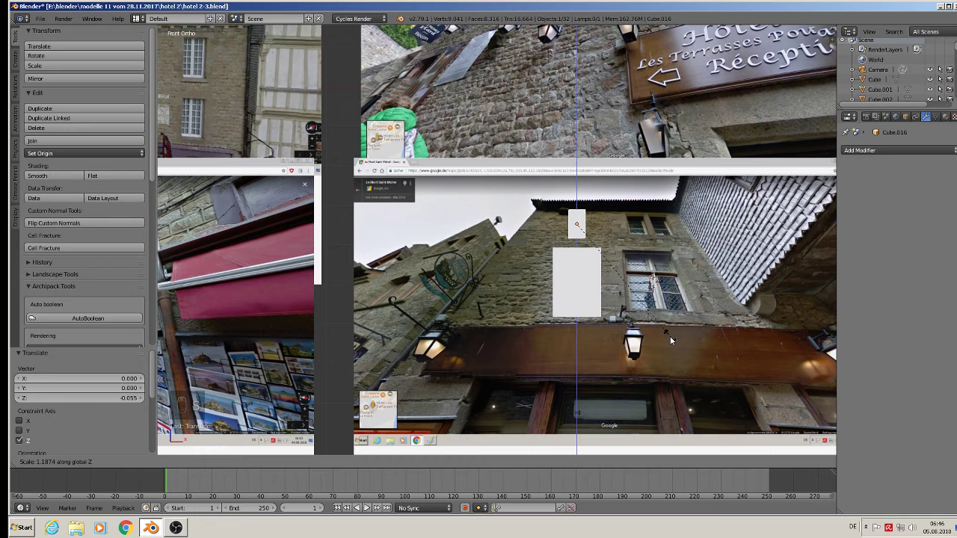
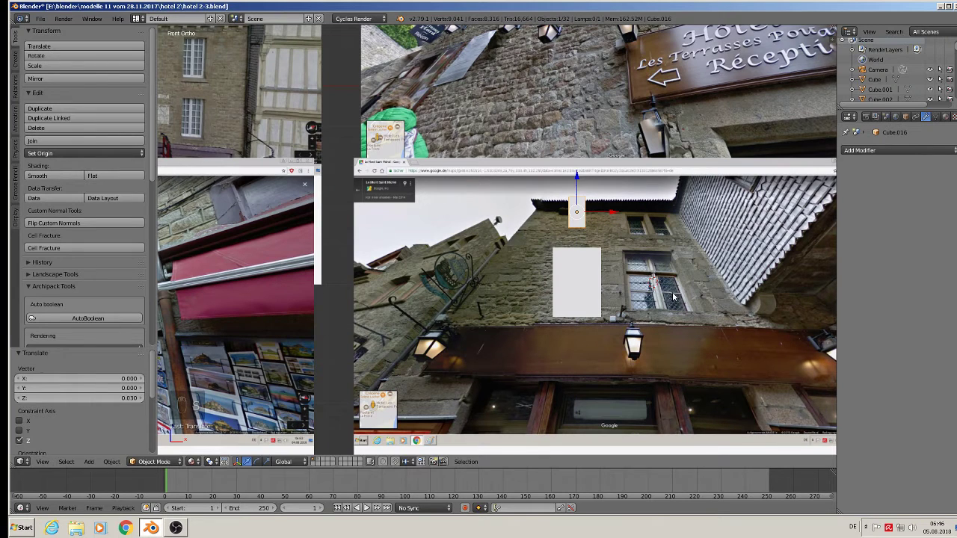
pyautogui.press('s')
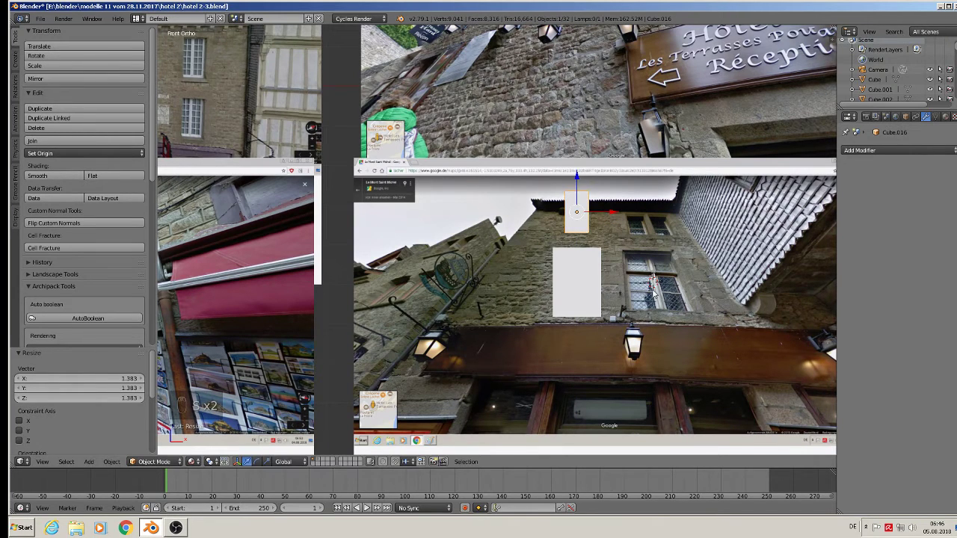
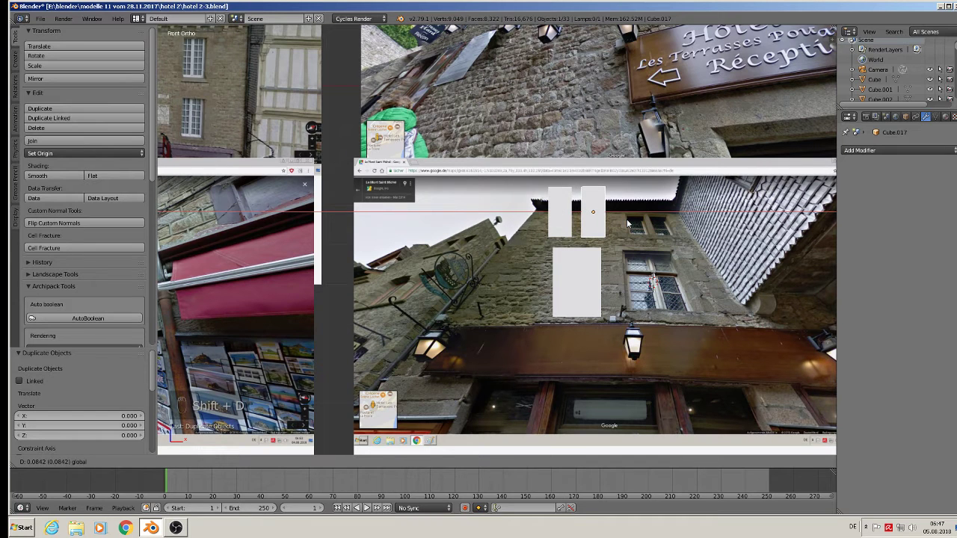
pyautogui.moveTo(630, 214); pyautogui.dragTo(565, 216)
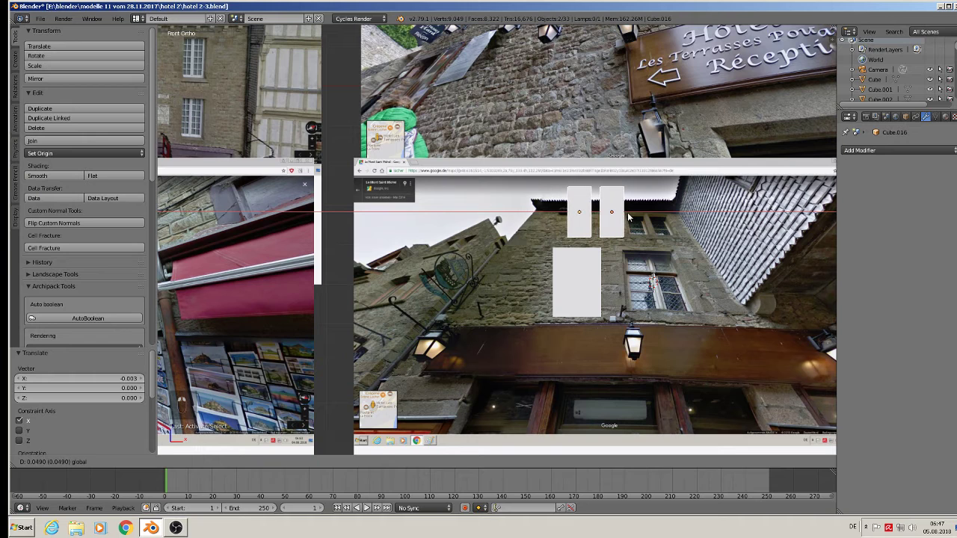
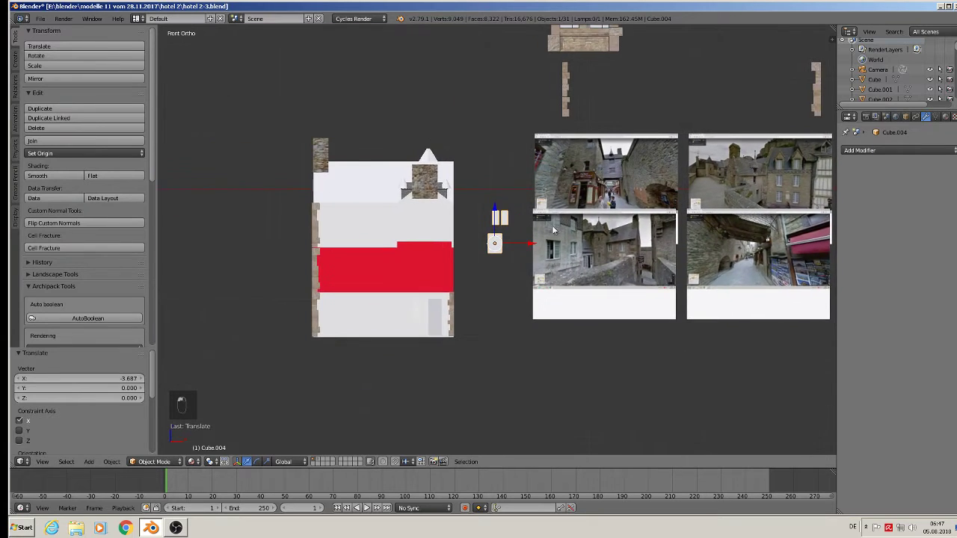
# - Slide the window blocks onto the wing wall and lower the tall block into the red band
pyautogui.moveTo(508, 249); pyautogui.dragTo(278, 307)
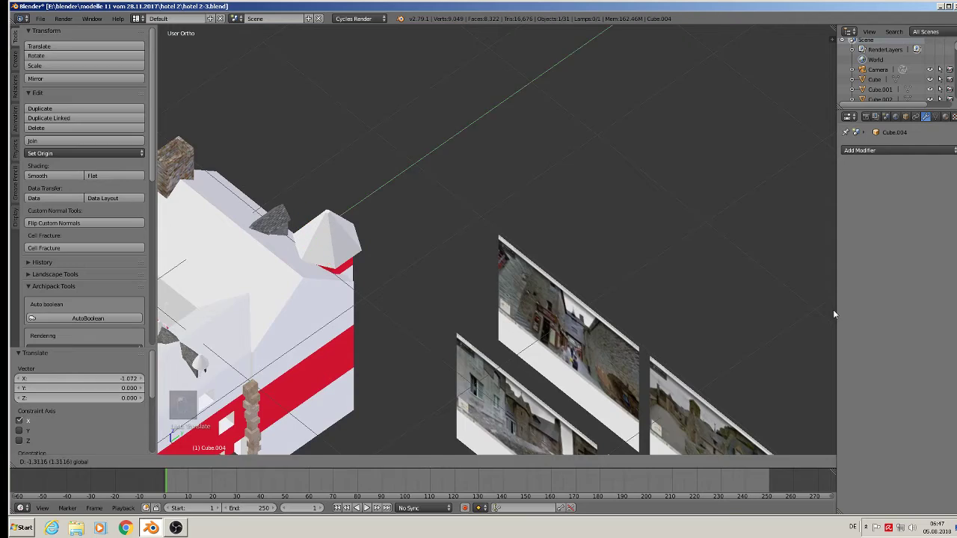
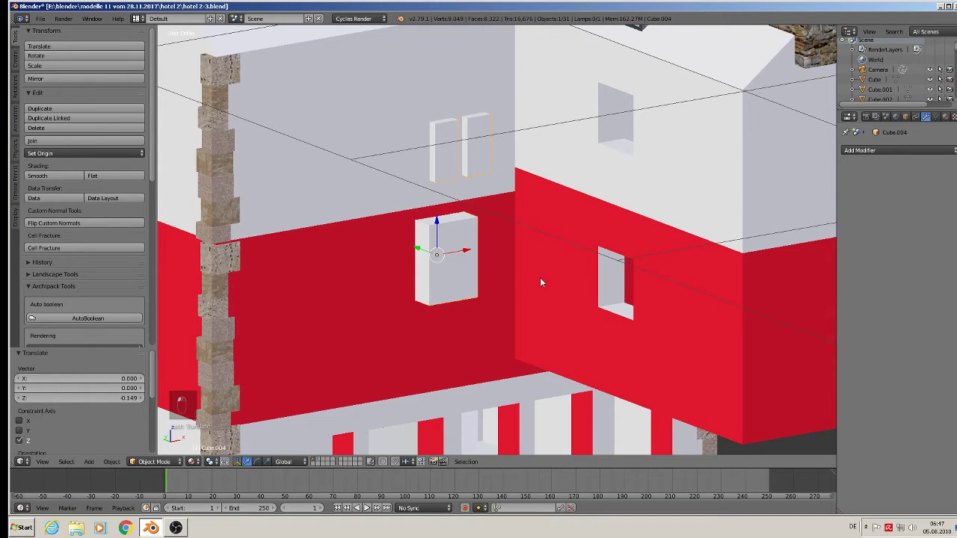
pyautogui.middleClick(556, 290)
pyautogui.middleClick(530, 278)
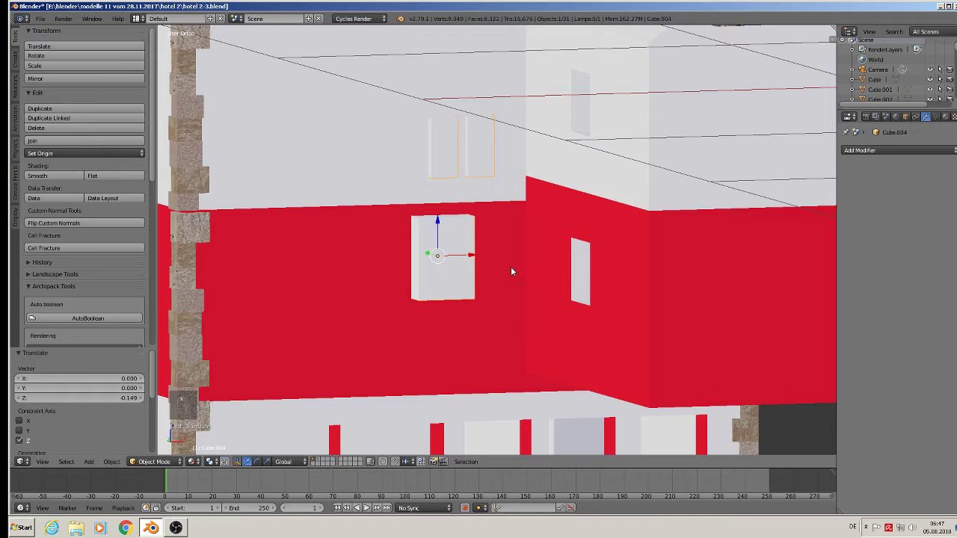
pyautogui.press('s')
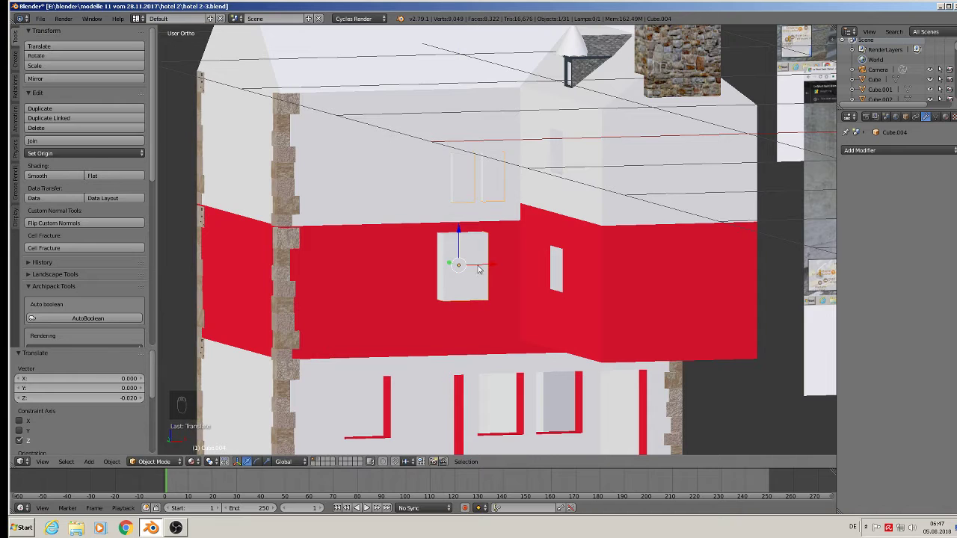
# - Enter mesh editing on the block and raise the two upper window cutters
pyautogui.press('Tab')
pyautogui.press('a')
pyautogui.press('l')
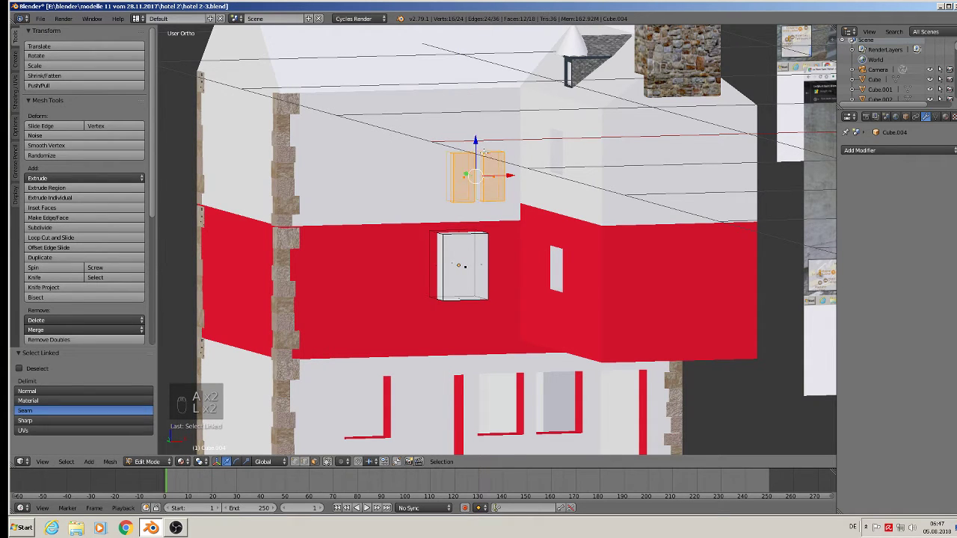
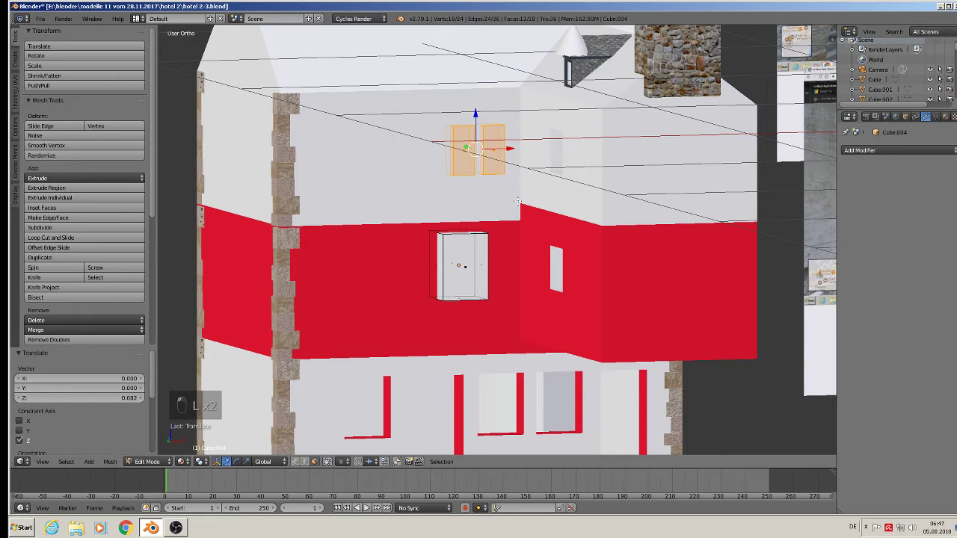
# - Lower the bottom of the door cutter and reselect the whole cutter
pyautogui.press('Tab')
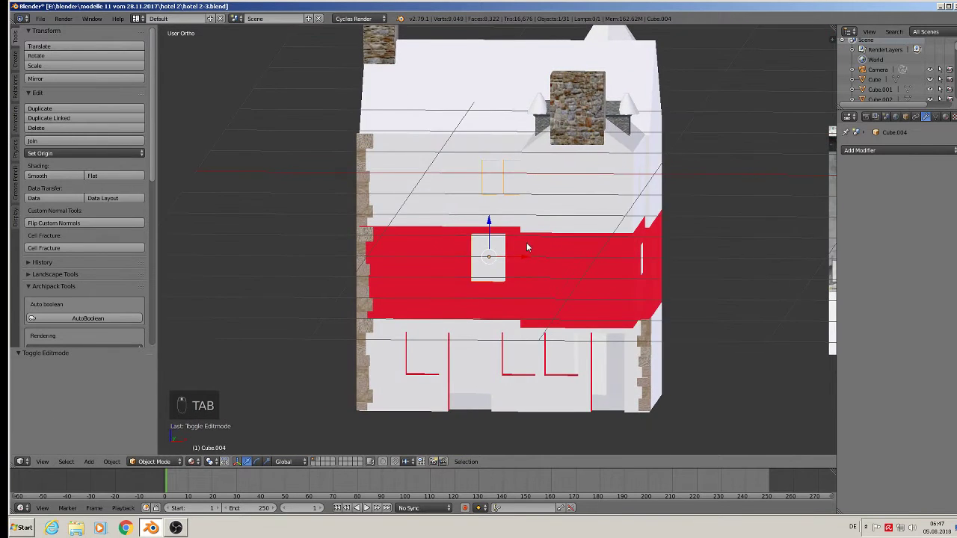
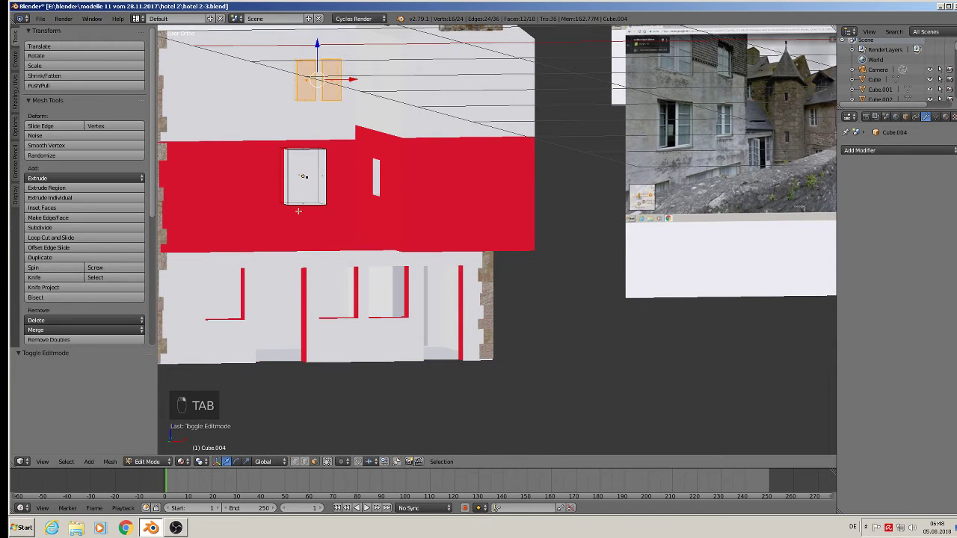
pyautogui.press('a')
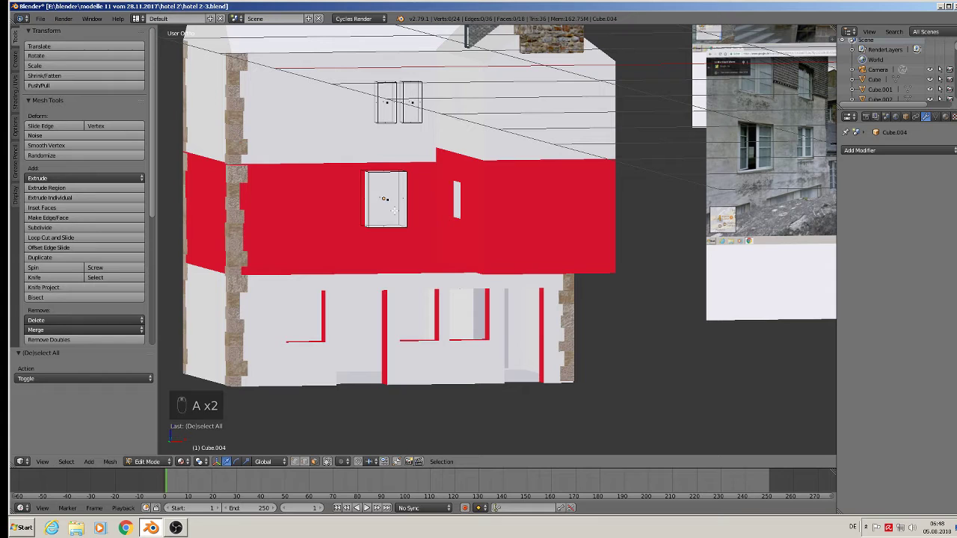
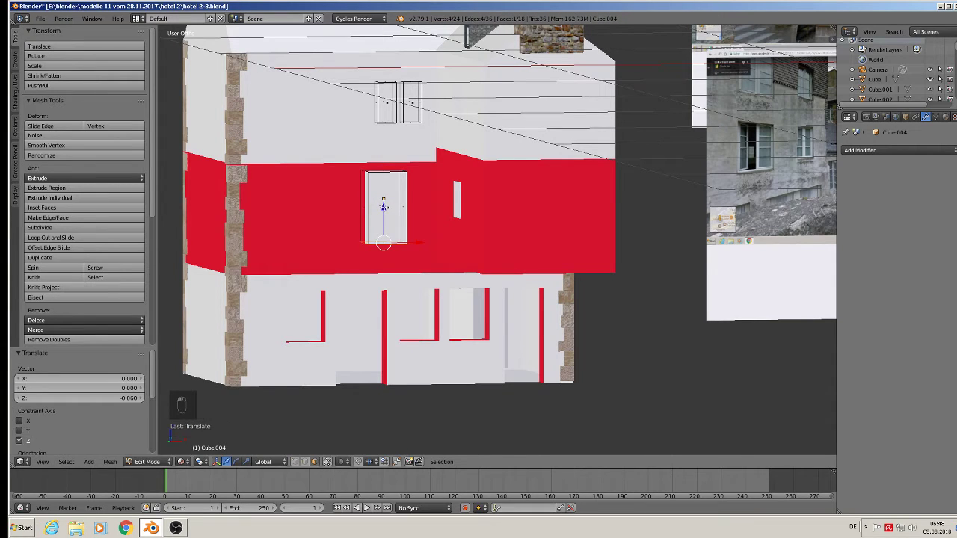
pyautogui.press('l')
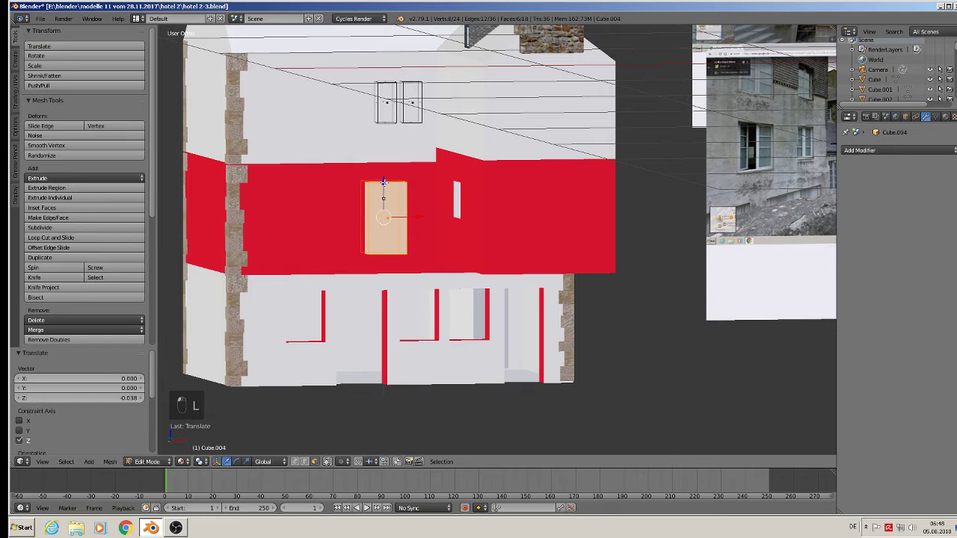
pyautogui.press('Tab')
pyautogui.press('Tab')
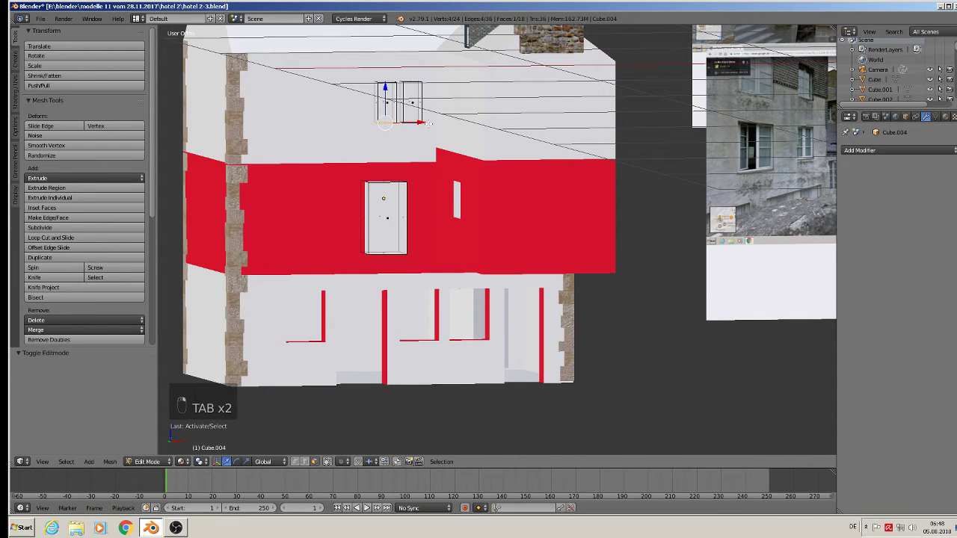
# - Enlarge and slide the two upper window cutters into alignment, then return to object mode for the Boolean cut
pyautogui.press('l')
pyautogui.press('l')
pyautogui.press('s')
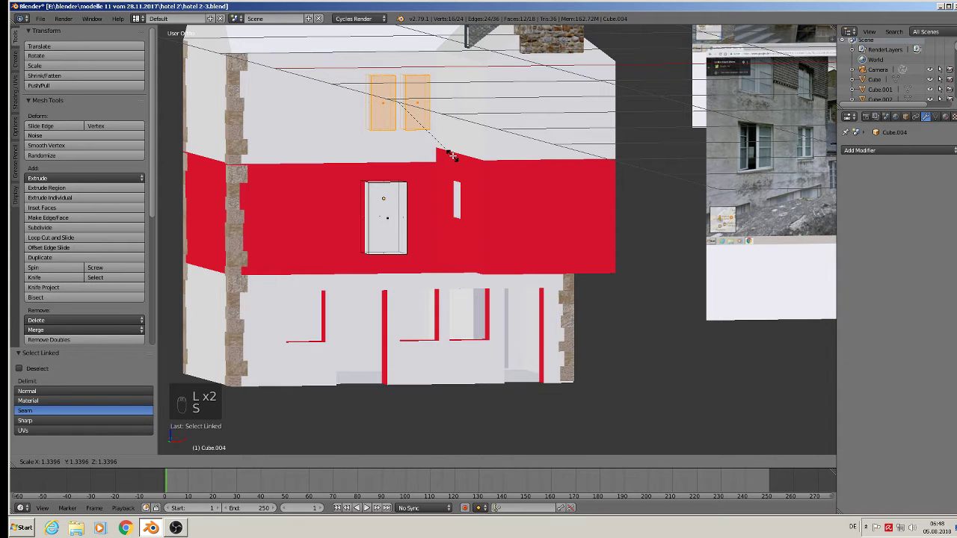
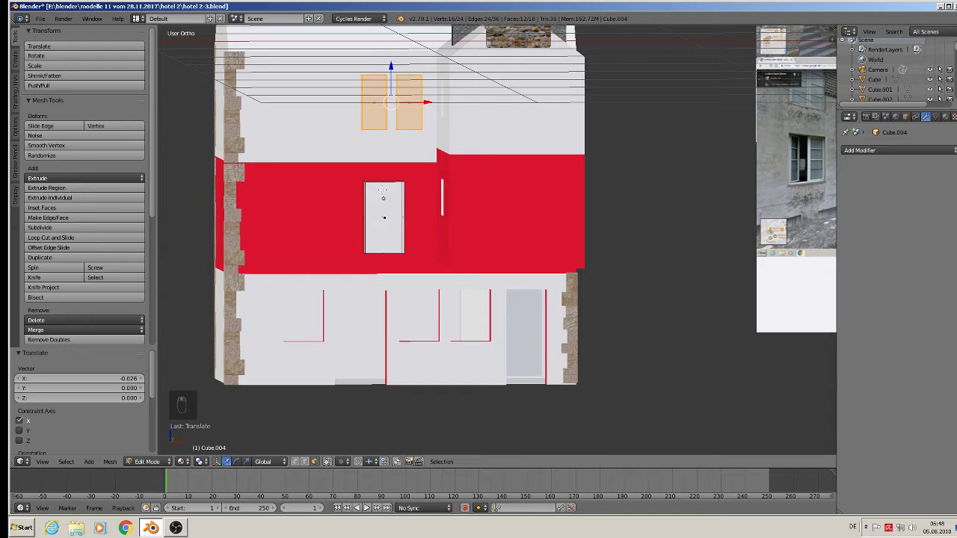
pyautogui.press('a')
pyautogui.press('l')
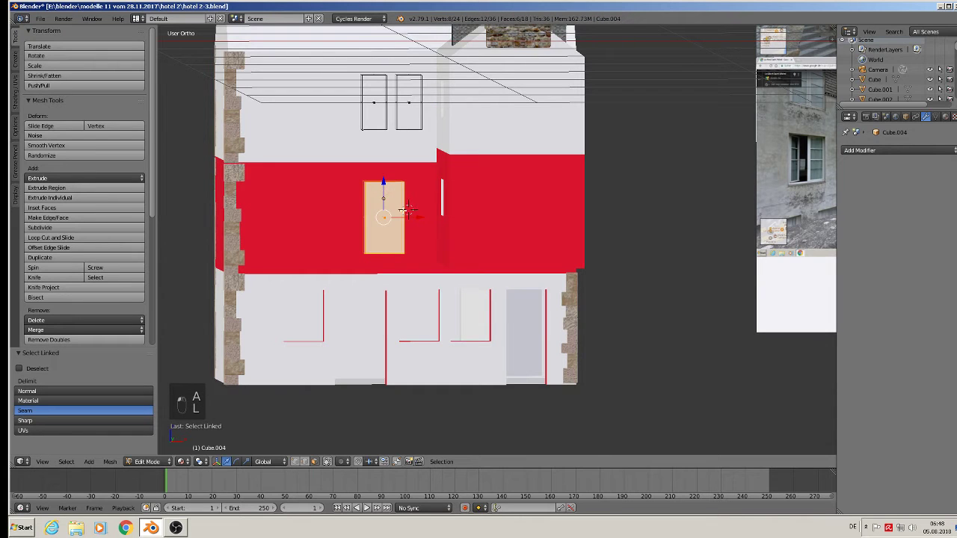
pyautogui.press('Tab')
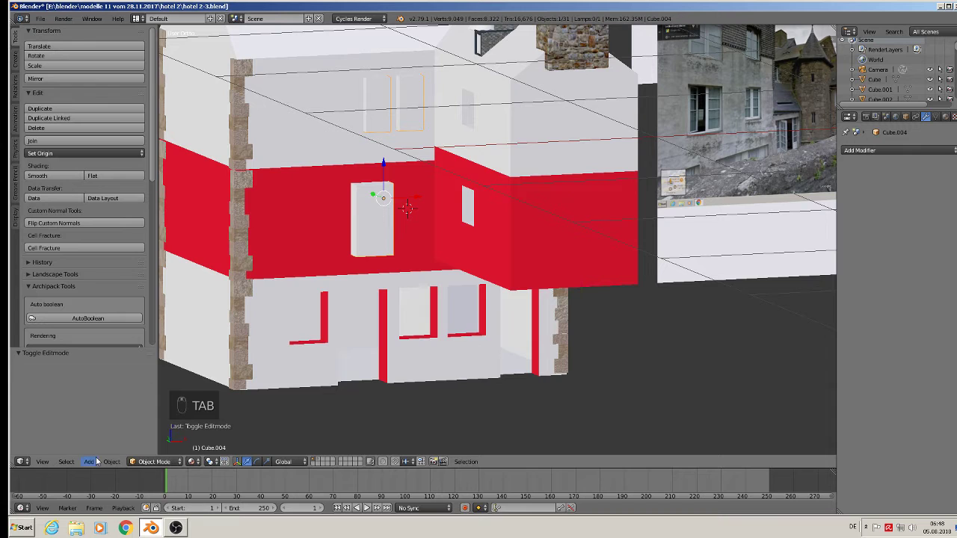
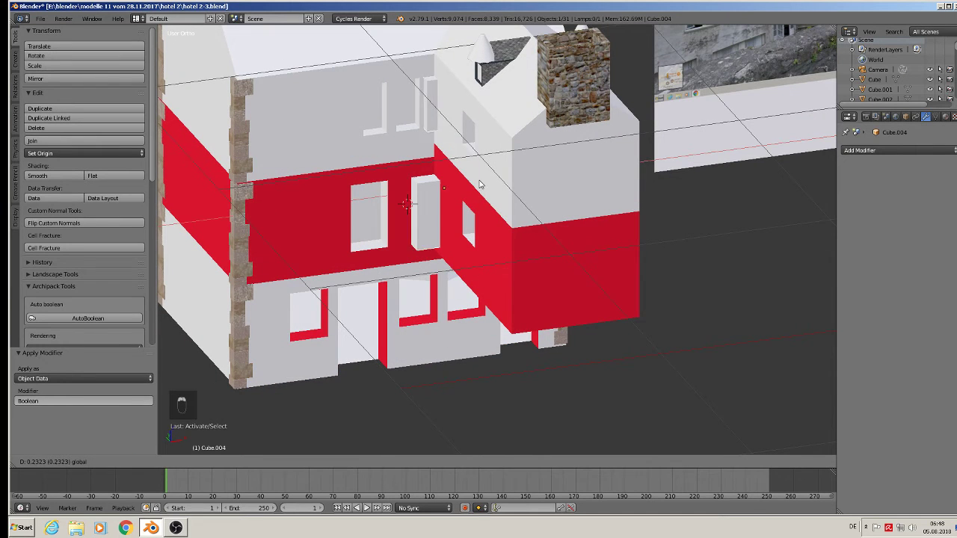
# - Move the cutter to another layer and delete only the leftover face inside the new wall opening
pyautogui.press('m')
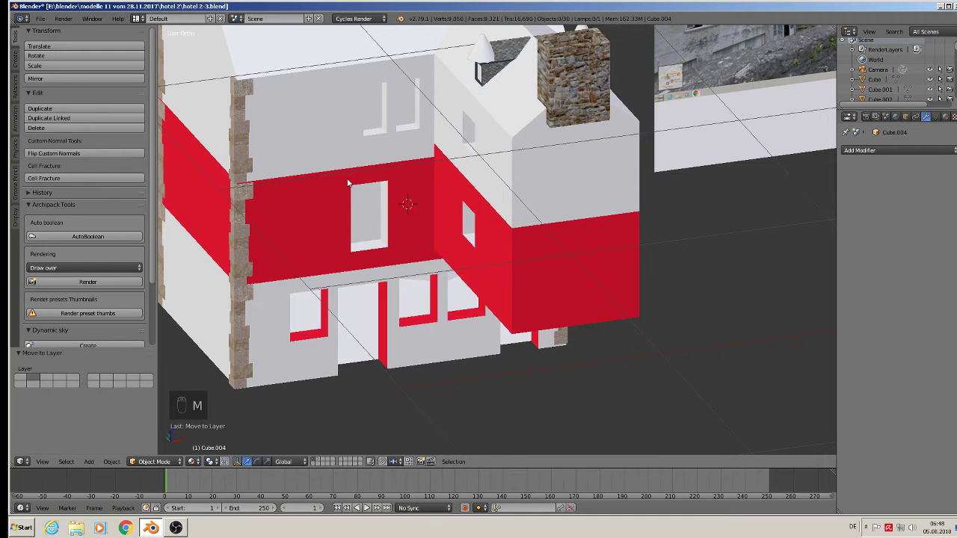
pyautogui.press('Tab')
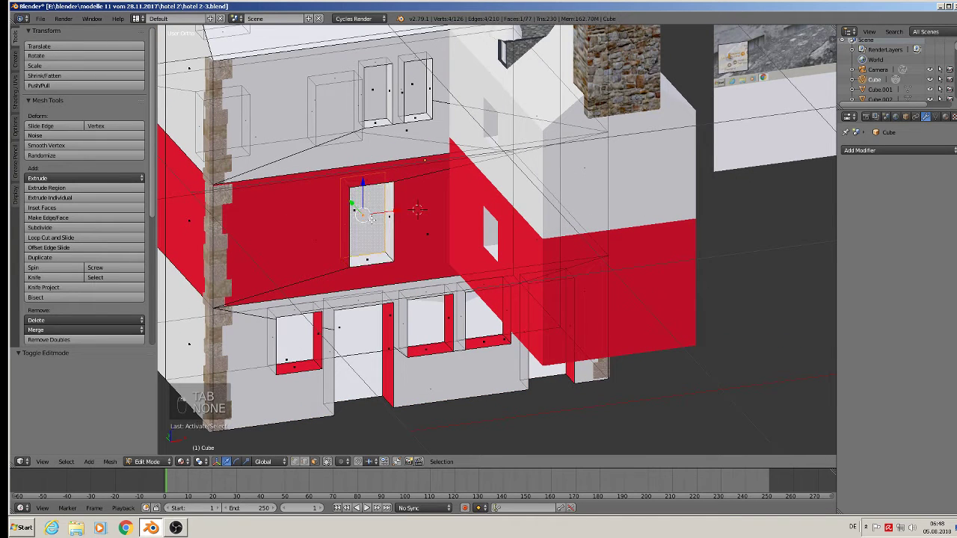
pyautogui.press('x')
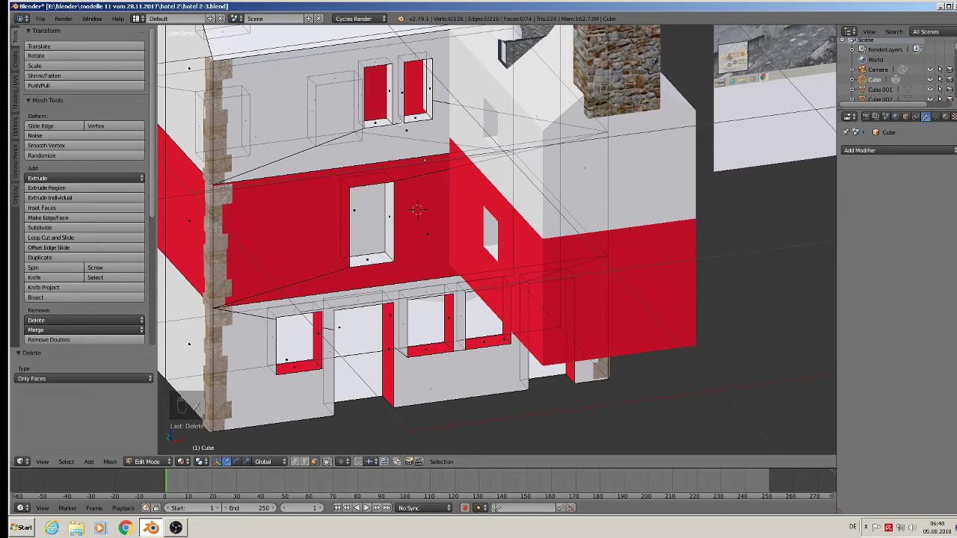
pyautogui.press('Tab')
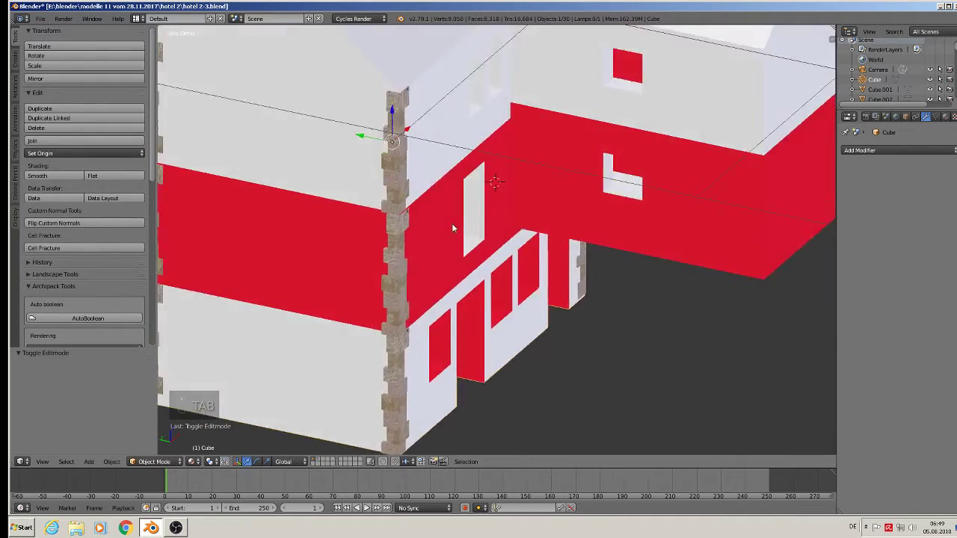
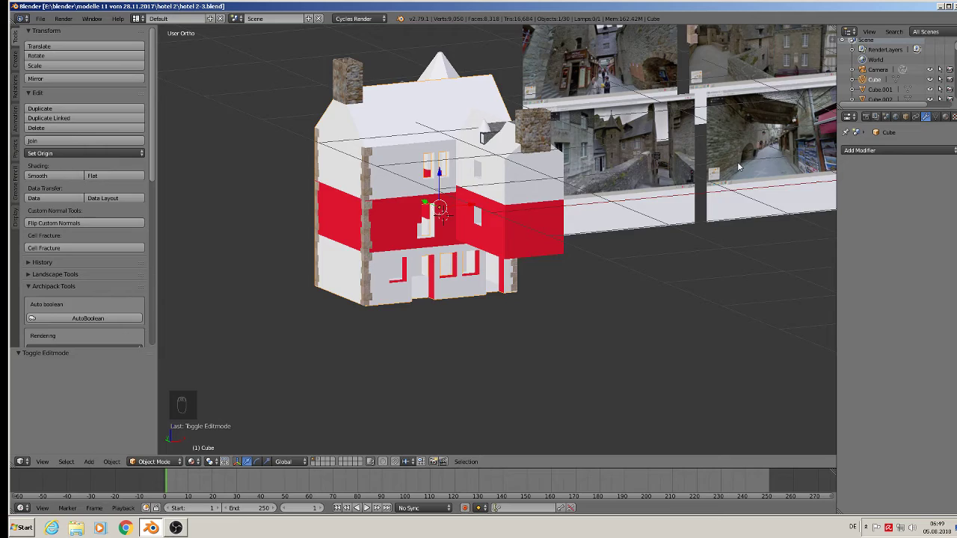
# - Add a cube over the facade reference photo and stretch it into a tall door block
pyautogui.press('KP_1')
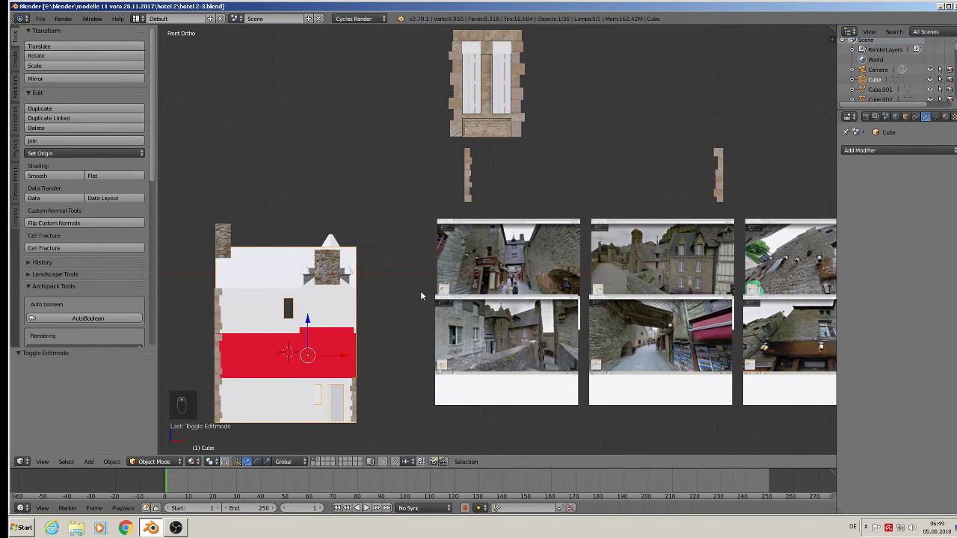
pyautogui.middleClick(469, 211)
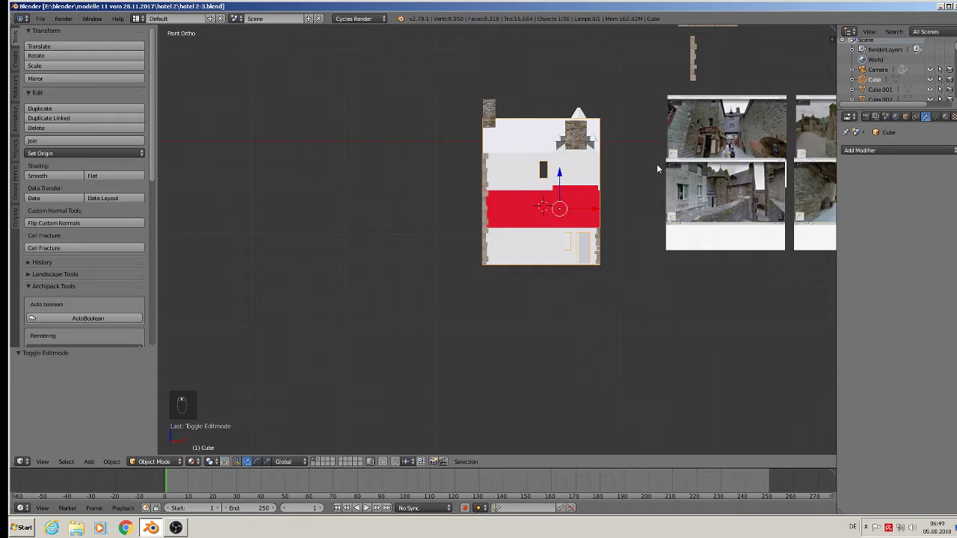
pyautogui.moveTo(482, 222); pyautogui.dragTo(249, 418)
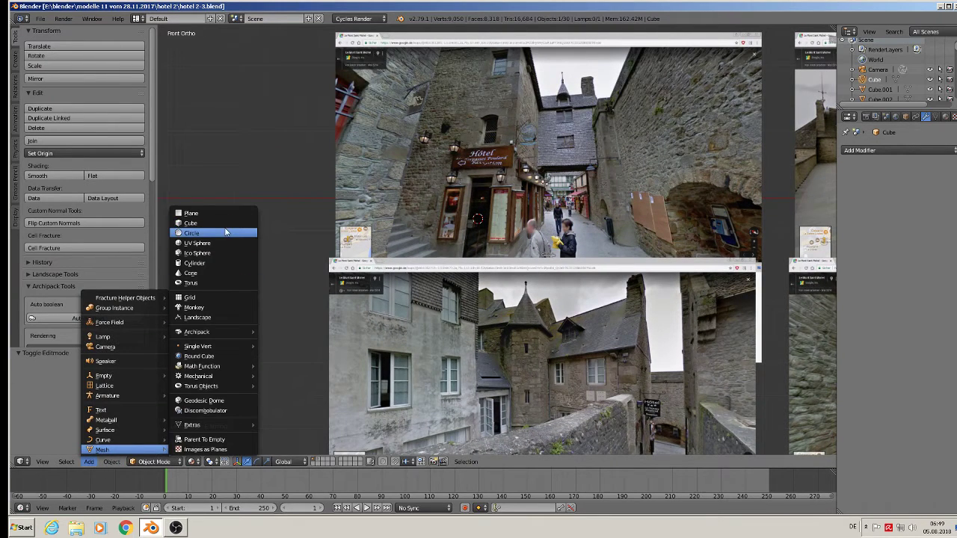
pyautogui.press('s')
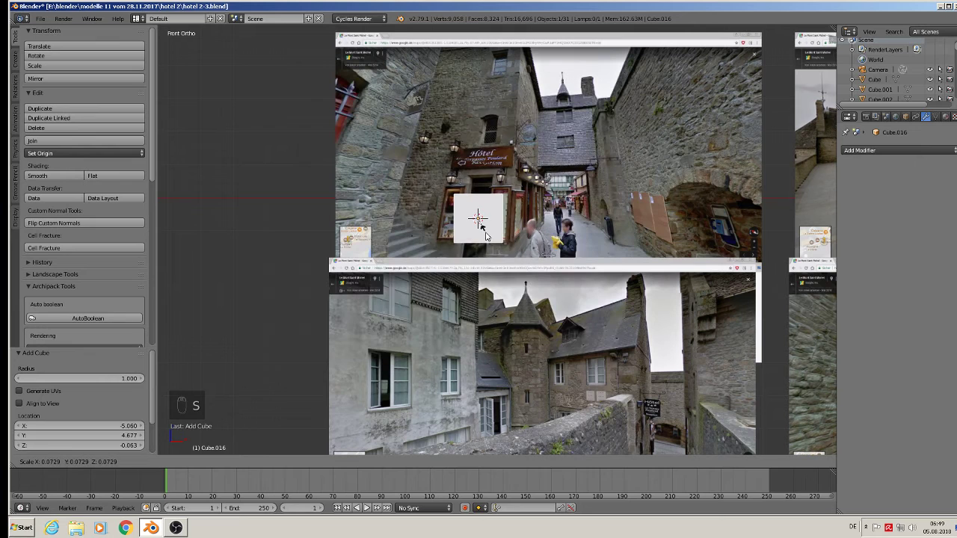
pyautogui.press('s')
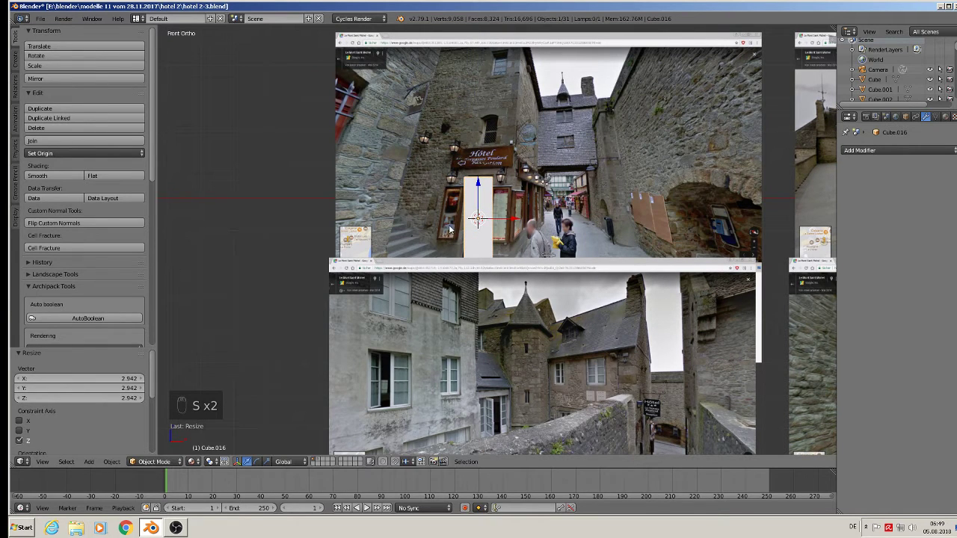
# - Duplicate the door block upward and scale the copy into a window block above it
pyautogui.press('shift+d')
pyautogui.click(477, 201)
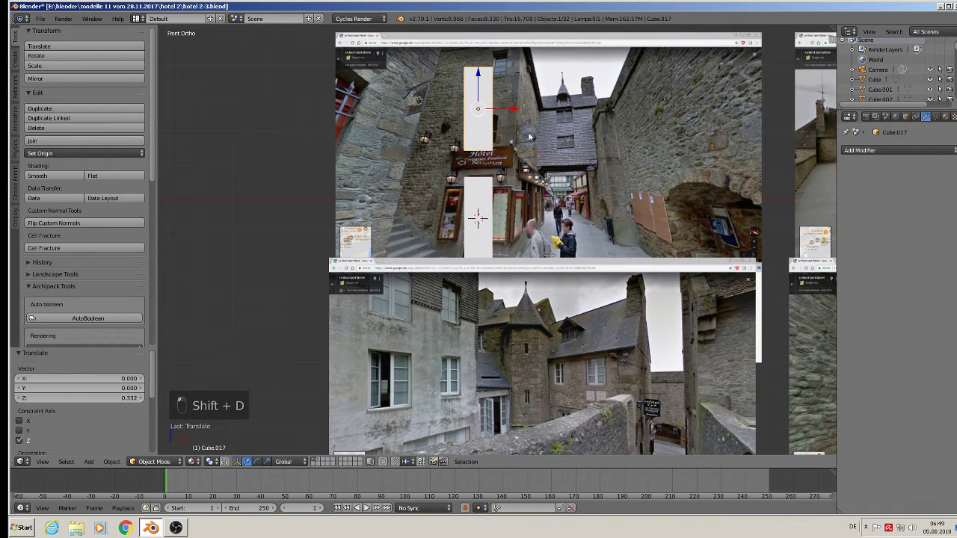
pyautogui.press('s')
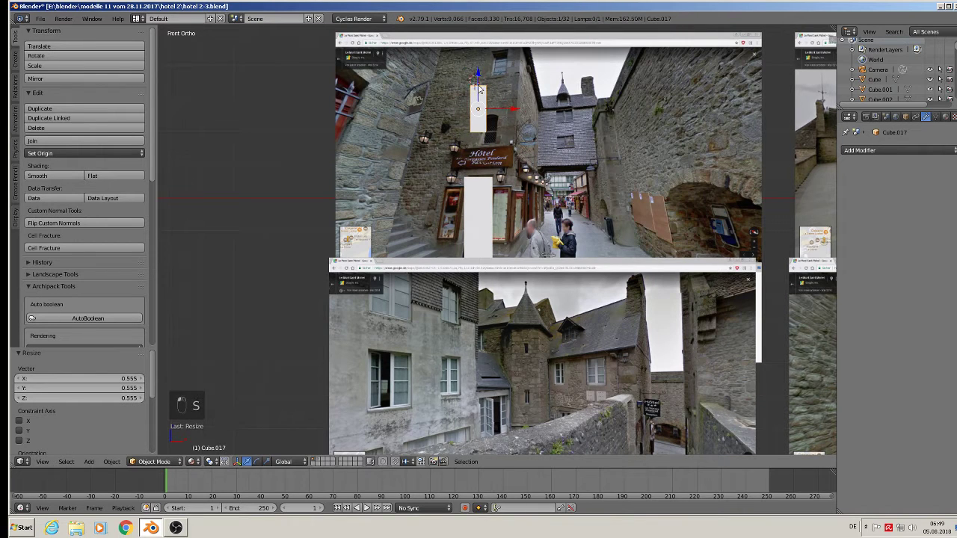
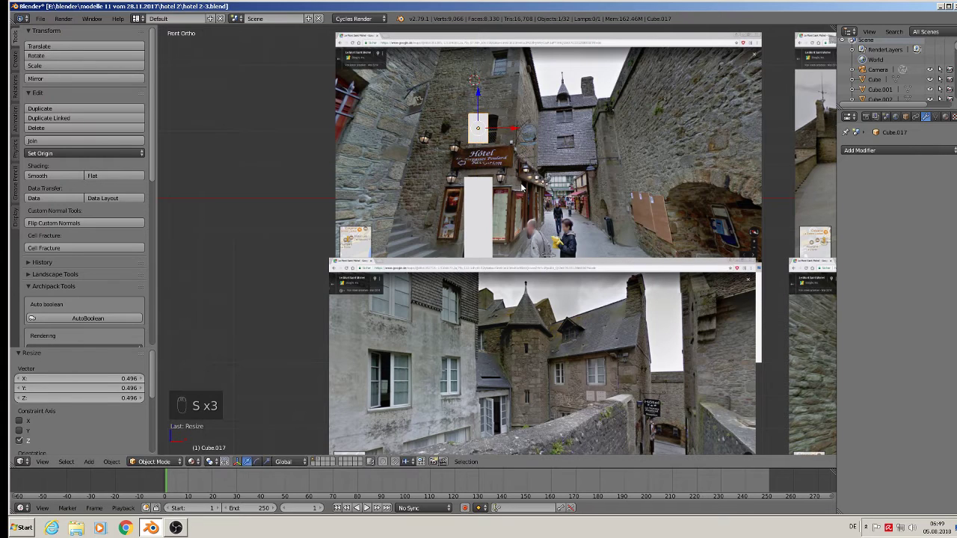
pyautogui.press('s')
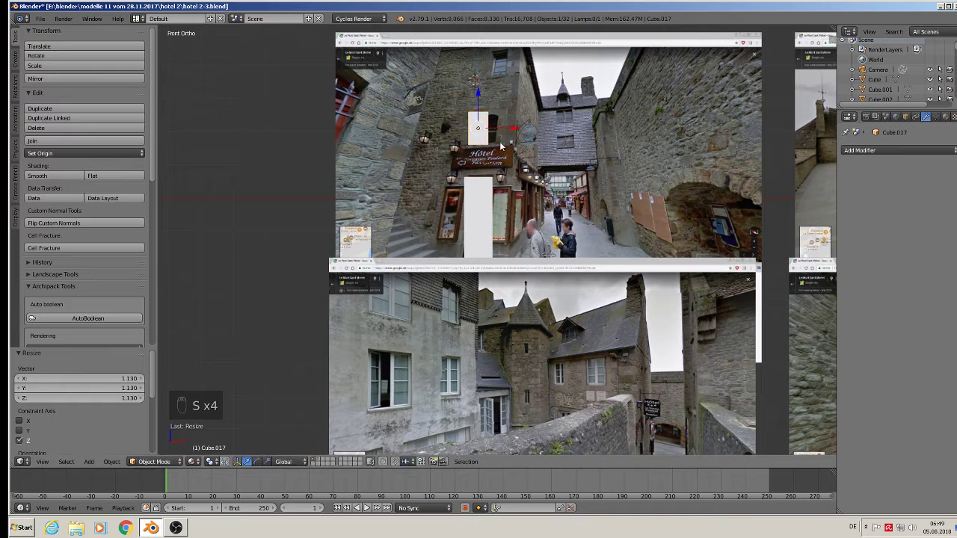
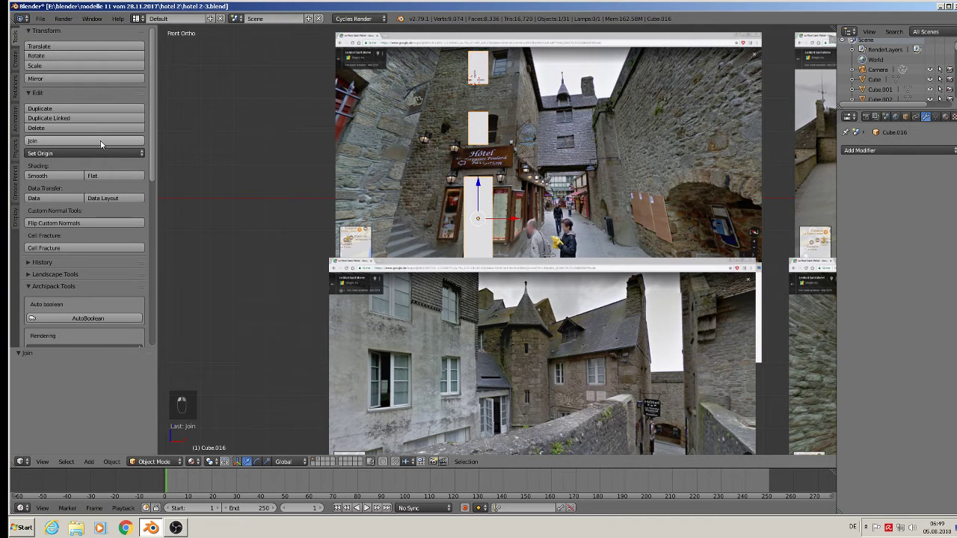
pyautogui.moveTo(257, 225); pyautogui.dragTo(639, 220)
# - Rotate the door-and-window set to face the end wall and position cutter boxes in the red band and upper storey
pyautogui.click(636, 217)
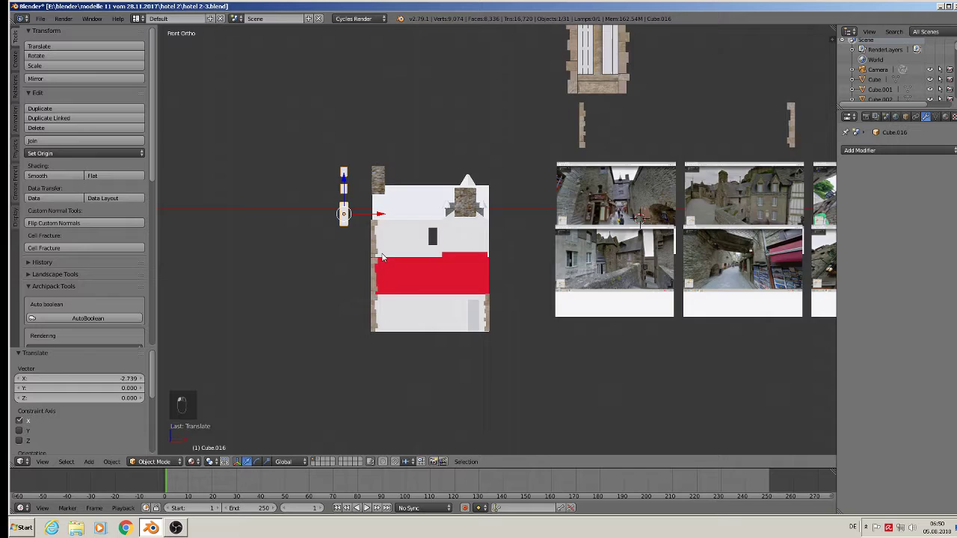
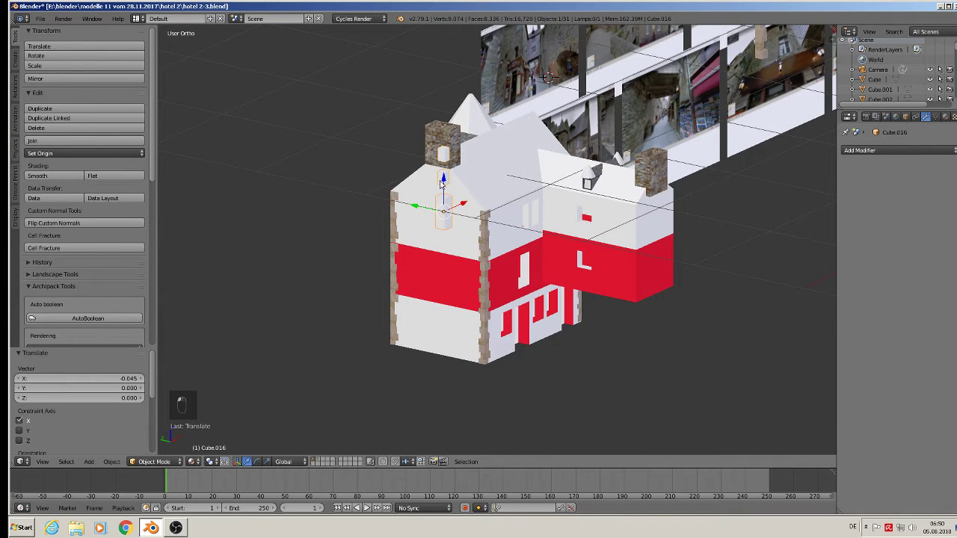
pyautogui.press('r')
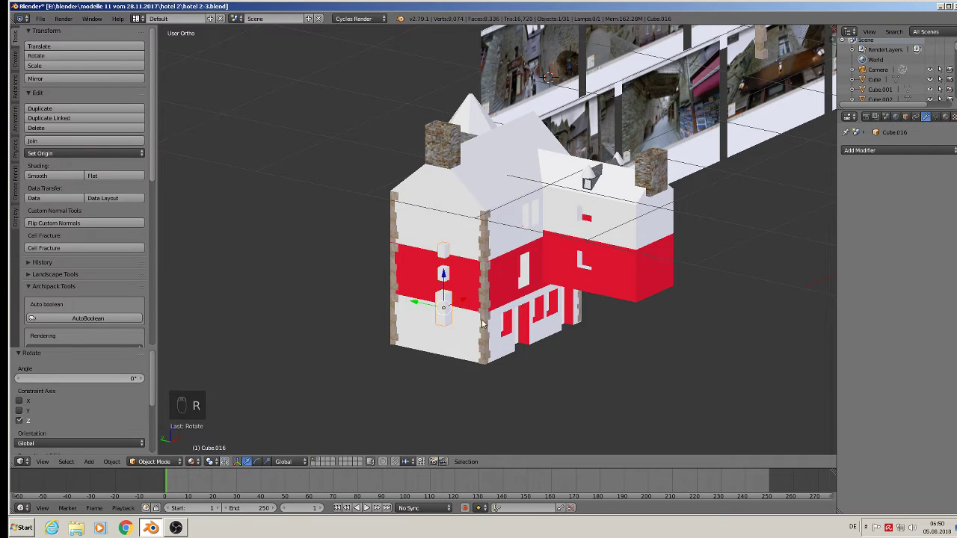
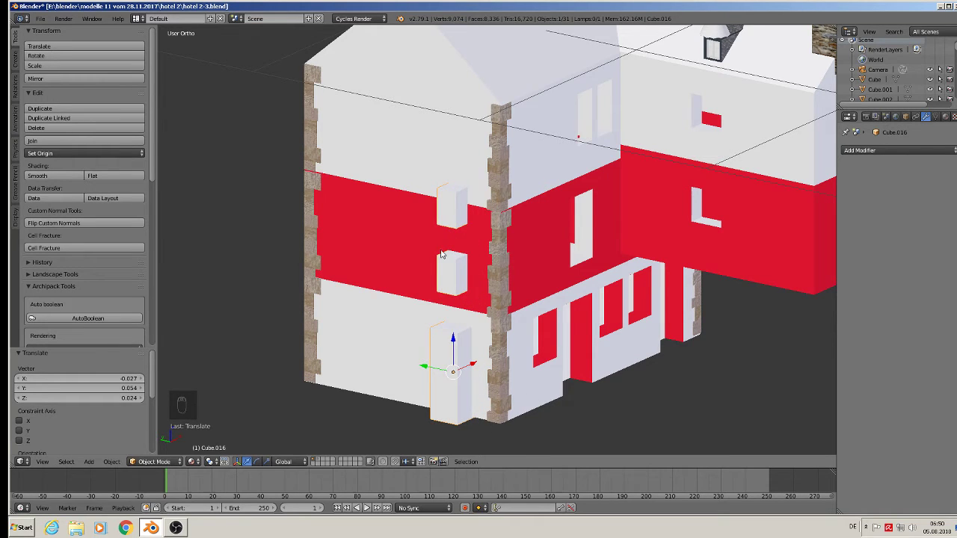
pyautogui.press('Tab')
pyautogui.press('a')
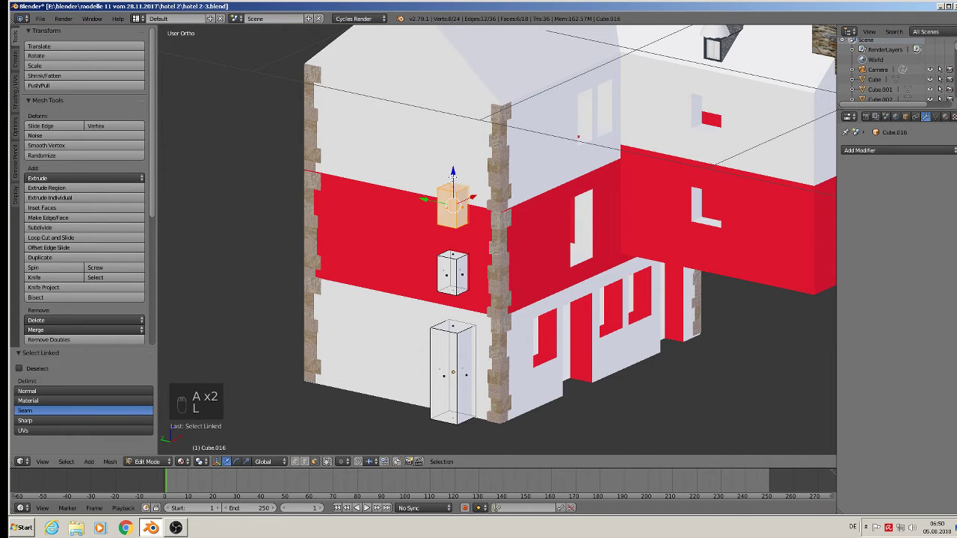
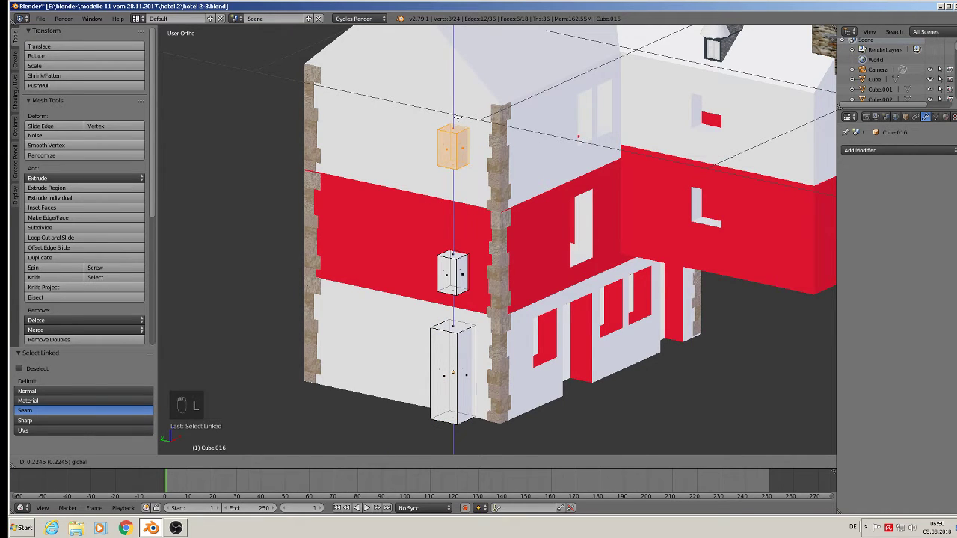
pyautogui.press('a')
pyautogui.press('l')
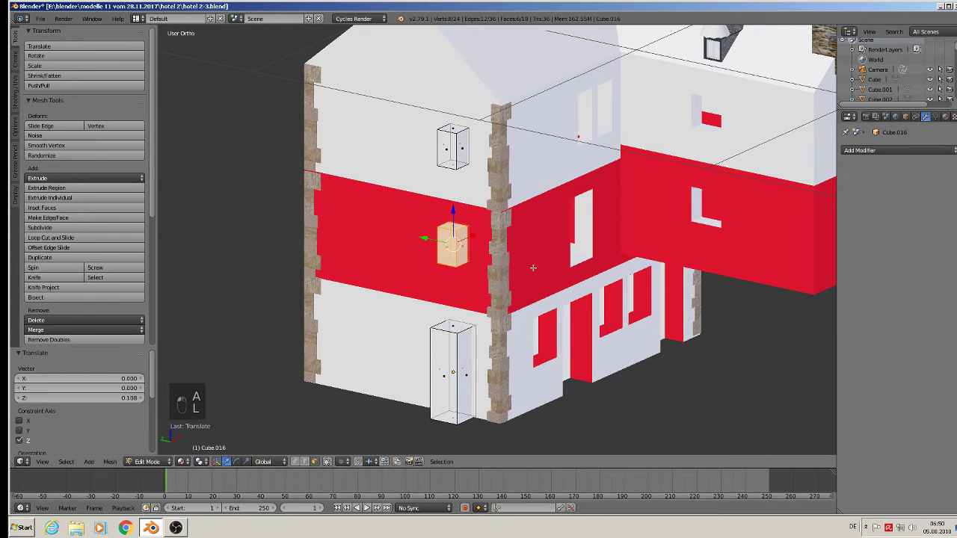
pyautogui.press('Tab')
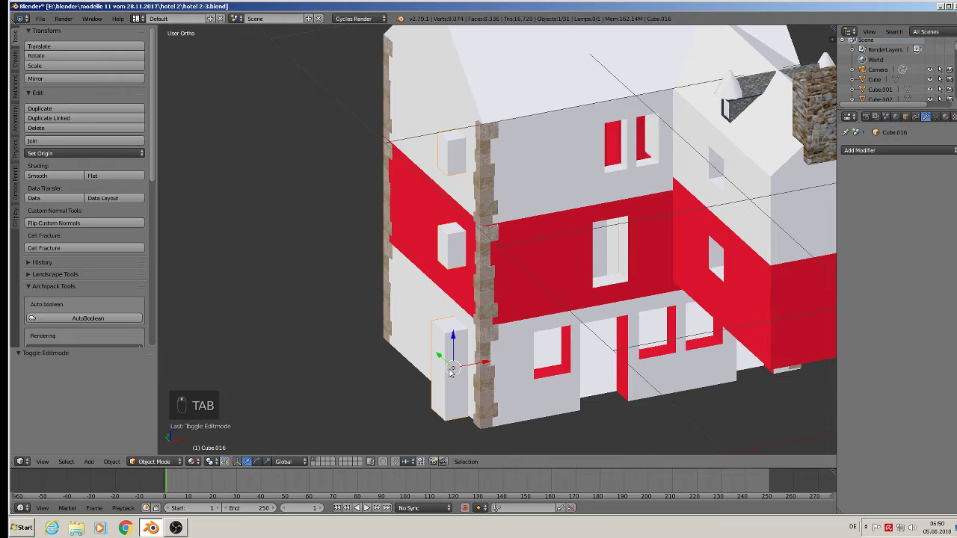
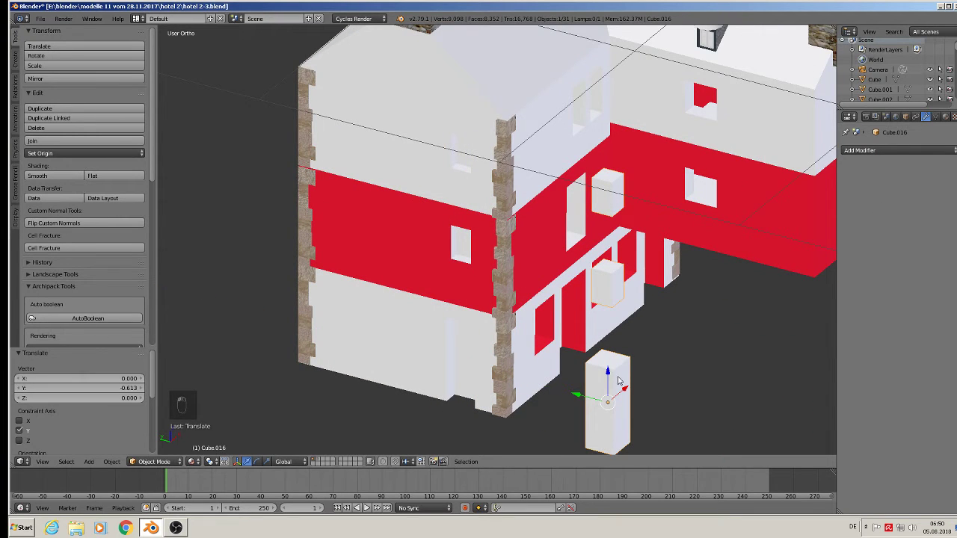
# - Move the cutter object to another layer, leaving only the door and window openings in the wall
pyautogui.press('m')
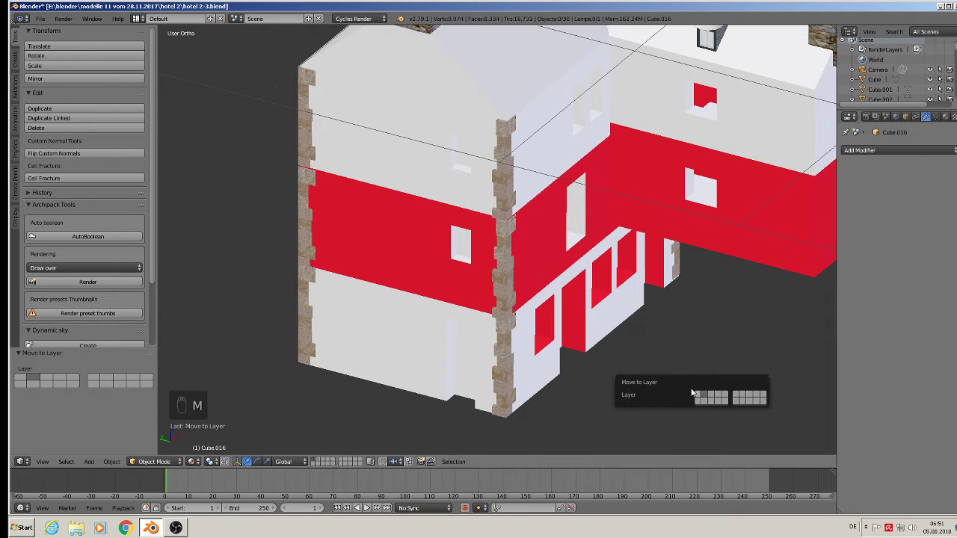
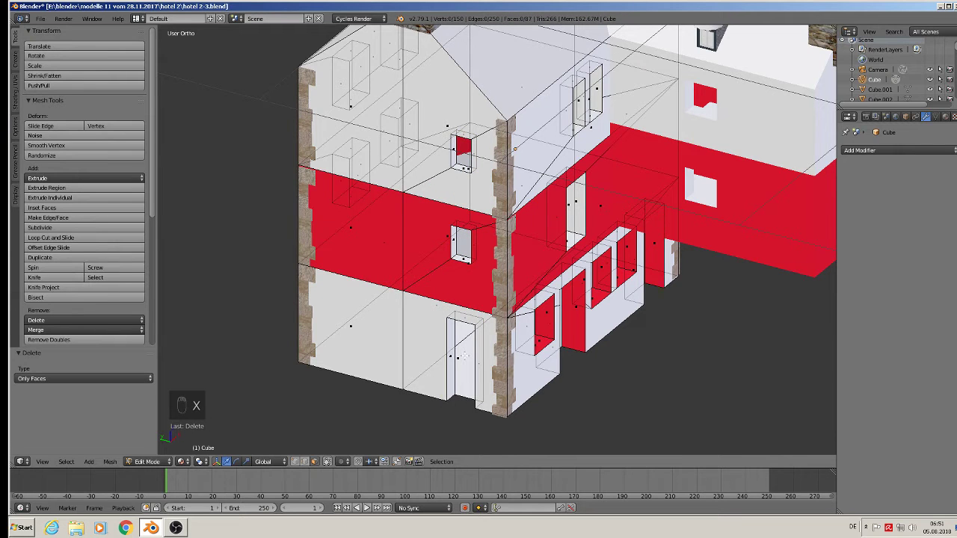
pyautogui.press('Tab')
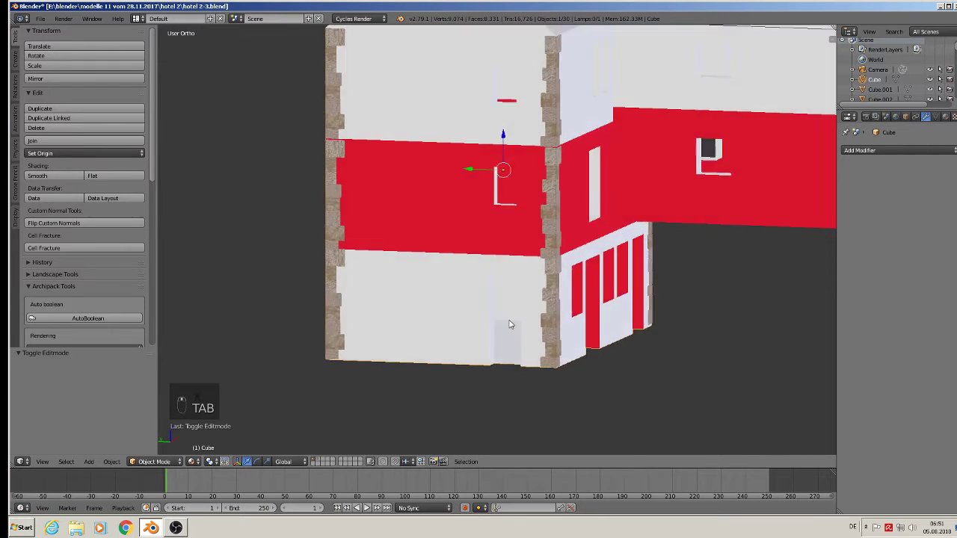
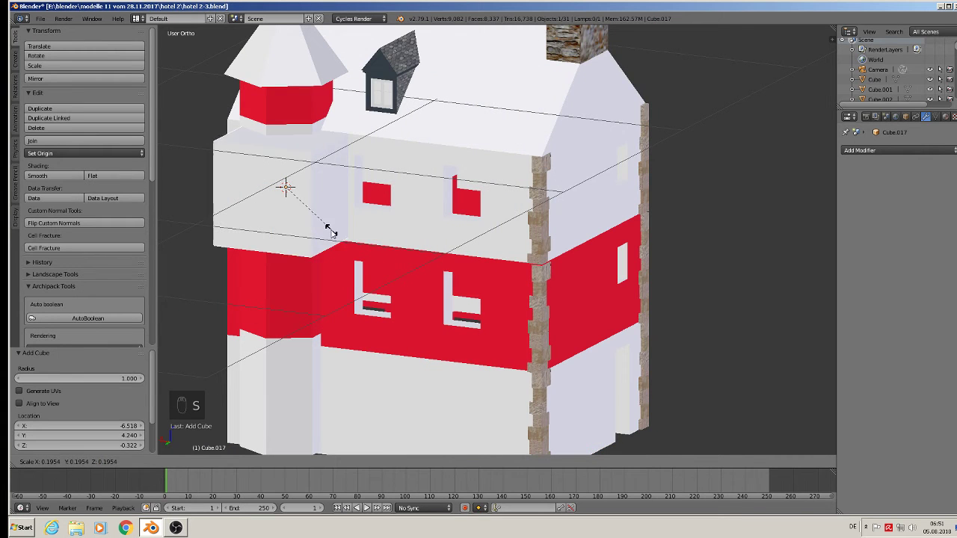
# - Shape a new cube into a narrow slit block aligned to the turret wall and duplicate it for the red band
pyautogui.press('s')
pyautogui.press('s')
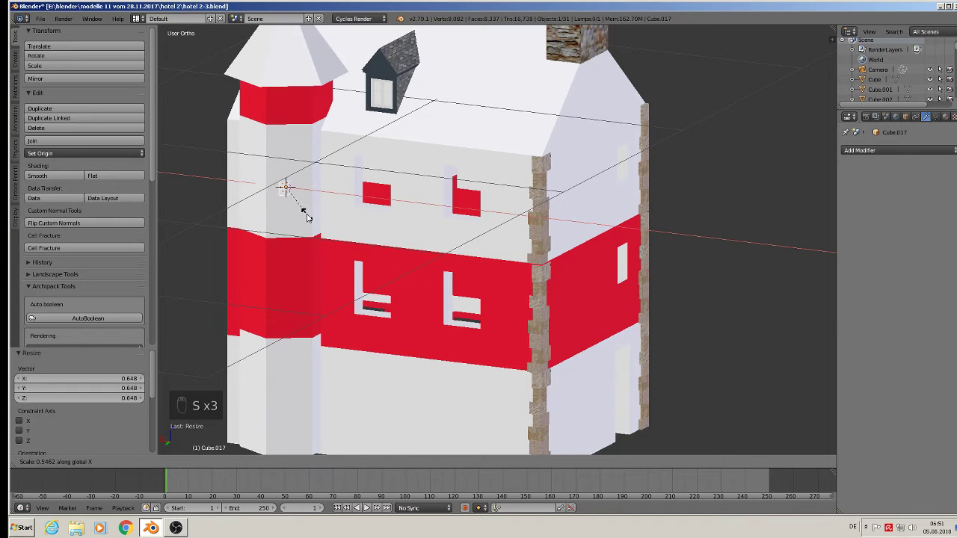
pyautogui.press('s')
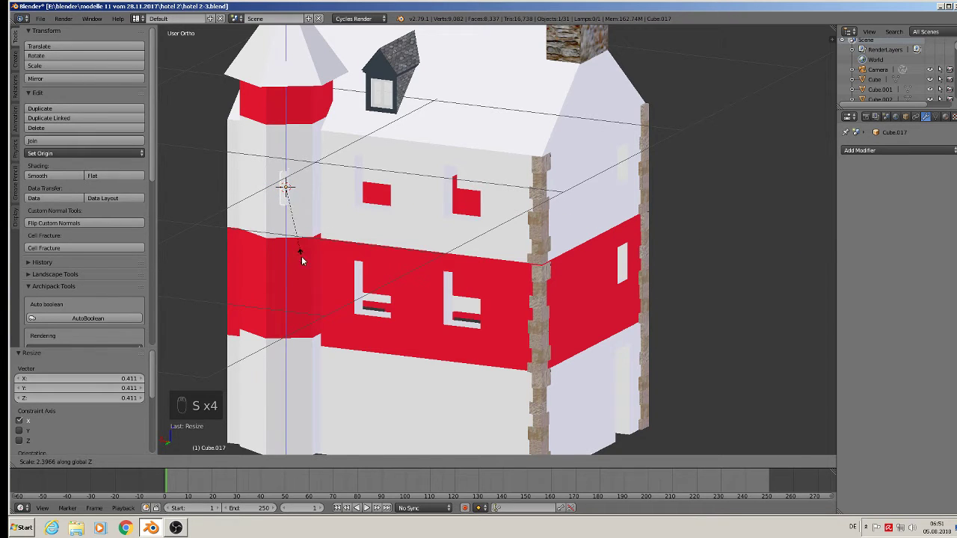
pyautogui.moveTo(268, 187); pyautogui.dragTo(296, 206)
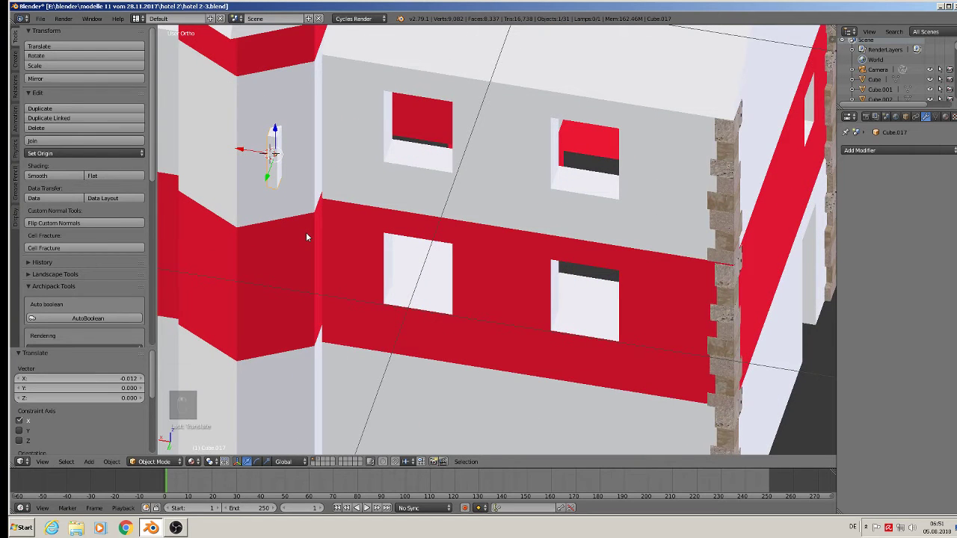
pyautogui.press('r')
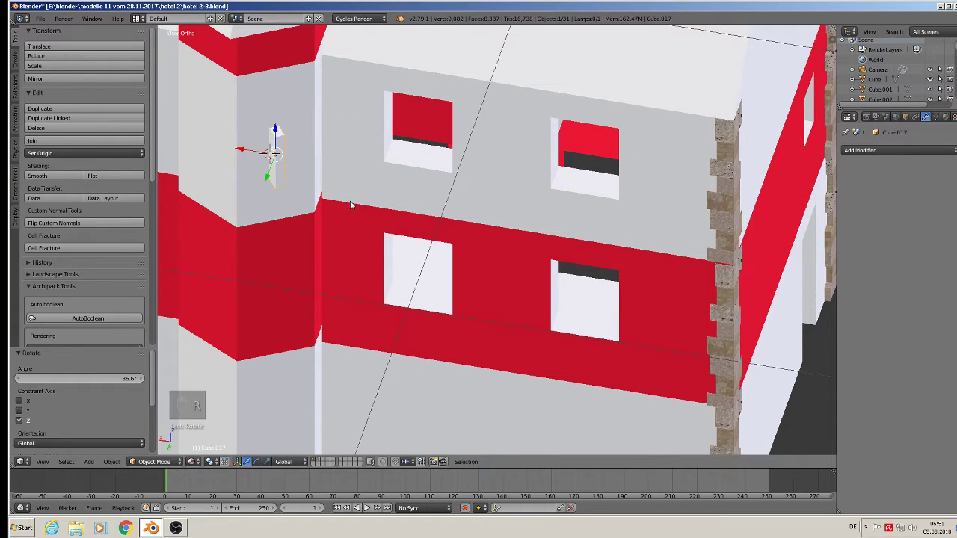
pyautogui.click(321, 216)
pyautogui.press('shift+d')
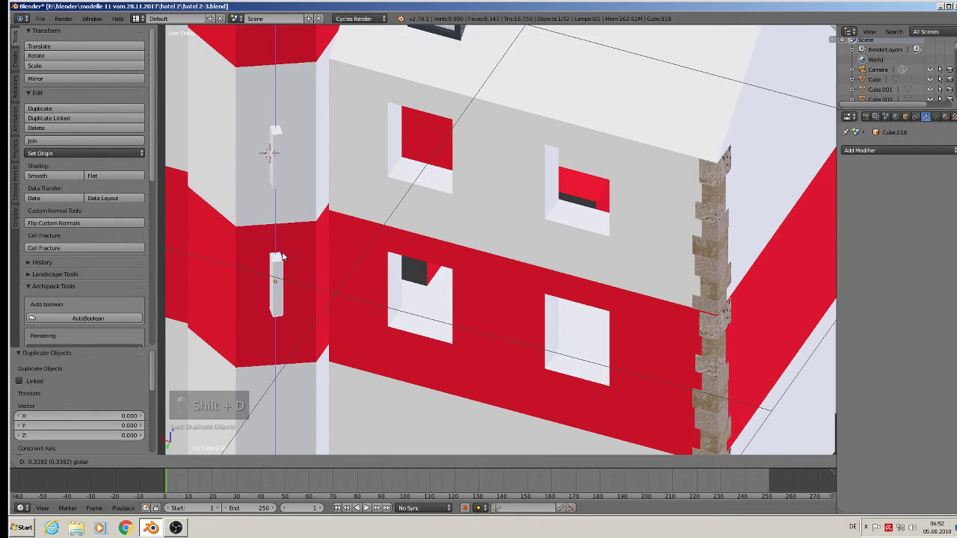
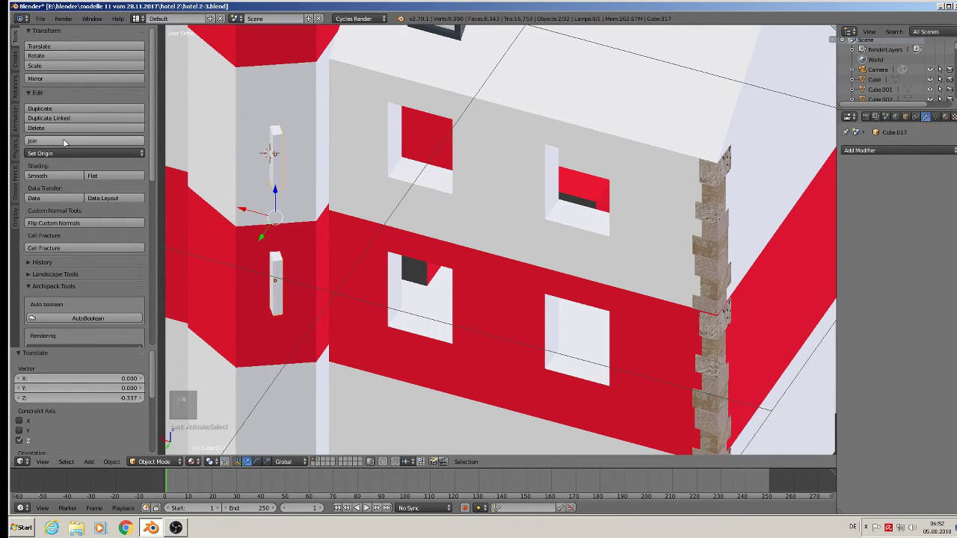
# - Cut the slits into the turret, move the slit blocks to another layer and delete the covering faces
pyautogui.moveTo(68, 143); pyautogui.dragTo(265, 283)
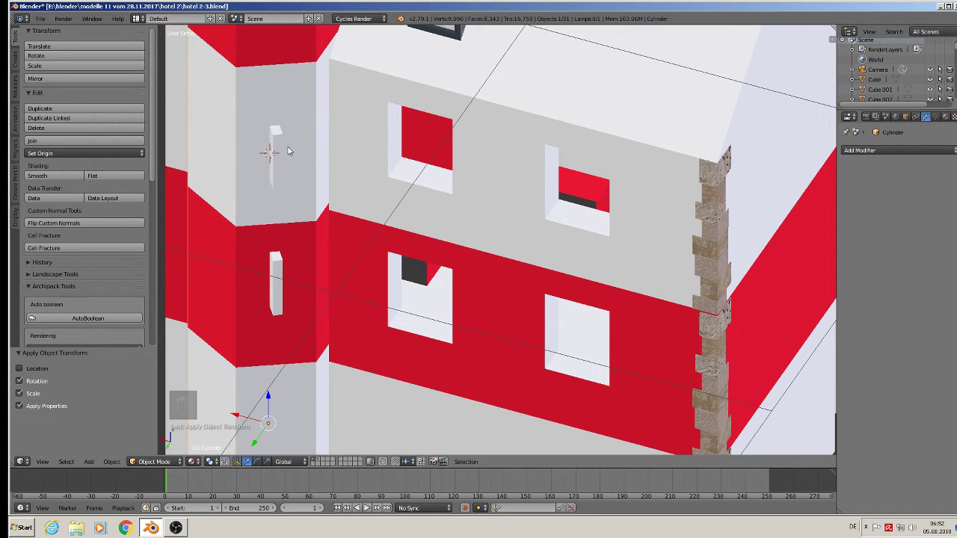
pyautogui.moveTo(268, 441); pyautogui.dragTo(244, 457)
pyautogui.moveTo(256, 342); pyautogui.dragTo(916, 156)
pyautogui.moveTo(915, 155); pyautogui.dragTo(782, 200)
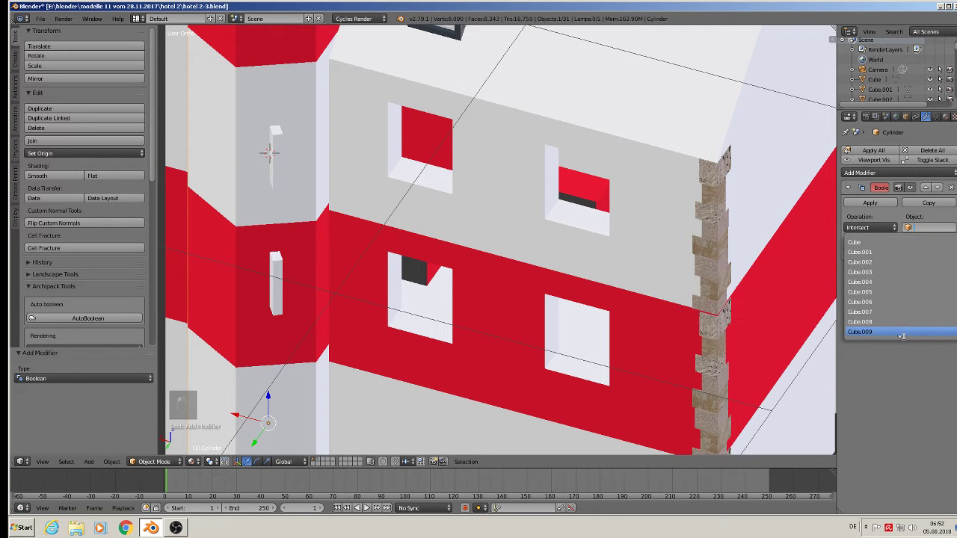
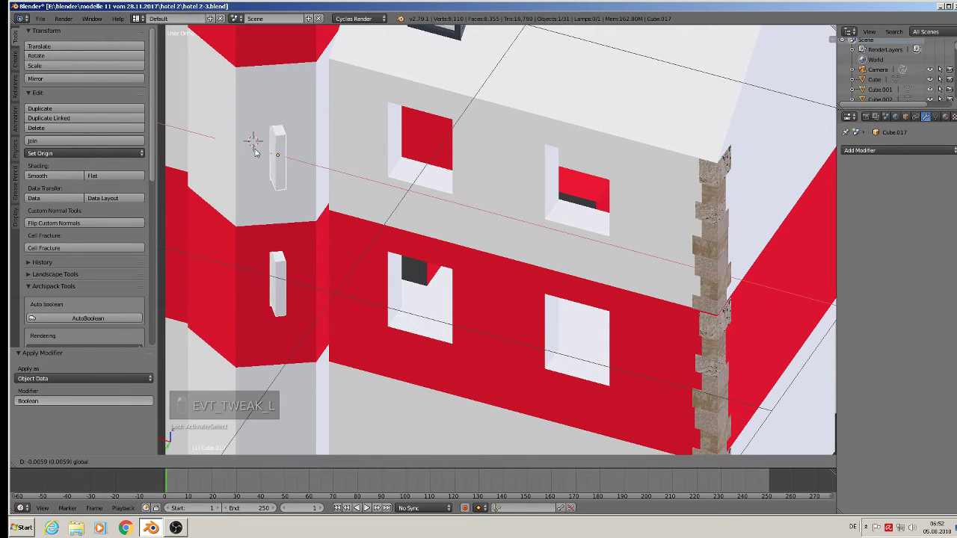
pyautogui.press('m')
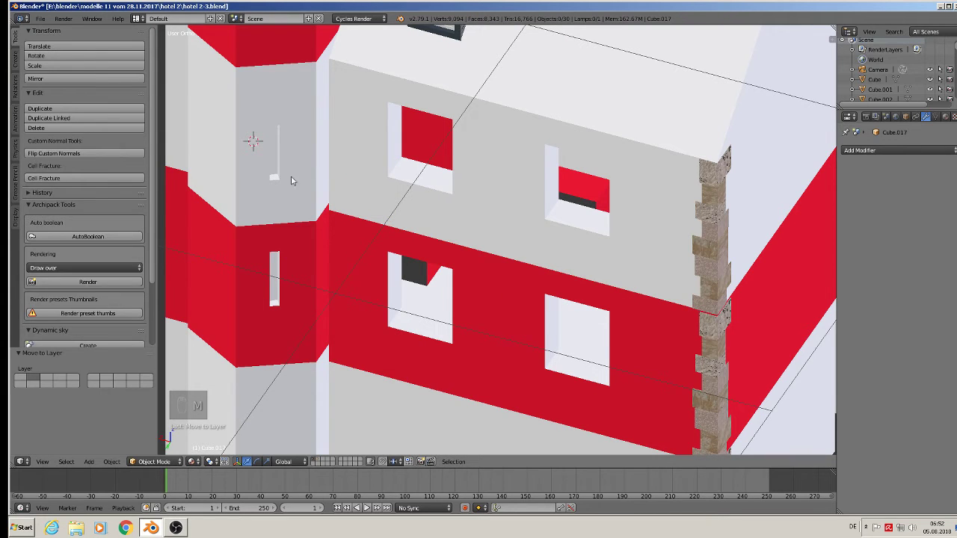
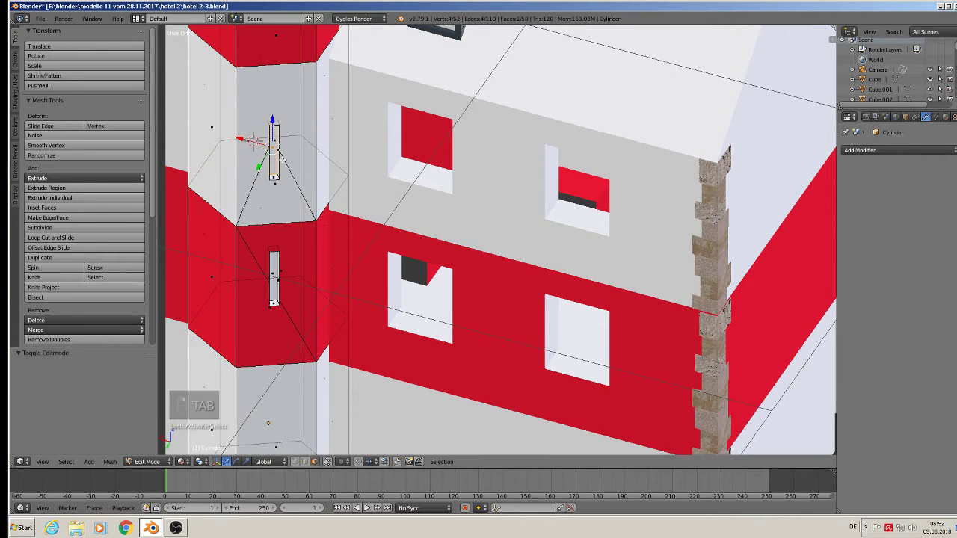
pyautogui.press('x')
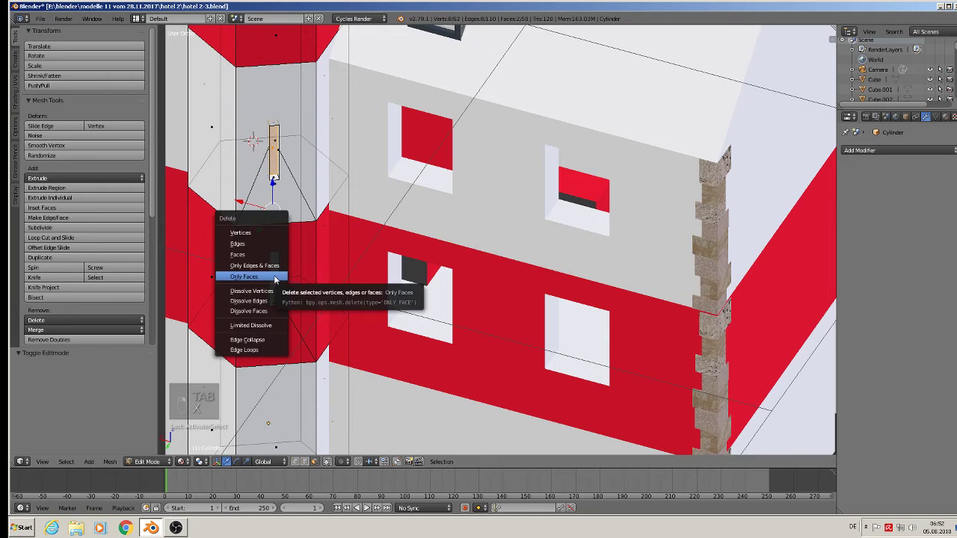
pyautogui.press('Tab')
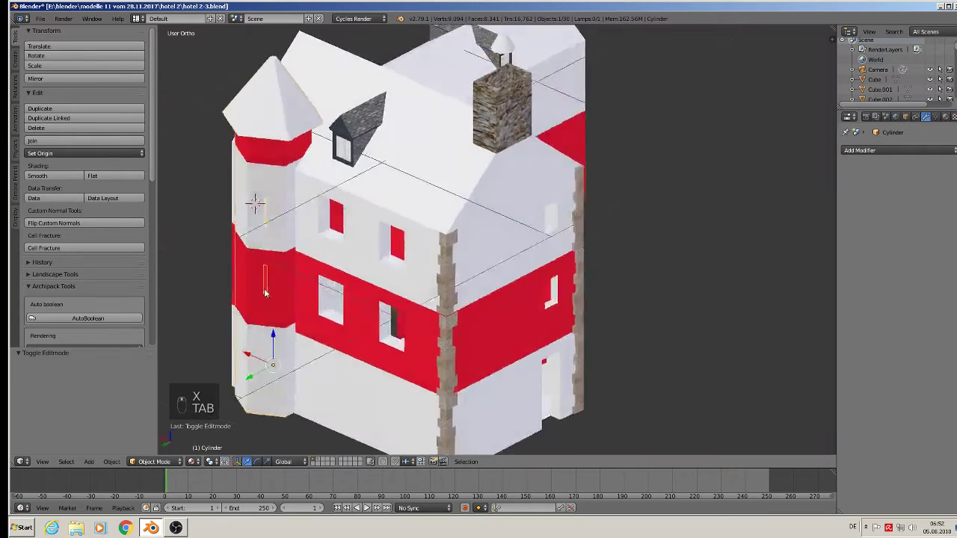
pyautogui.press('a')
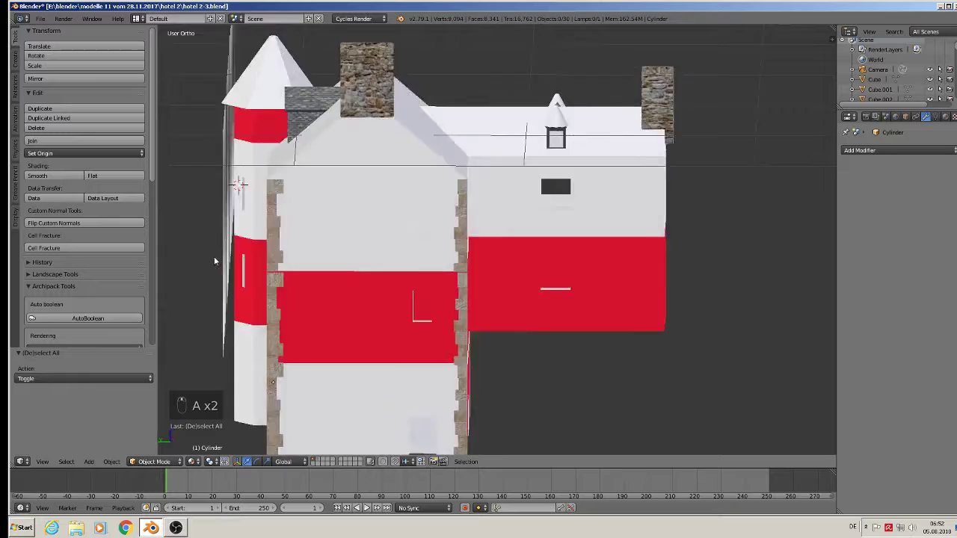
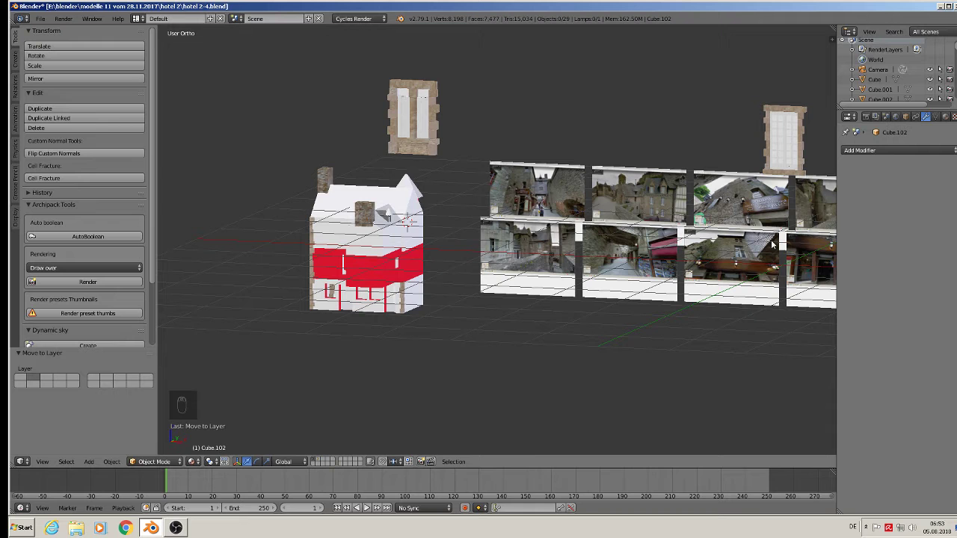
# - Select the upper stone-framed window model and move it to its own layer
pyautogui.rightClick(421, 125)
pyautogui.press('m')
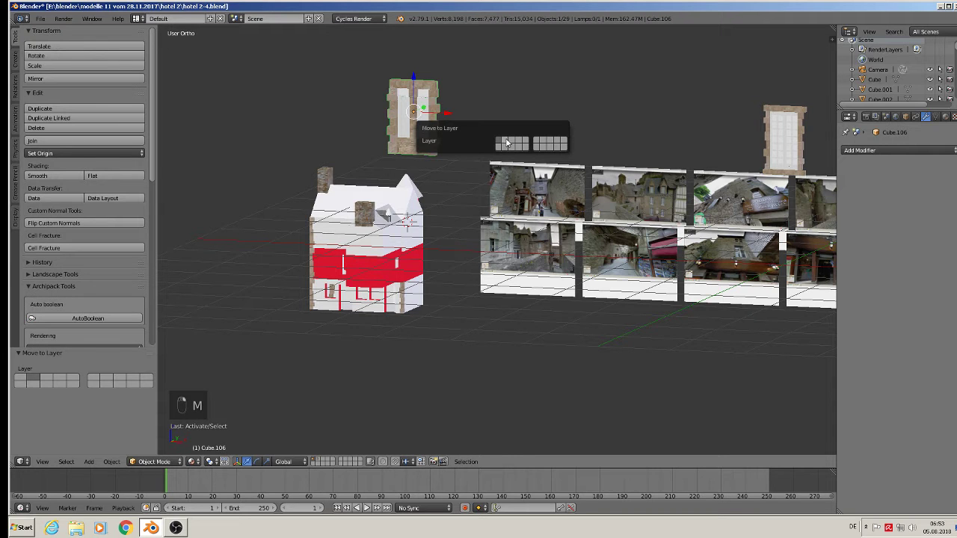
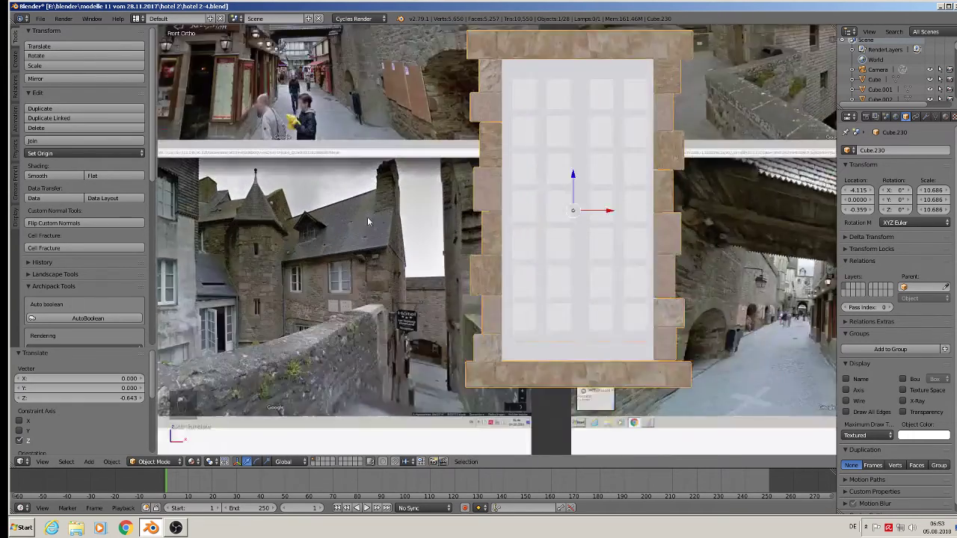
# - Select the lower rows of glazing bars and panes in the window mesh and delete them
pyautogui.moveTo(356, 259); pyautogui.dragTo(320, 294)
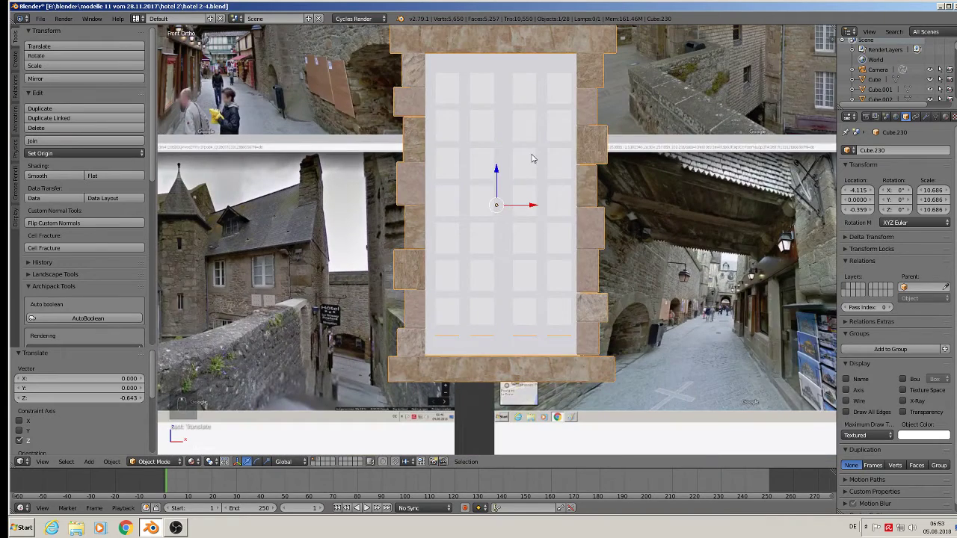
pyautogui.press('Tab')
pyautogui.press('a')
pyautogui.press('a')
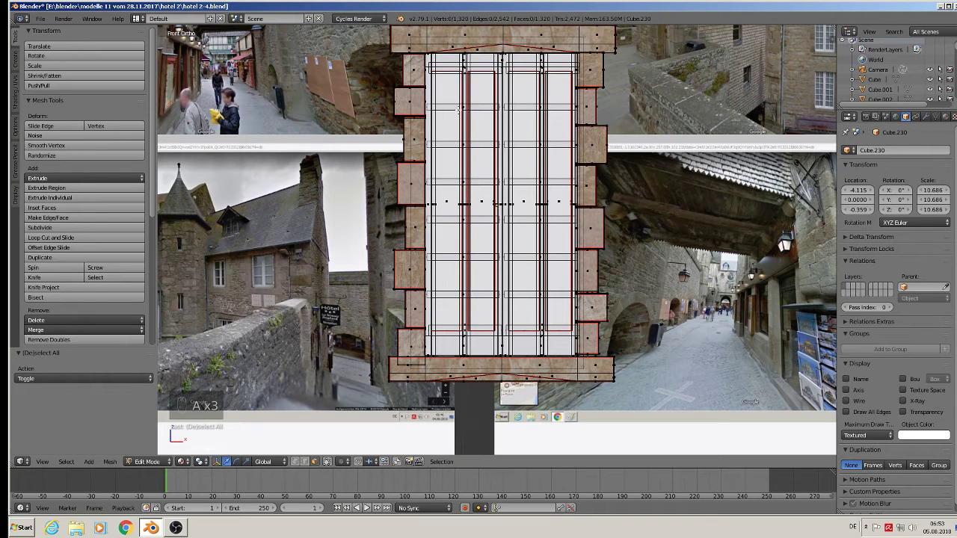
pyautogui.press('l')
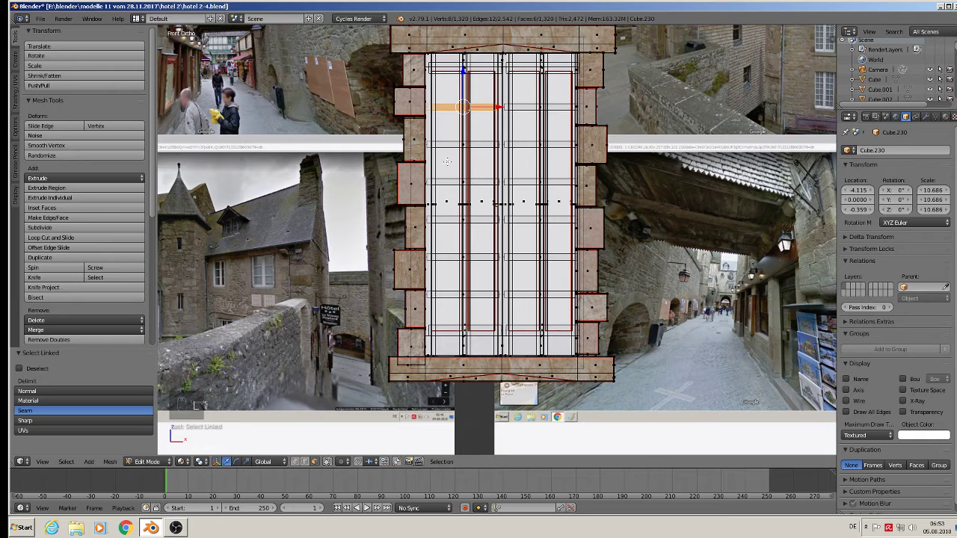
pyautogui.press('l')
pyautogui.press('l')
pyautogui.press('l')
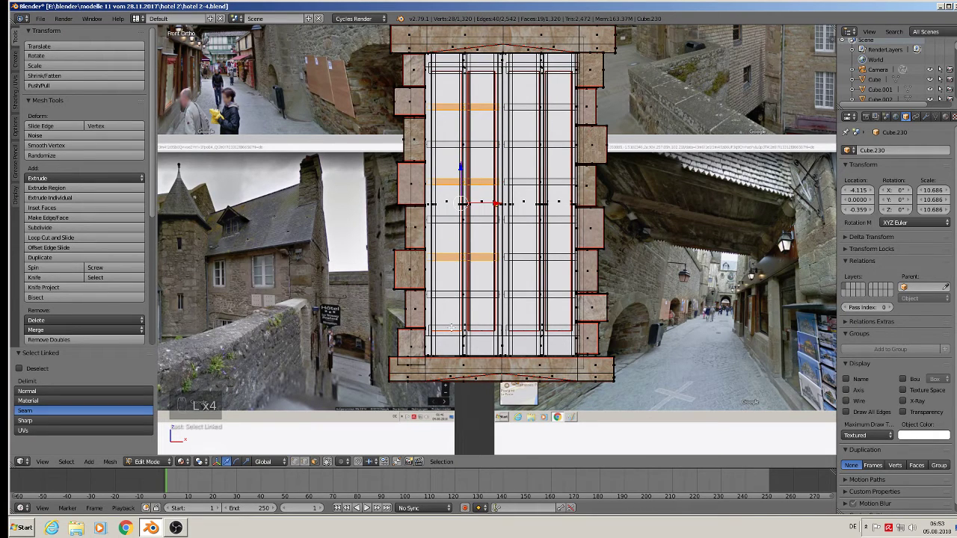
pyautogui.press('ctrl+z')
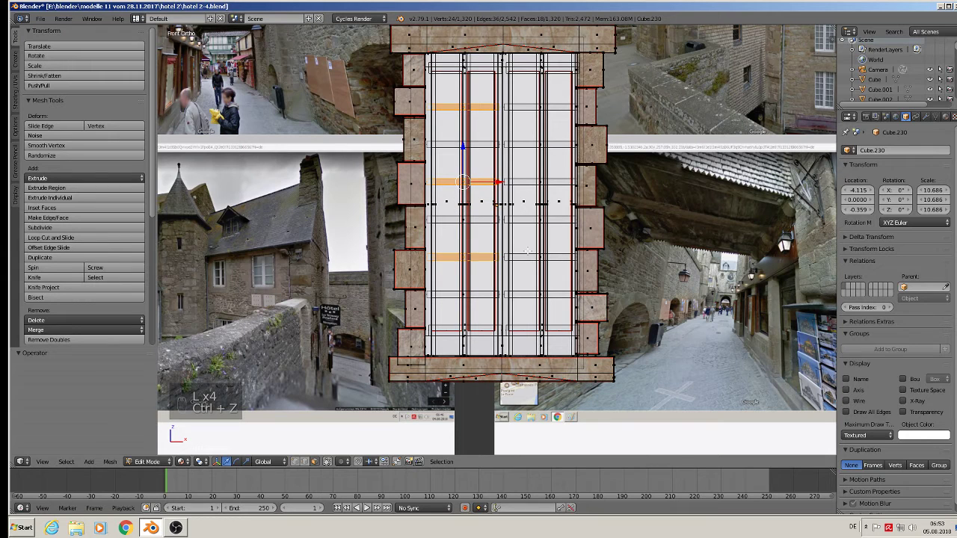
pyautogui.press('l')
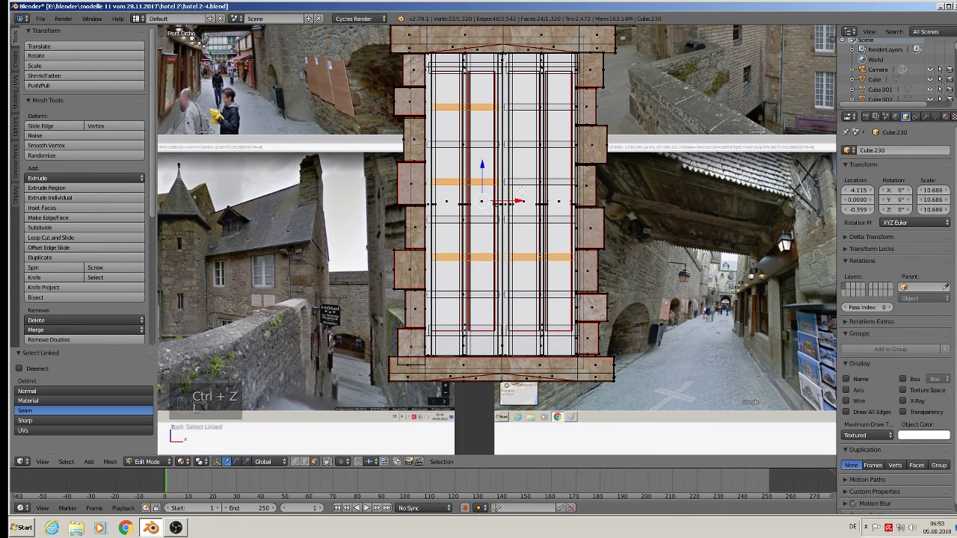
pyautogui.press('l')
pyautogui.press('ctrl+z')
pyautogui.press('l')
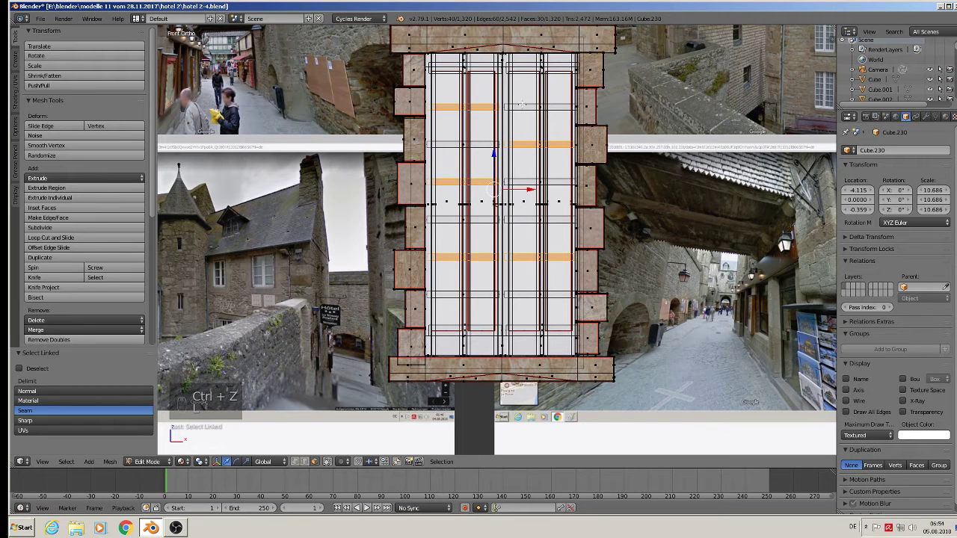
pyautogui.press('l')
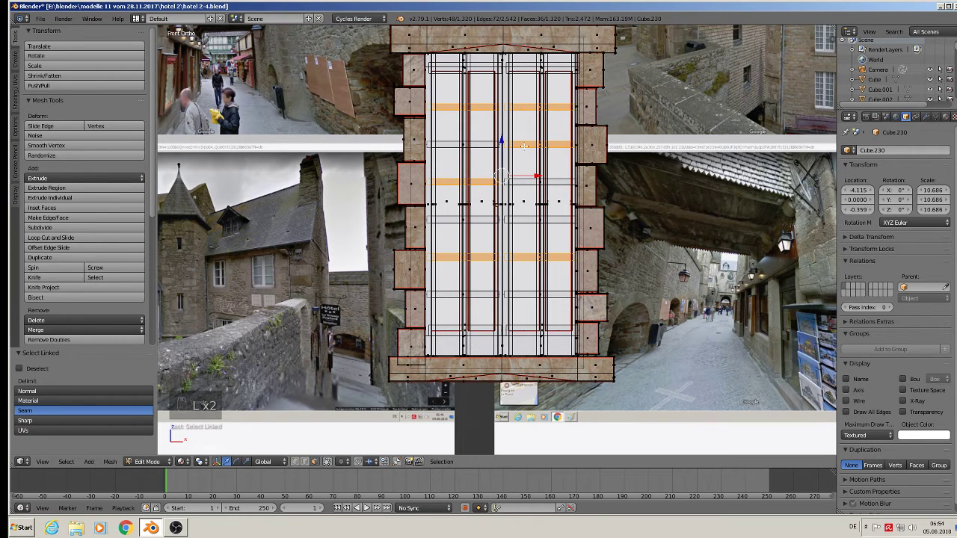
pyautogui.press('ctrl+z')
pyautogui.press('ctrl+z')
pyautogui.press('l')
pyautogui.press('l')
pyautogui.press('x')
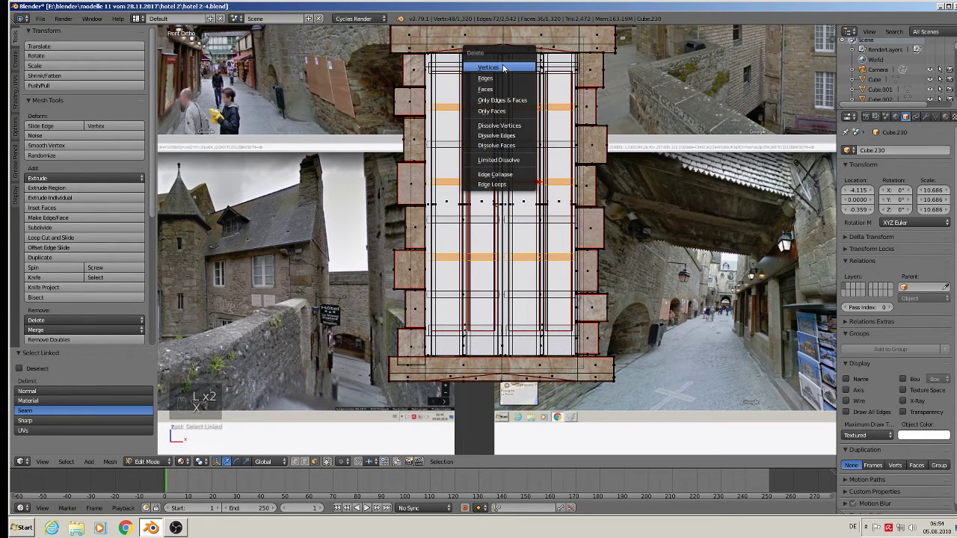
pyautogui.press('Tab')
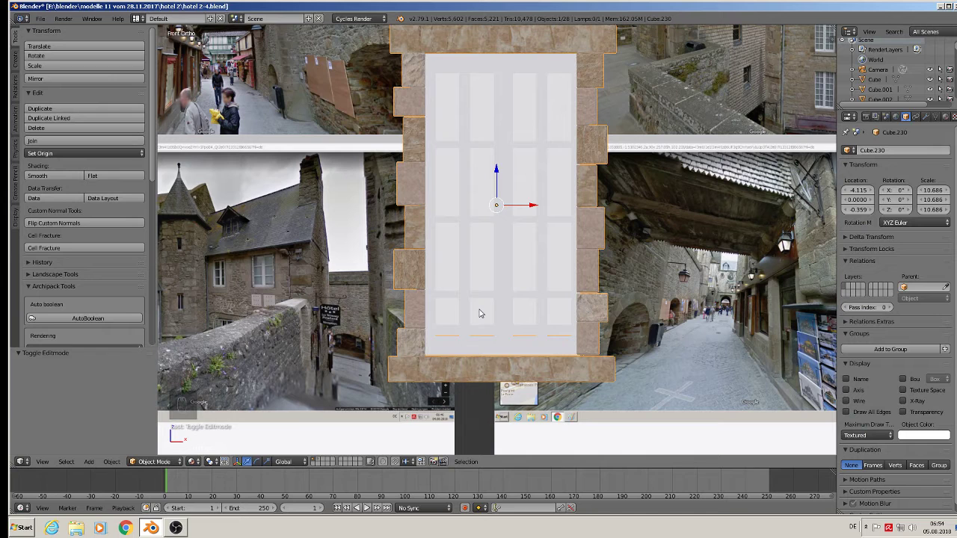
# - Remove the lower frame edges, move the bottom edges upward and scale the window shorter in height
pyautogui.press('Tab')
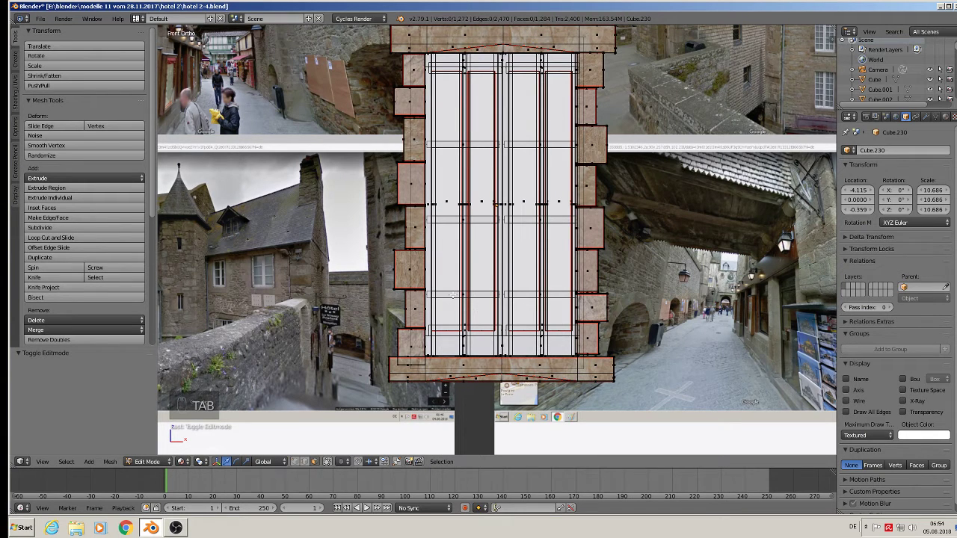
pyautogui.press('l')
pyautogui.press('l')
pyautogui.press('x')
pyautogui.press('Tab')
pyautogui.press('Tab')
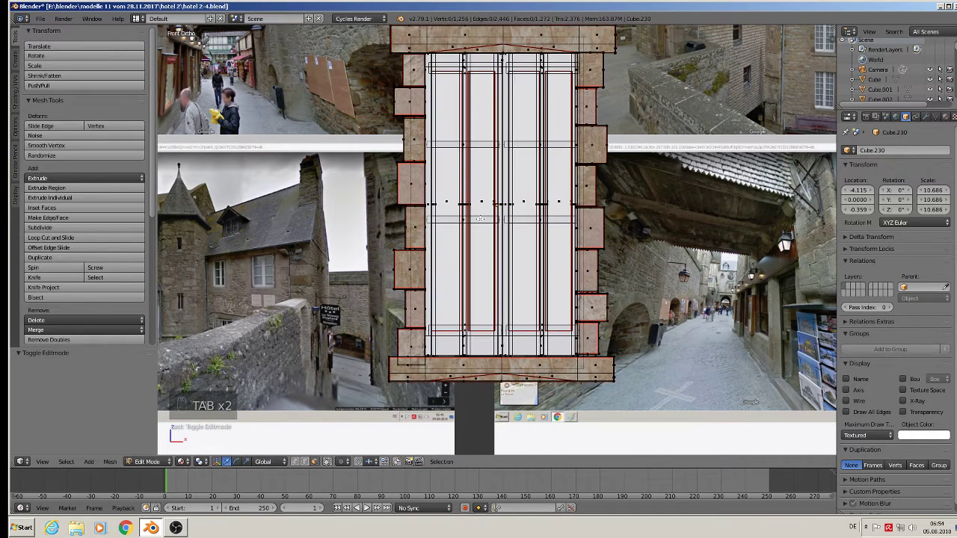
pyautogui.press('l')
pyautogui.press('l')
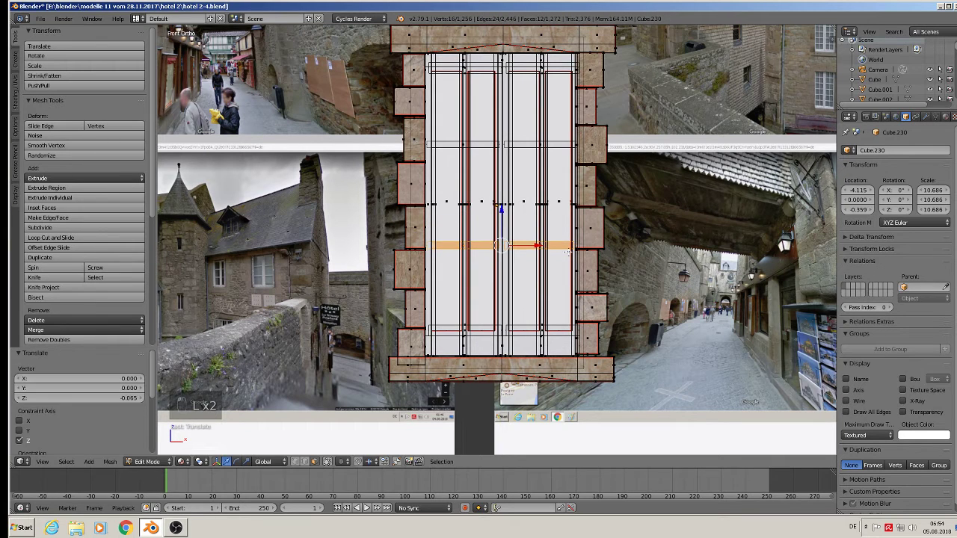
pyautogui.press('Tab')
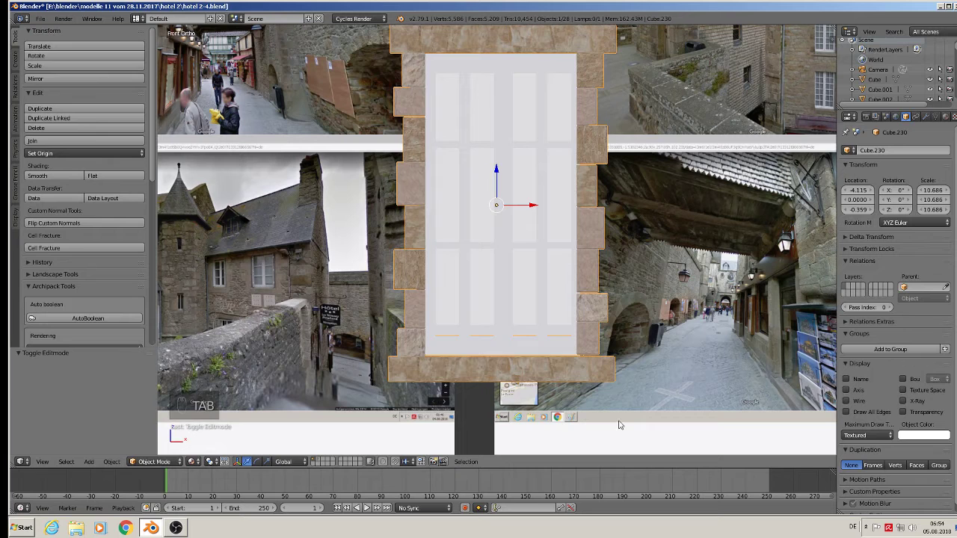
pyautogui.press('s')
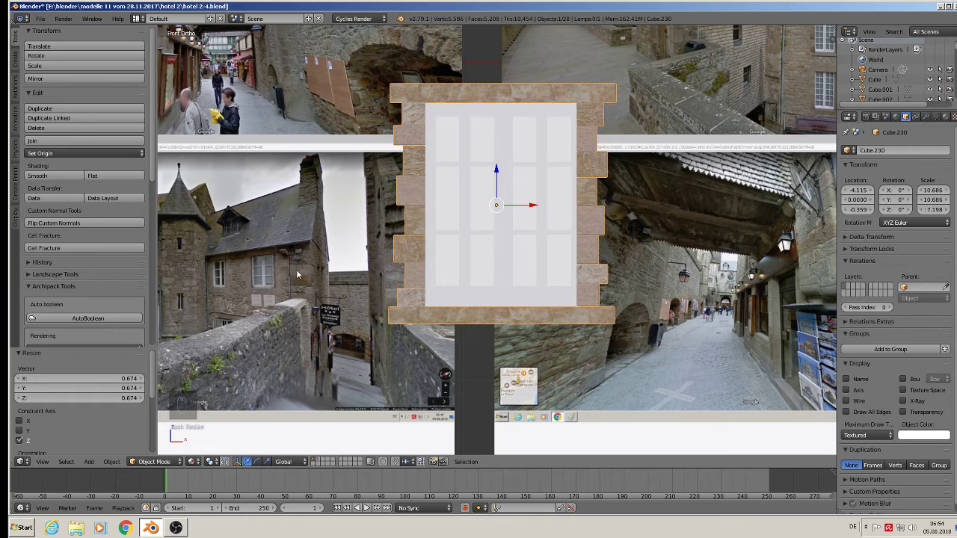
pyautogui.press('Tab')
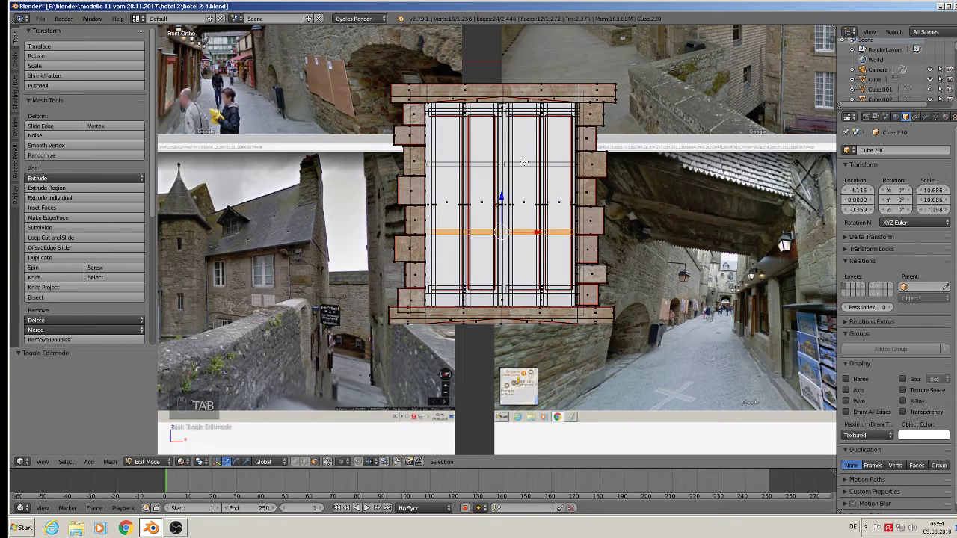
# - Select and delete the right-hand pane columns and the leftover vertical bar, narrowing the window to two columns
pyautogui.press('a')
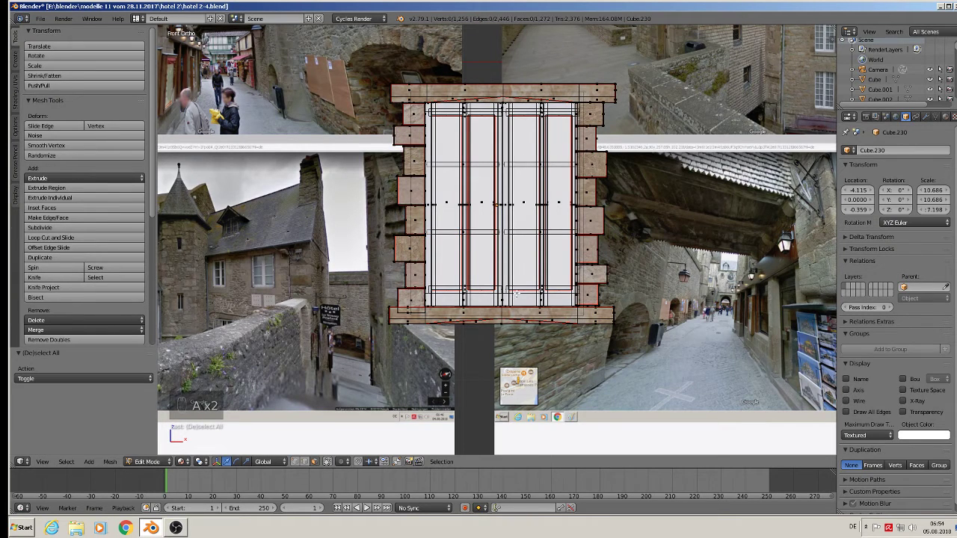
pyautogui.press('l')
pyautogui.press('l')
pyautogui.press('l')
pyautogui.press('l')
pyautogui.press('l')
pyautogui.press('l')
pyautogui.press('l')
pyautogui.press('l')
pyautogui.press('l')
pyautogui.press('l')
pyautogui.press('l')
pyautogui.press('a')
pyautogui.press('l')
pyautogui.press('l')
pyautogui.press('l')
pyautogui.press('l')
pyautogui.press('l')
pyautogui.press('l')
pyautogui.press('l')
pyautogui.press('l')
pyautogui.press('l')
pyautogui.press('l')
pyautogui.press('l')
pyautogui.press('l')
pyautogui.press('l')
pyautogui.press('l')
pyautogui.press('l')
pyautogui.press('l')
pyautogui.press('l')
pyautogui.press('l')
pyautogui.press('l')
pyautogui.press('l')
pyautogui.press('l')
pyautogui.press('l')
pyautogui.press('l')
pyautogui.press('l')
pyautogui.press('l')
pyautogui.press('l')
pyautogui.press('l')
pyautogui.press('l')
pyautogui.press('x')
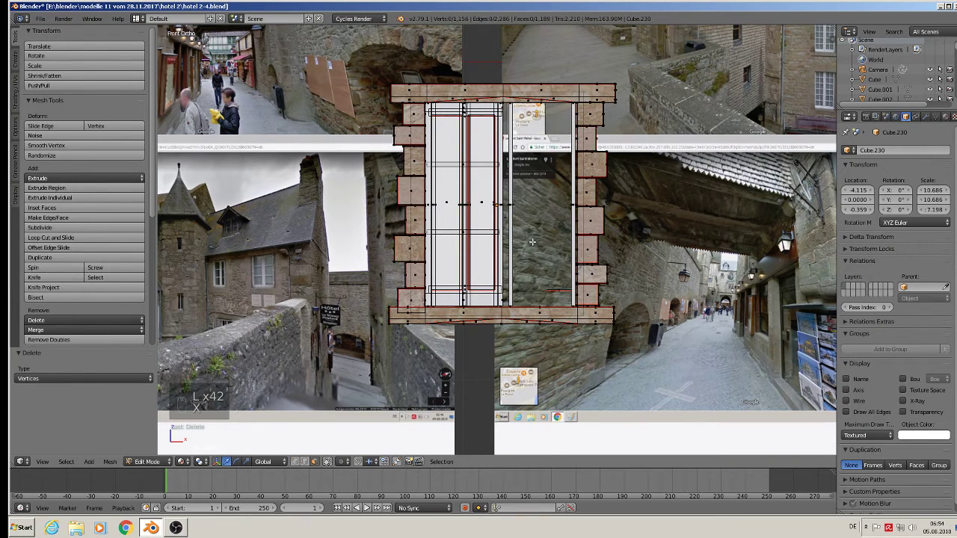
pyautogui.press('l')
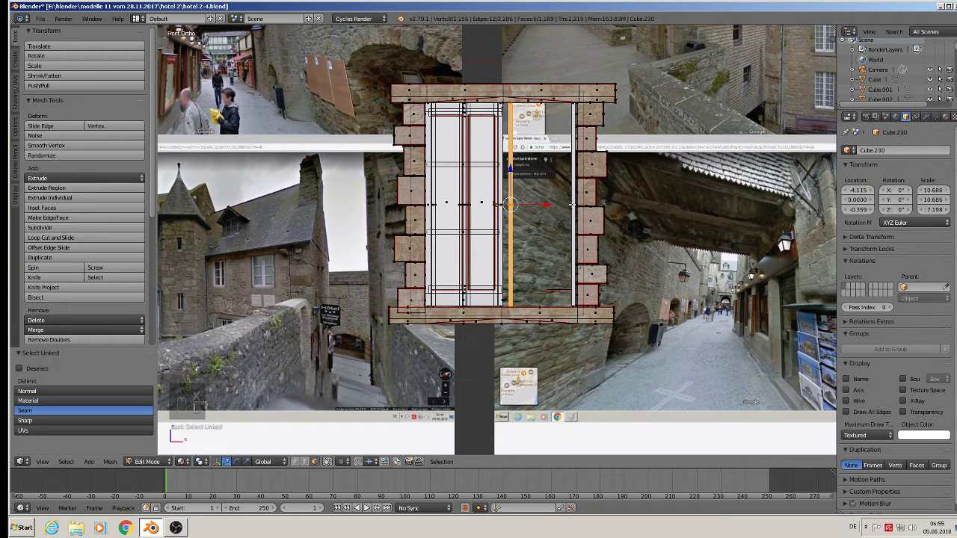
pyautogui.press('l')
pyautogui.press('x')
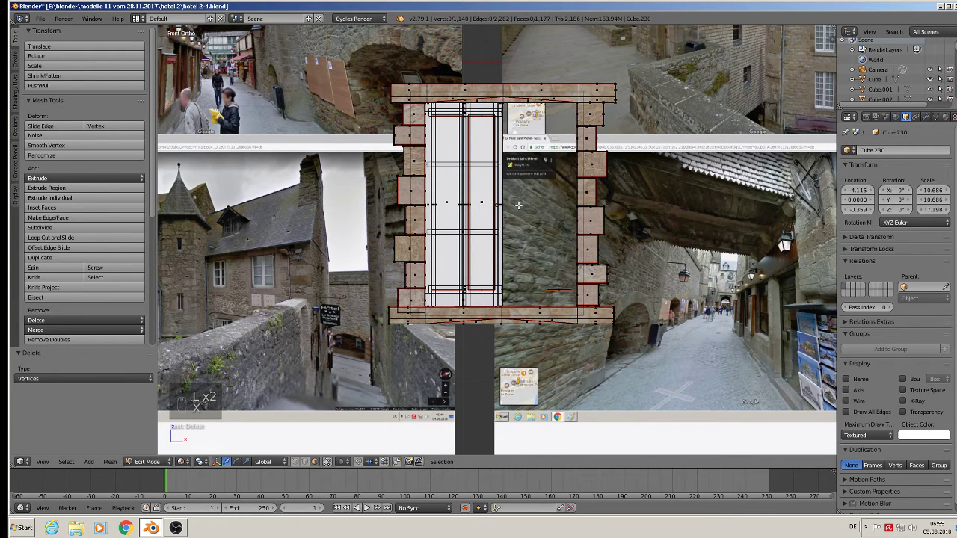
pyautogui.press('Tab')
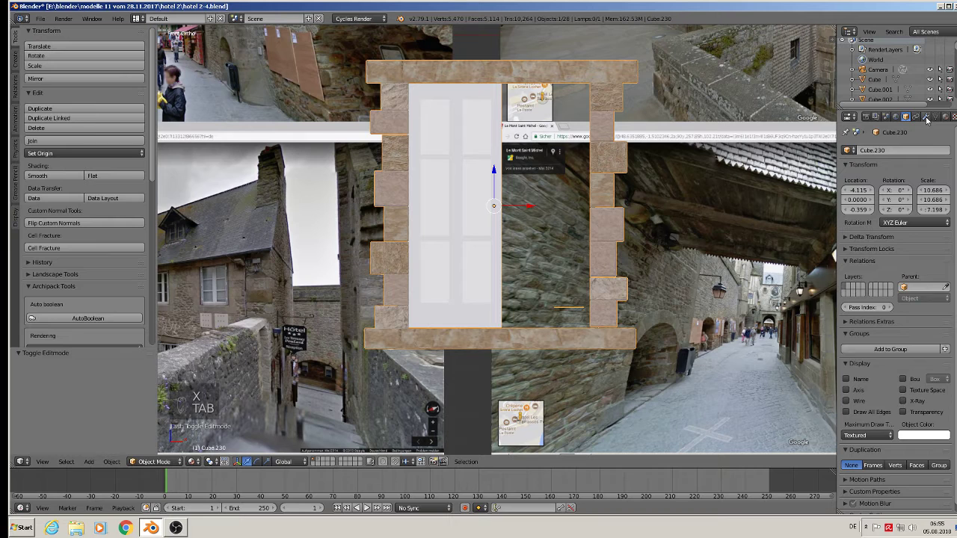
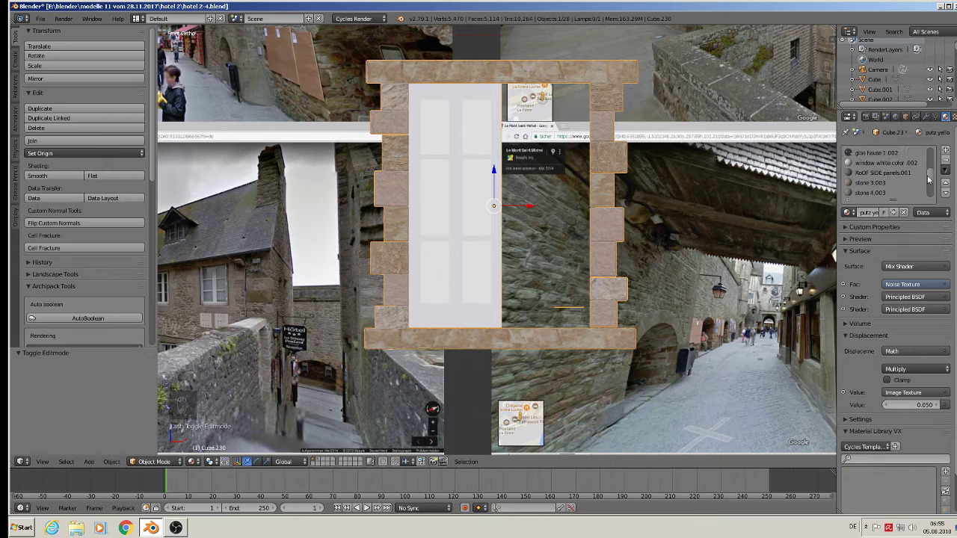
# - Select the white sash and glass panes and stretch them sideways to fit the narrowed frame
pyautogui.press('Tab')
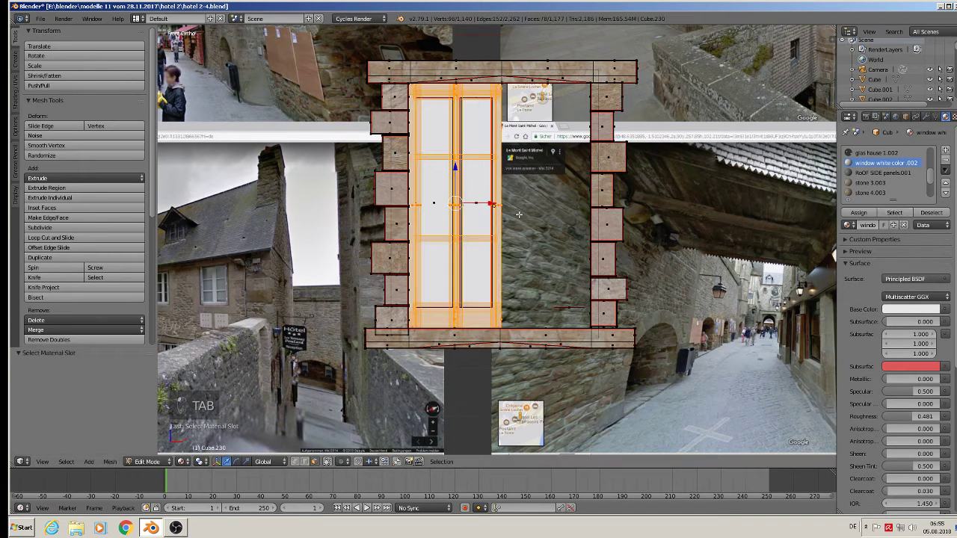
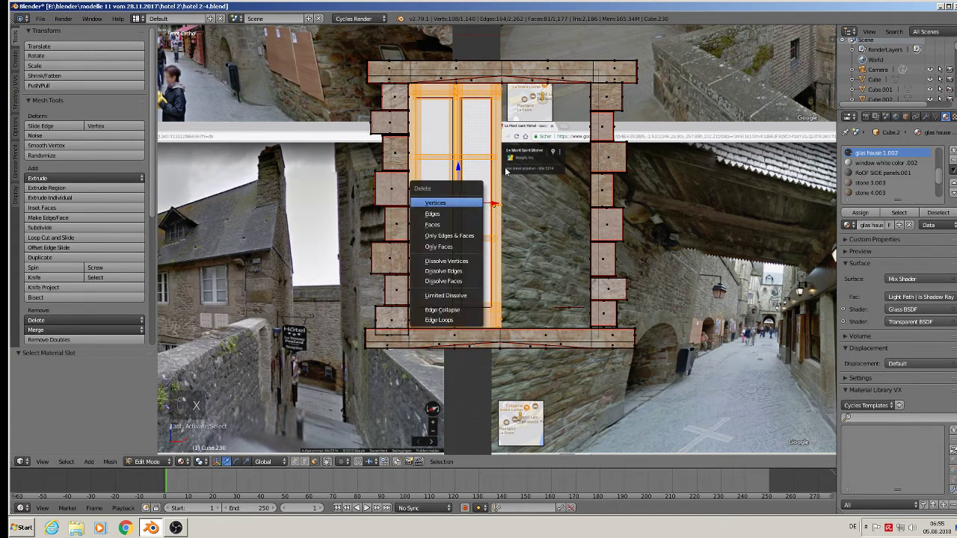
pyautogui.press('l')
pyautogui.press('l')
pyautogui.press('l')
pyautogui.press('l')
pyautogui.press('l')
pyautogui.press('l')
pyautogui.press('l')
pyautogui.press('l')
pyautogui.press('l')
pyautogui.press('s')
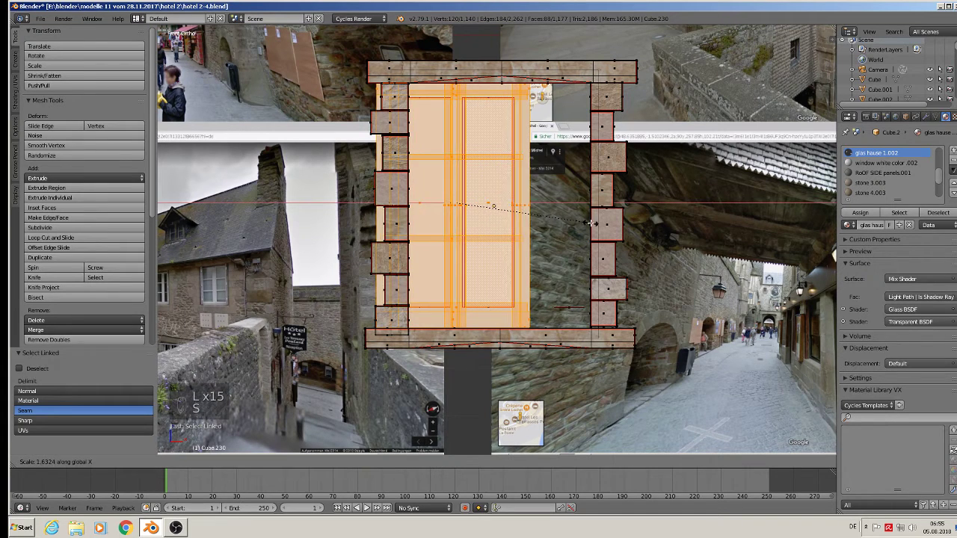
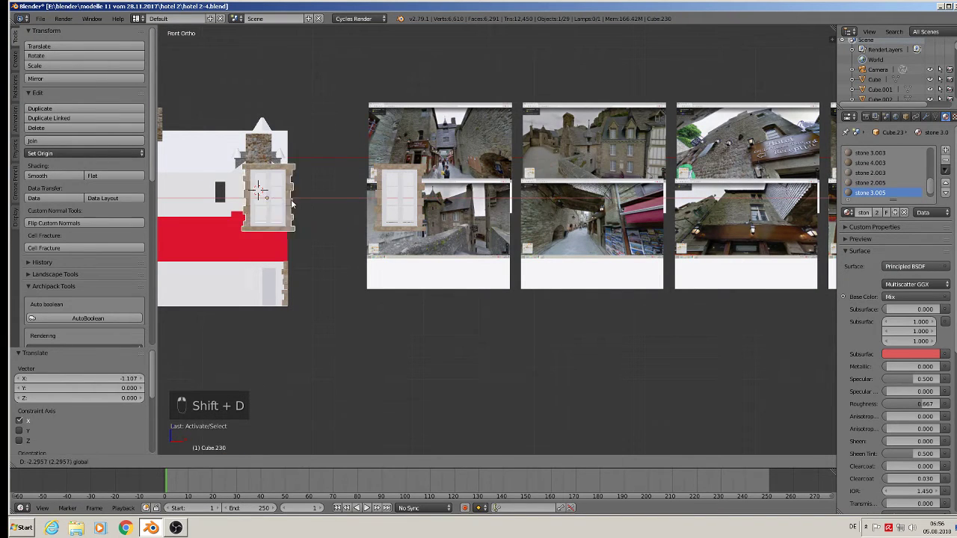
# - Turn the stone-framed window to face outward and shrink it to suit the hotel's front wall
pyautogui.moveTo(382, 212); pyautogui.dragTo(457, 202)
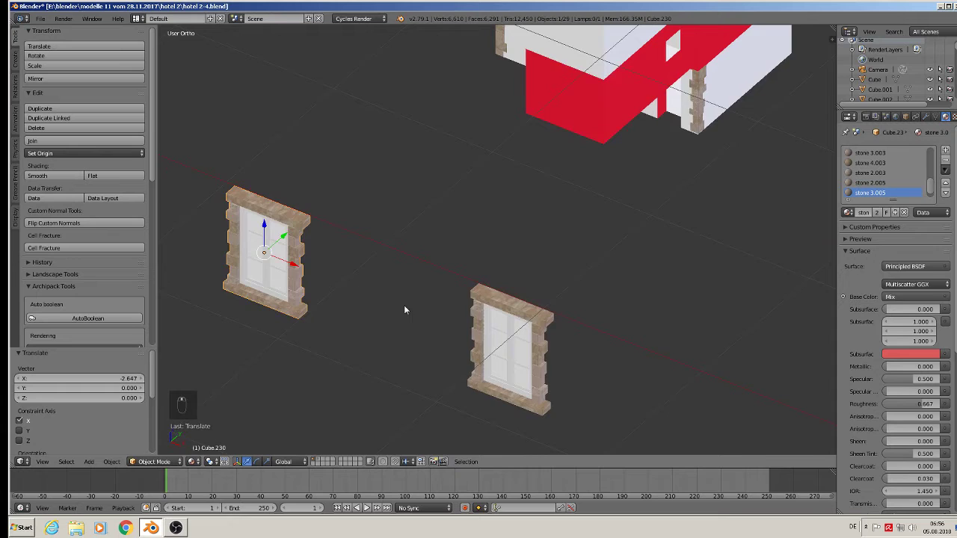
pyautogui.moveTo(417, 377); pyautogui.dragTo(420, 344)
pyautogui.moveTo(326, 371); pyautogui.dragTo(474, 293)
pyautogui.middleClick(420, 216)
pyautogui.press('r')
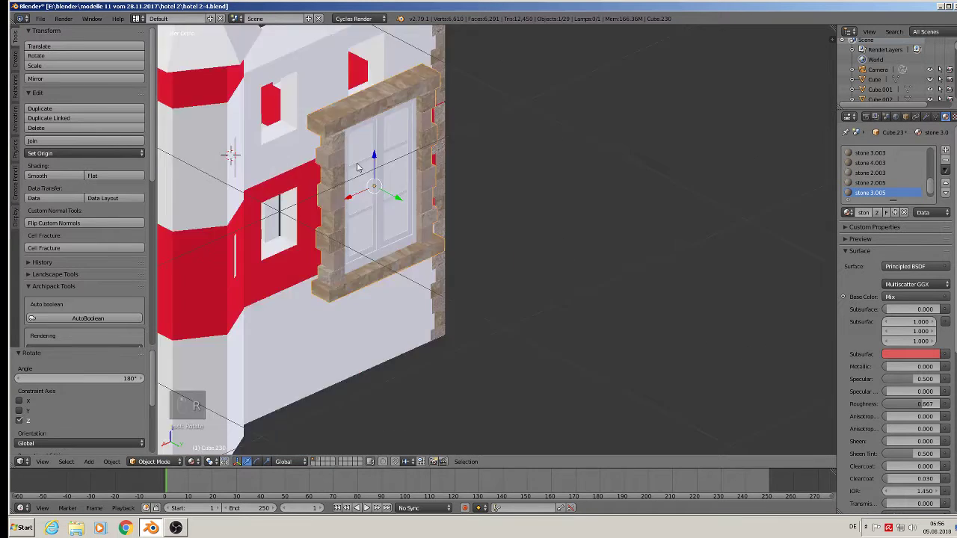
pyautogui.press('s')
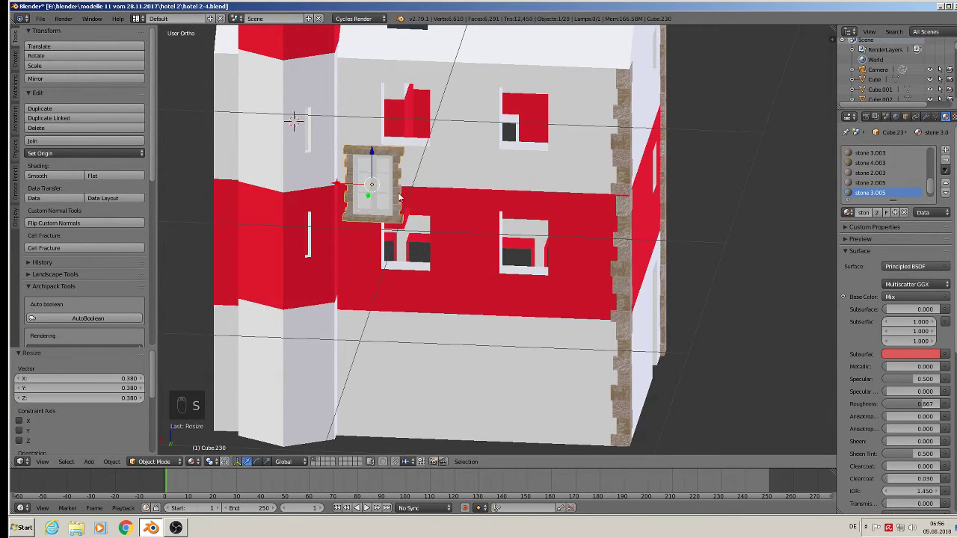
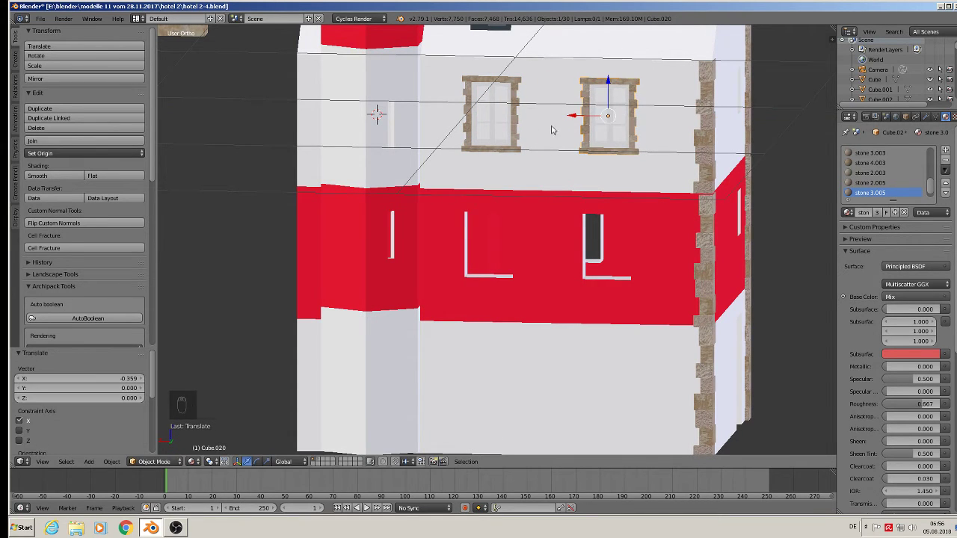
# - Duplicate the pair of windows into the red band below, giving four windows on the wall
pyautogui.press('shift+d')
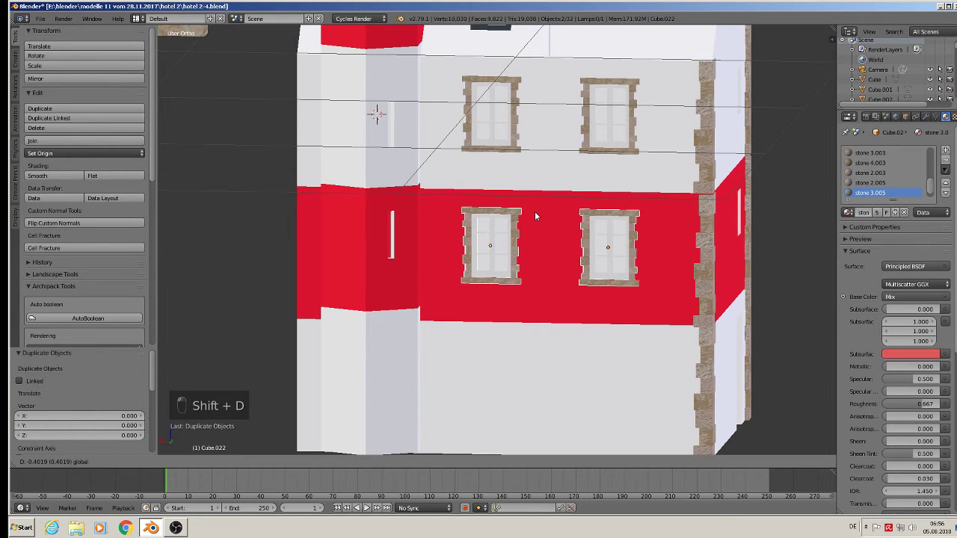
pyautogui.press('a')
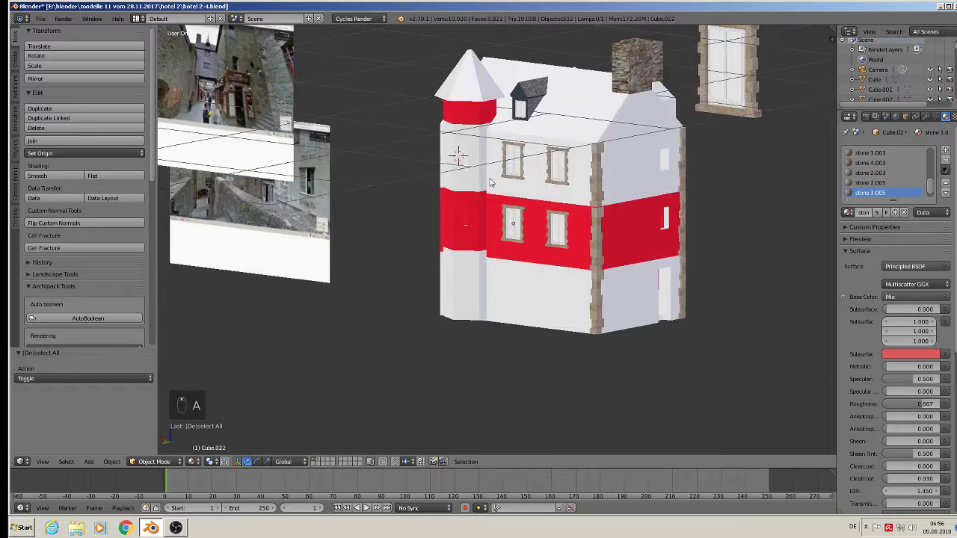
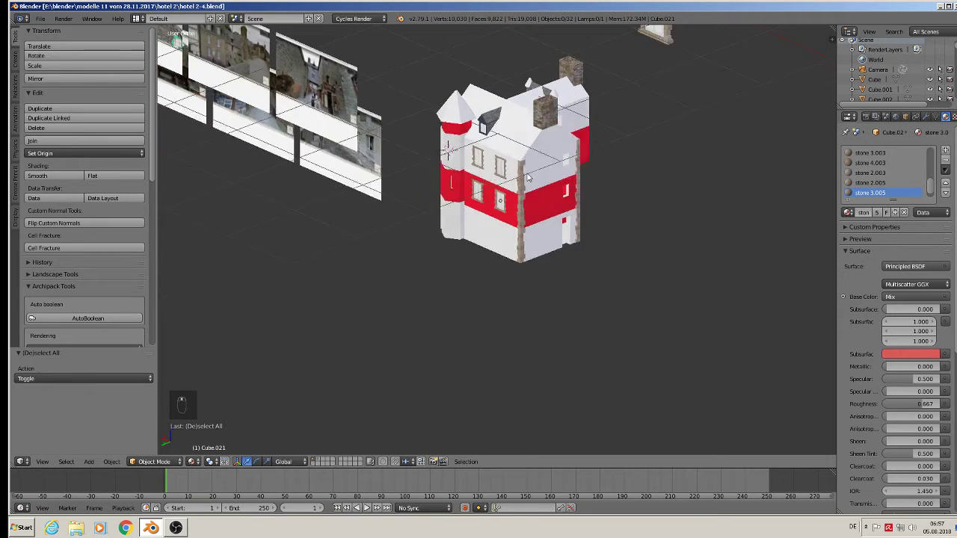
# - Switch to front view to look at the other tall stone-framed window straight on
pyautogui.press('KP_1')
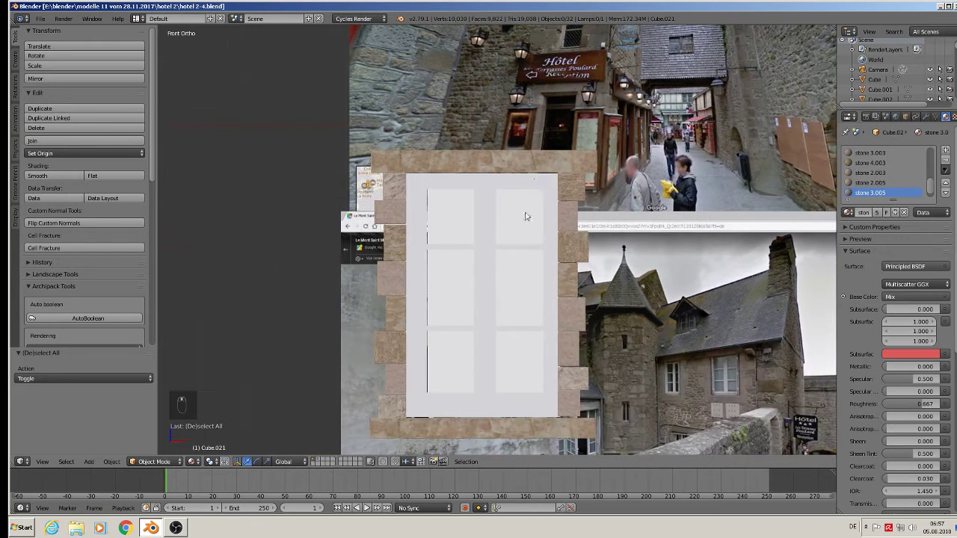
# - Edit the second window's mesh to shift a horizontal glazing bar and shorten the window
pyautogui.press('Tab')
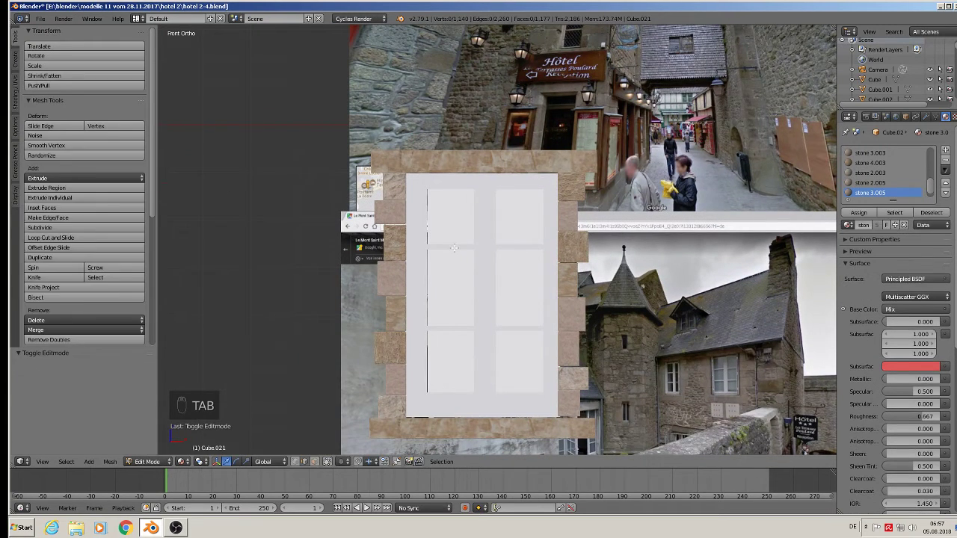
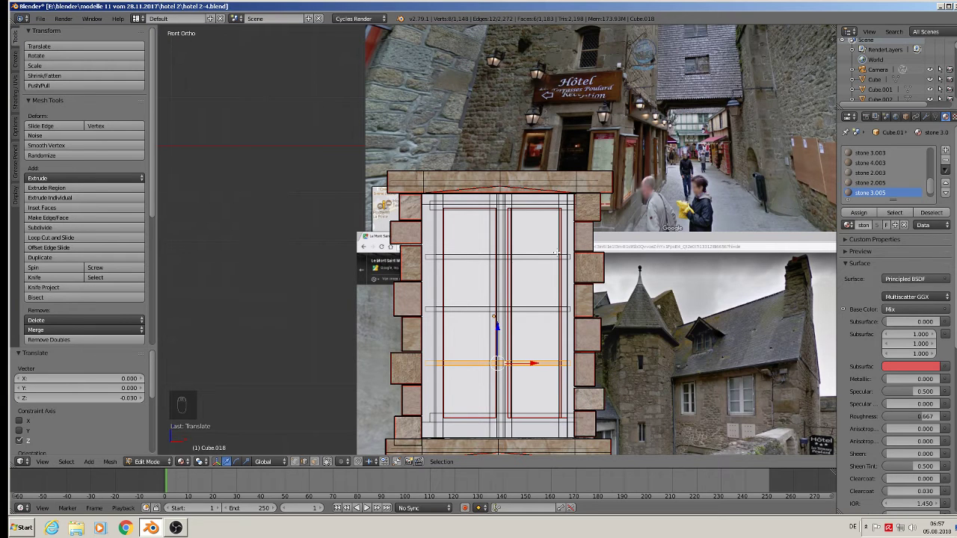
pyautogui.press('Tab')
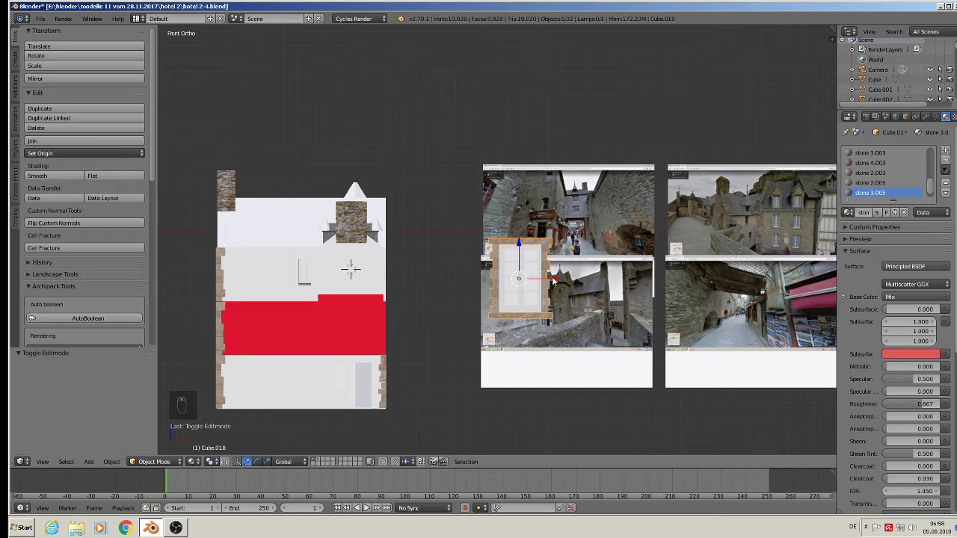
# - Rotate, shrink and lift the tall stone-framed window onto the side wall's white storey
pyautogui.moveTo(557, 281); pyautogui.dragTo(340, 297)
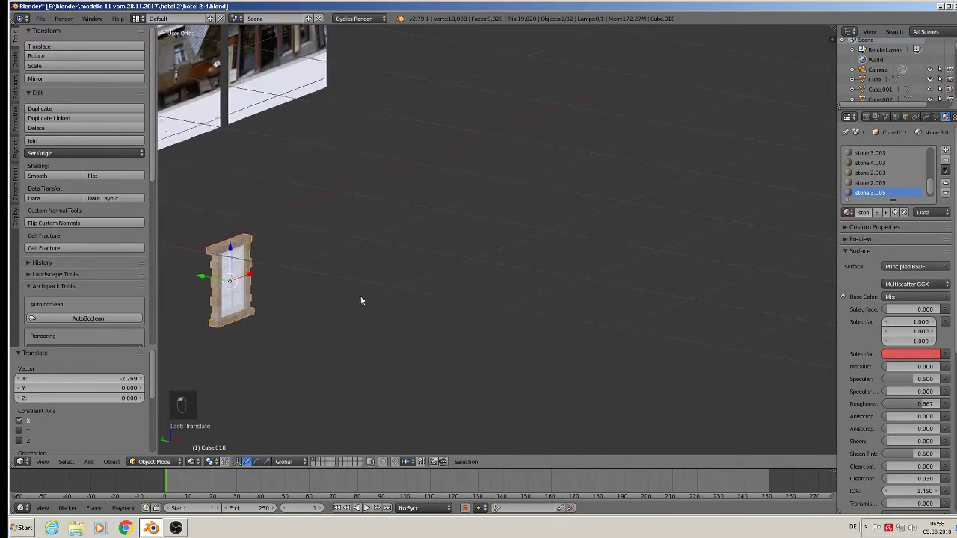
pyautogui.moveTo(664, 274); pyautogui.dragTo(297, 228)
pyautogui.click(297, 228)
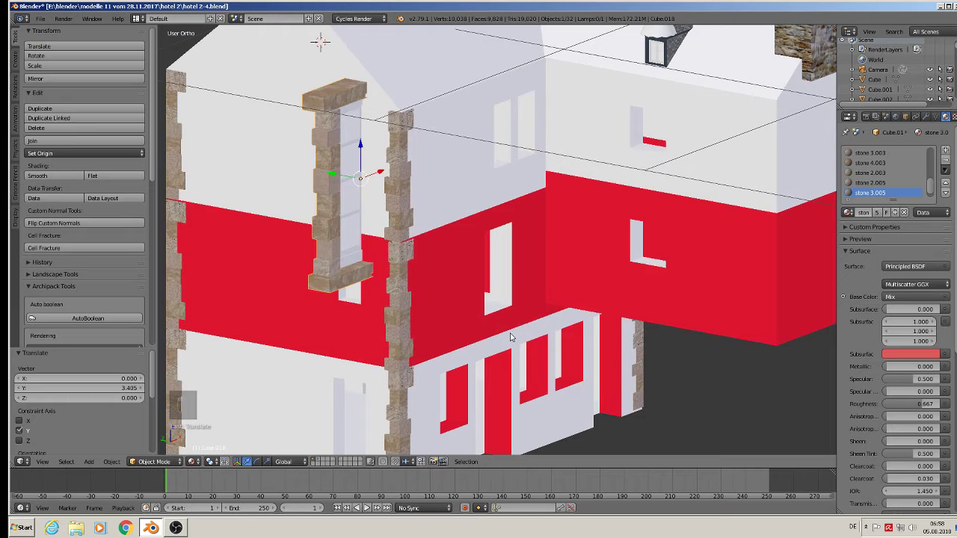
pyautogui.press('r')
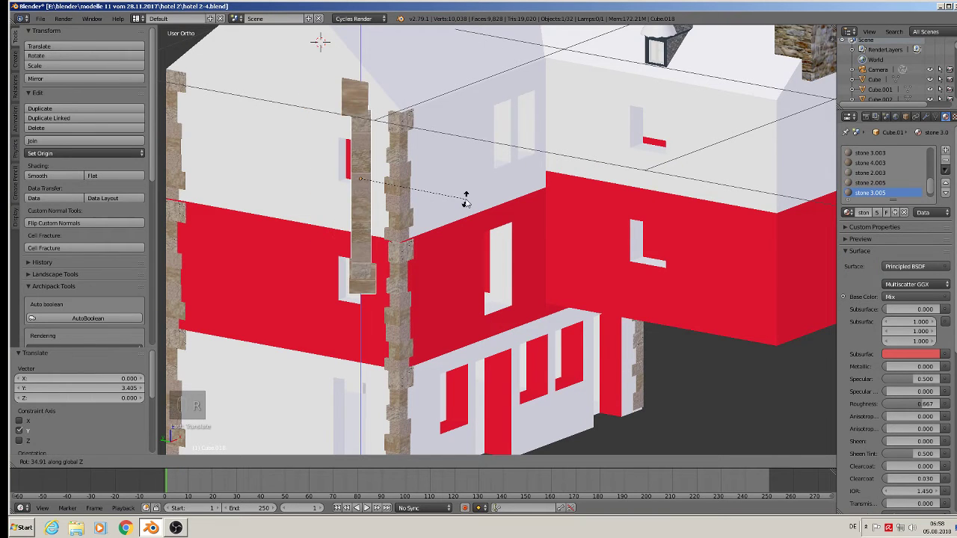
pyautogui.press('s')
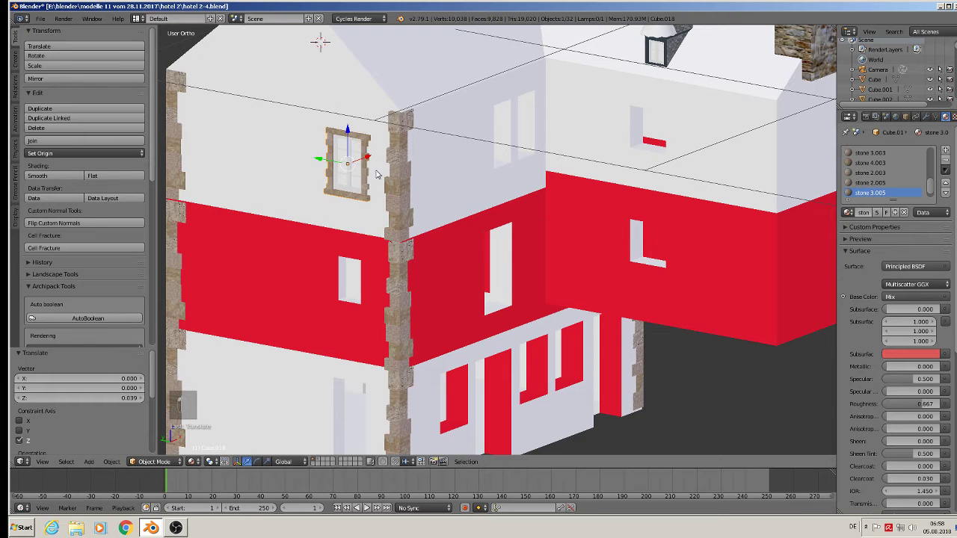
pyautogui.press('s')
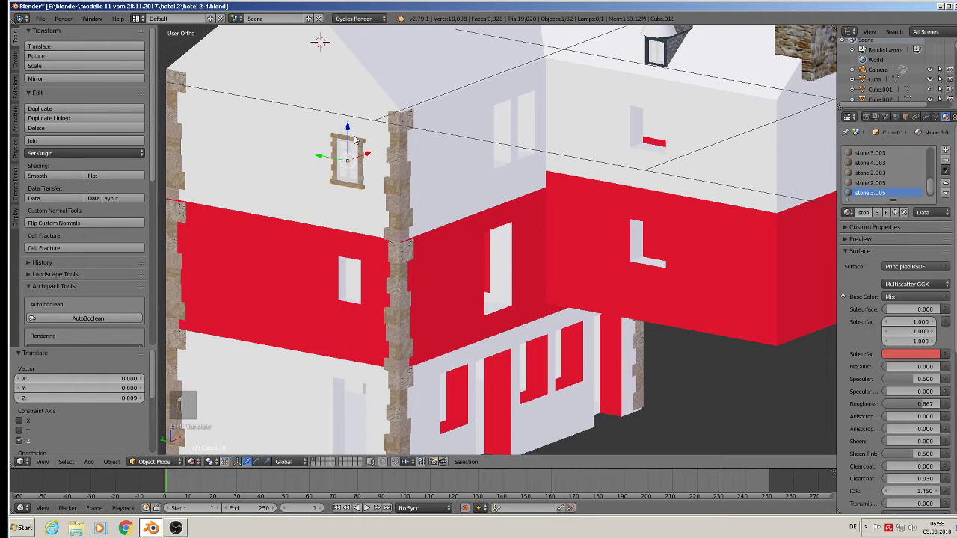
# - Duplicate the small window down into the red band and clear the selection
pyautogui.press('shift+d')
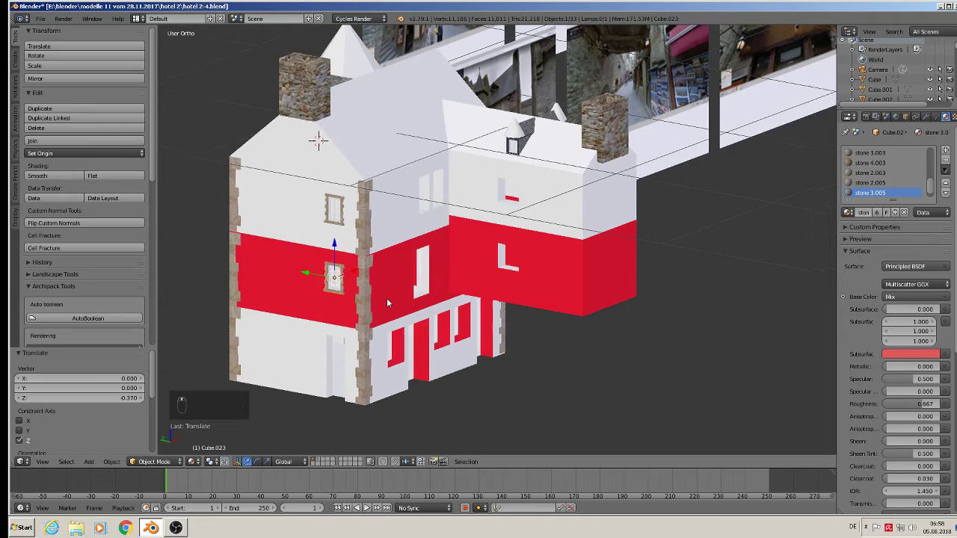
pyautogui.press('a')
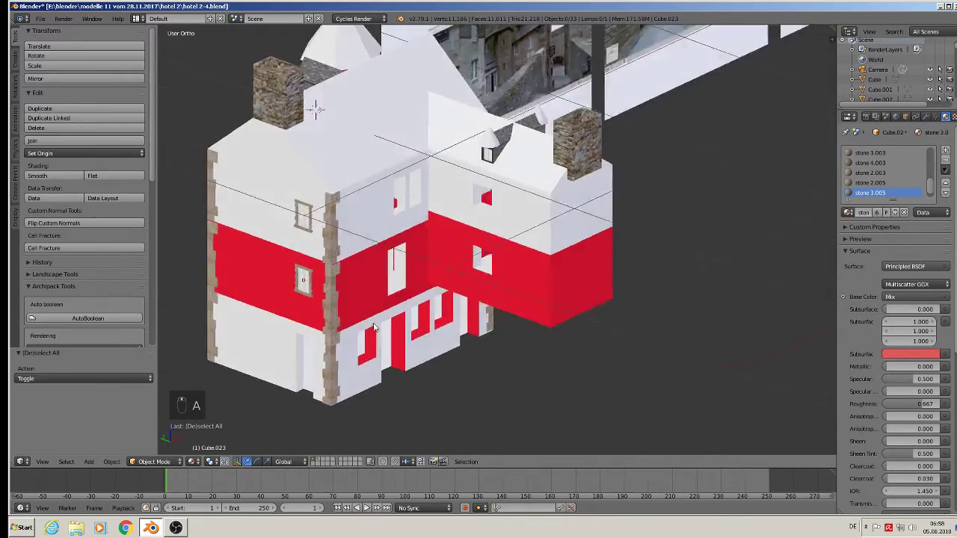
# - Pan and zoom in close on the street reference photos
pyautogui.moveTo(37, 18); pyautogui.dragTo(734, 313)
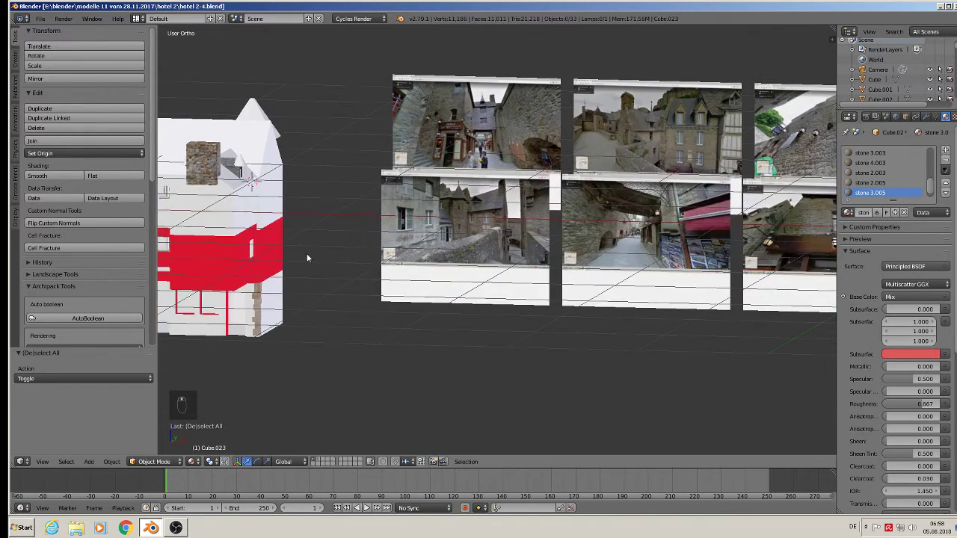
pyautogui.press('KP_1')
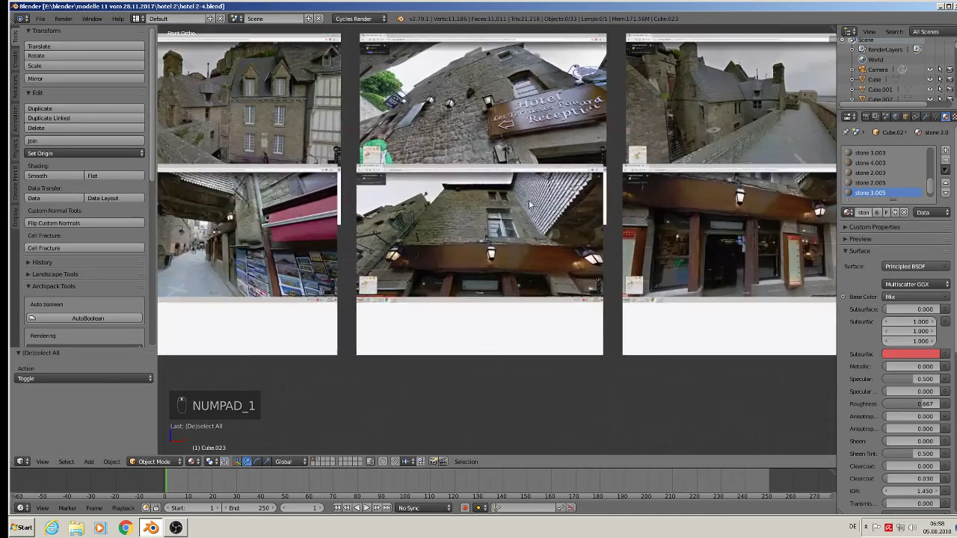
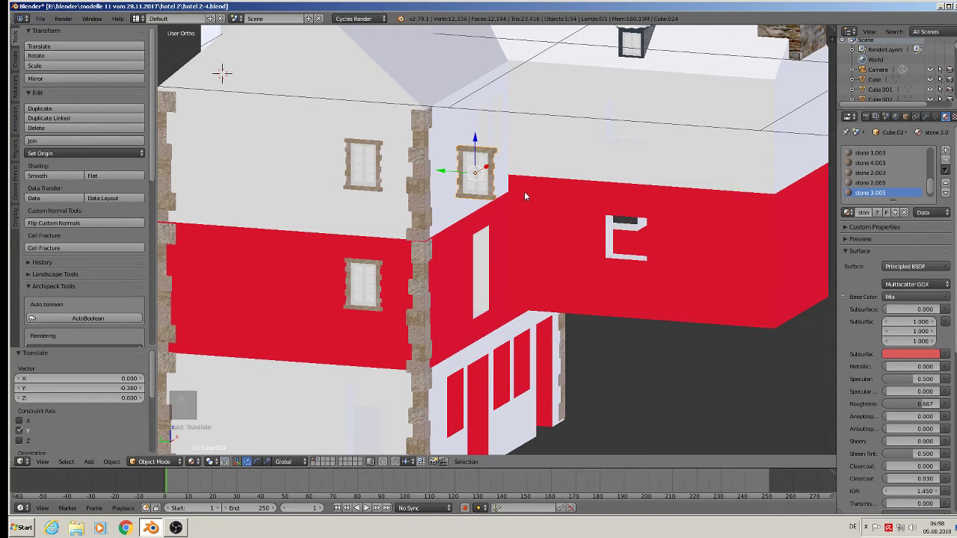
# - Delete the copied window by the corner and start picking linked parts of the window mesh
pyautogui.press('x')
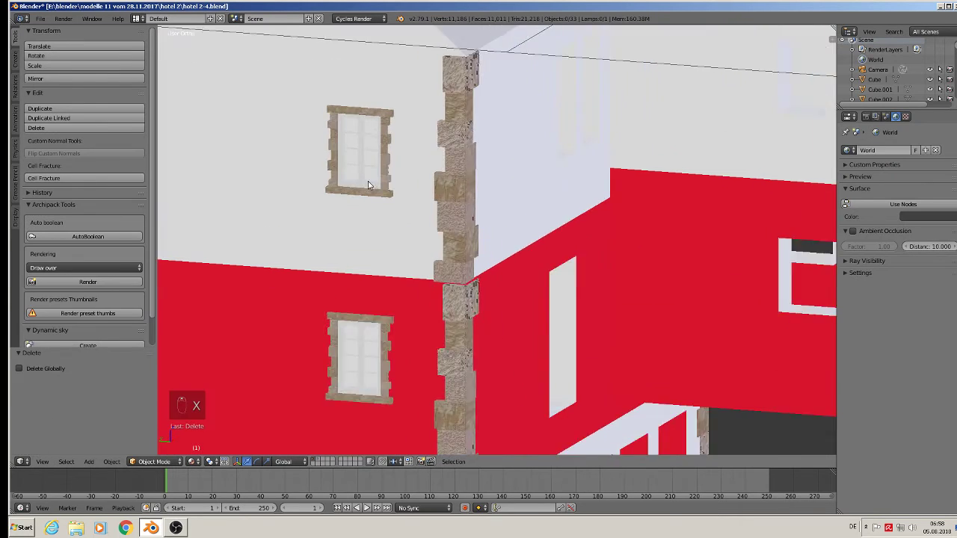
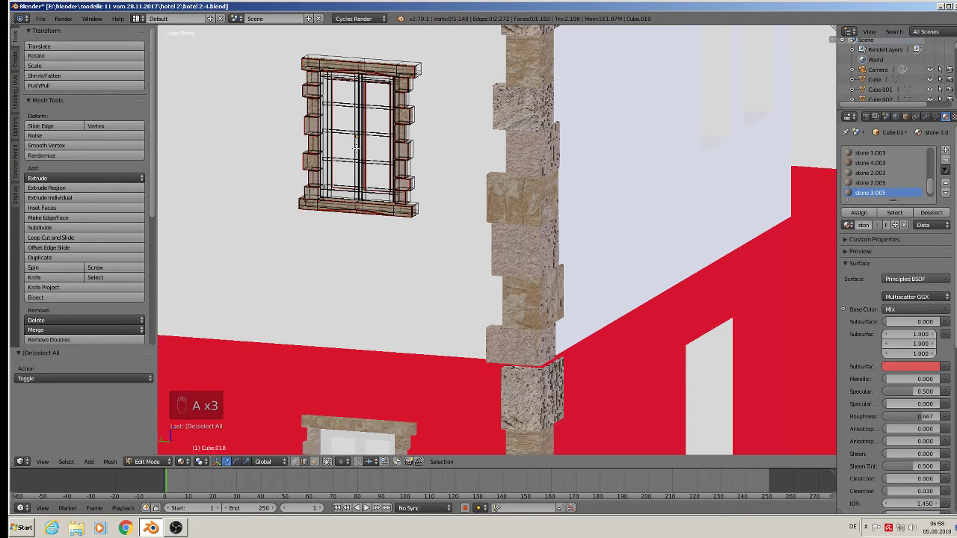
pyautogui.press('l')
pyautogui.press('x')
pyautogui.press('l')
pyautogui.press('l')
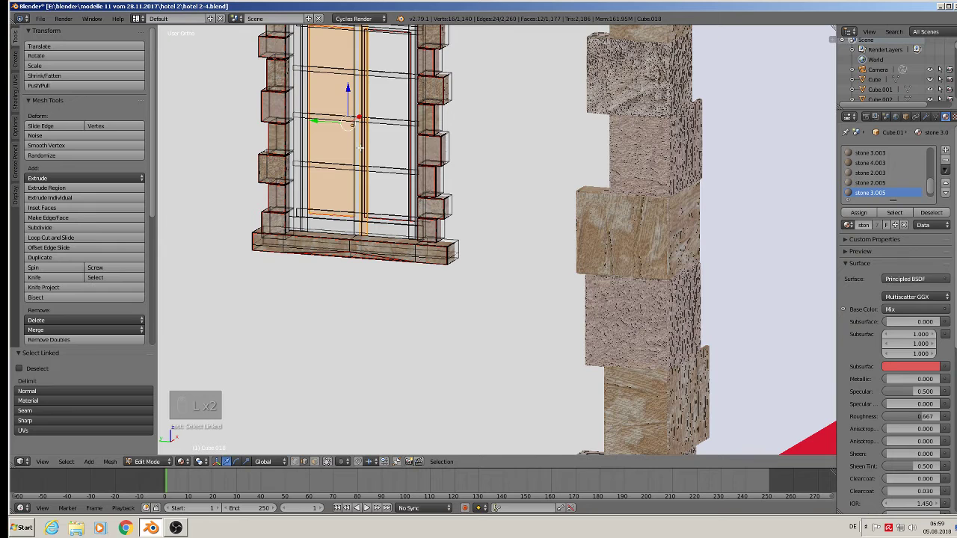
# - Delete the central vertical divider and adjacent pane pieces, leaving one pane with horizontal bars
pyautogui.press('a')
pyautogui.press('l')
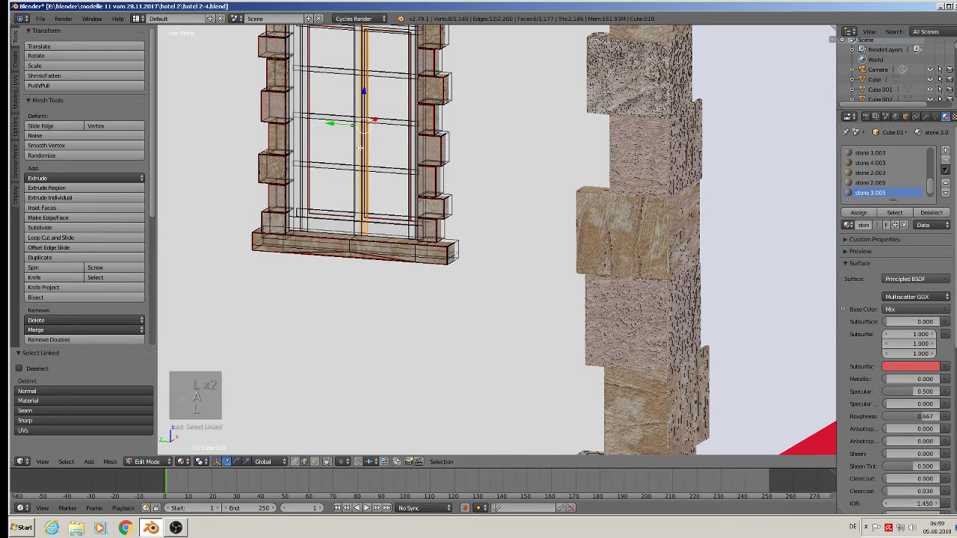
pyautogui.press('x')
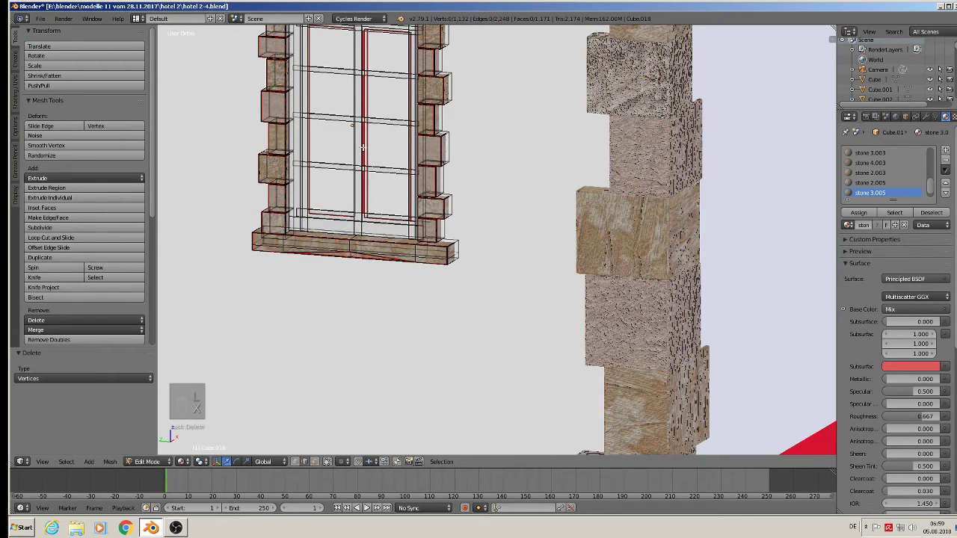
pyautogui.press('l')
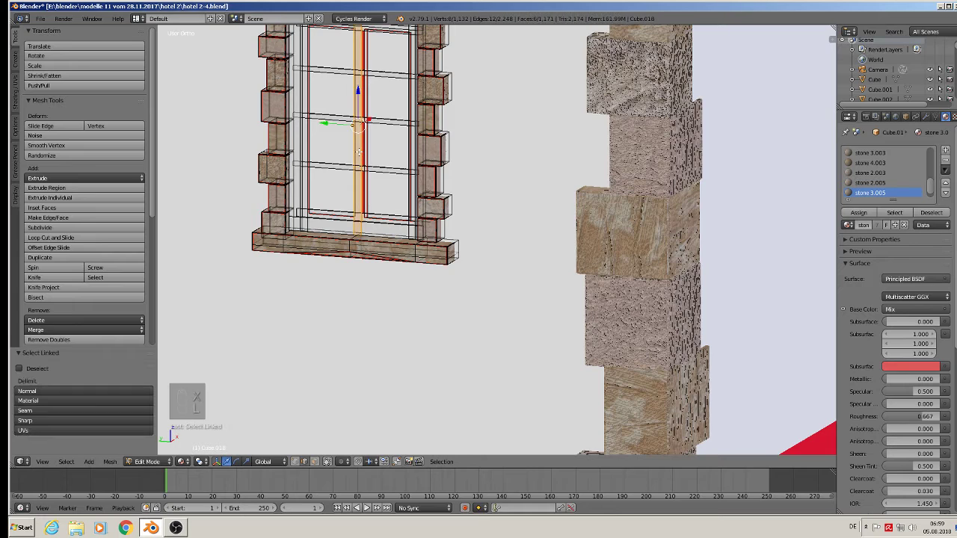
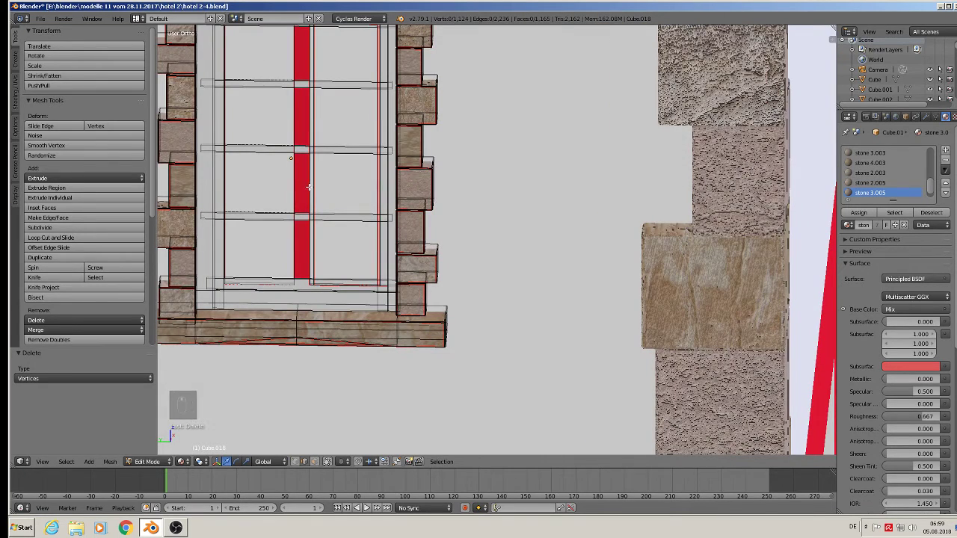
pyautogui.press('l')
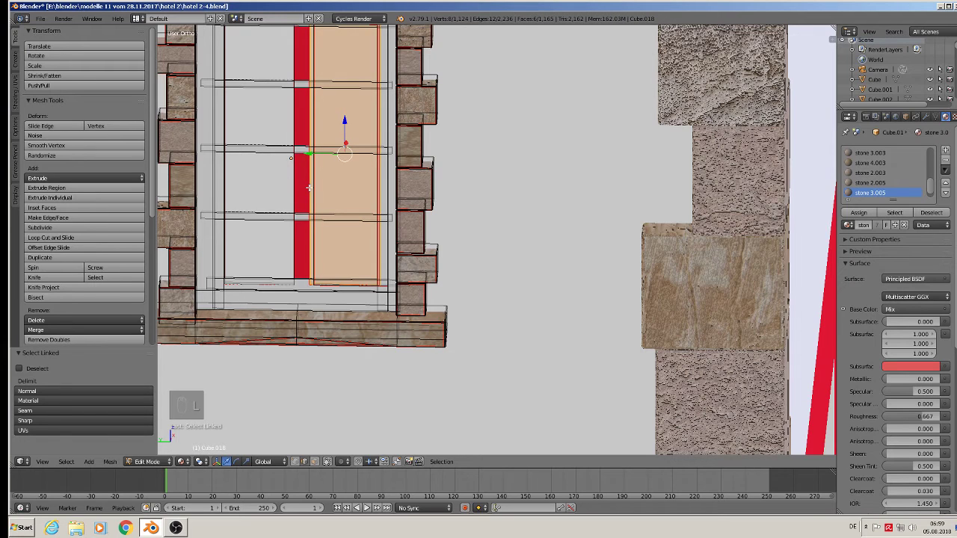
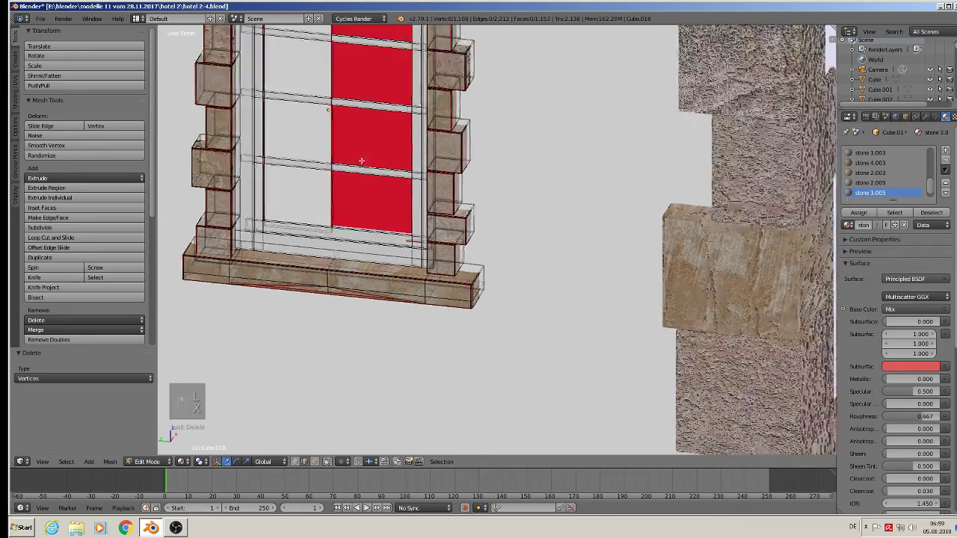
pyautogui.write('Zuletzt: Delete')
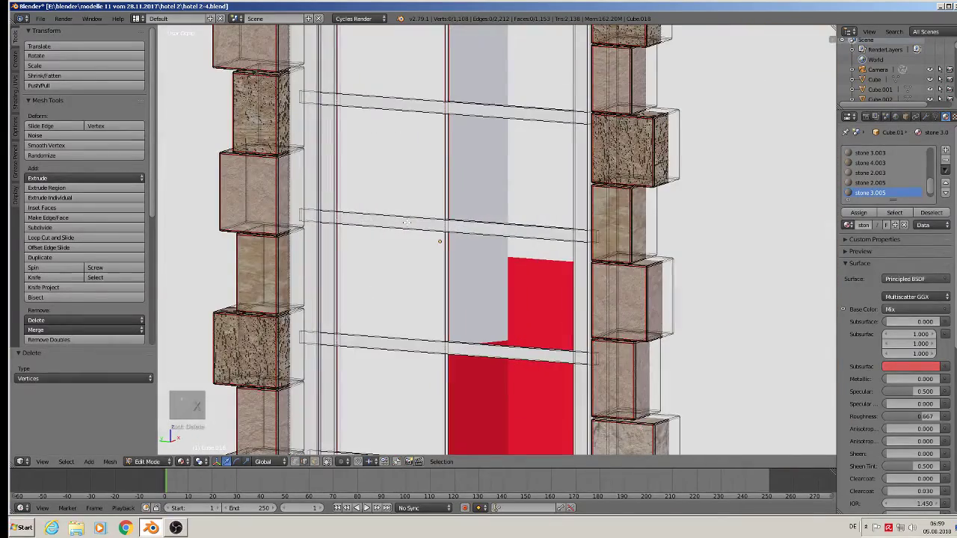
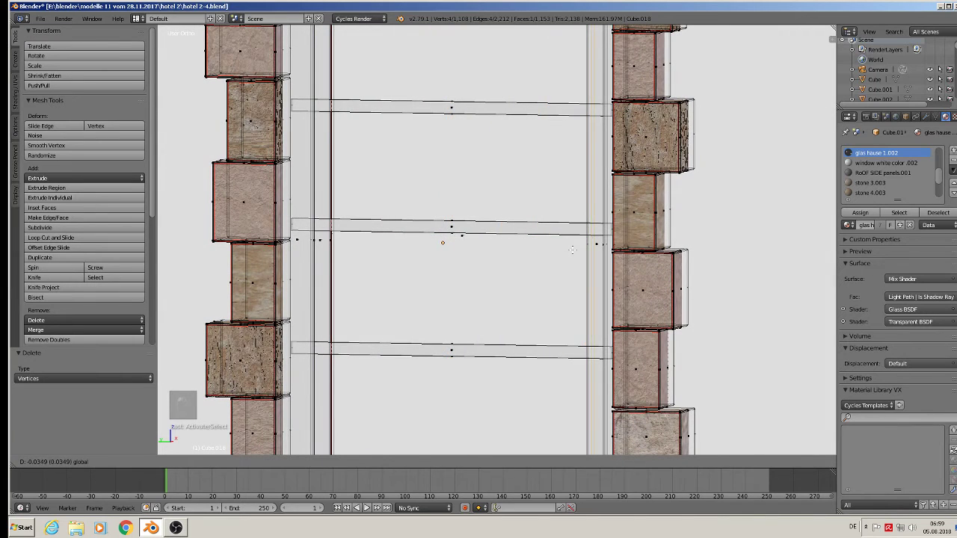
# - Duplicate the window in Object Mode and slide the copy into the middle-wall opening
pyautogui.press('Tab')
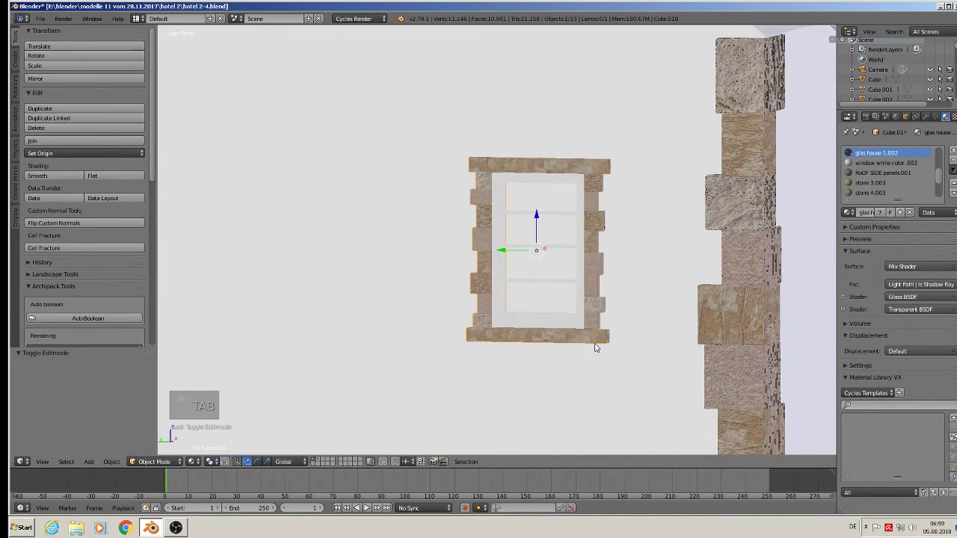
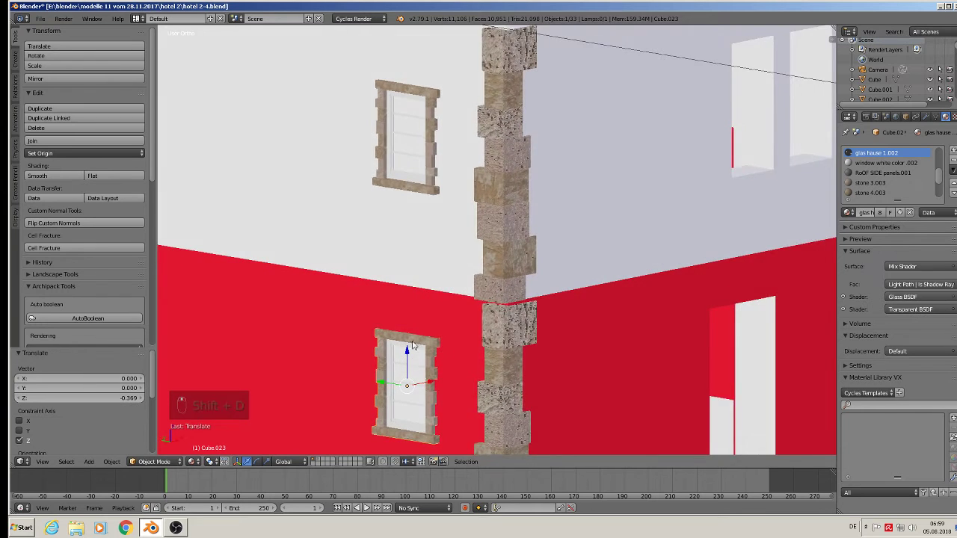
pyautogui.press('shift+d')
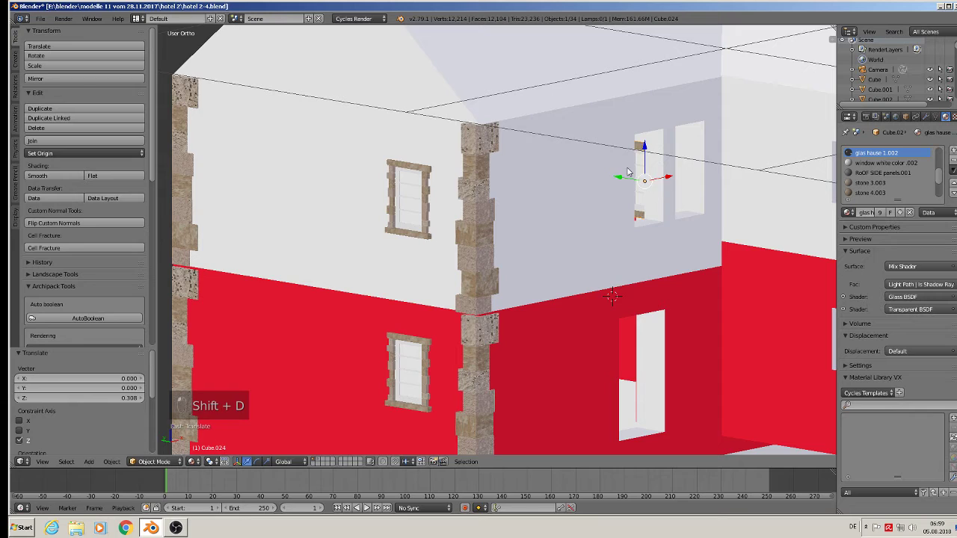
pyautogui.press('r')
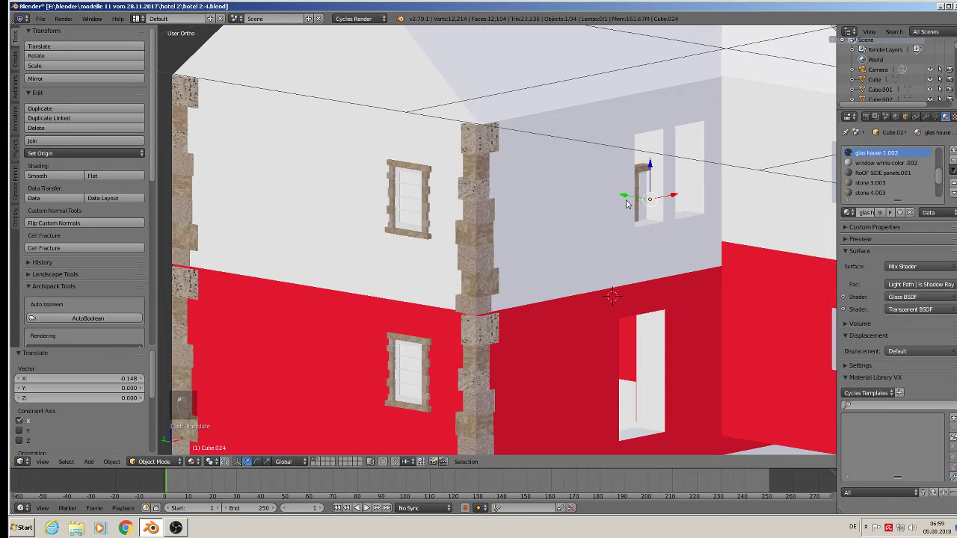
pyautogui.moveTo(641, 214); pyautogui.dragTo(665, 170)
pyautogui.click(675, 167)
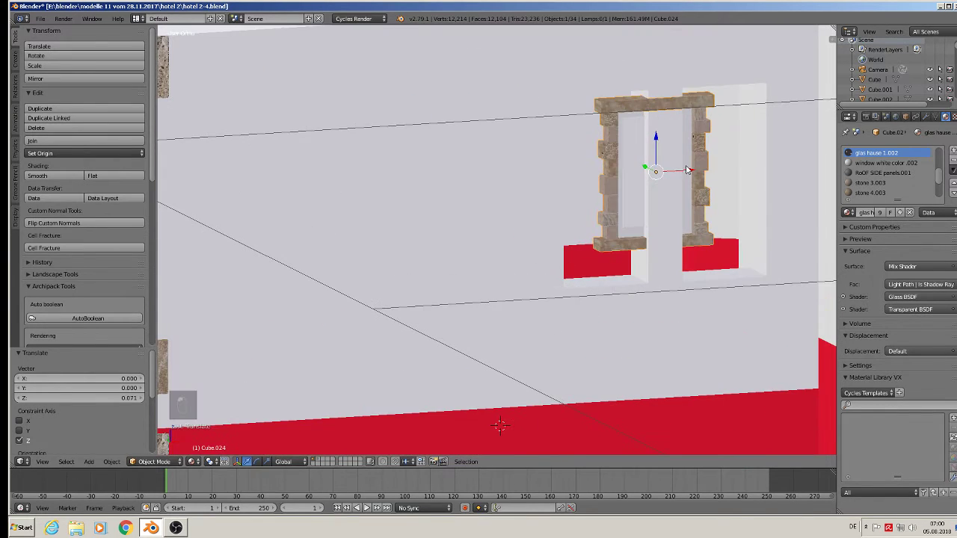
# - Turn the copy half a turn to face outward and enlarge it to fill the opening
pyautogui.middleClick(639, 178)
pyautogui.click(632, 172)
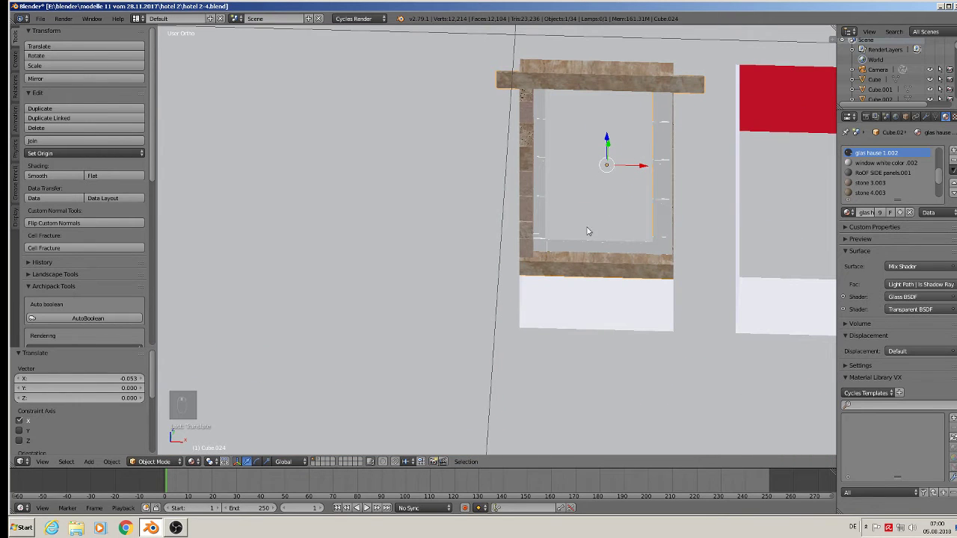
pyautogui.press('r')
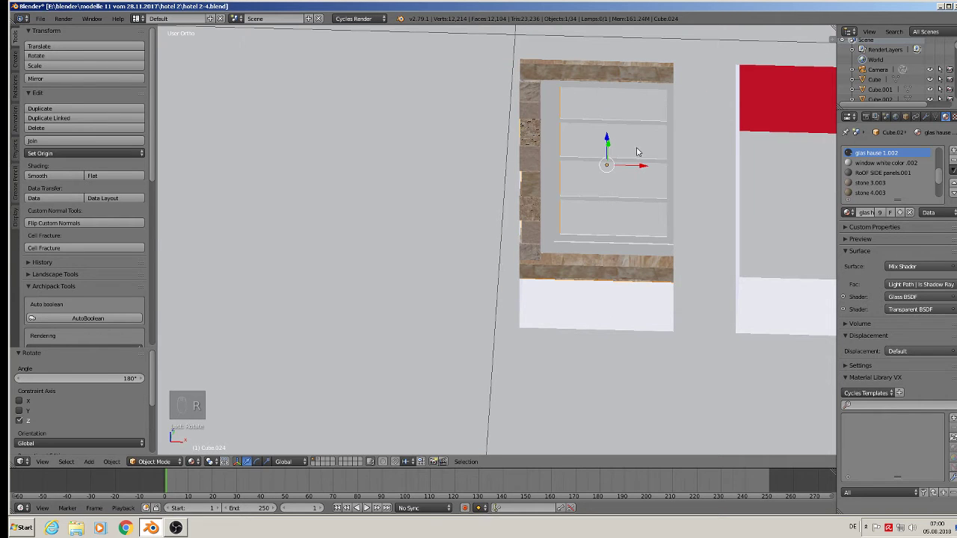
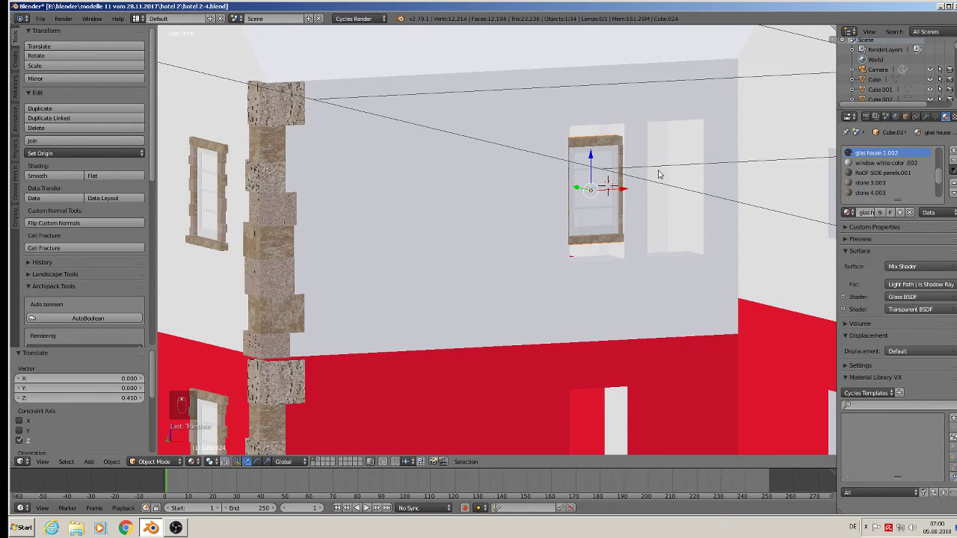
pyautogui.press('s')
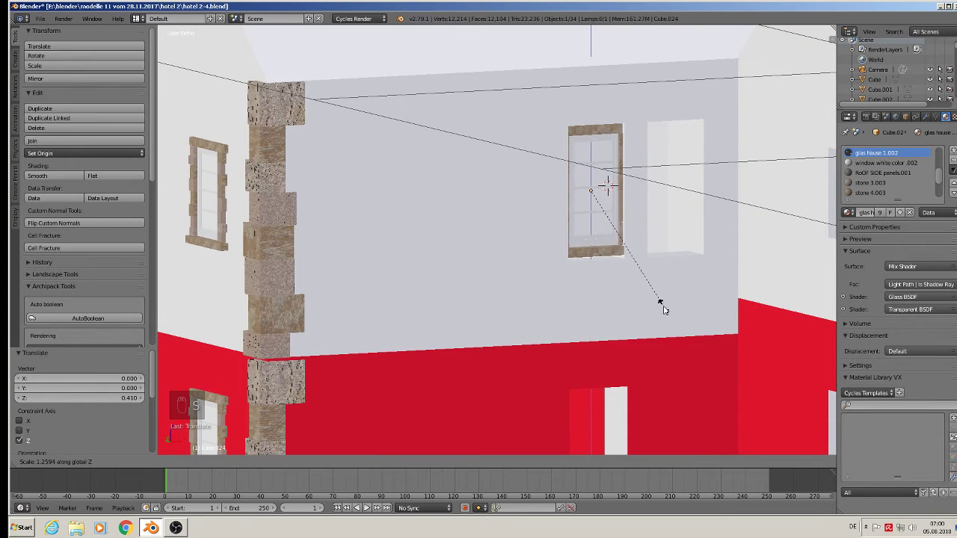
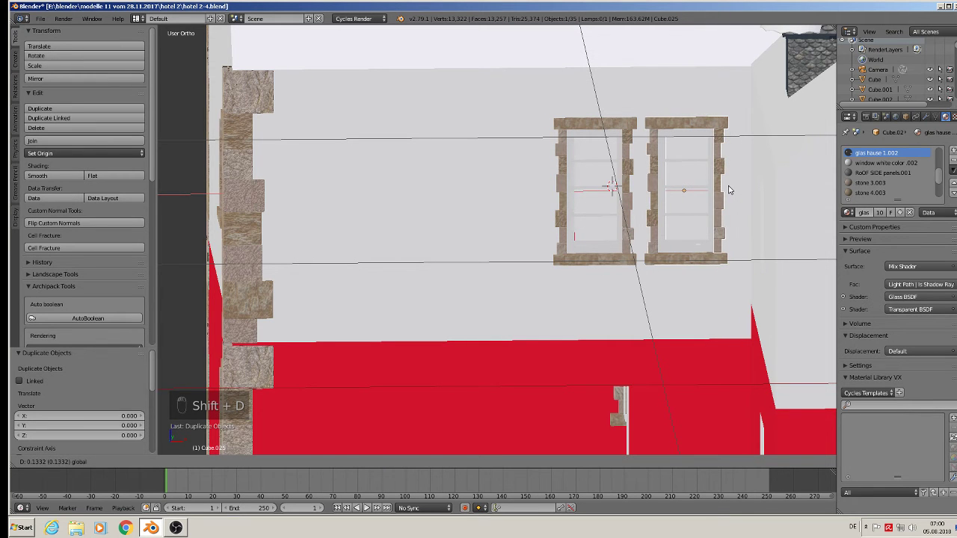
pyautogui.press('a')
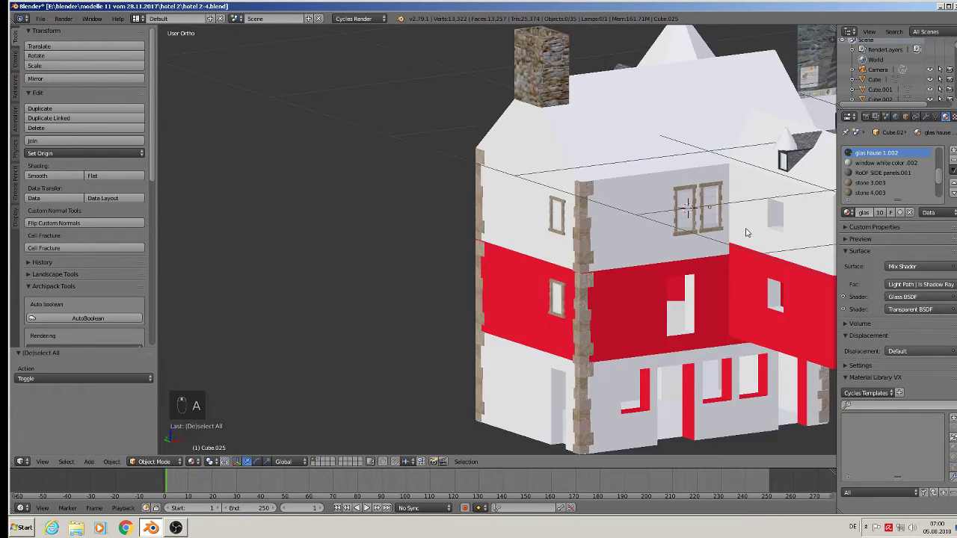
pyautogui.moveTo(46, 22); pyautogui.dragTo(603, 129)
pyautogui.press('KP_1')
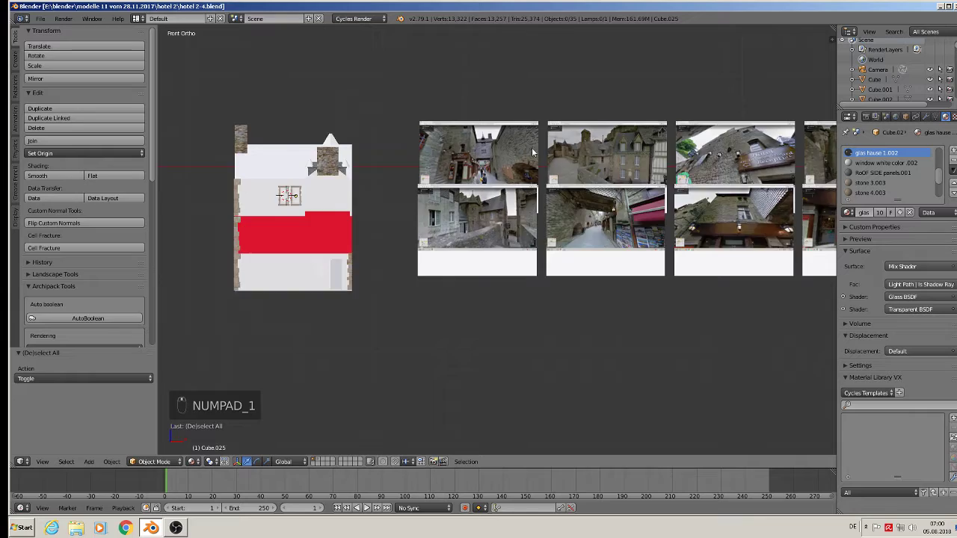
pyautogui.moveTo(513, 146); pyautogui.dragTo(493, 153)
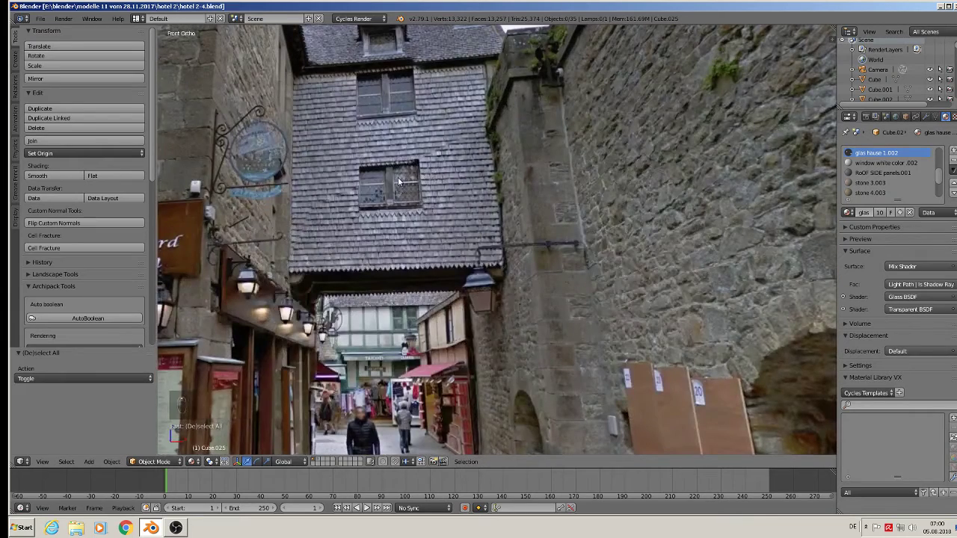
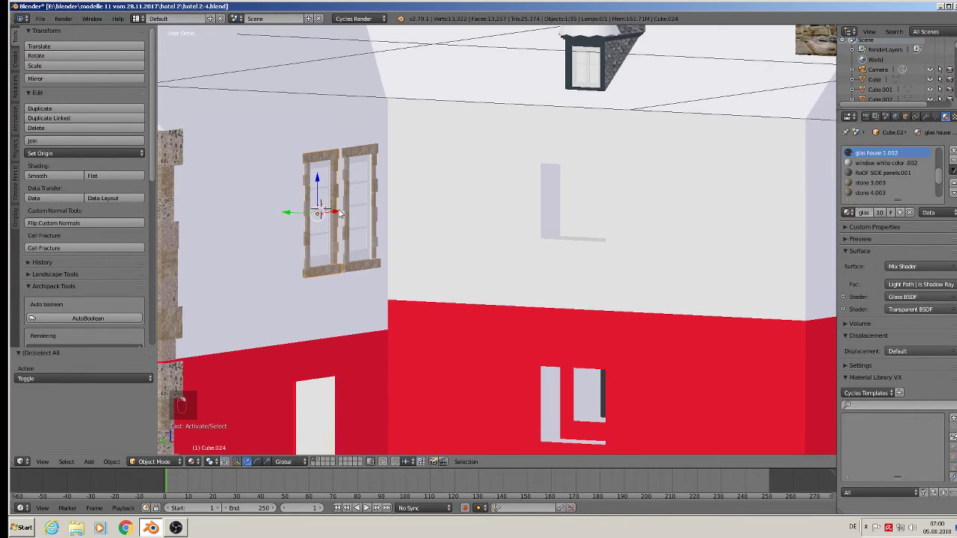
# - Duplicate the window onto the side wall, rotate it to face outward and widen both copies
pyautogui.press('shift+d')
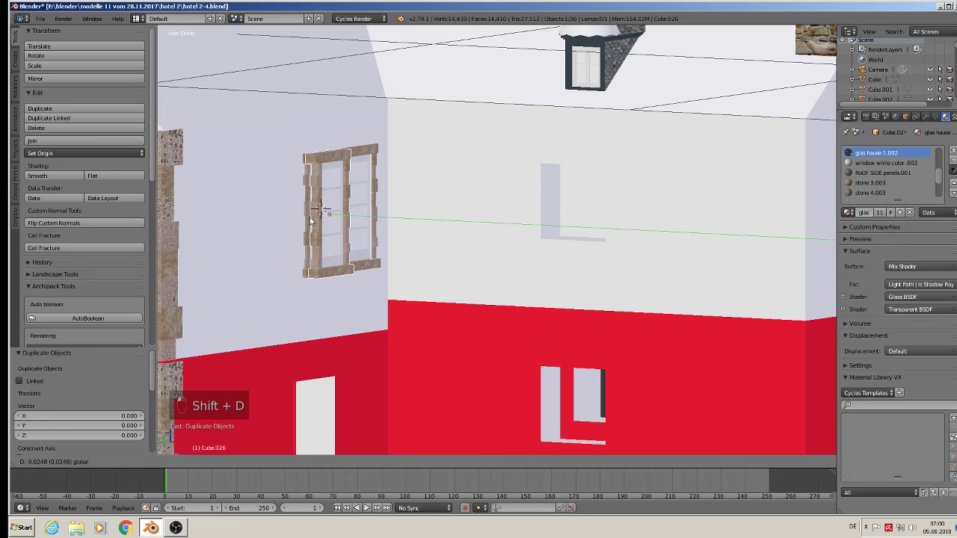
pyautogui.press('r')
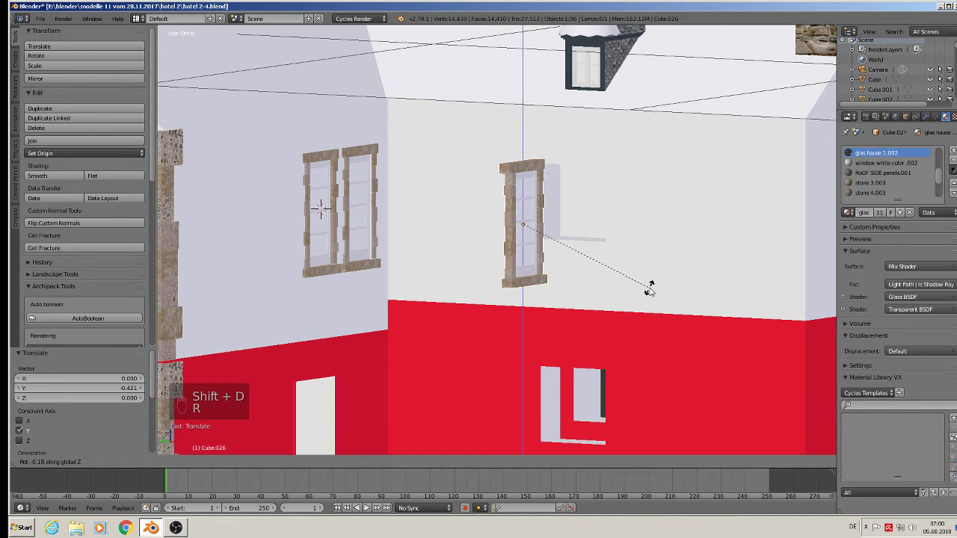
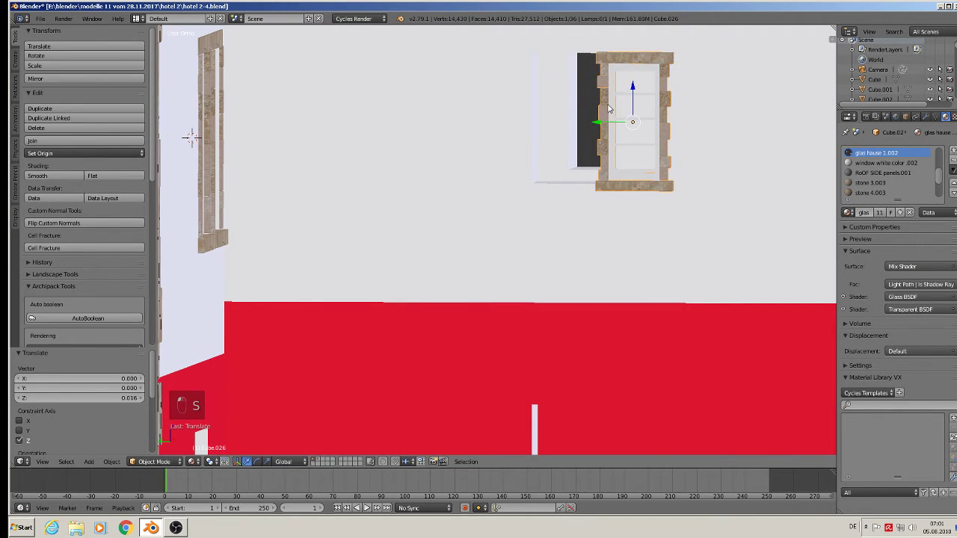
pyautogui.press('s')
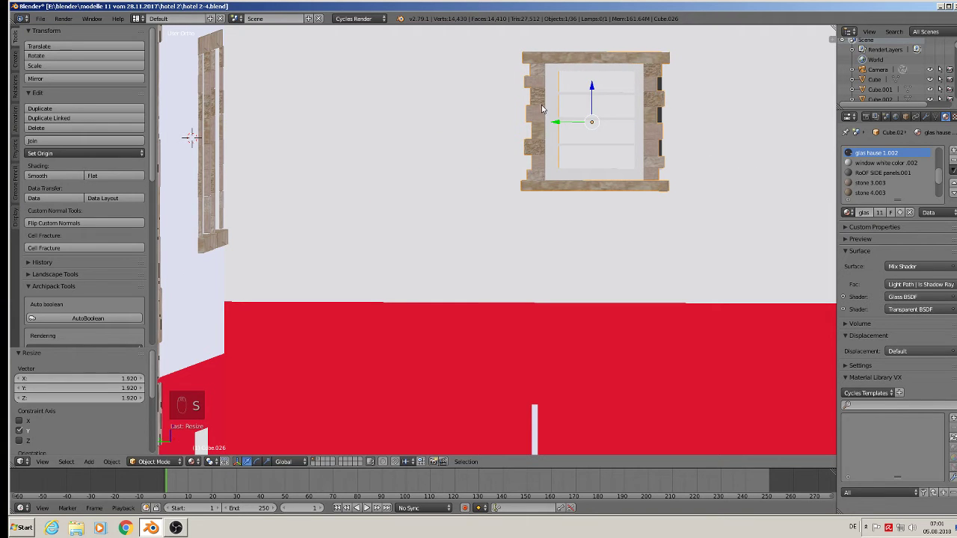
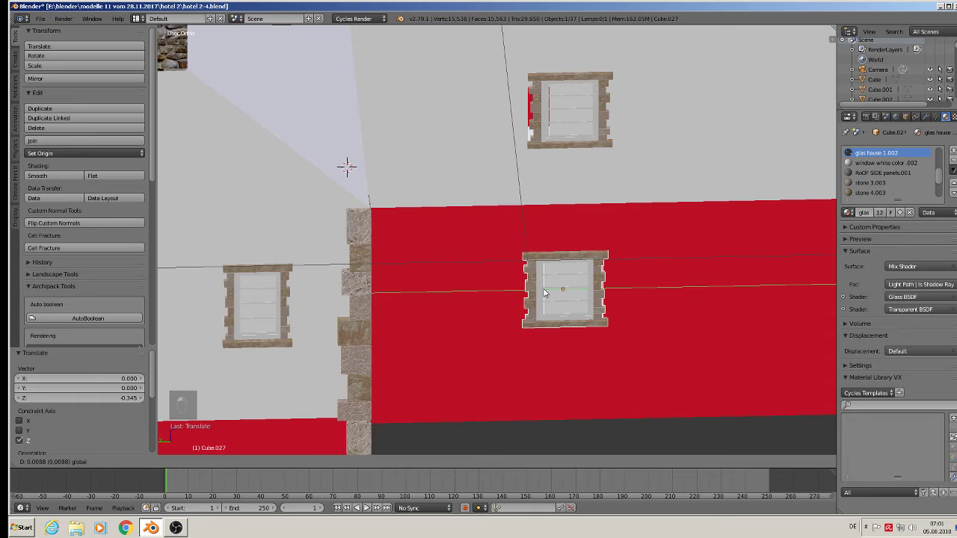
pyautogui.press('s')
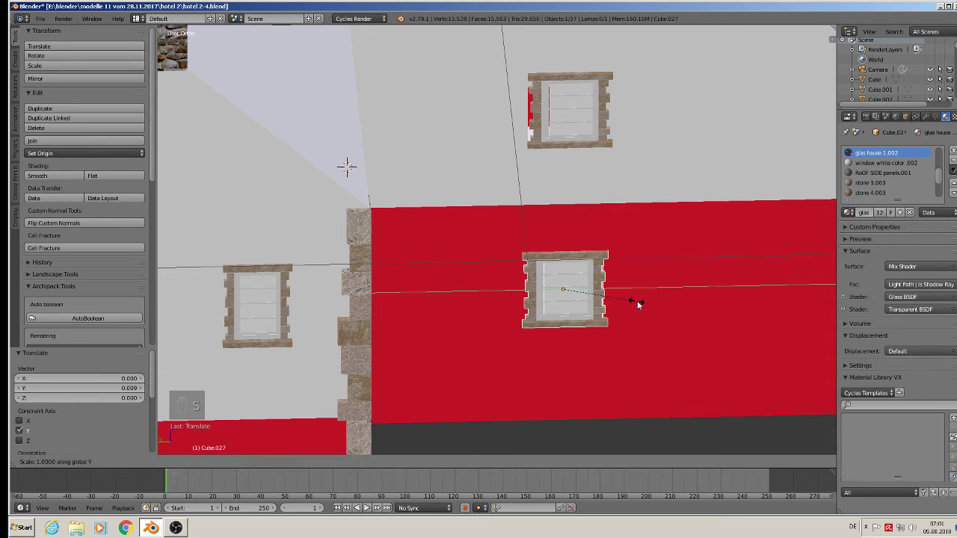
pyautogui.press('a')
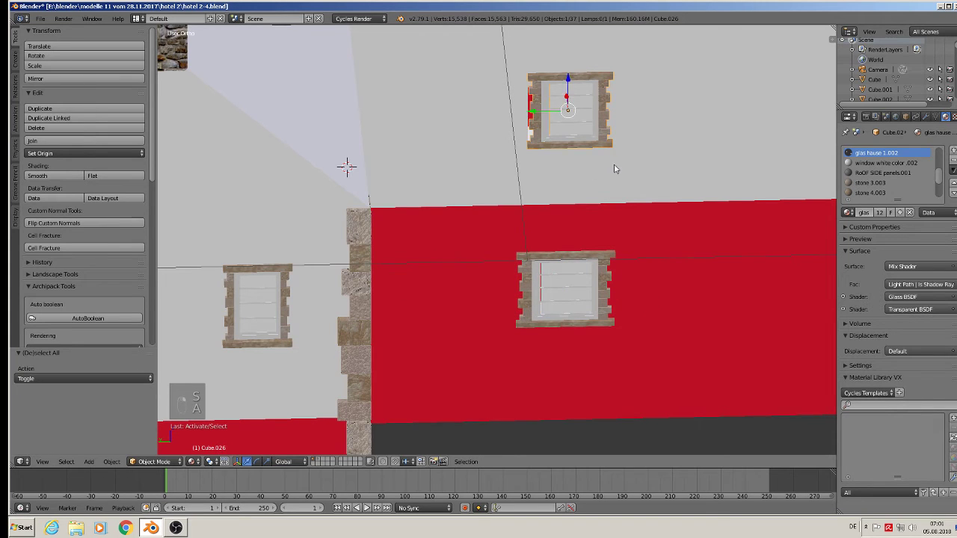
# - Widen the upper side-wall window slightly, deselect and zoom out to the whole hotel
pyautogui.press('s')
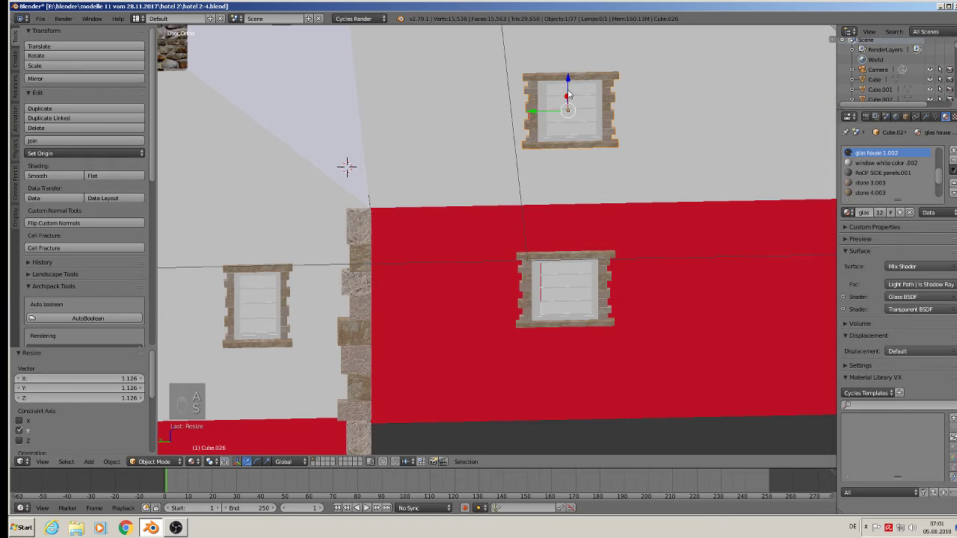
pyautogui.press('Tab')
pyautogui.press('a')
pyautogui.press('a')
pyautogui.press('a')
pyautogui.press('Tab')
pyautogui.press('a')
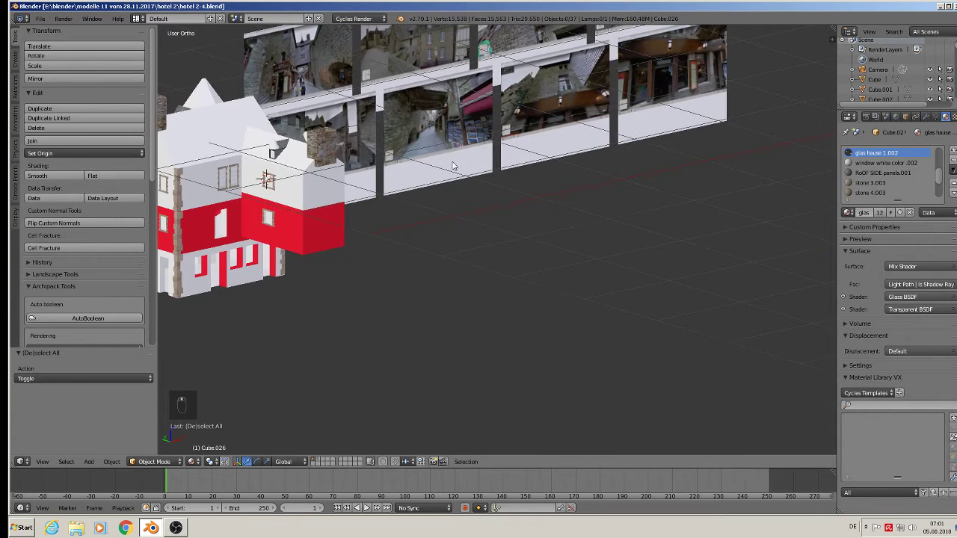
pyautogui.press('KP_1')
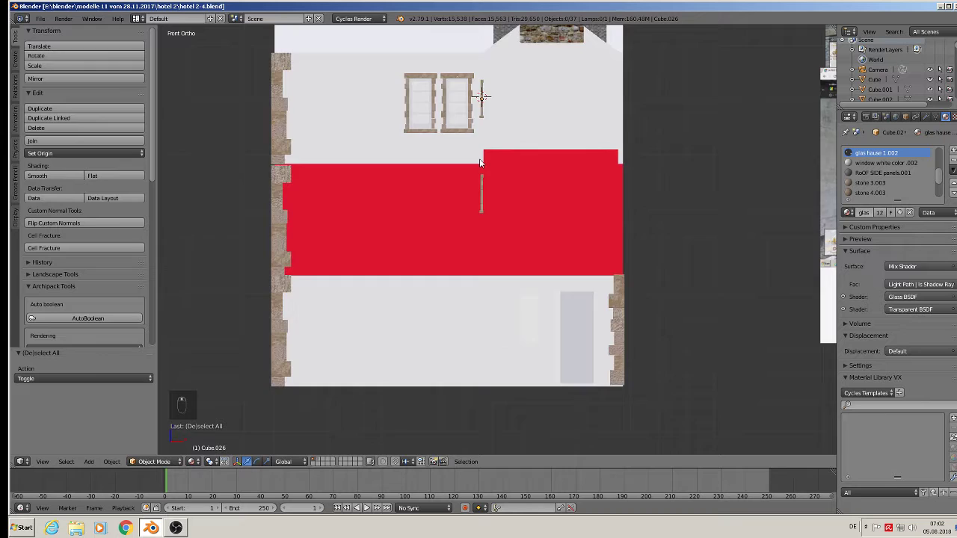
# - Duplicate the tall upper window down onto the red band and shrink it slightly
pyautogui.rightClick(401, 87)
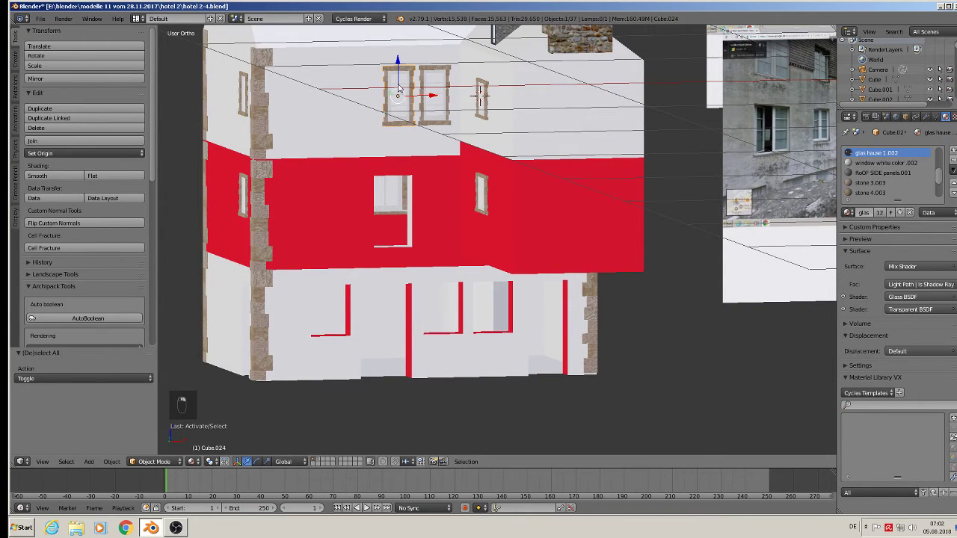
pyautogui.press('shift+d')
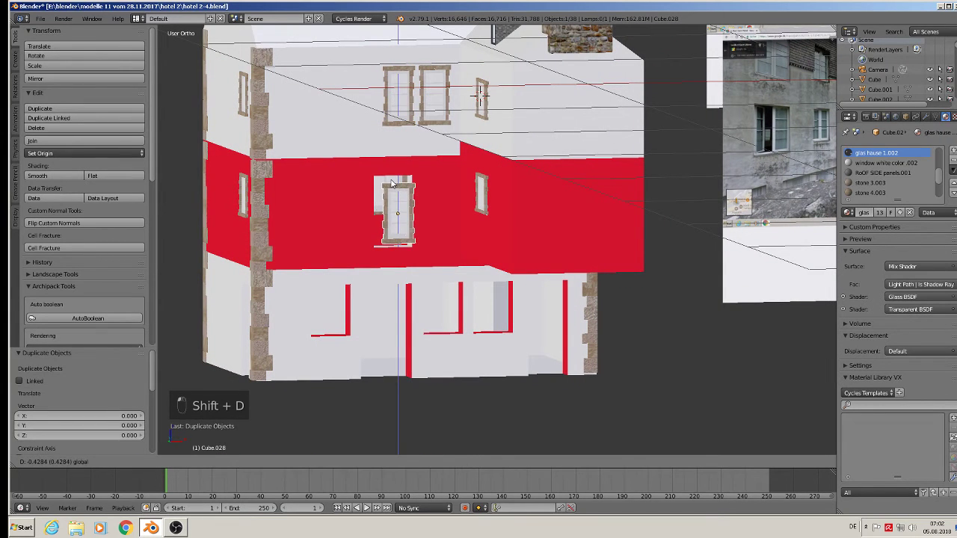
pyautogui.press('s')
pyautogui.moveTo(426, 213); pyautogui.dragTo(418, 233)
pyautogui.middleClick(451, 234)
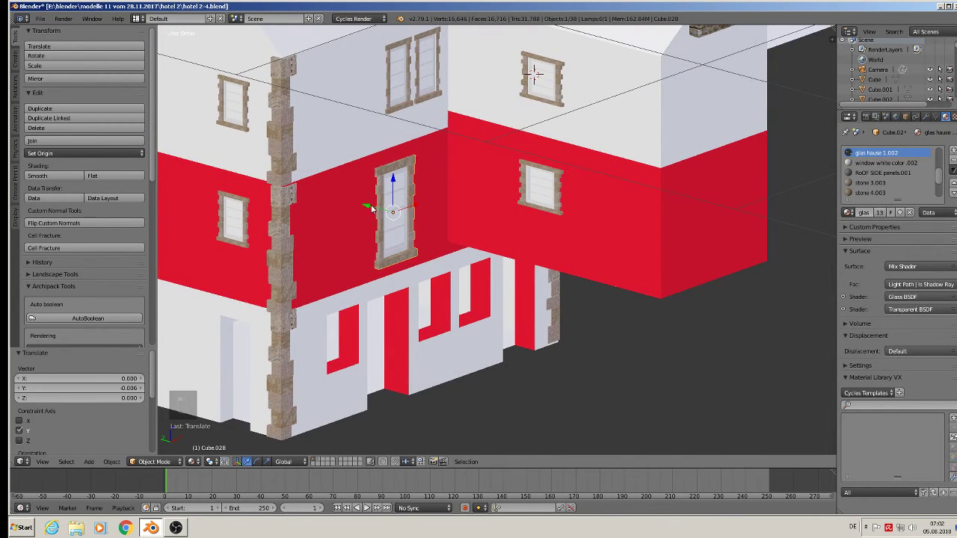
pyautogui.press('s')
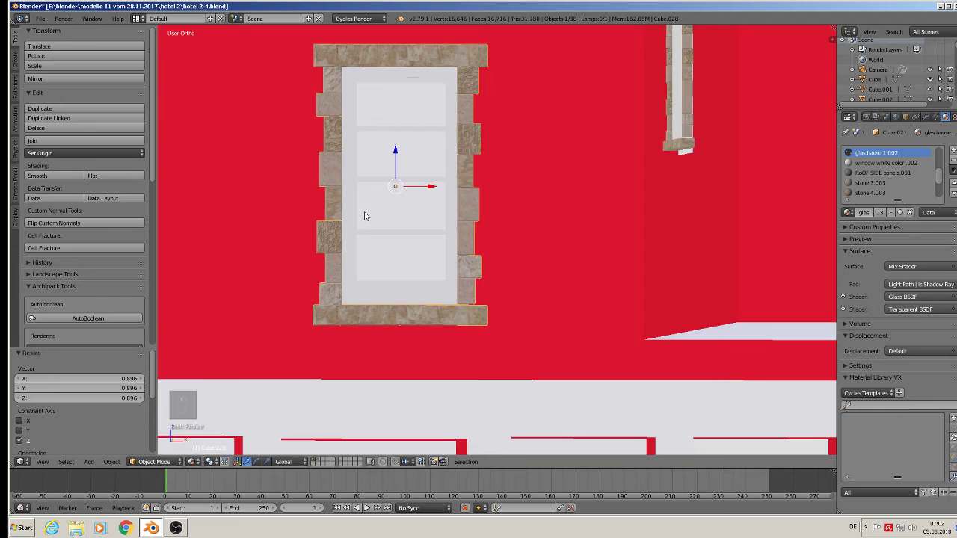
# - In Edit Mode duplicate the left pane sideways so the window holds two columns of panes
pyautogui.press('Tab')
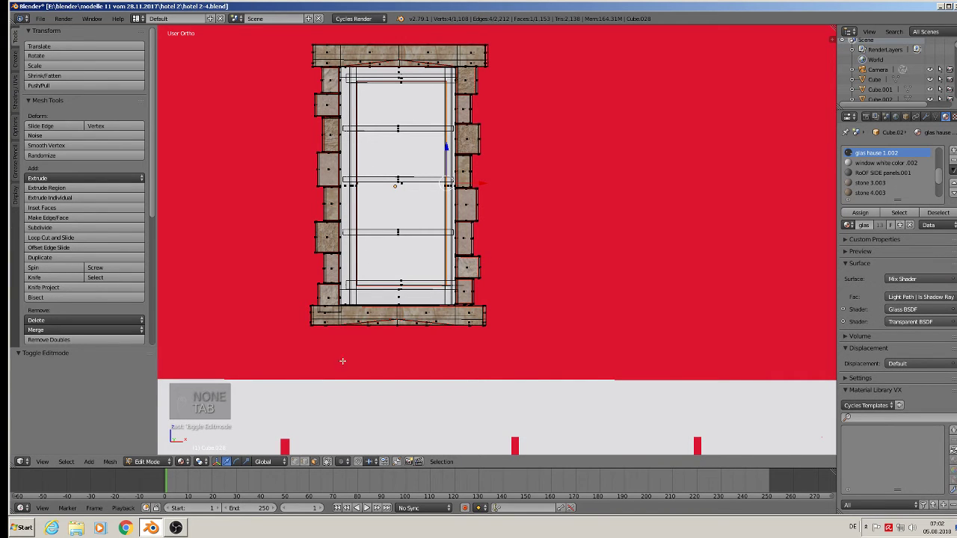
pyautogui.press('l')
pyautogui.press('a')
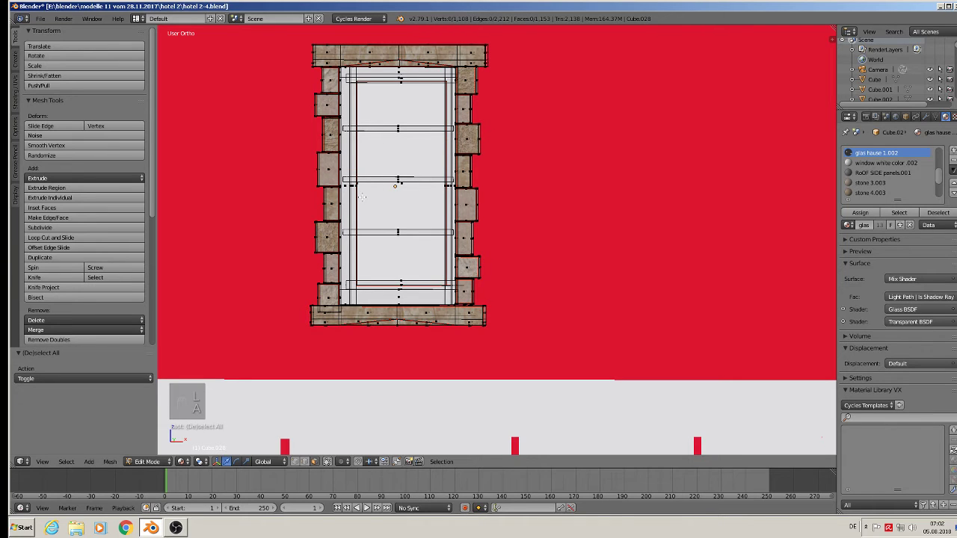
pyautogui.press('l')
pyautogui.press('l')
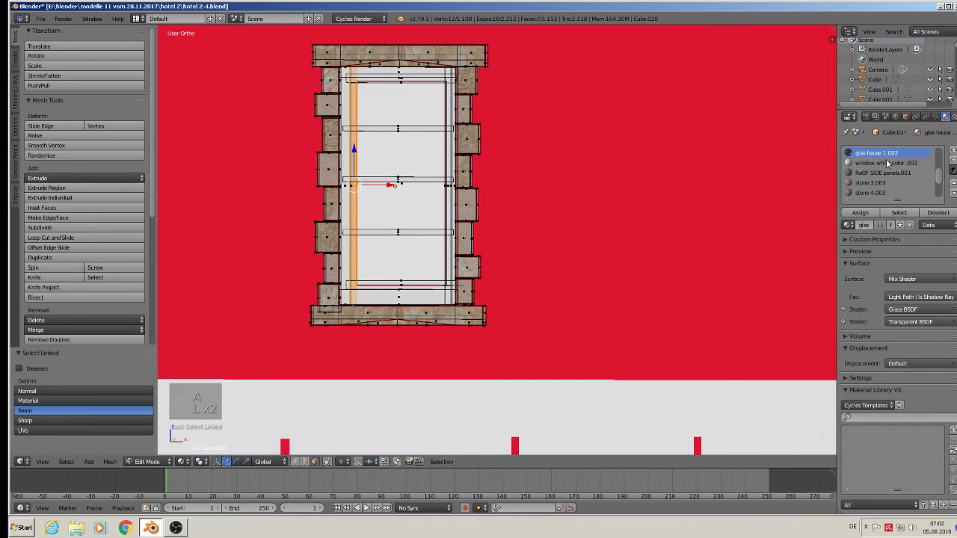
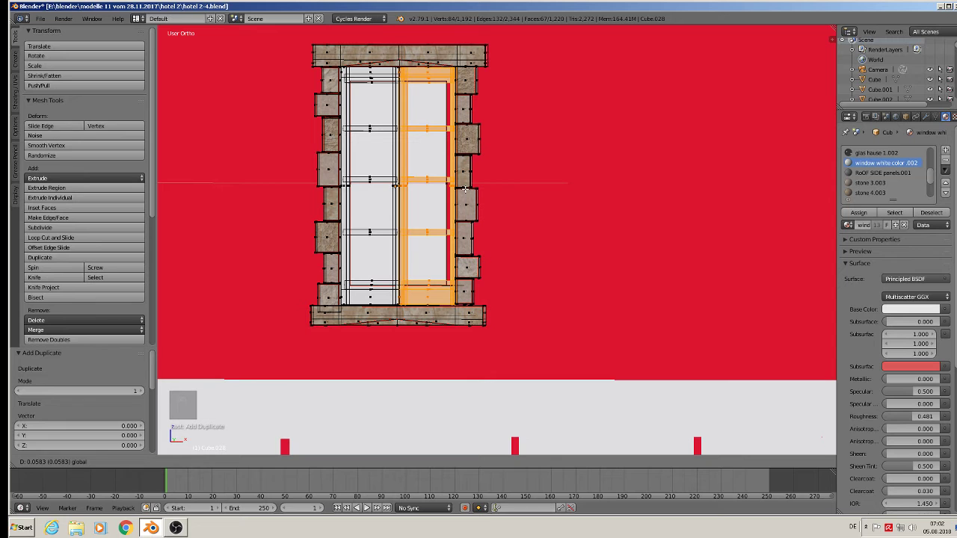
pyautogui.press('Tab')
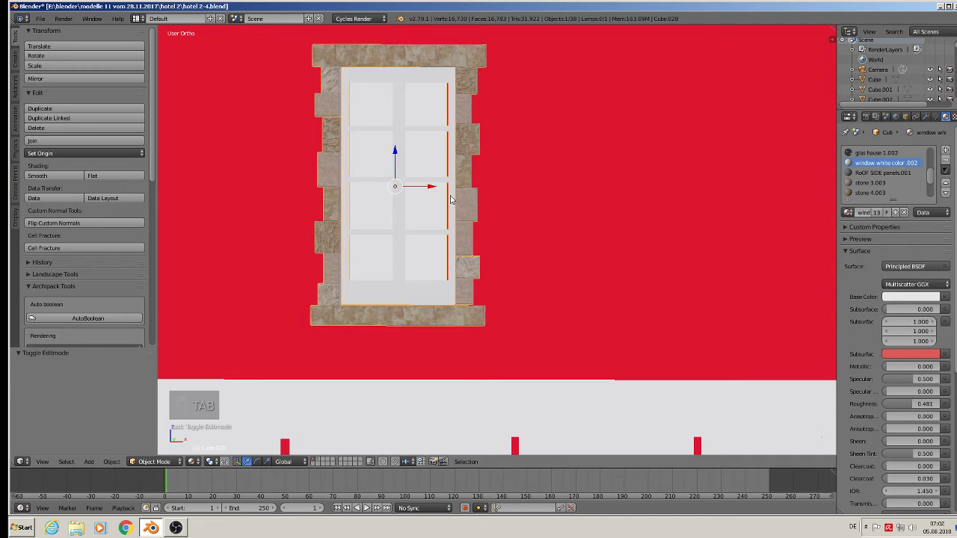
pyautogui.press('Tab')
pyautogui.press('Tab')
pyautogui.press('Tab')
pyautogui.press('a')
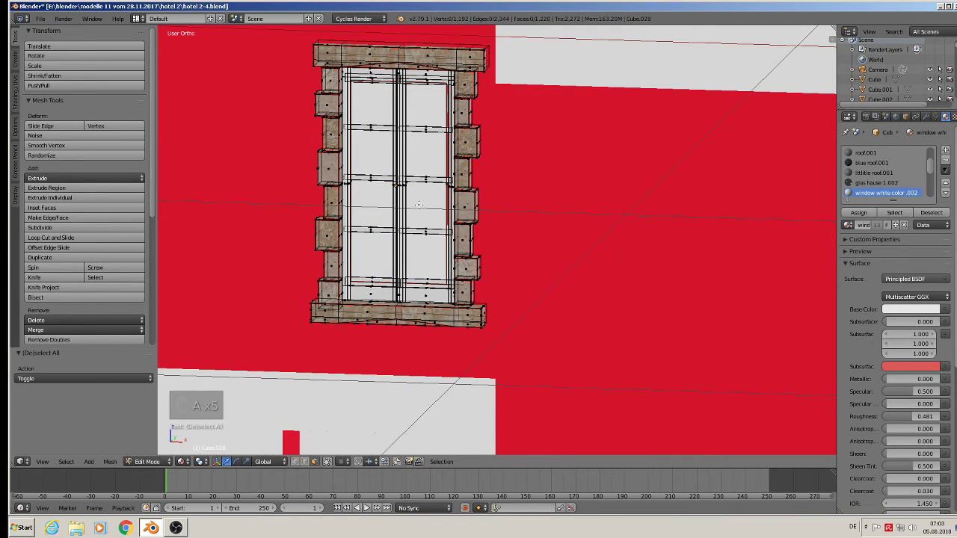
pyautogui.press('l')
pyautogui.press('l')
pyautogui.press('l')
pyautogui.press('a')
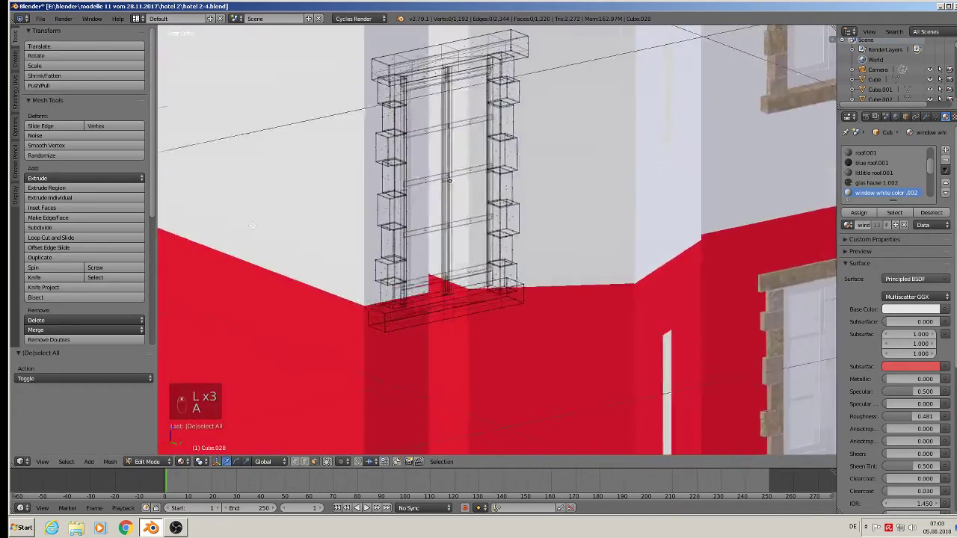
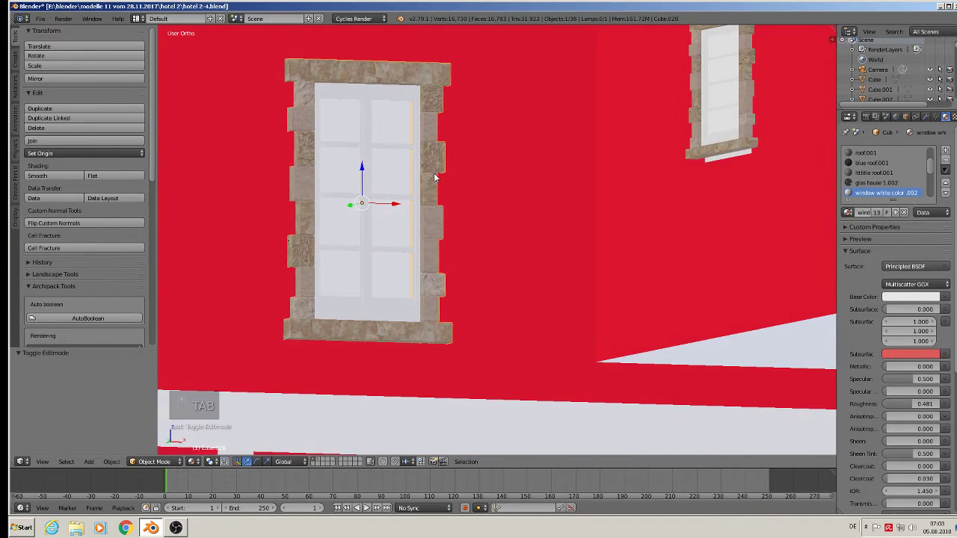
pyautogui.press('Tab')
pyautogui.press('Tab')
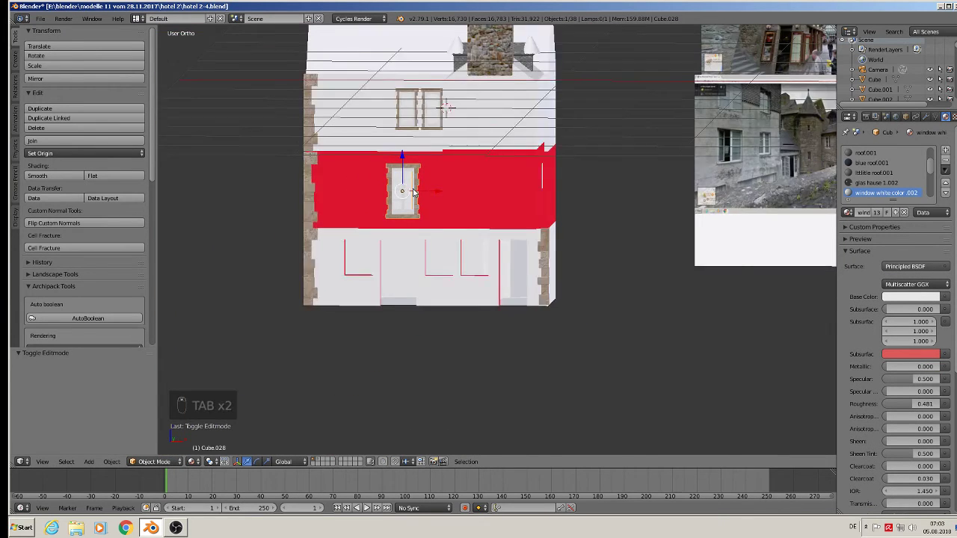
# - Clear the window selection before copying one to the ground floor
pyautogui.press('a')
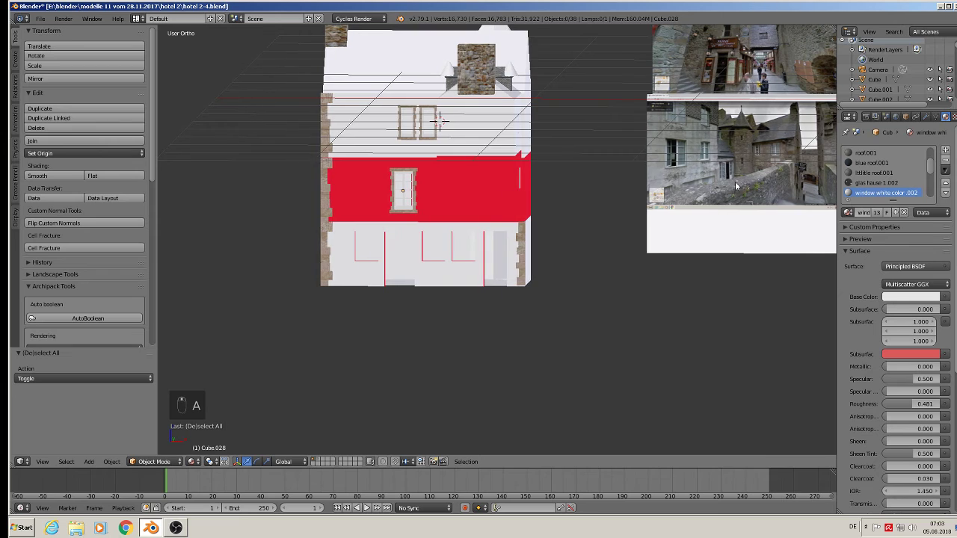
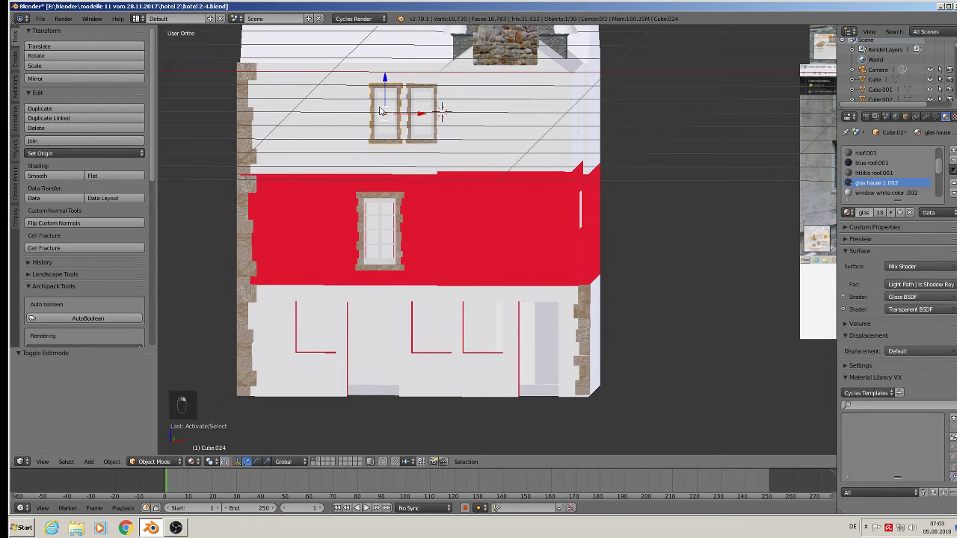
# - Duplicate the window to the ground floor beside the red stripes and delete its stone frame
pyautogui.press('shift+d')
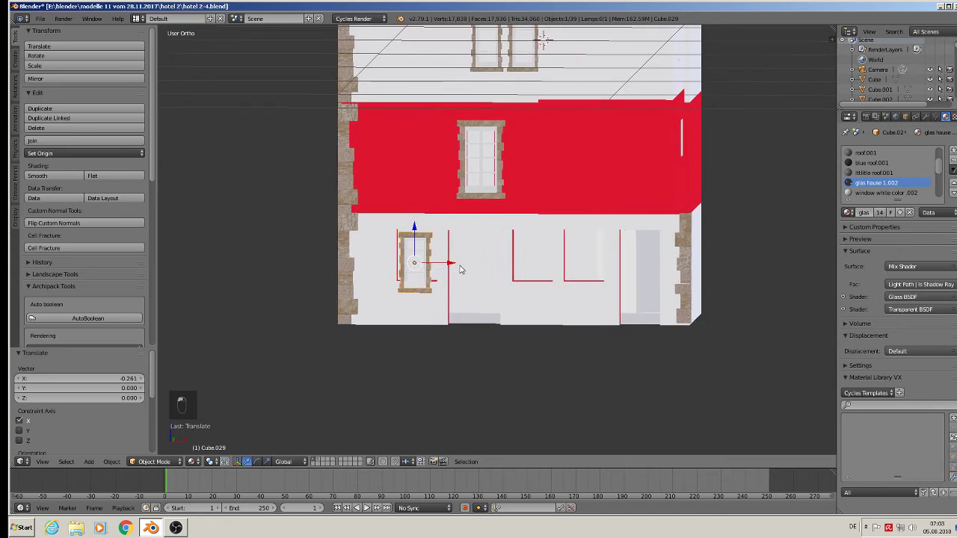
pyautogui.middleClick(347, 270)
pyautogui.middleClick(350, 244)
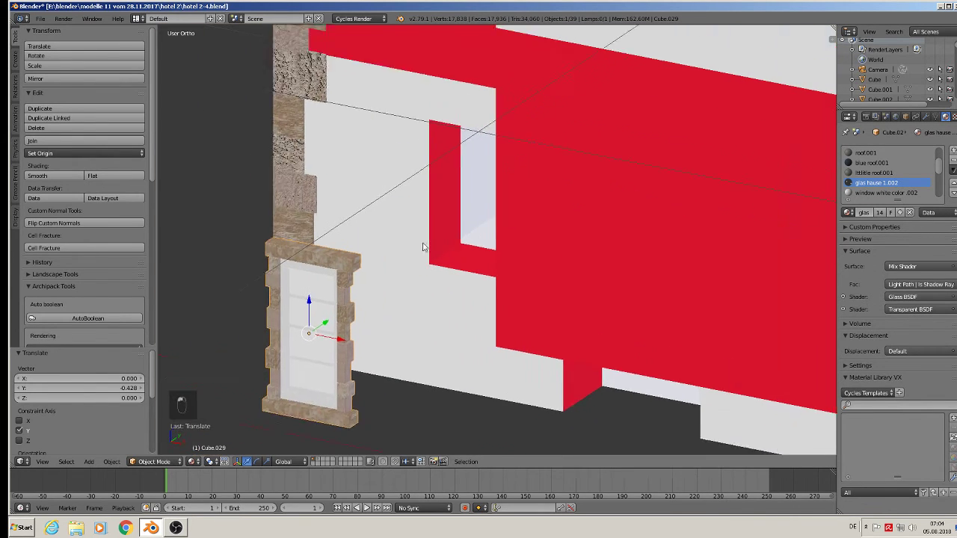
pyautogui.press('Tab')
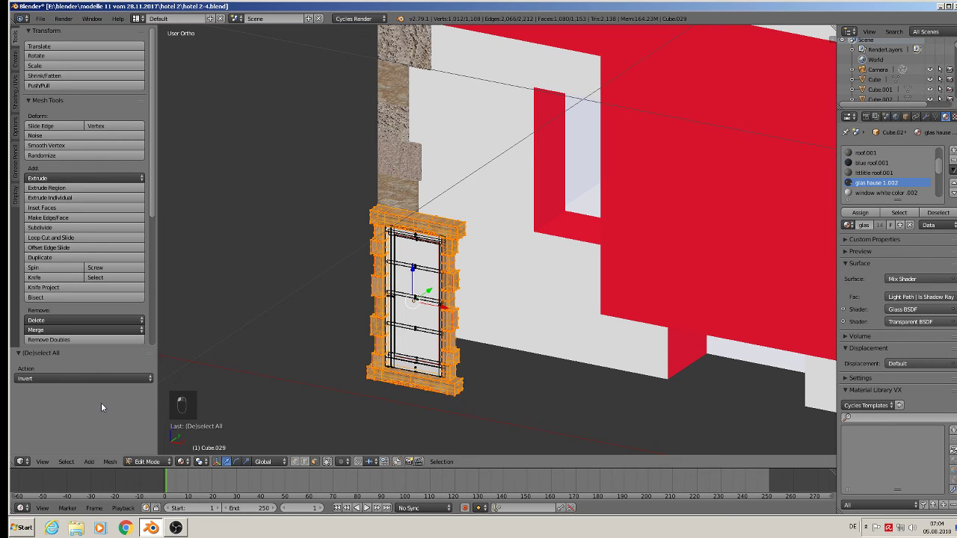
pyautogui.press('x')
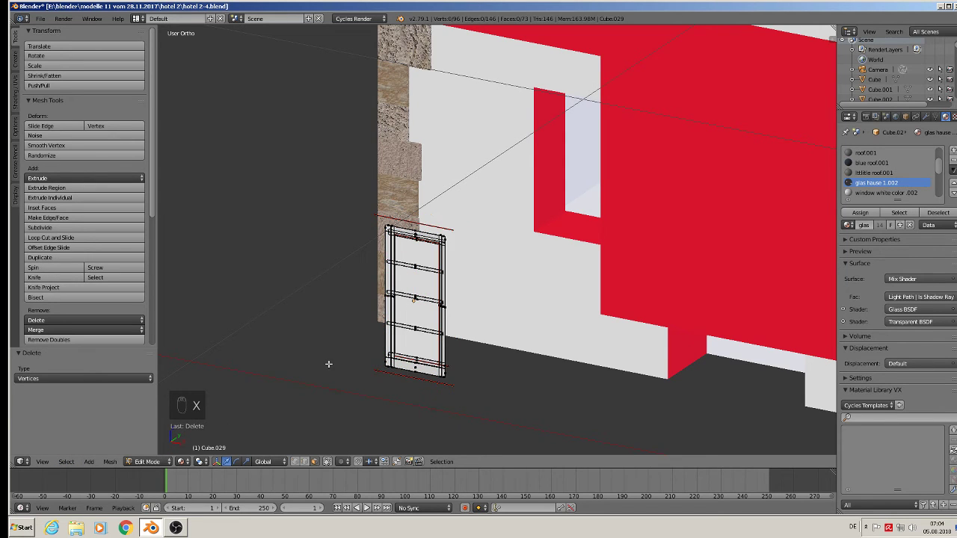
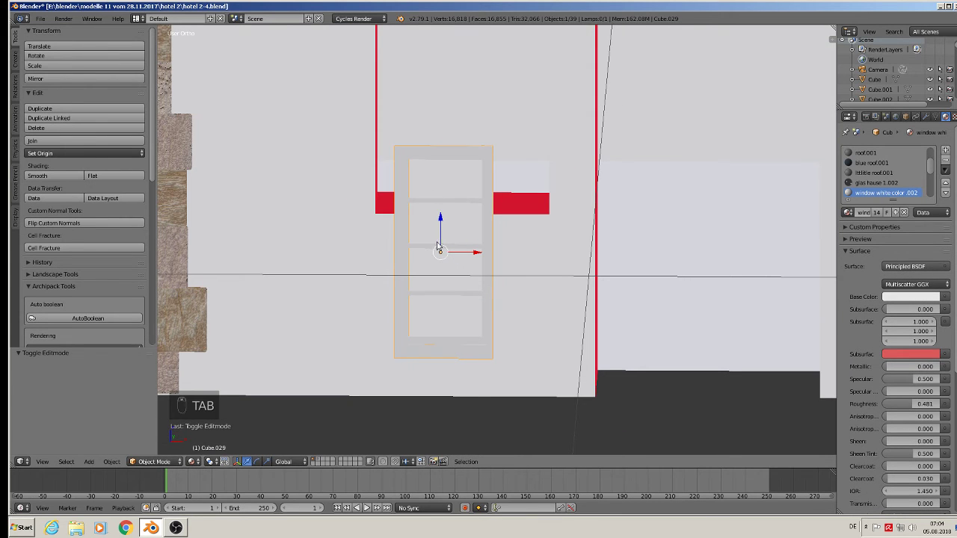
# - Shrink the white window and stretch it horizontally to fit the first ground-floor opening
pyautogui.press('Tab')
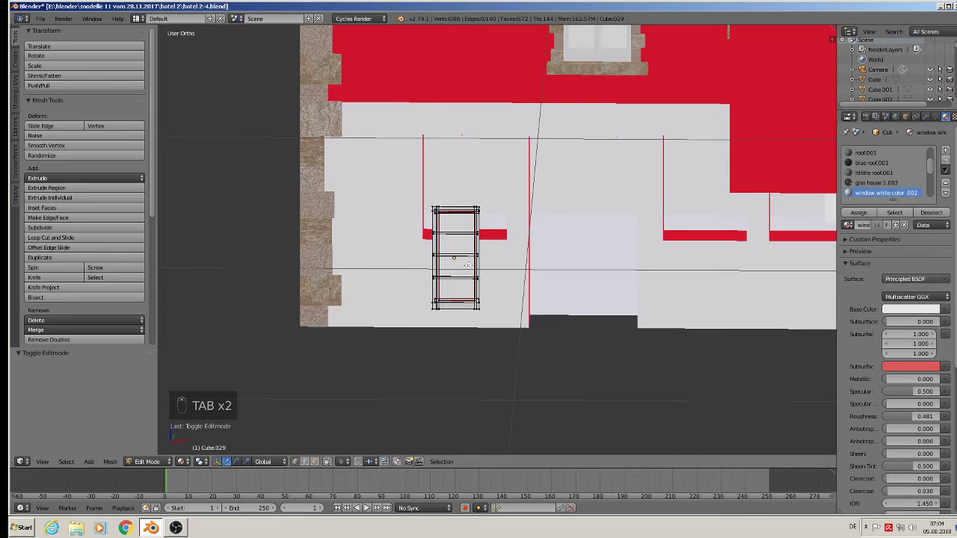
pyautogui.press('Tab')
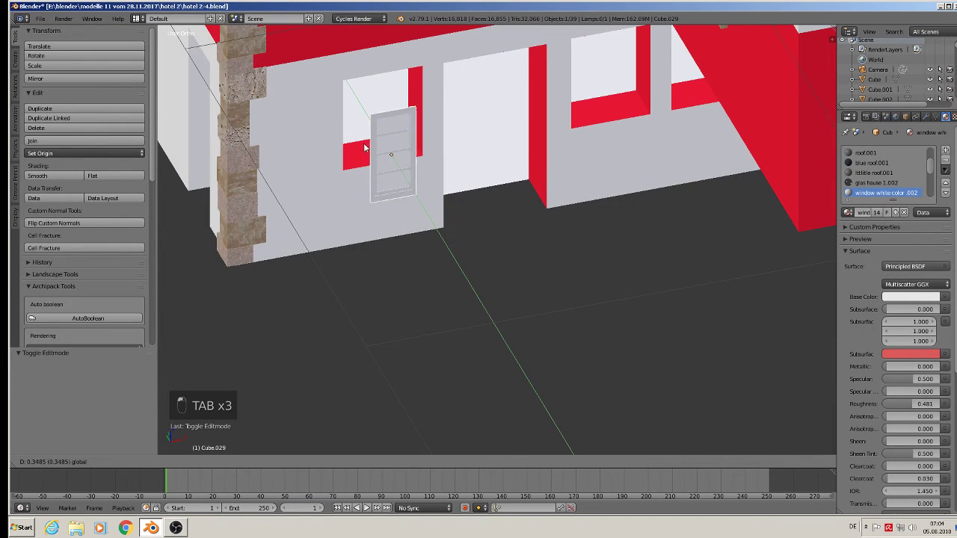
pyautogui.press('s')
pyautogui.click(461, 169)
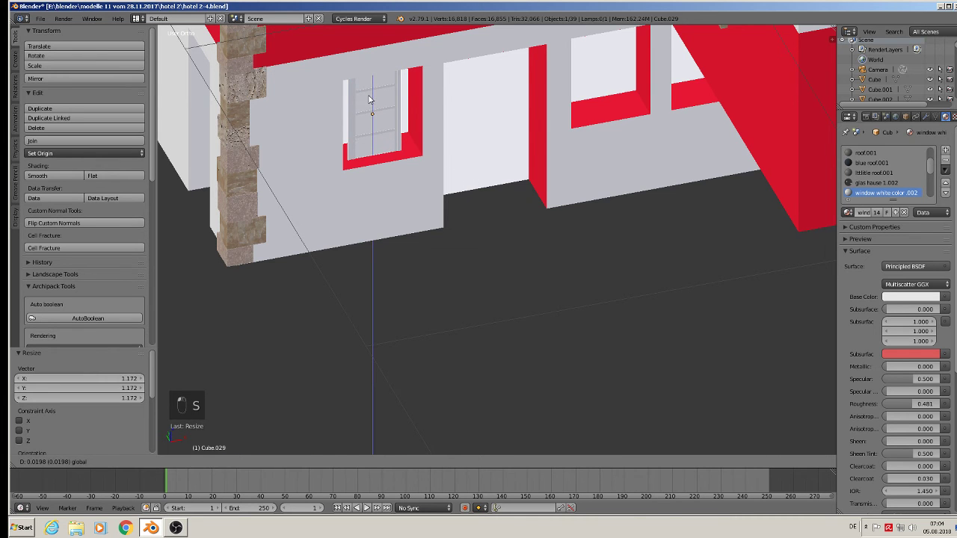
pyautogui.press('s')
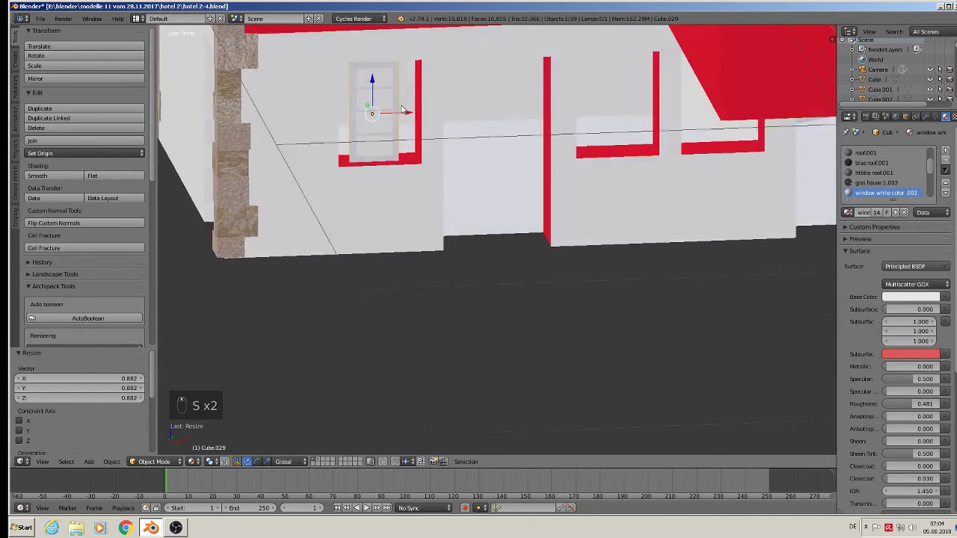
pyautogui.press('s')
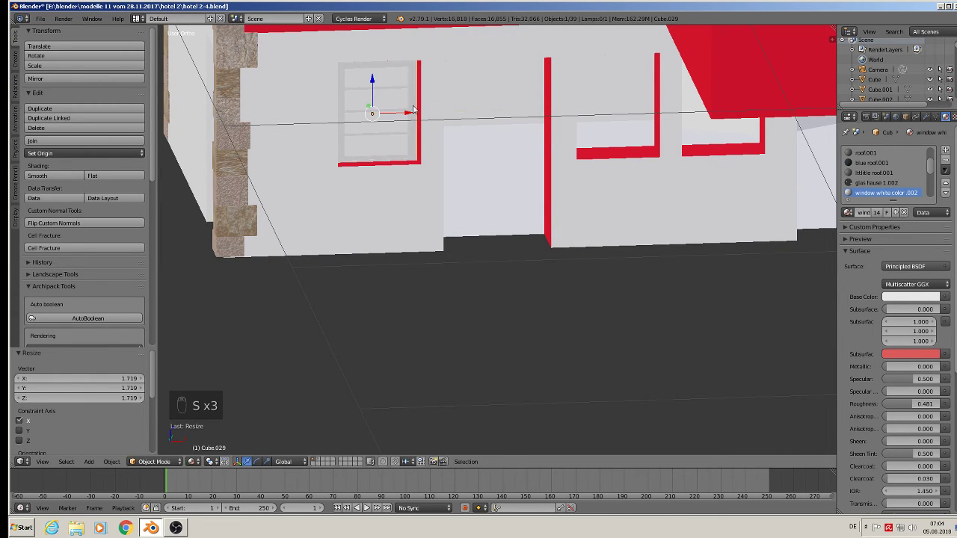
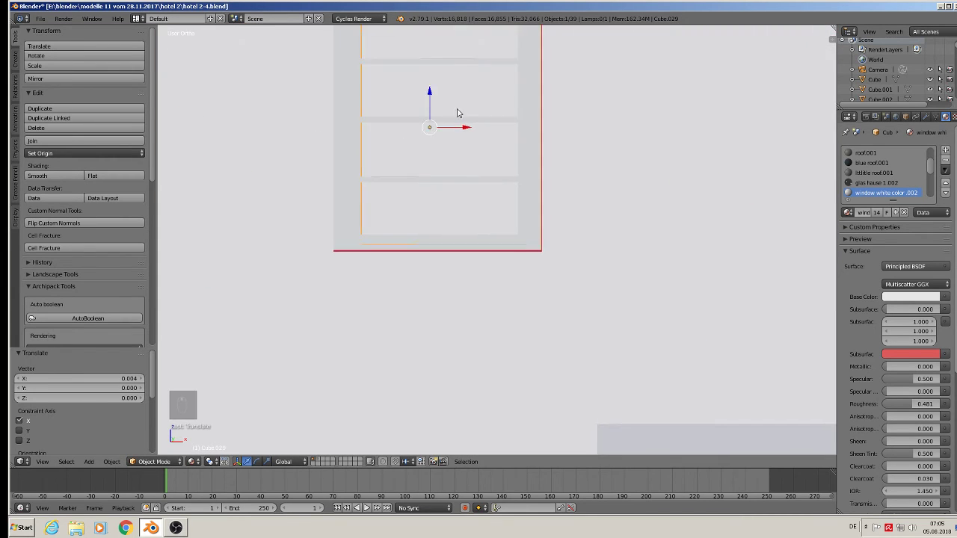
# - Delete one extra crossbar from the window mesh
pyautogui.press('Tab')
pyautogui.press('a')
pyautogui.press('a')
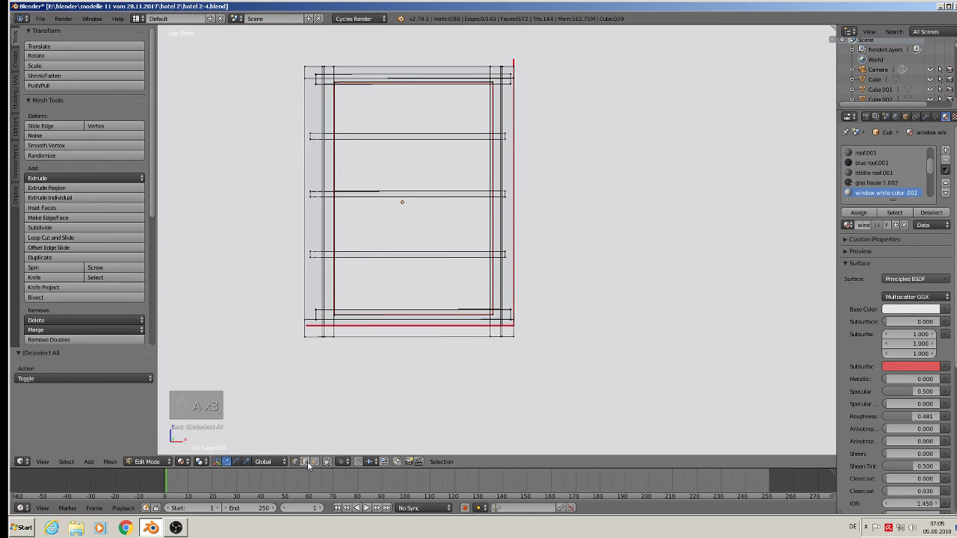
pyautogui.press('l')
pyautogui.press('x')
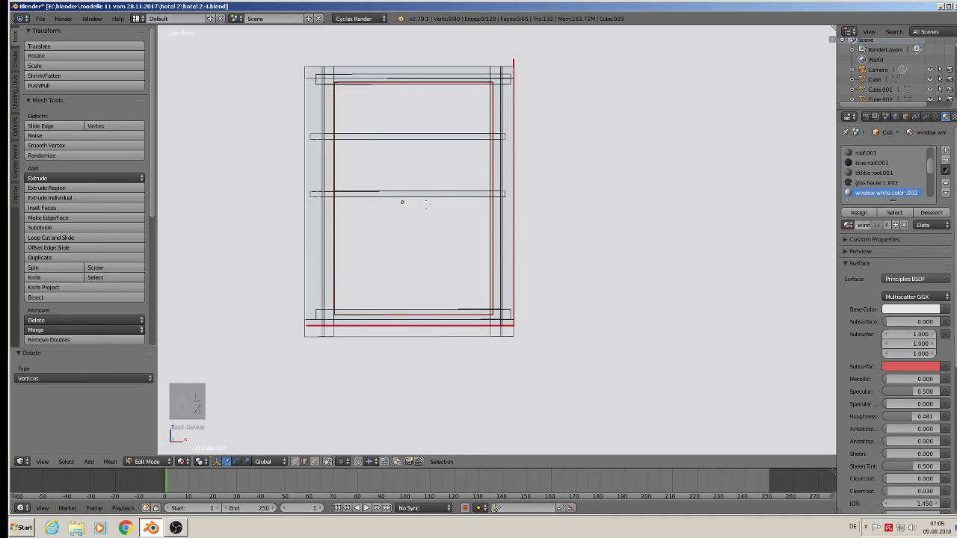
# - Move the lower crossbar and stretch the upper one so the window has three panes
pyautogui.press('l')
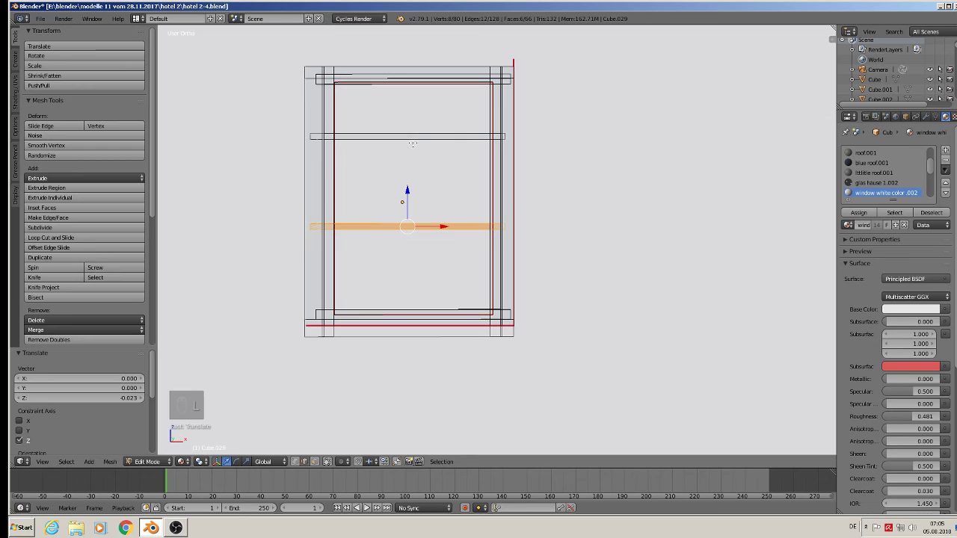
pyautogui.press('l')
pyautogui.press('a')
pyautogui.press('l')
pyautogui.press('s')
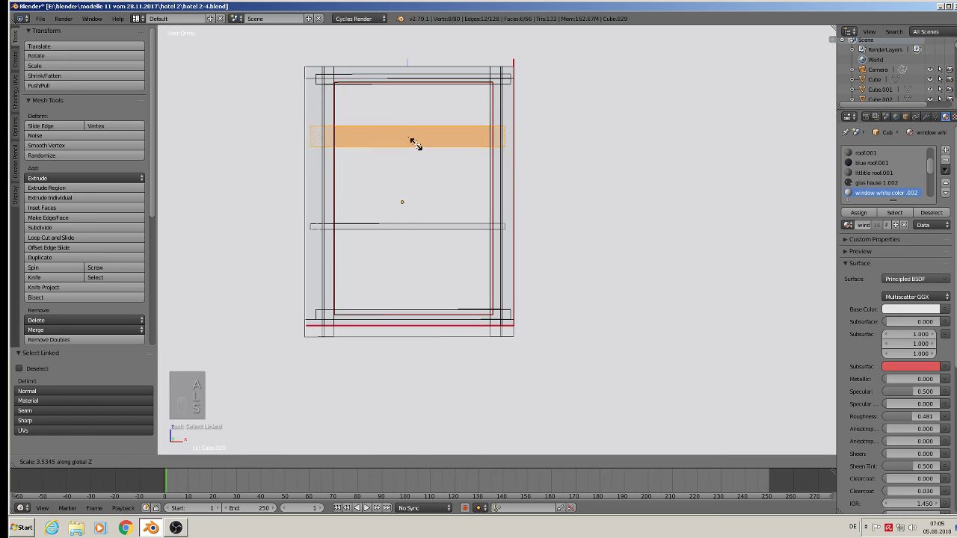
pyautogui.press('Tab')
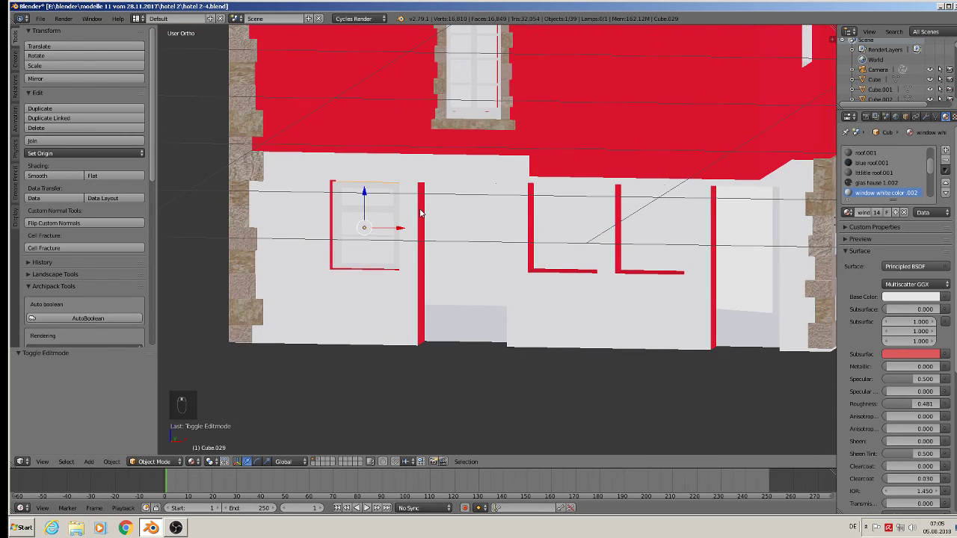
# - Duplicate the fitted ground-floor window into the second opening
pyautogui.press('shift+d')
pyautogui.moveTo(401, 228); pyautogui.dragTo(603, 255)
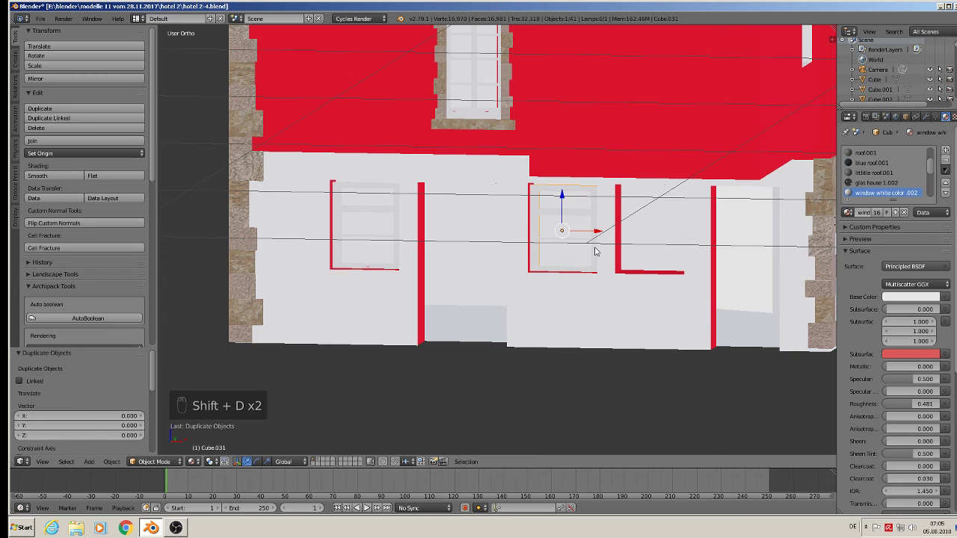
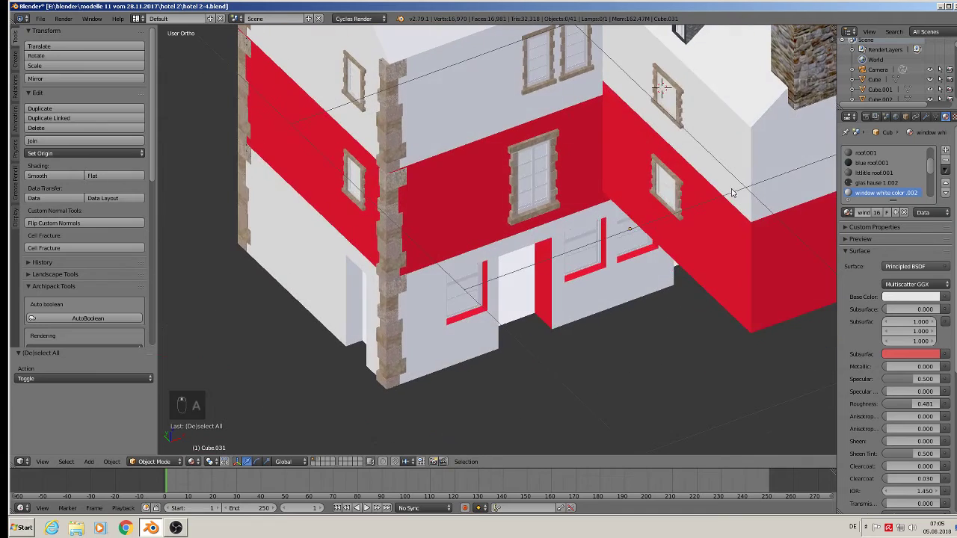
pyautogui.moveTo(670, 84); pyautogui.dragTo(584, 205)
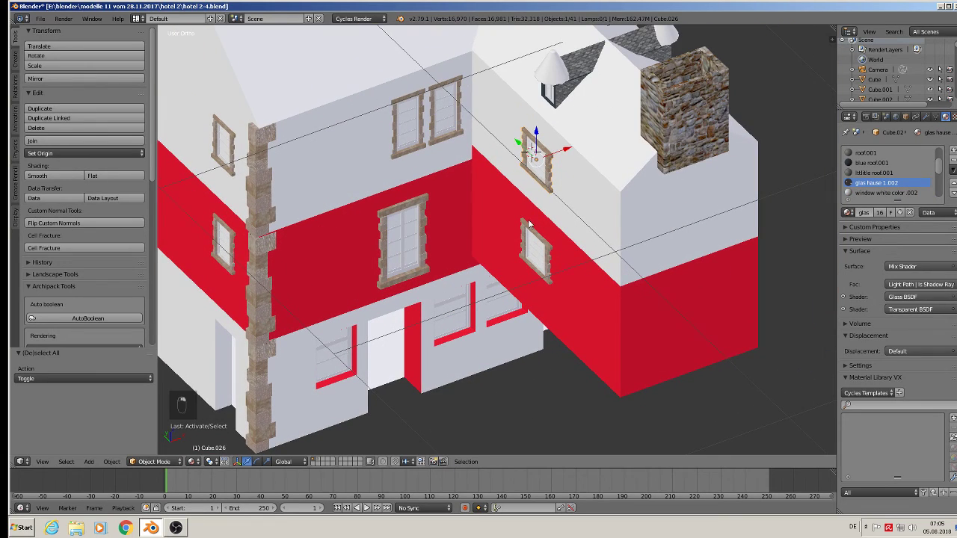
# - Duplicate the stone-framed side window into the red band below its upper counterpart
pyautogui.press('shift+d')
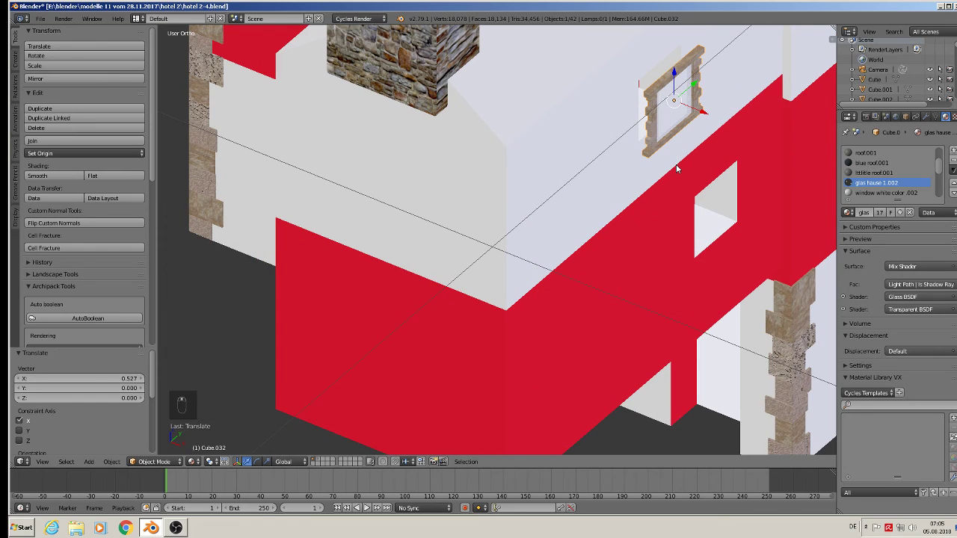
pyautogui.press('r')
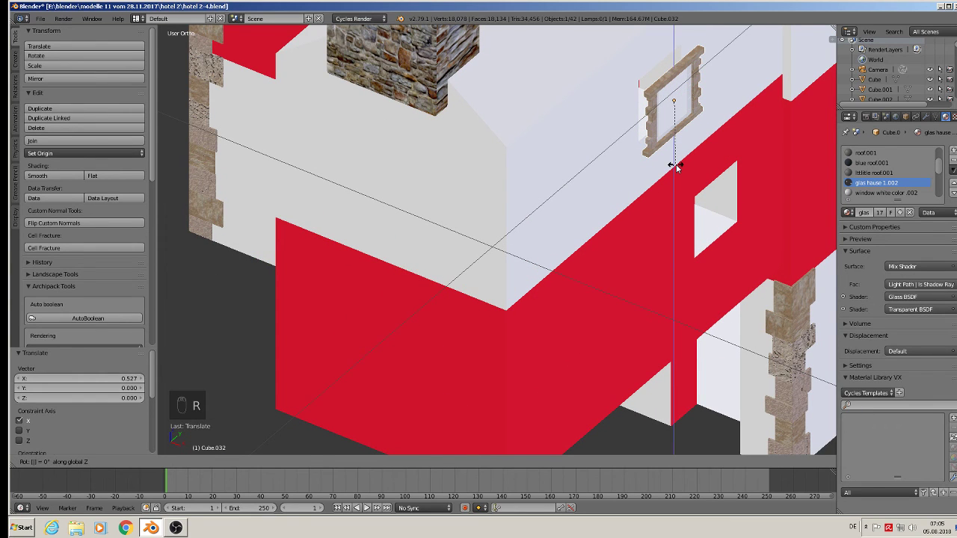
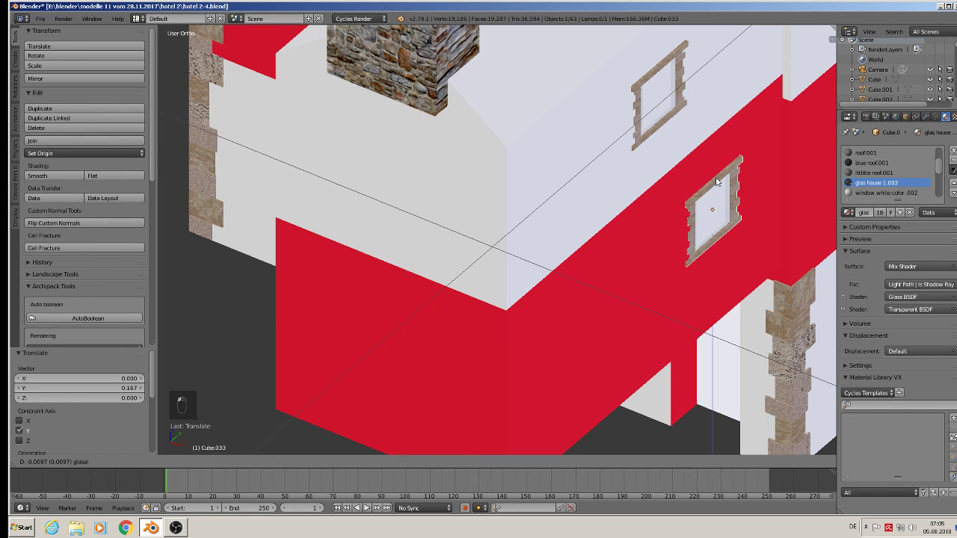
pyautogui.press('a')
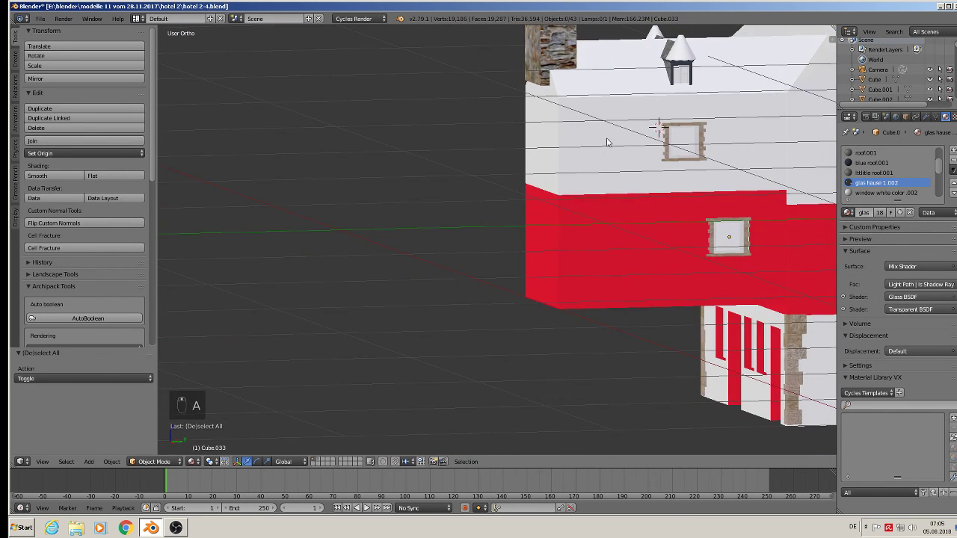
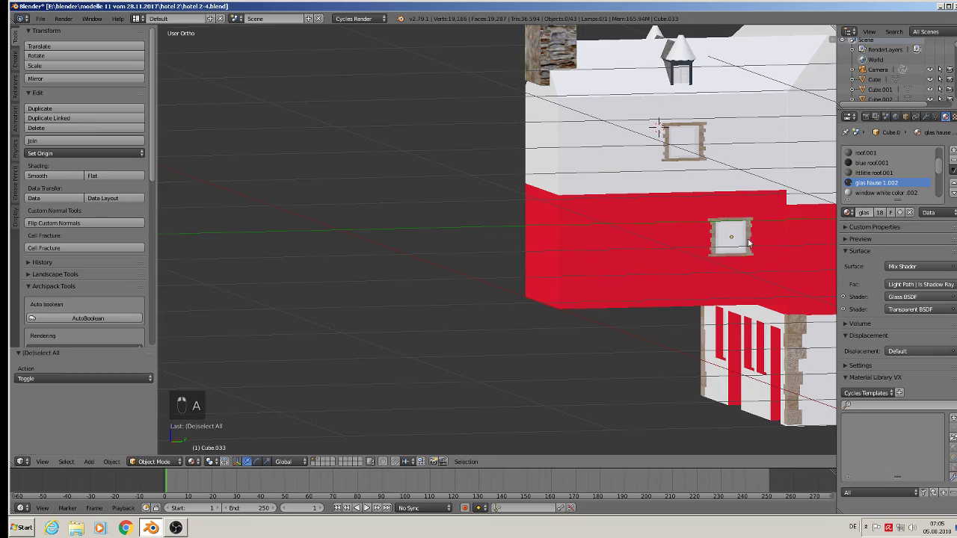
pyautogui.click(799, 265)
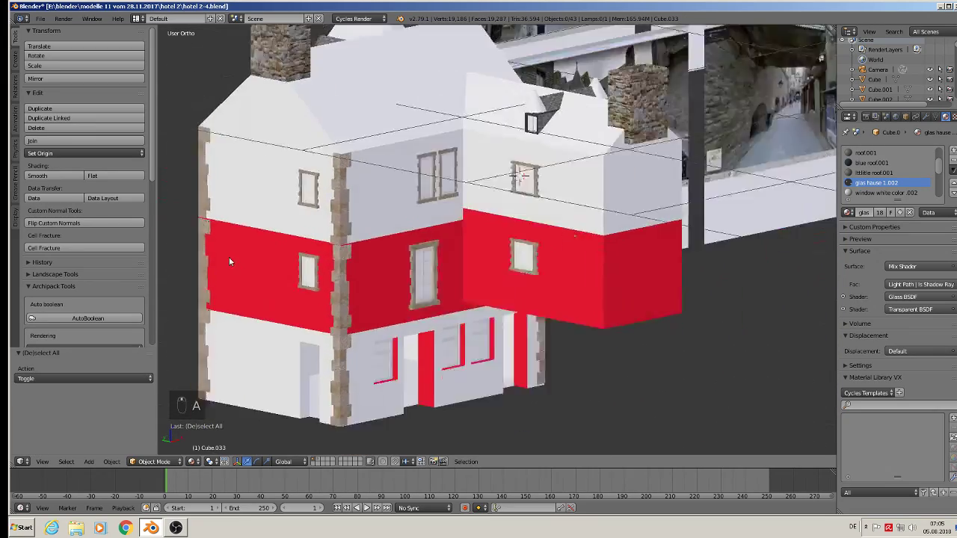
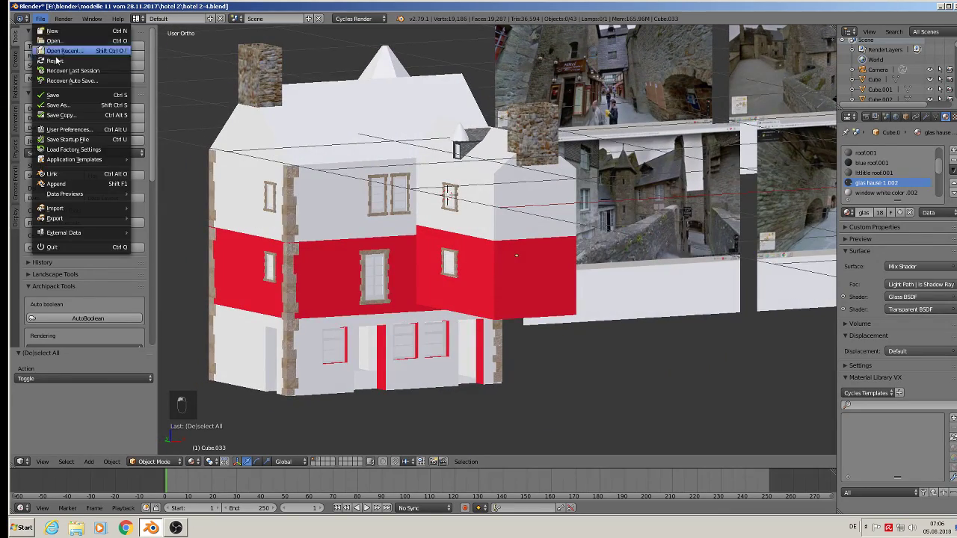
pyautogui.moveTo(482, 103); pyautogui.dragTo(504, 225)
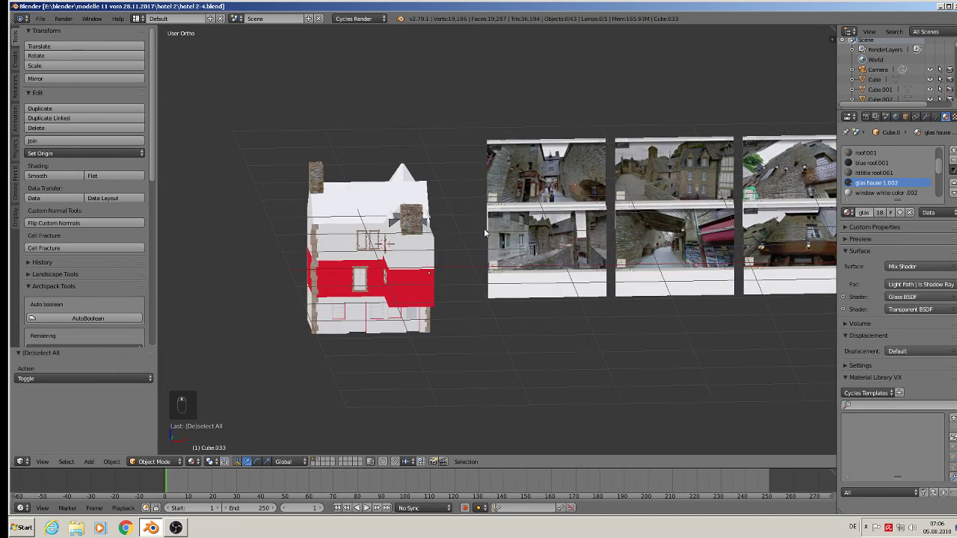